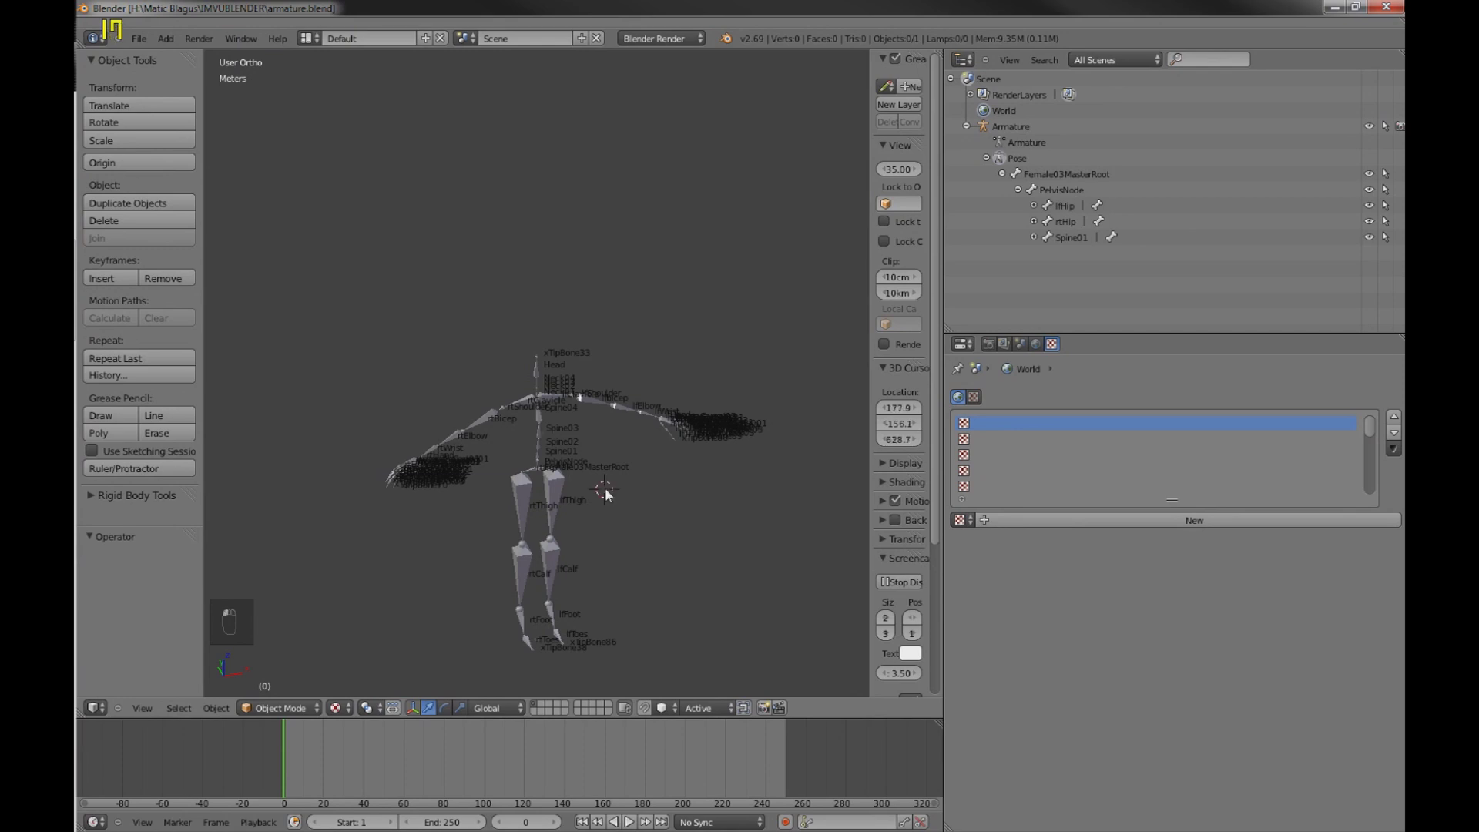
- Switch to Front Ortho and zoom out so the whole armature with its labelled bones is framed
drag(617, 530, 627, 486)
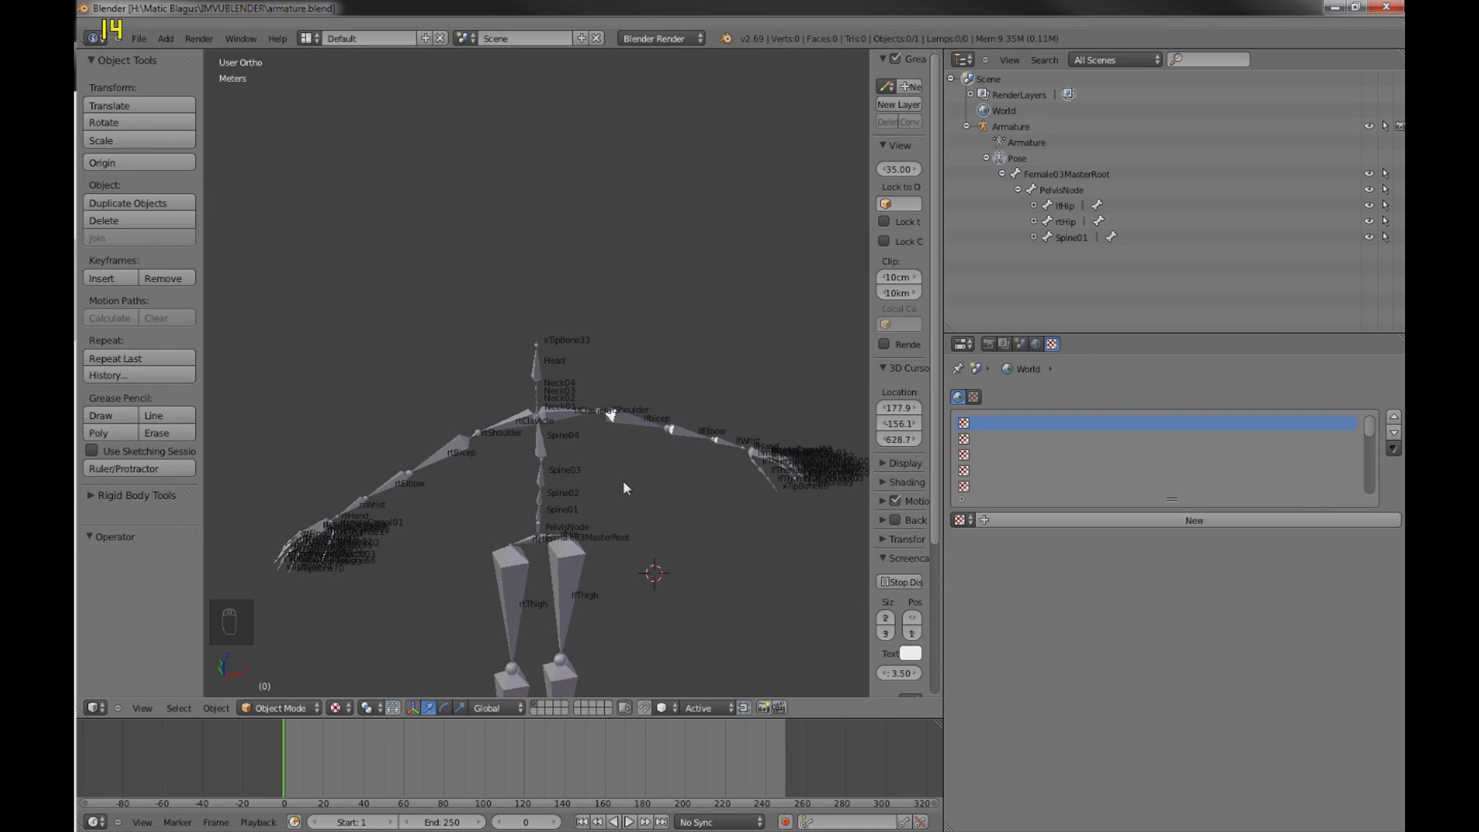
key(KP_1)
drag(676, 446, 596, 497)
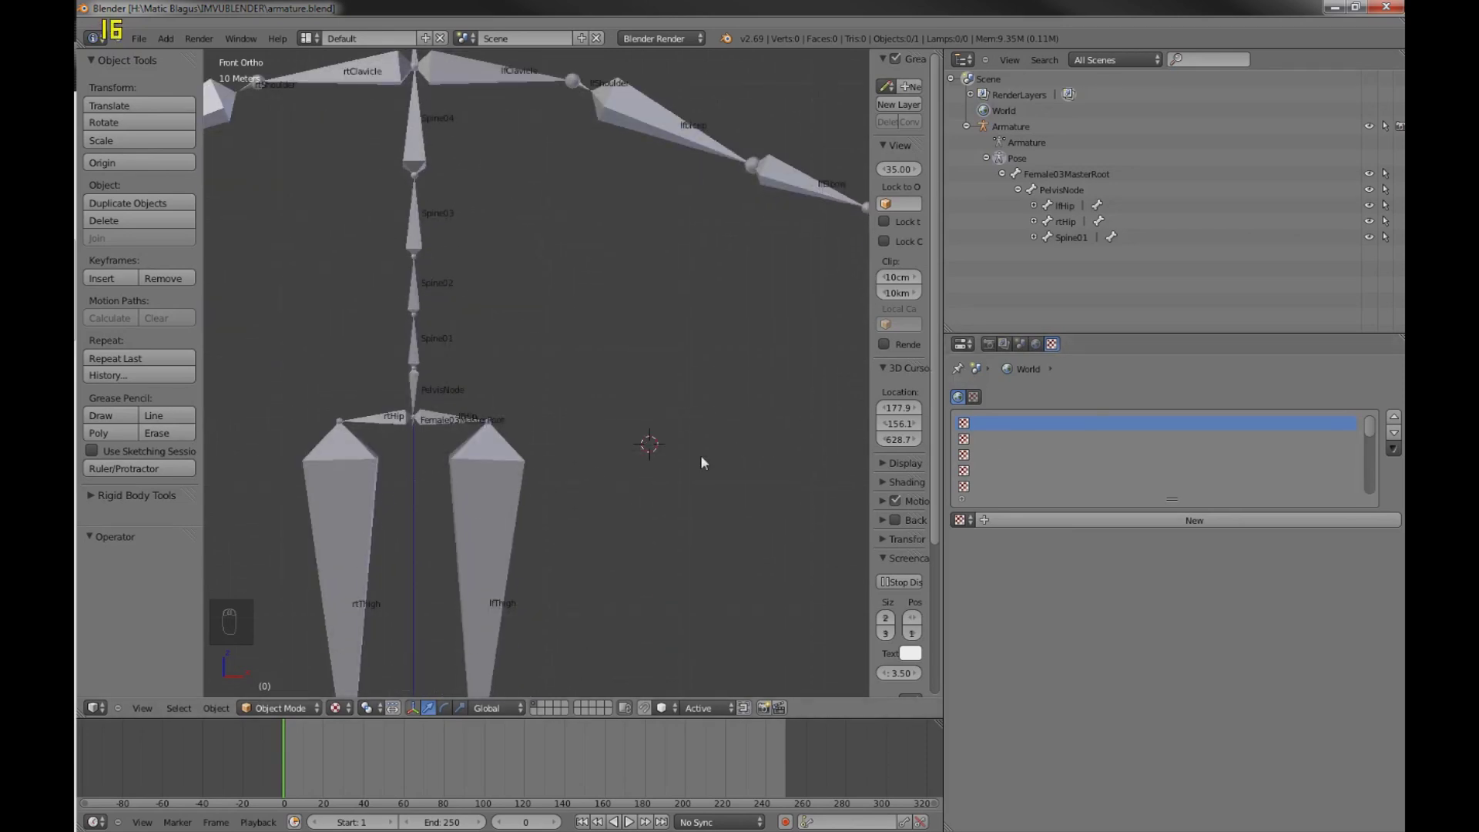
drag(683, 465, 354, 216)
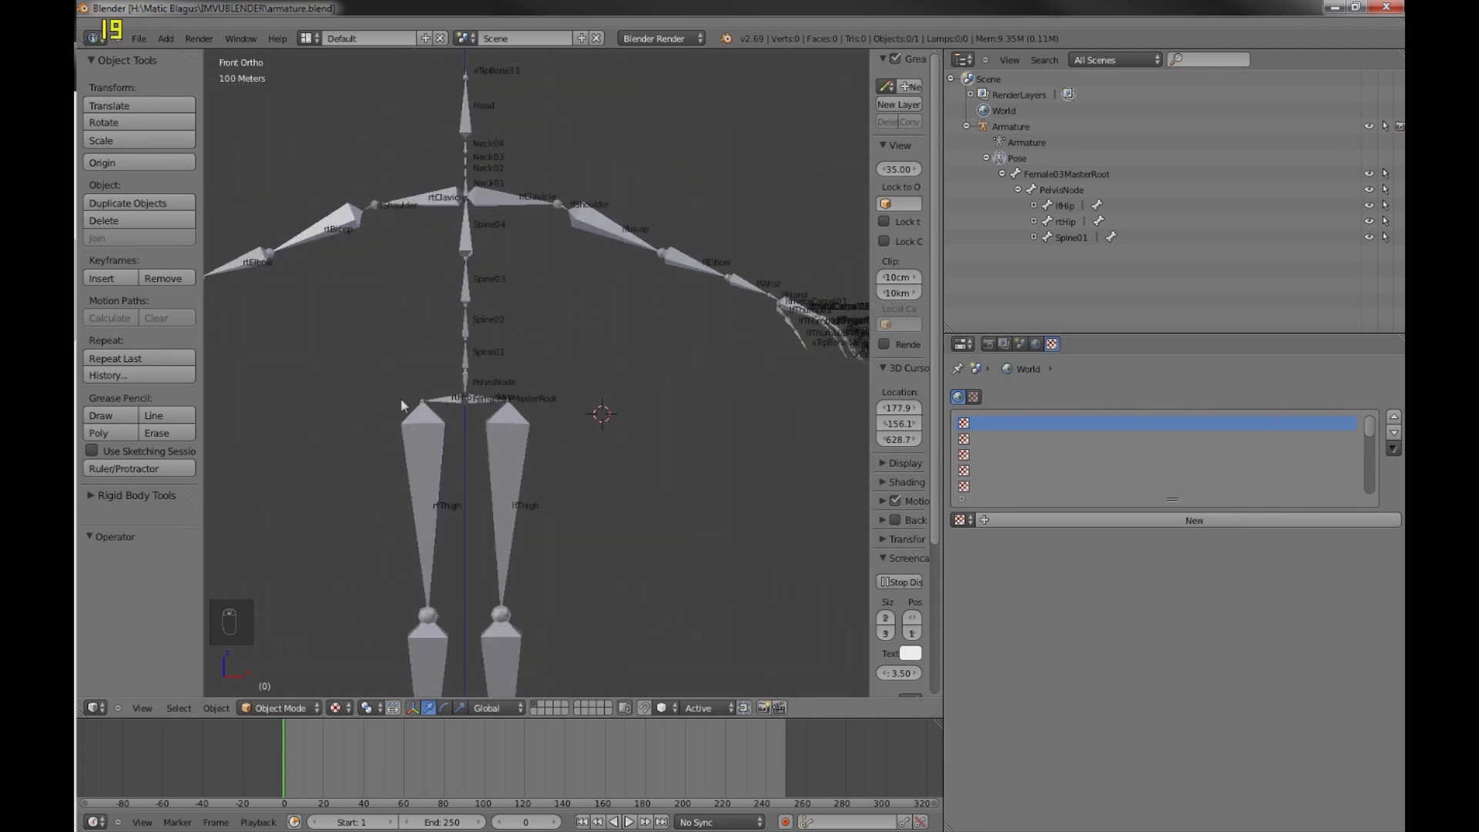
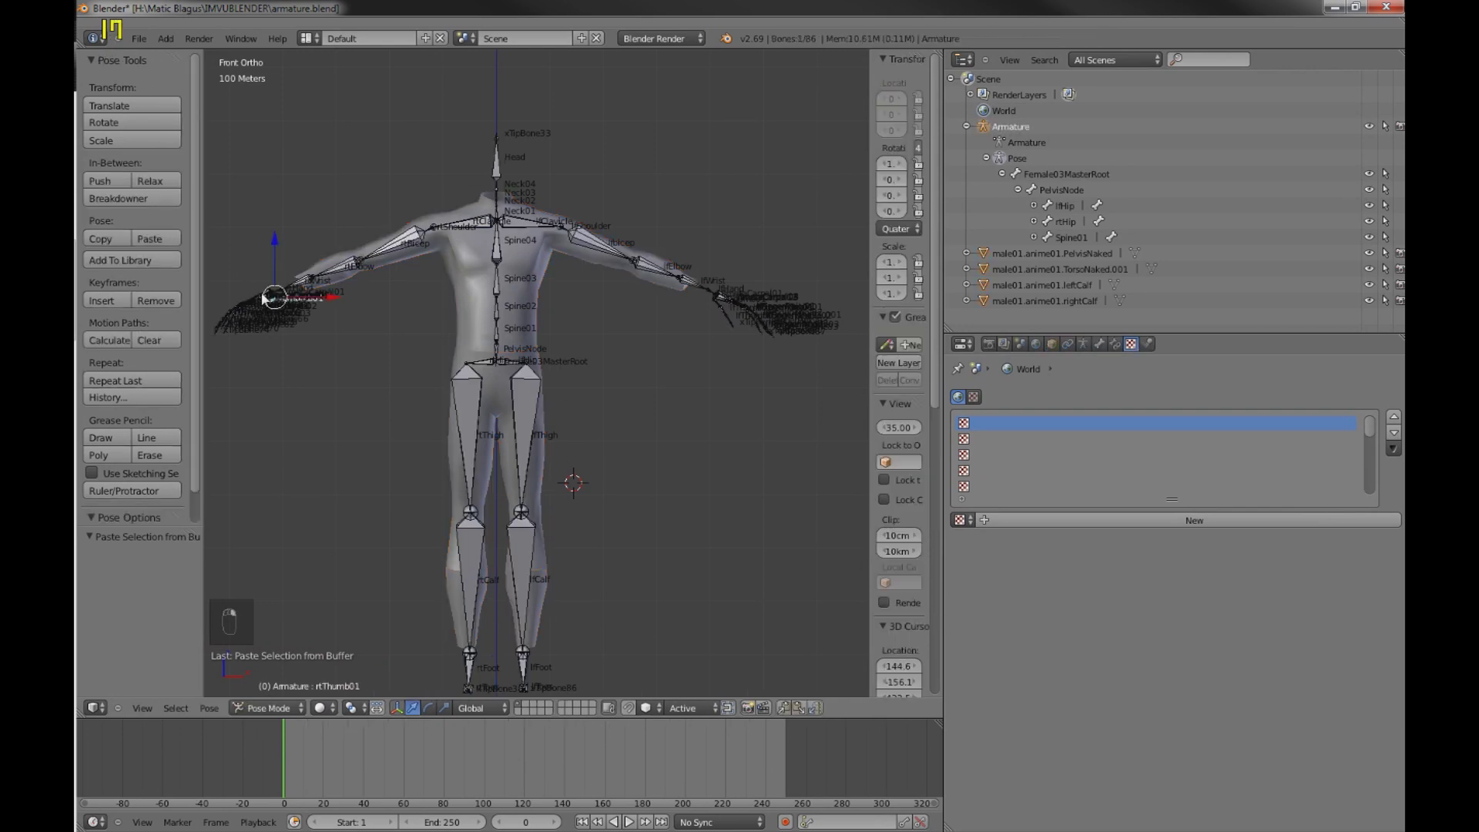
- Select the PelvisNaked body mesh piece of the imported male01 body
click(261, 715)
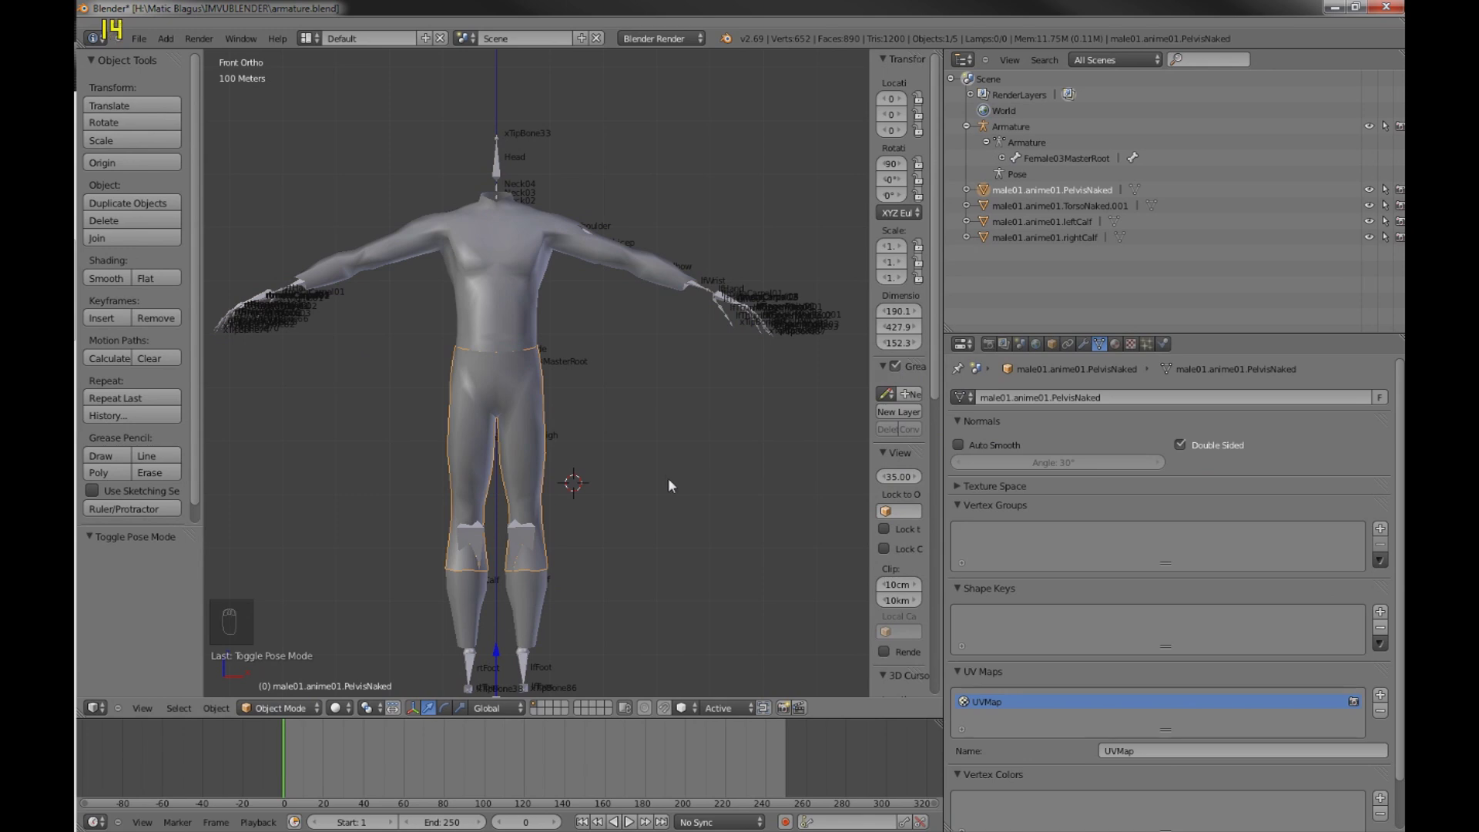
- Add a mesh Plane and, in Edit Mode, delete two of its vertices to leave a single edge
key(shift+a)
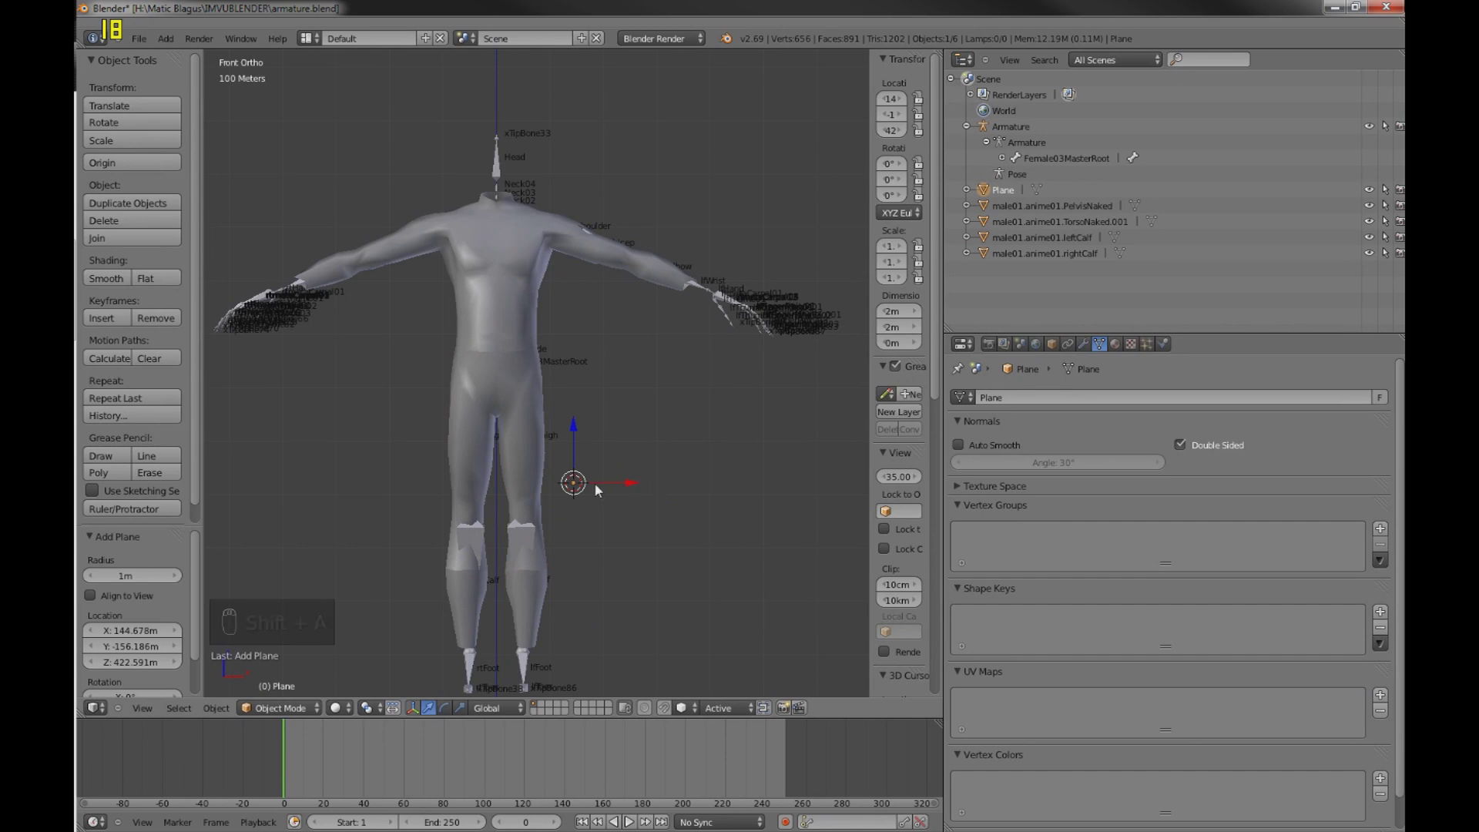
key(s)
click(698, 484)
key(s)
key(Tab)
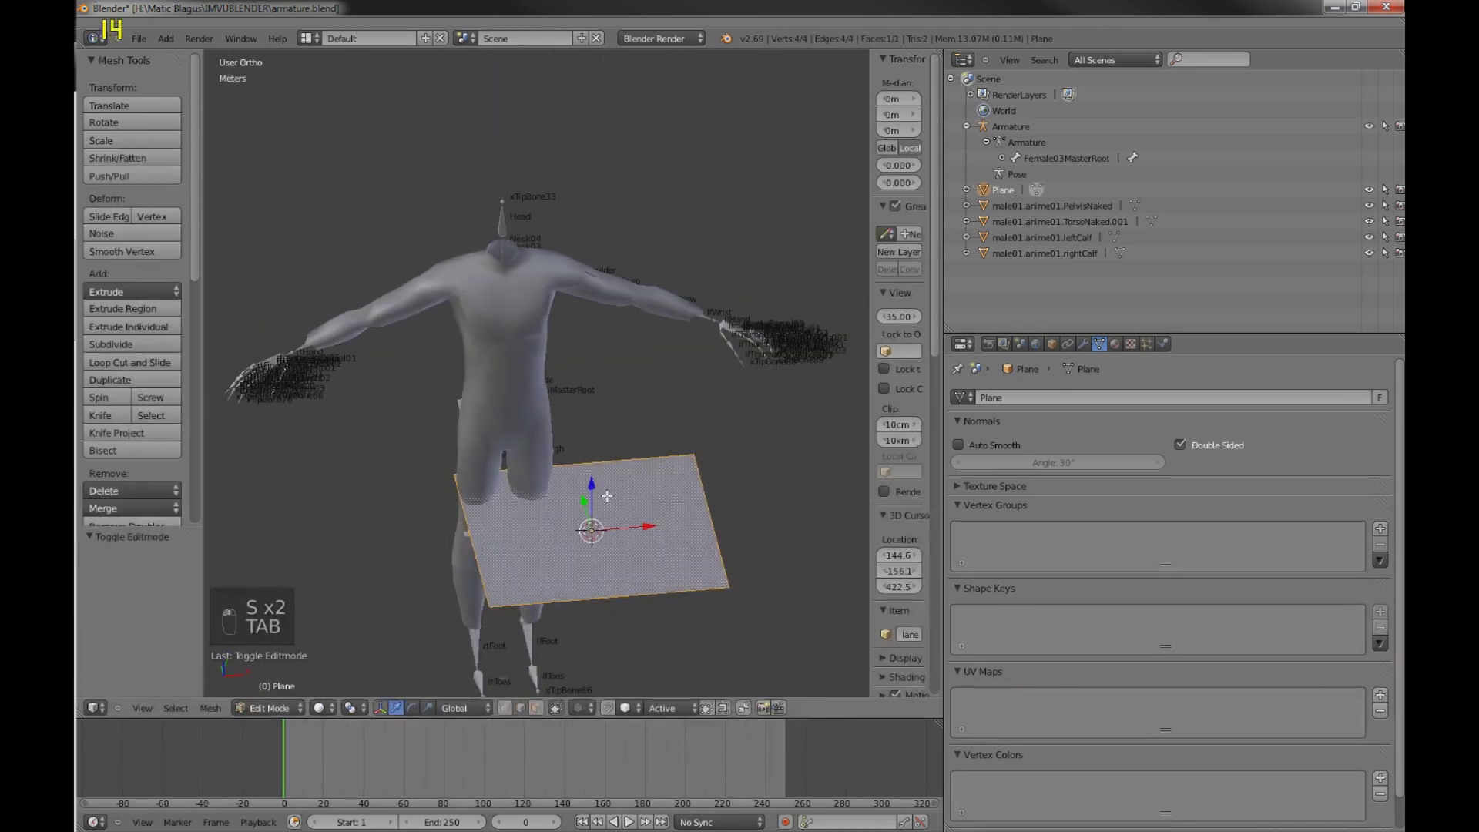
key(a)
key(c)
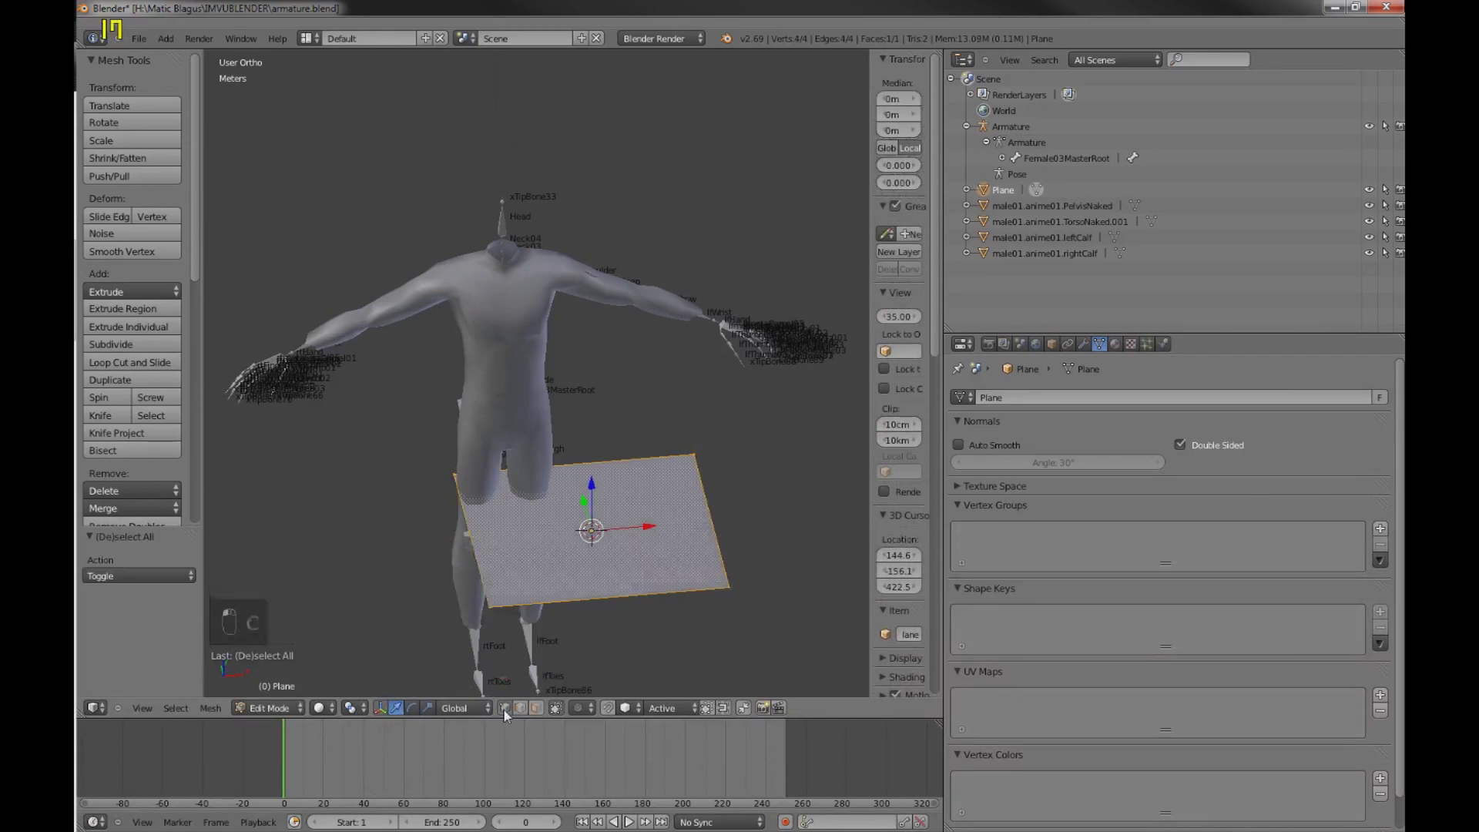
key(a)
key(a)
key(c)
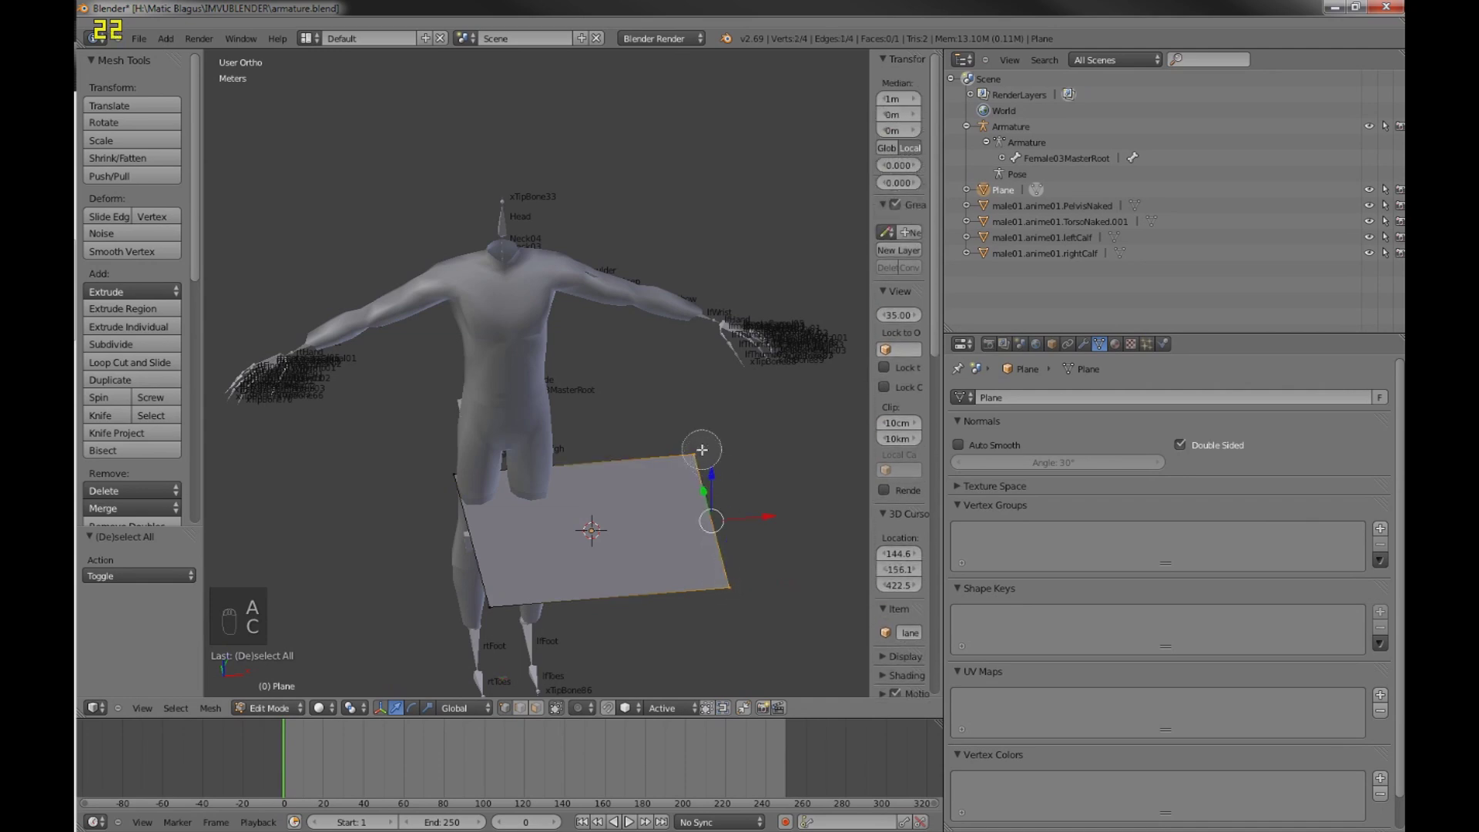
key(x)
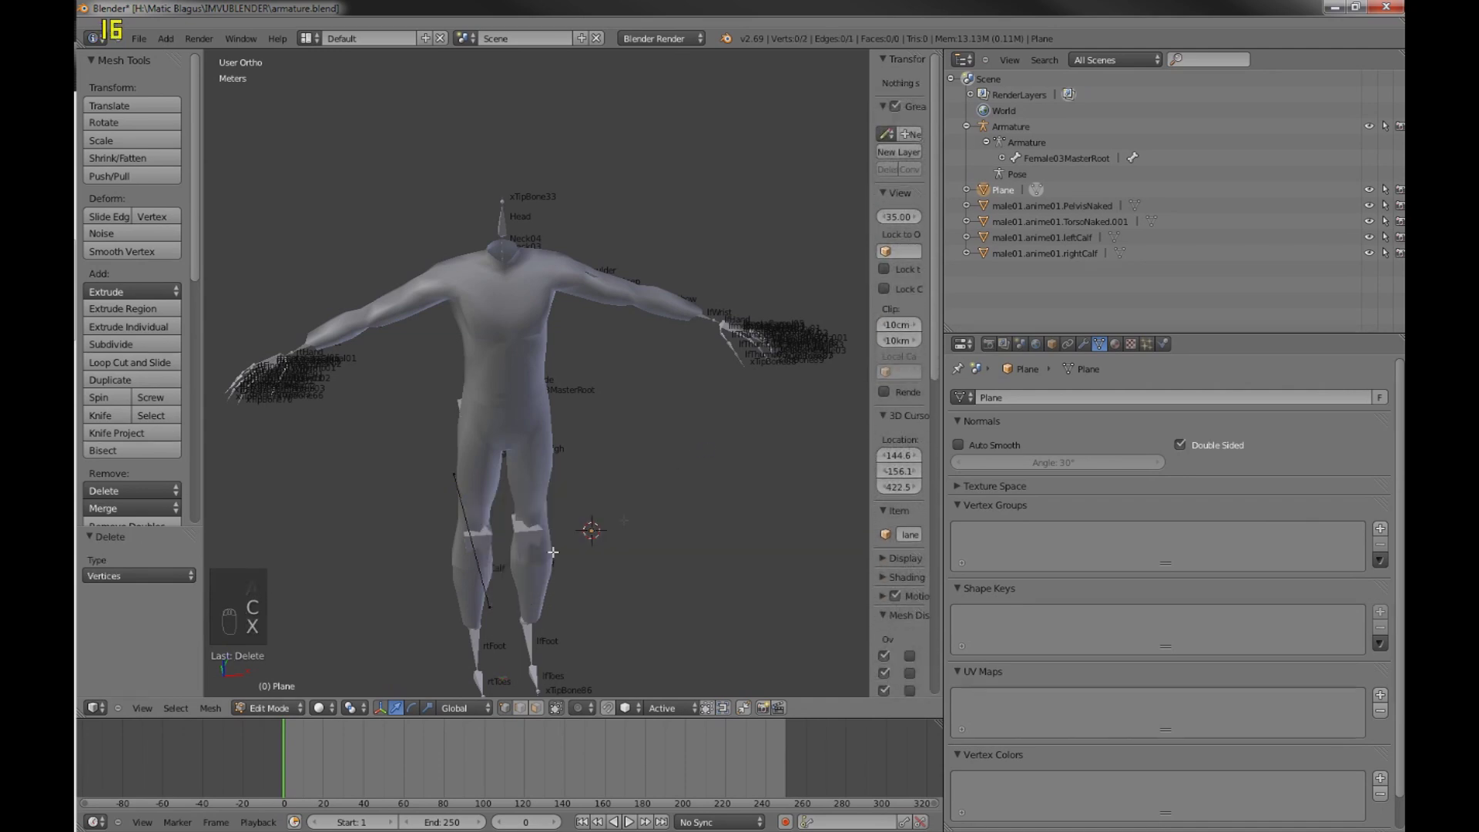
- Move the remaining edge along one axis in front and side views to sit at the body's hip
key(a)
key(a)
key(a)
key(KP_1)
key(g)
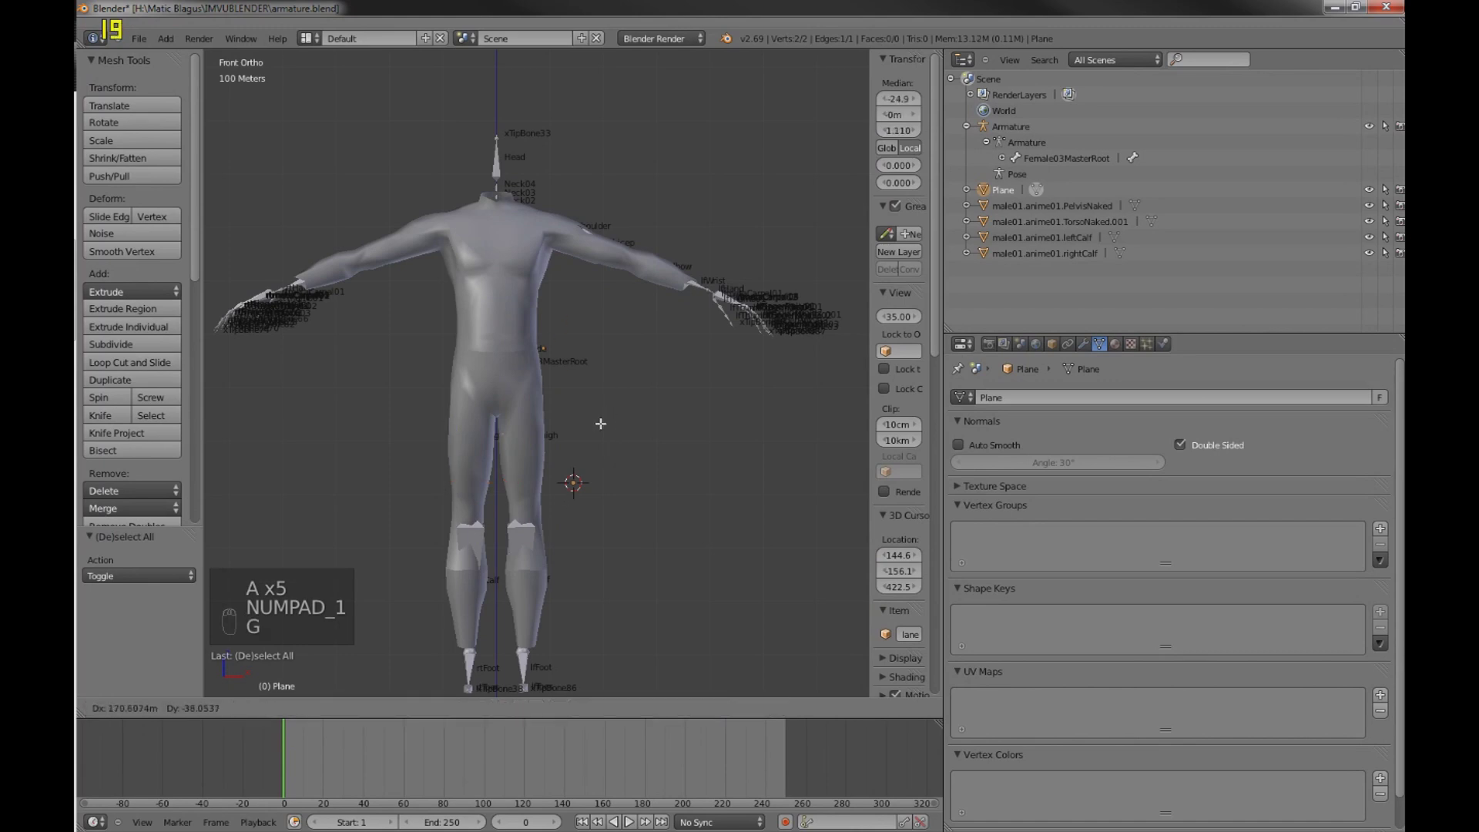
key(KP_3)
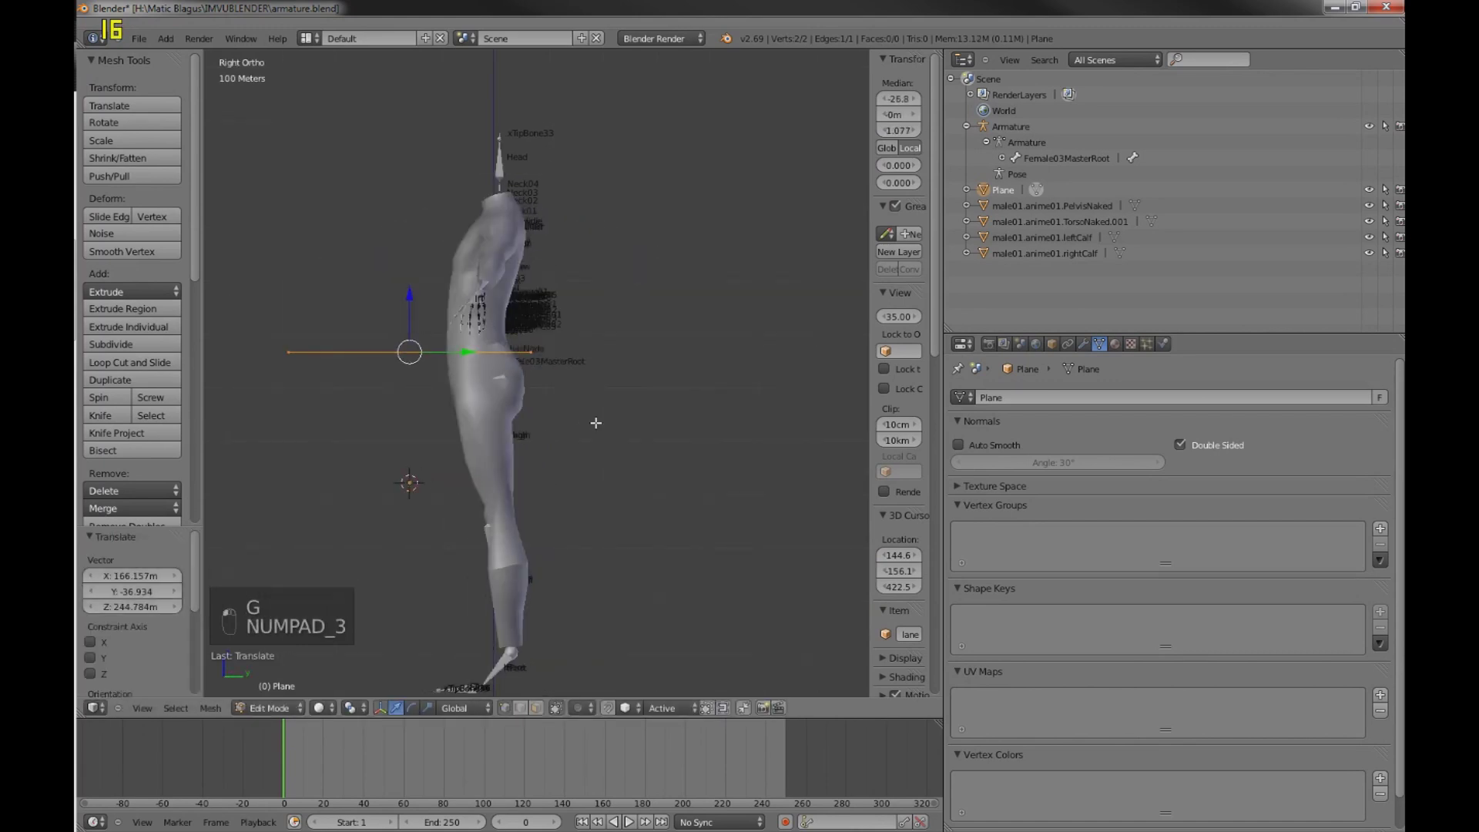
key(a)
key(a)
key(c)
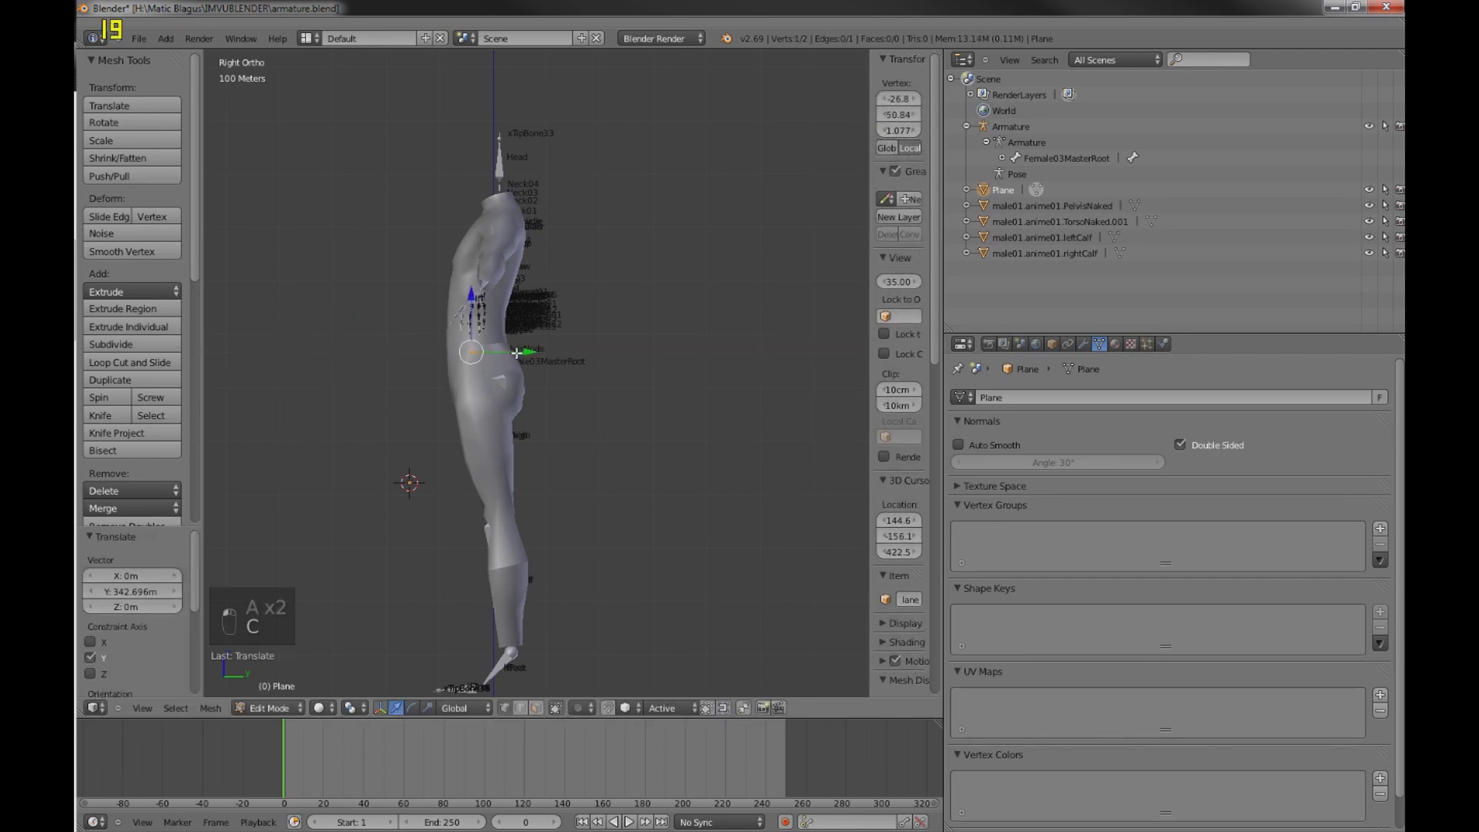
key(a)
key(c)
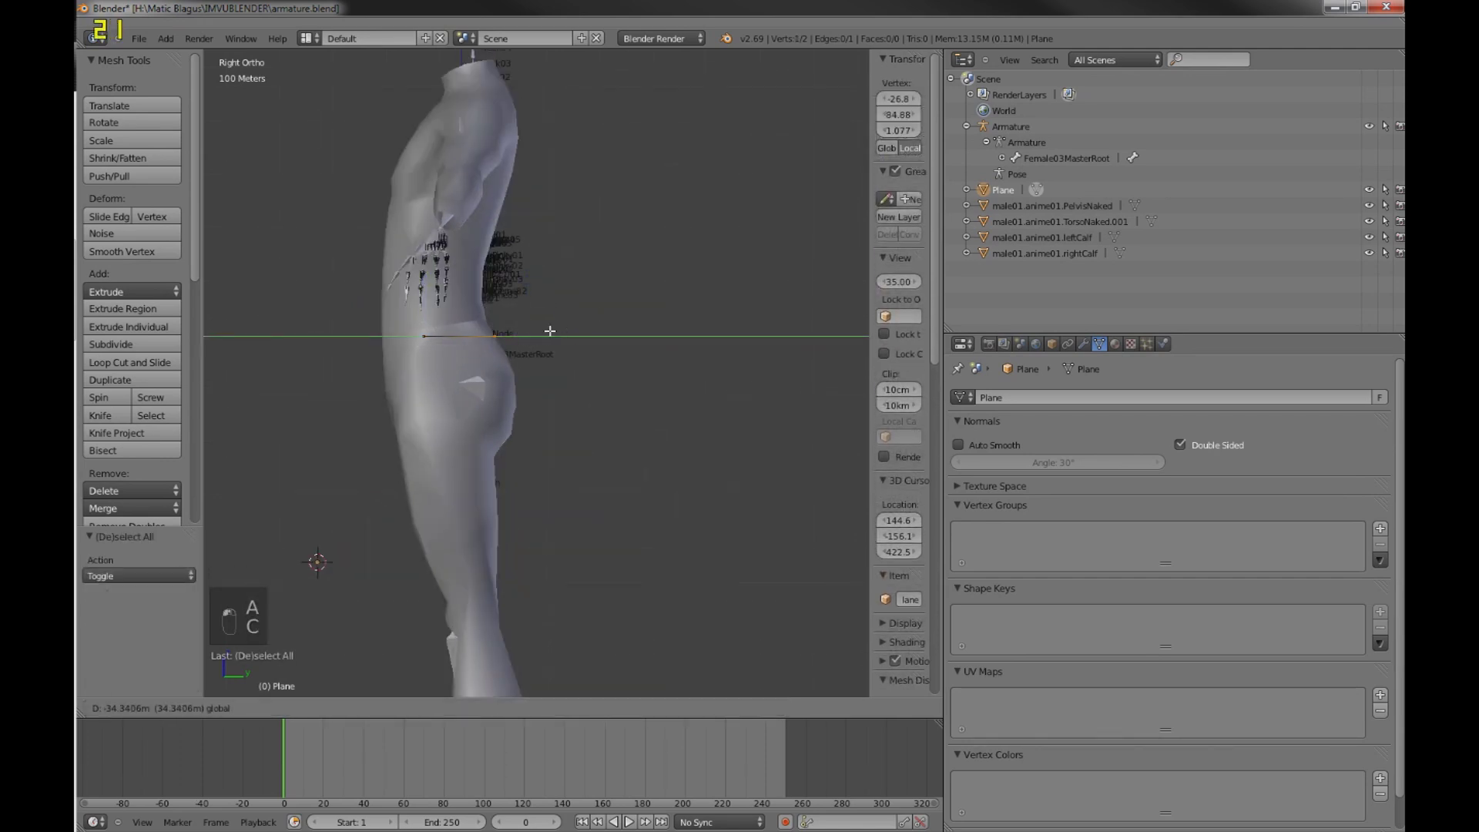
key(KP_1)
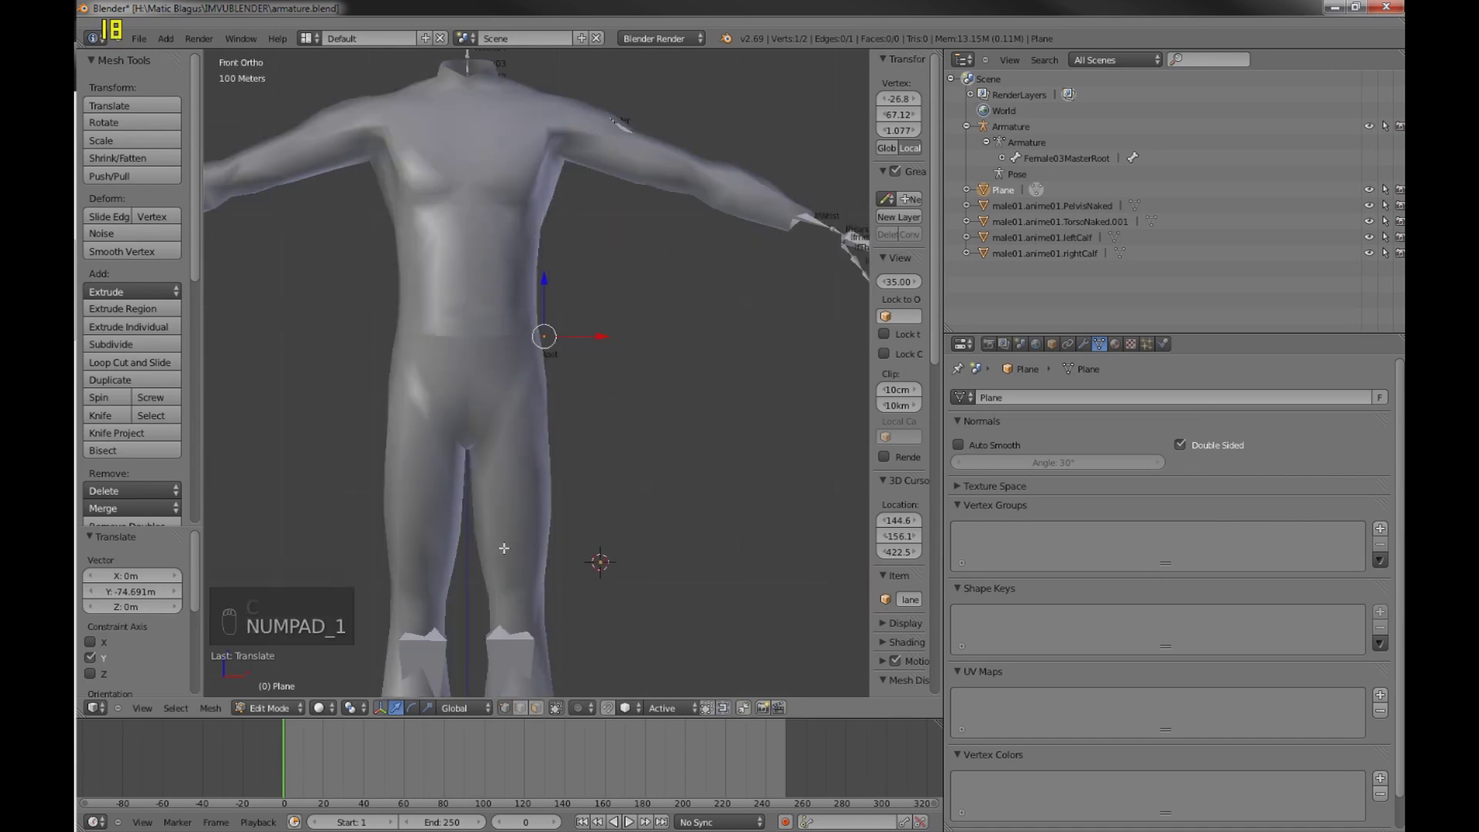
drag(566, 708, 628, 706)
key(a)
key(a)
key(c)
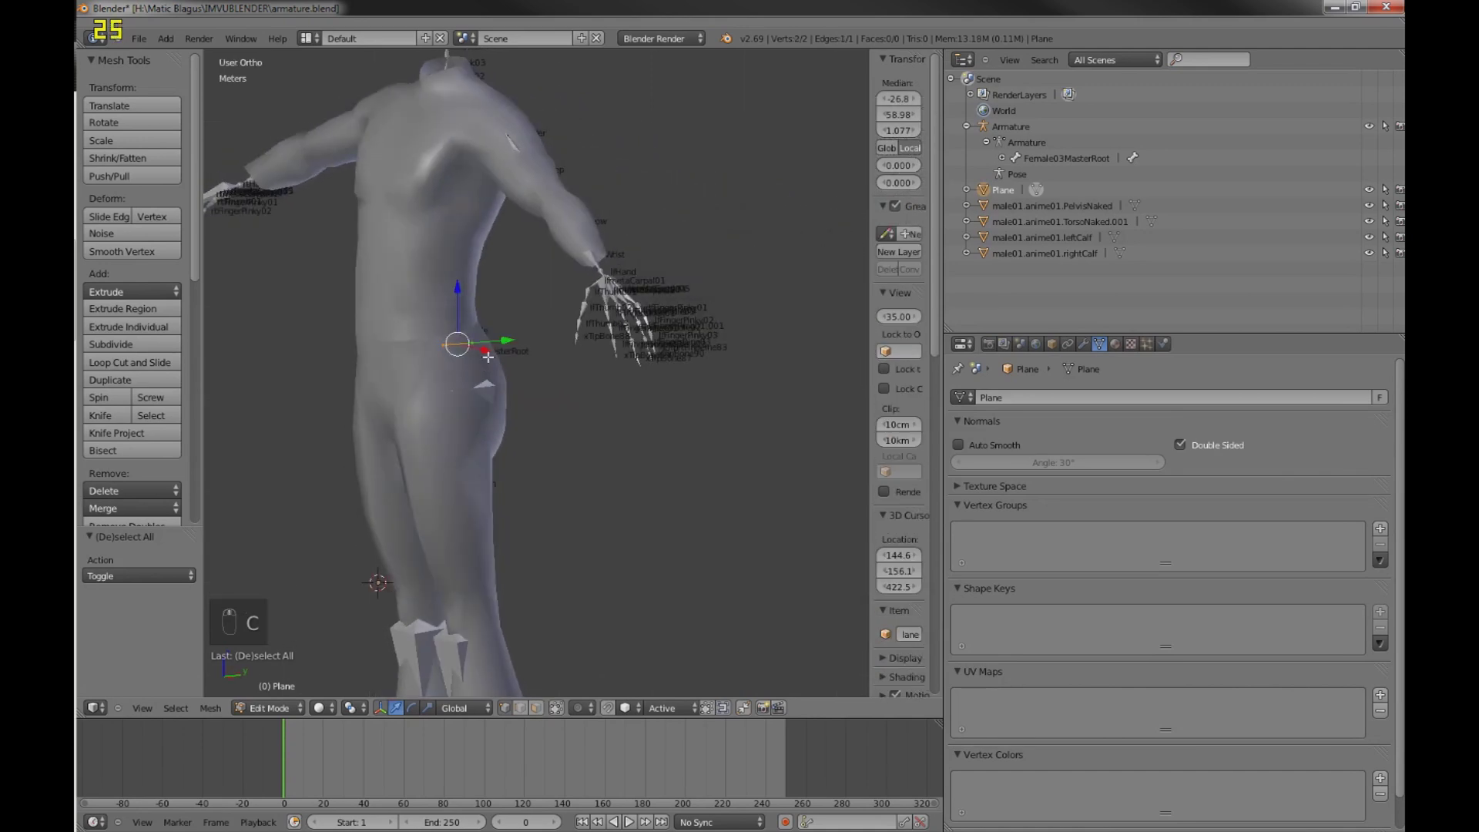
- Extrude the edge into a small face at the hip, then apply the Plane's location in Object Mode
key(KP_1)
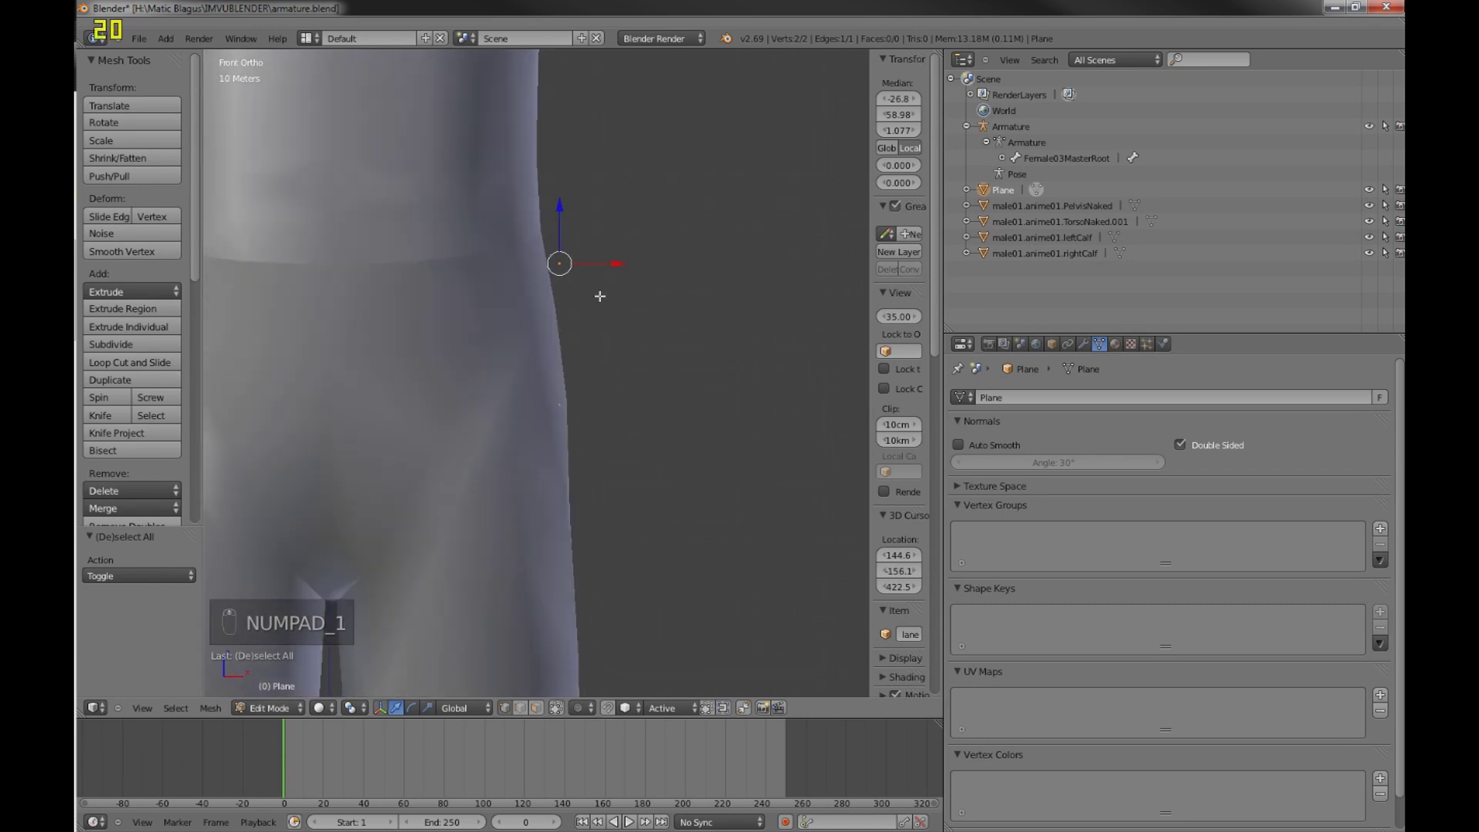
key(e)
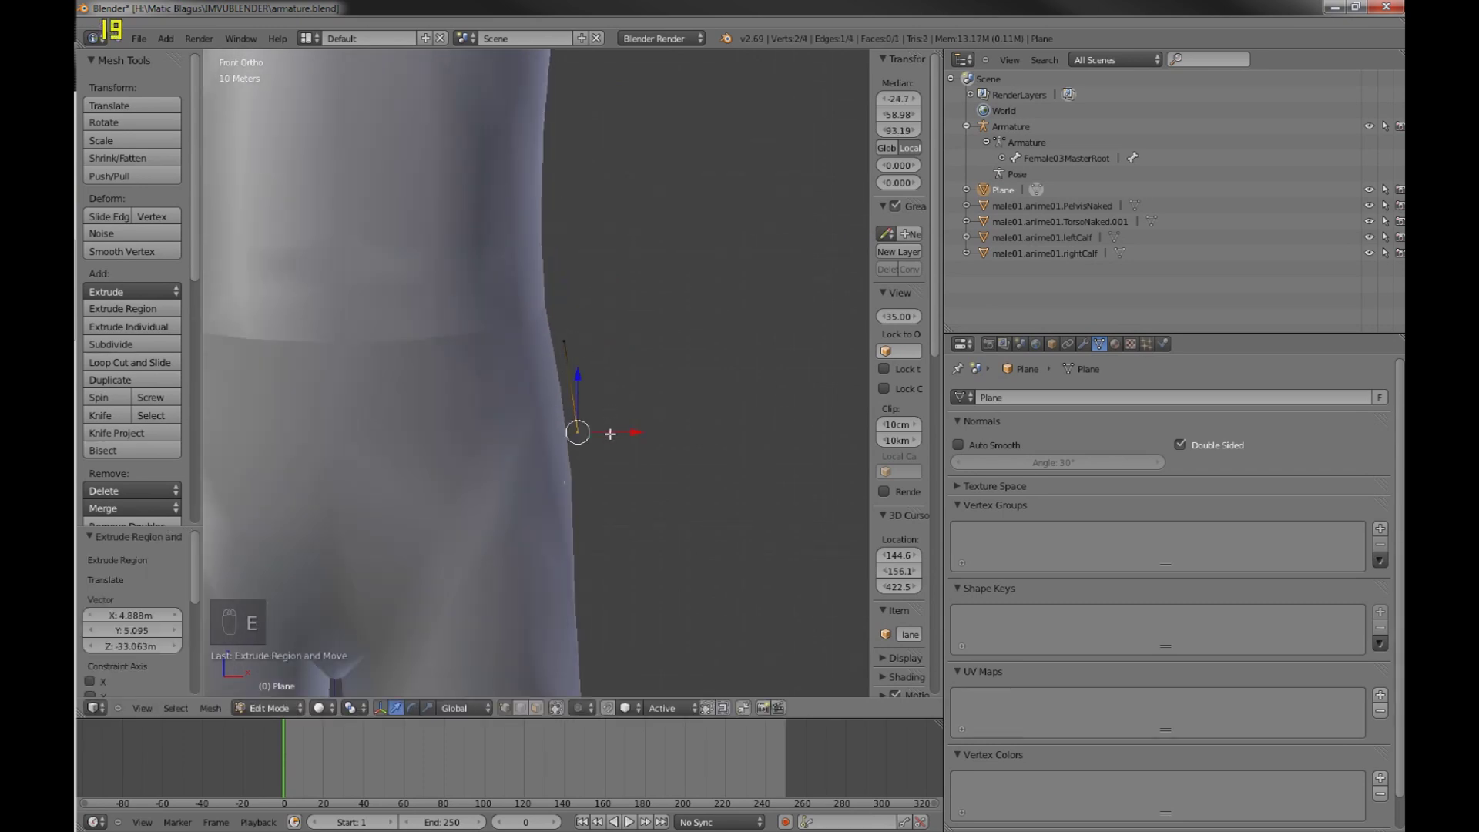
key(Tab)
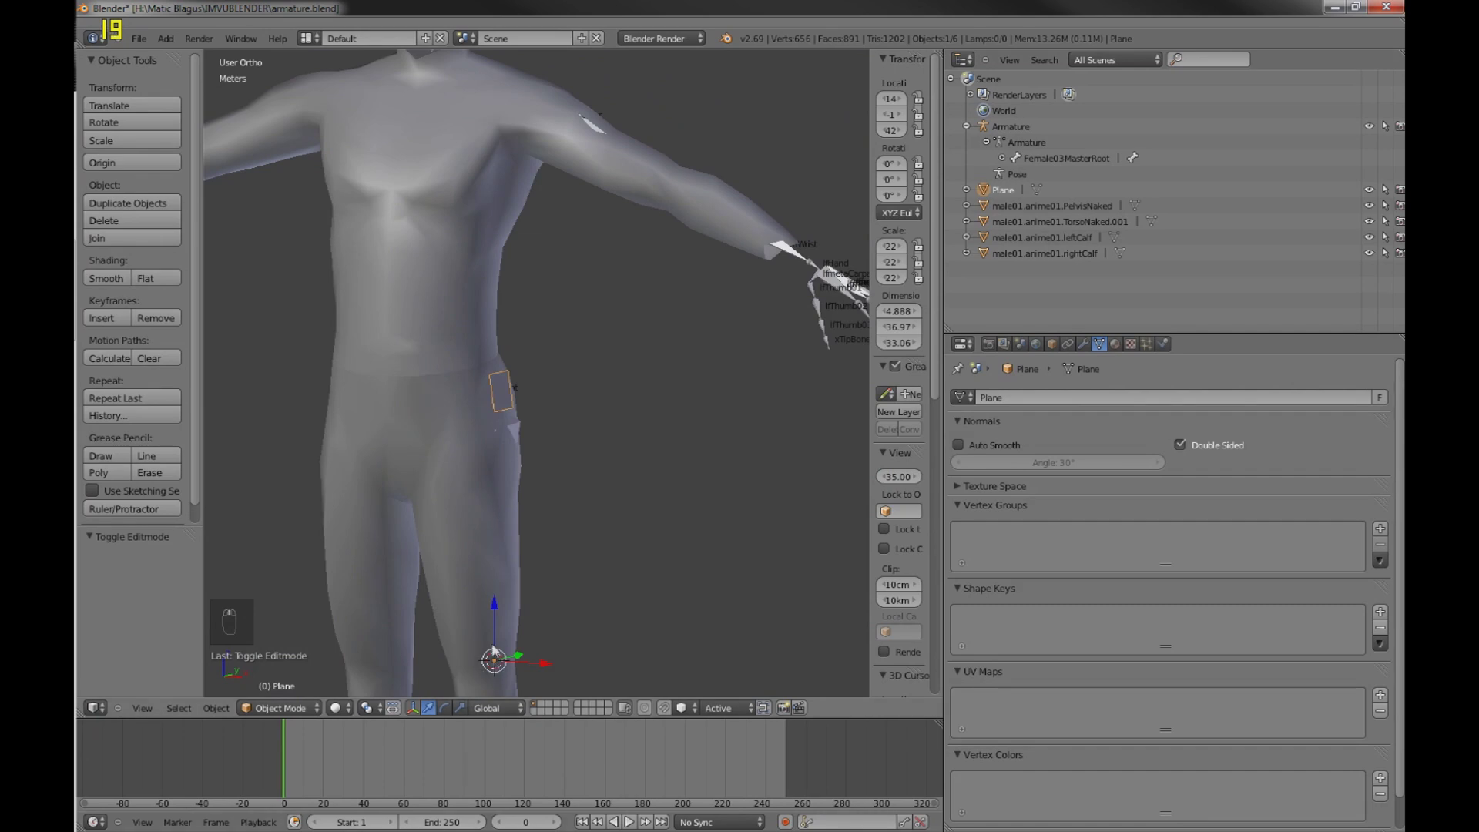
middle_click(487, 648)
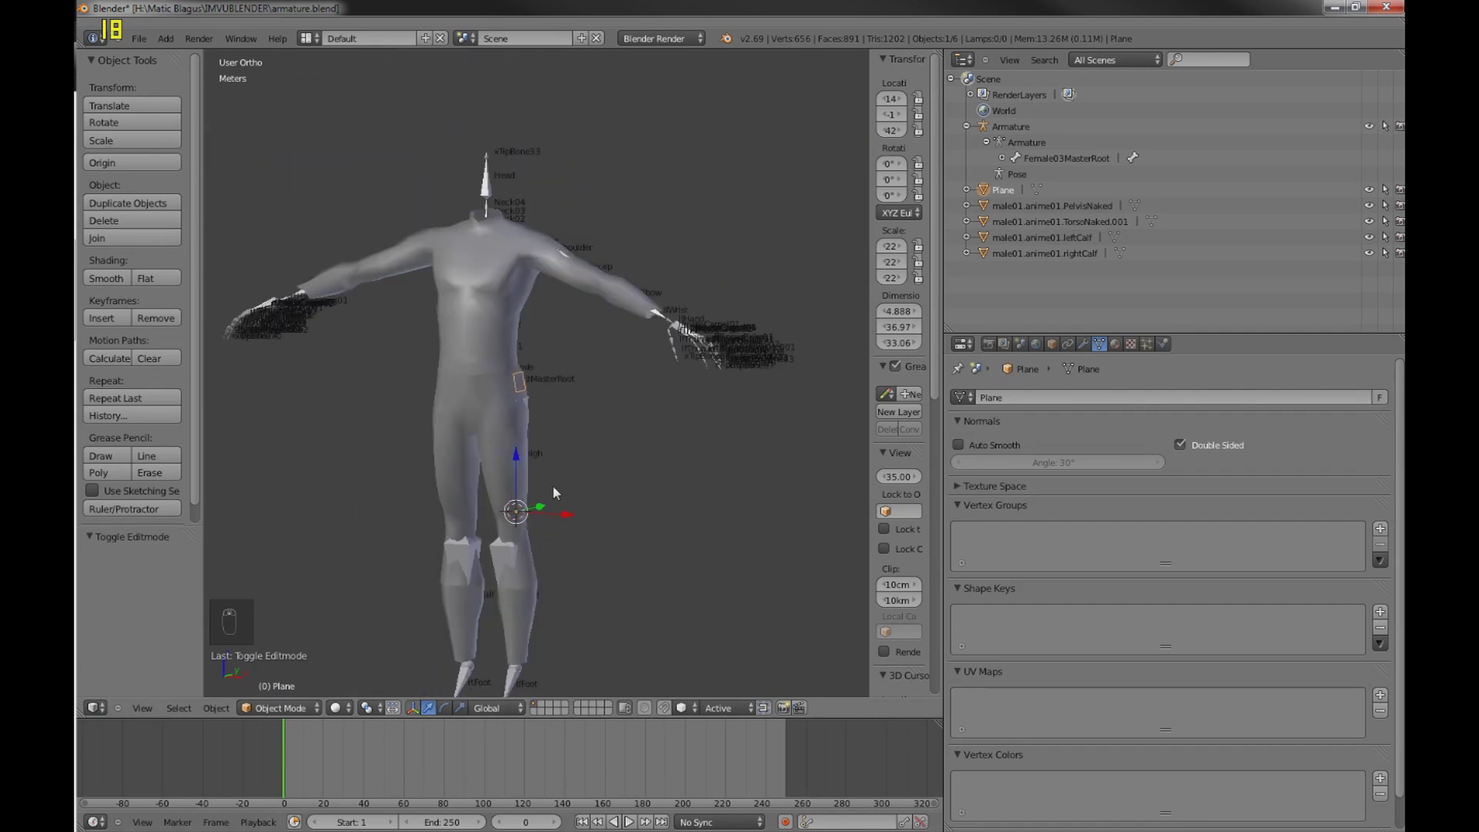
key(ctrl+a)
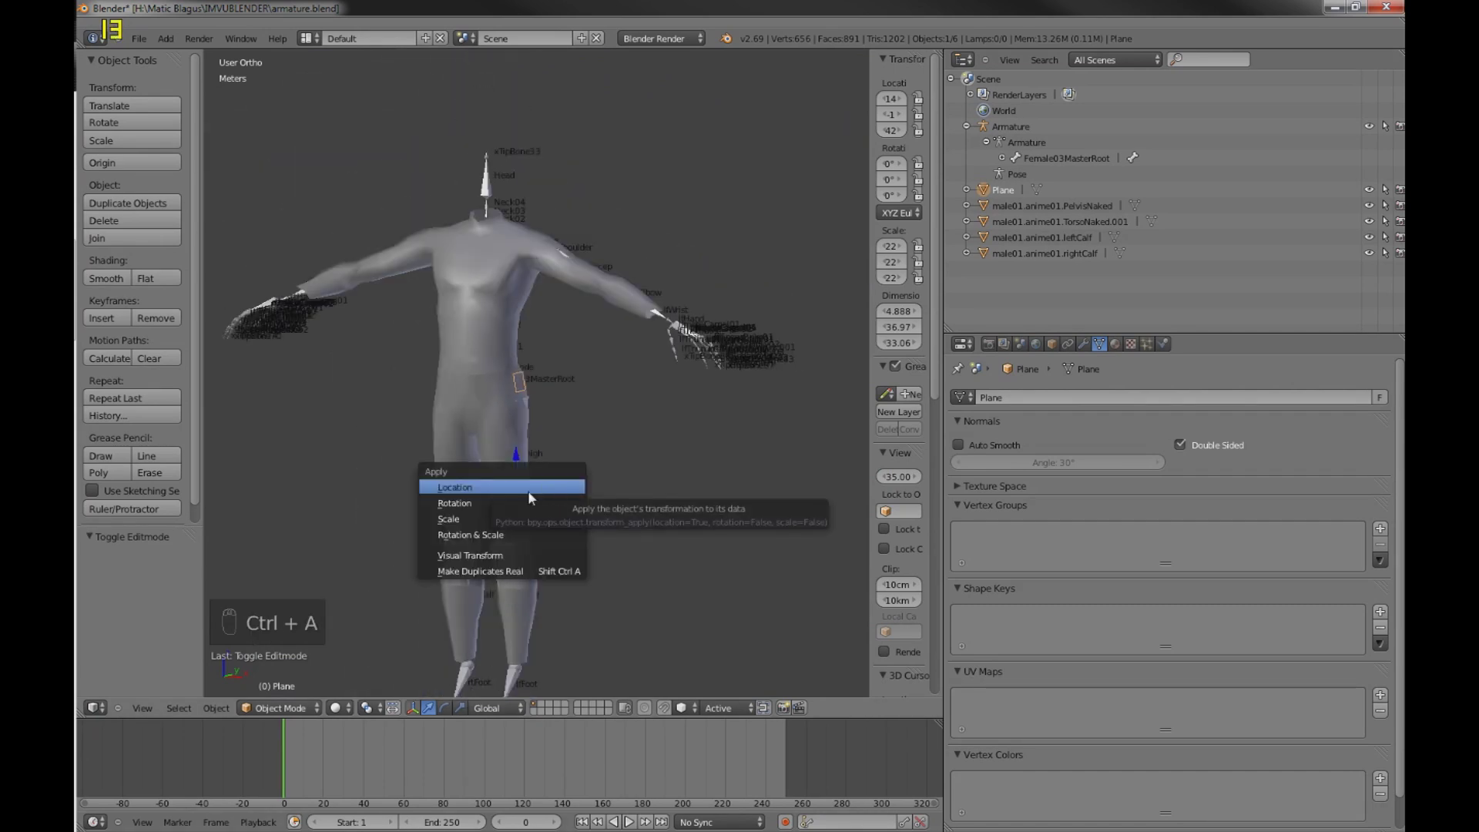
key(ctrl+a)
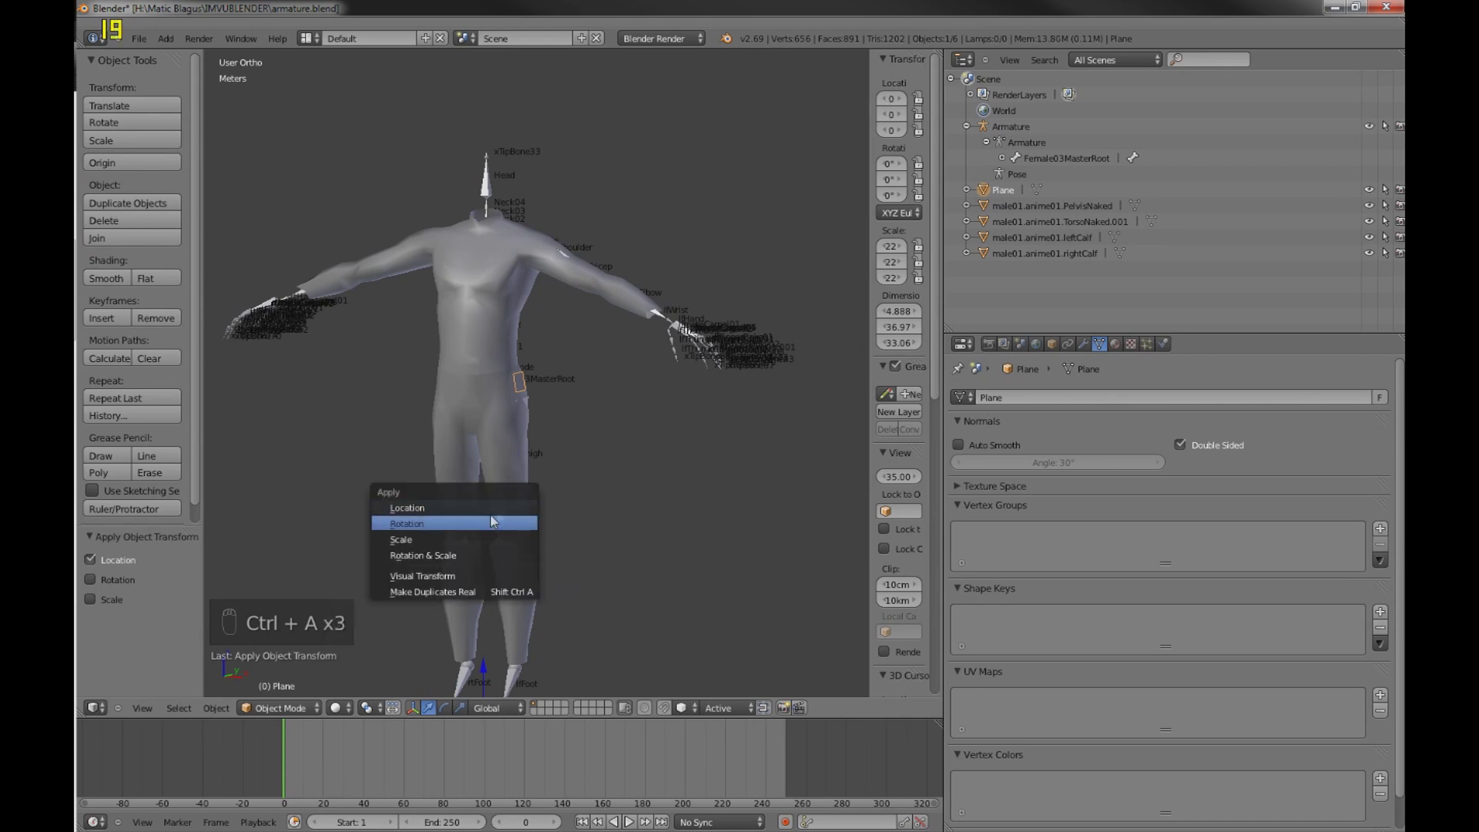
- Apply the Plane's scale and give it a Mirror modifier with merge and clipping enabled
key(ctrl+a)
key(ctrl+a)
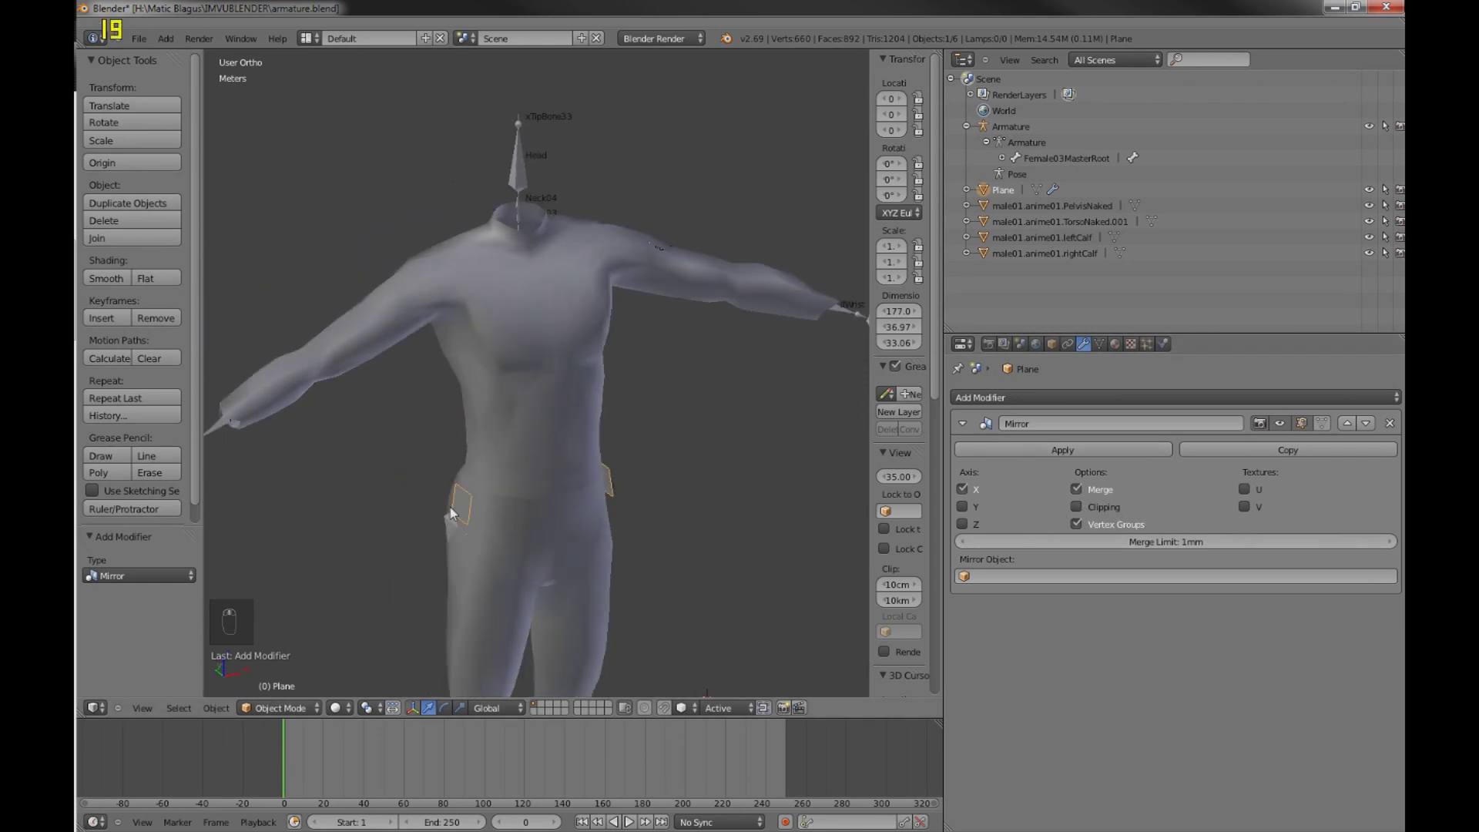
key(Tab)
key(Tab)
key(Tab)
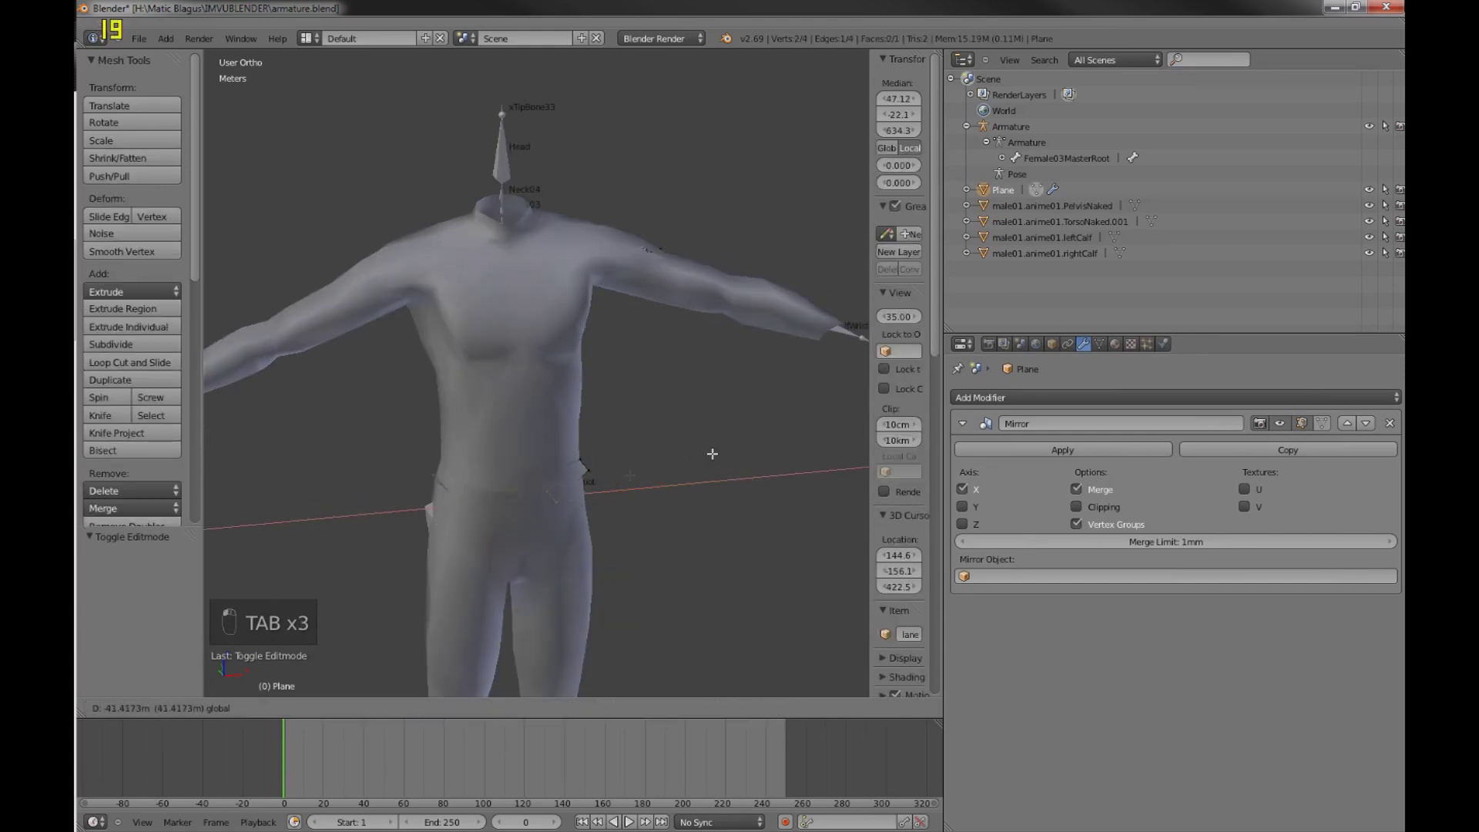
- Back in Edit Mode, undo a stray move and reselect the plane's vertices for trimming
key(Escape)
key(ctrl+z)
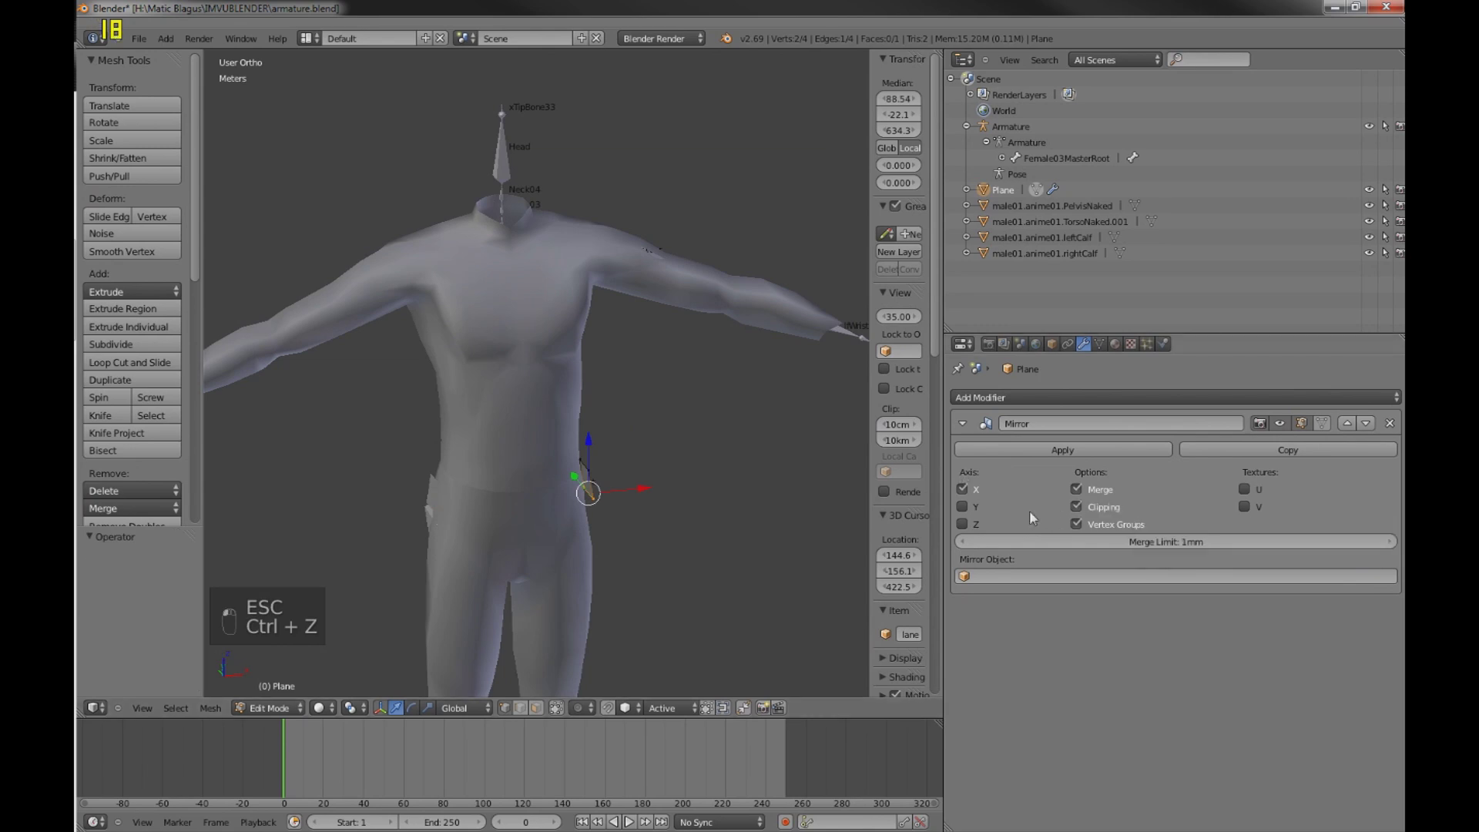
key(a)
key(c)
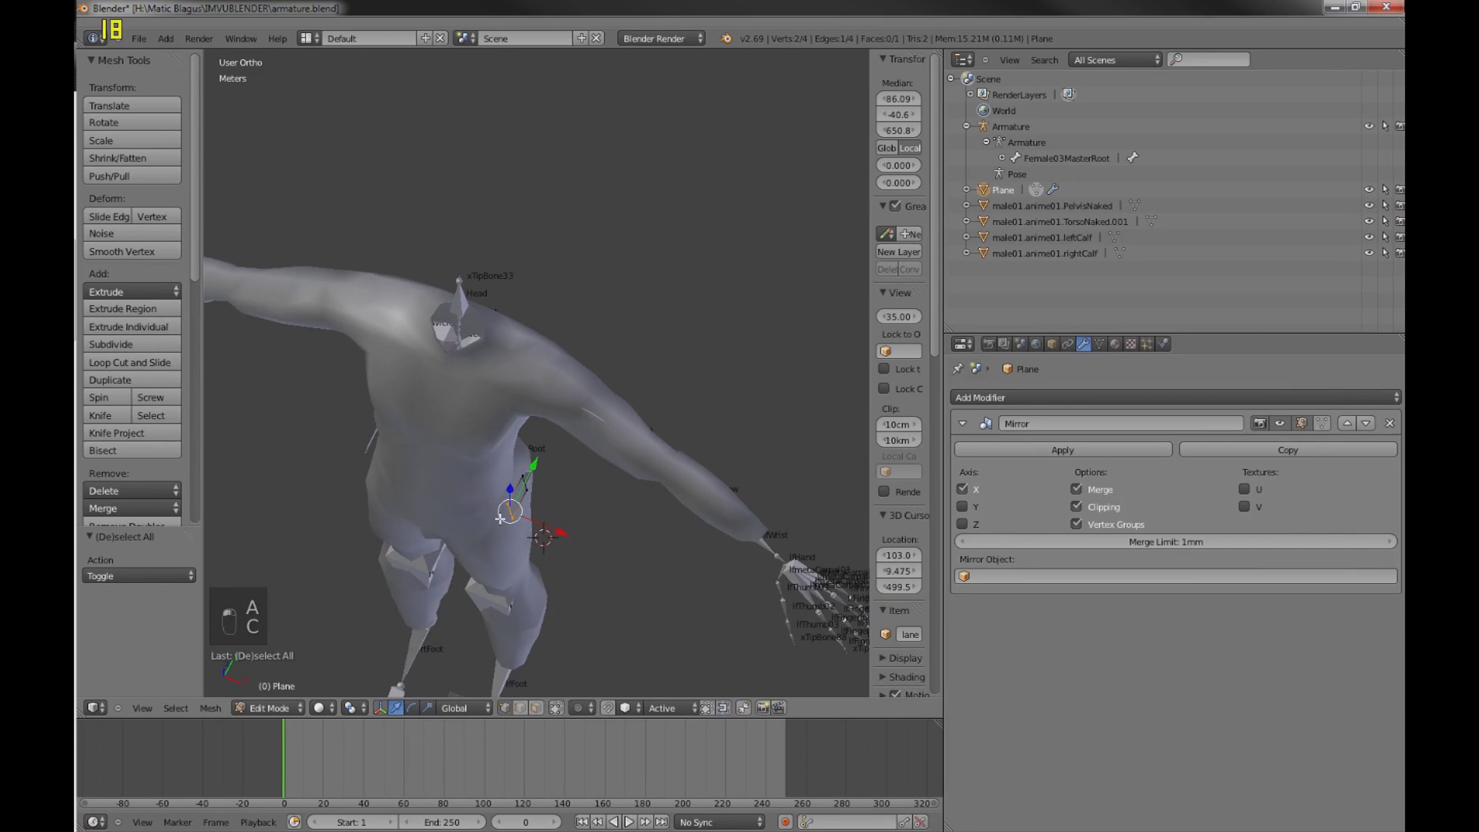
key(r)
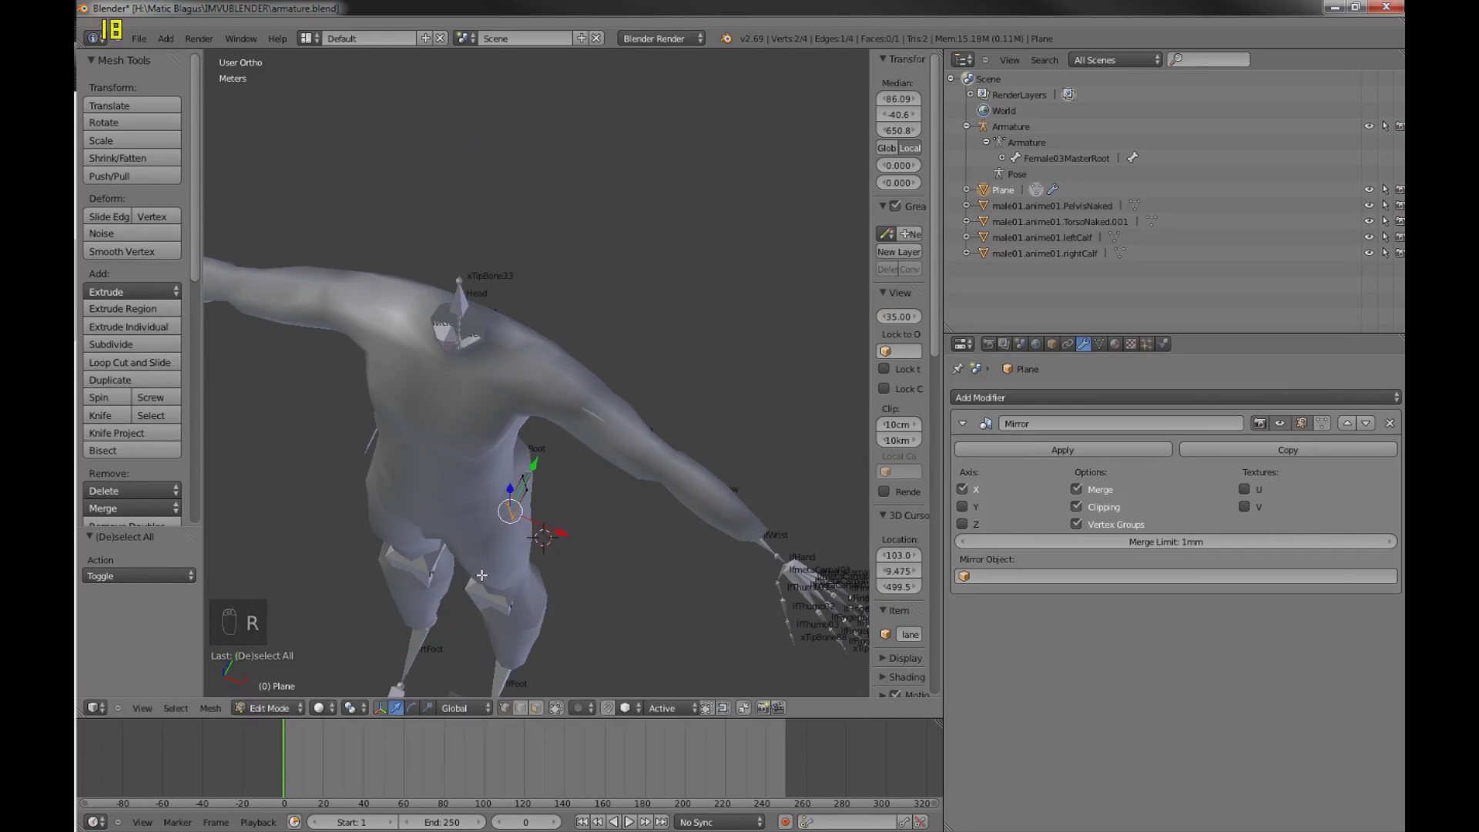
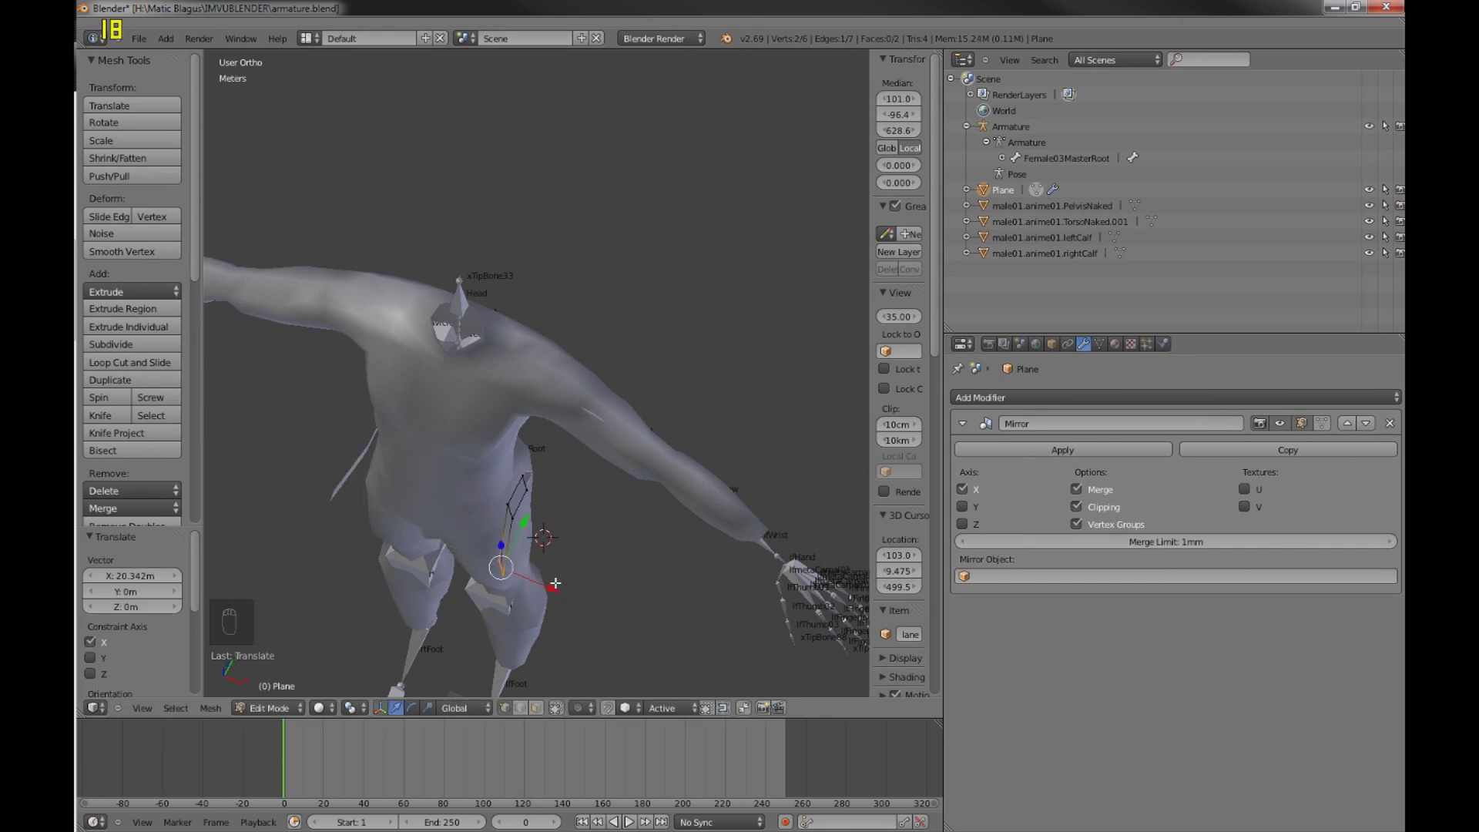
- Delete the extra vertices, move the edge to the torso's side and extrude the first waistband face back in depth
key(x)
key(KP_1)
key(a)
key(c)
key(g)
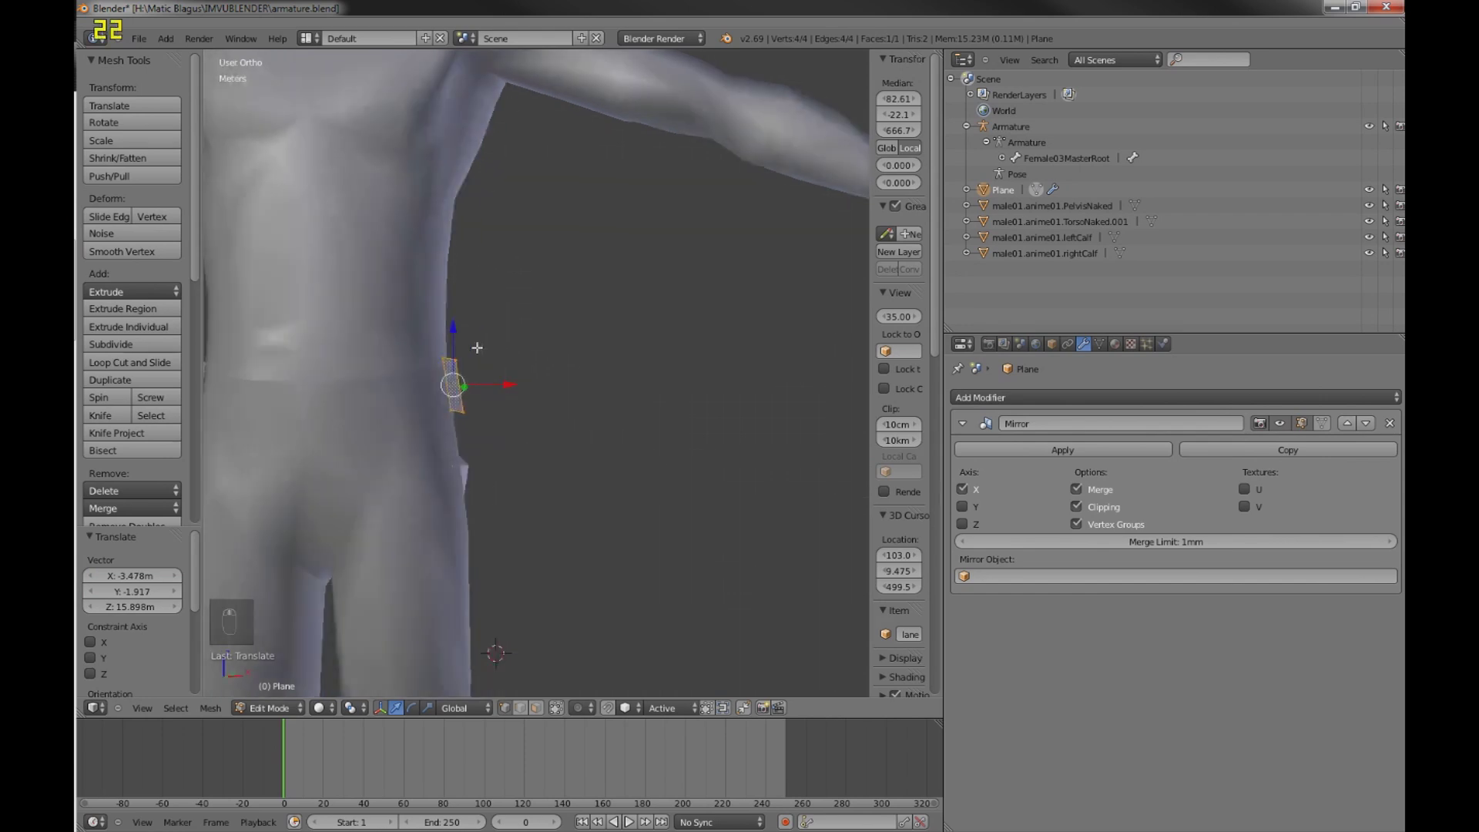
key(a)
key(c)
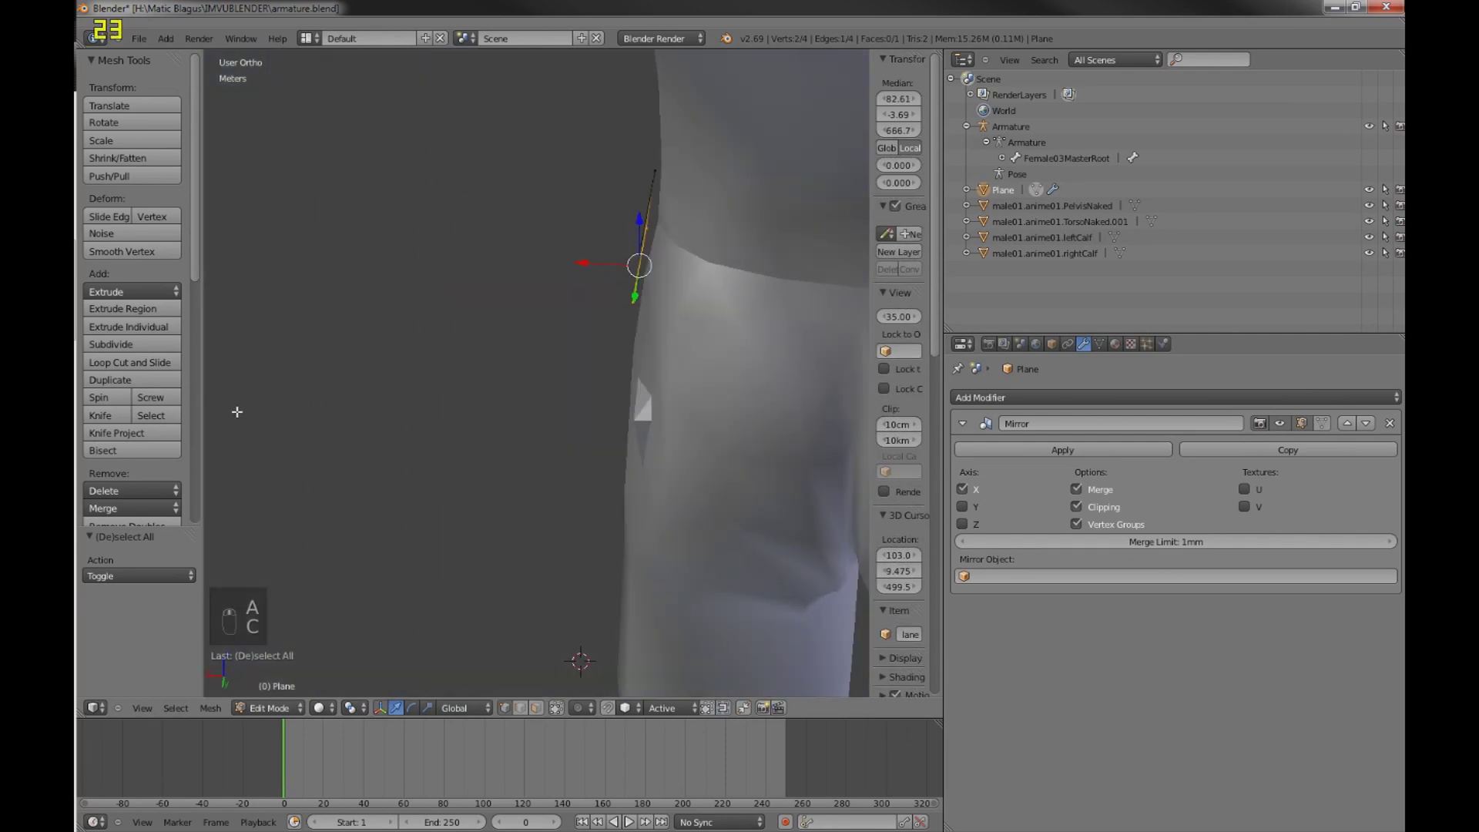
key(e)
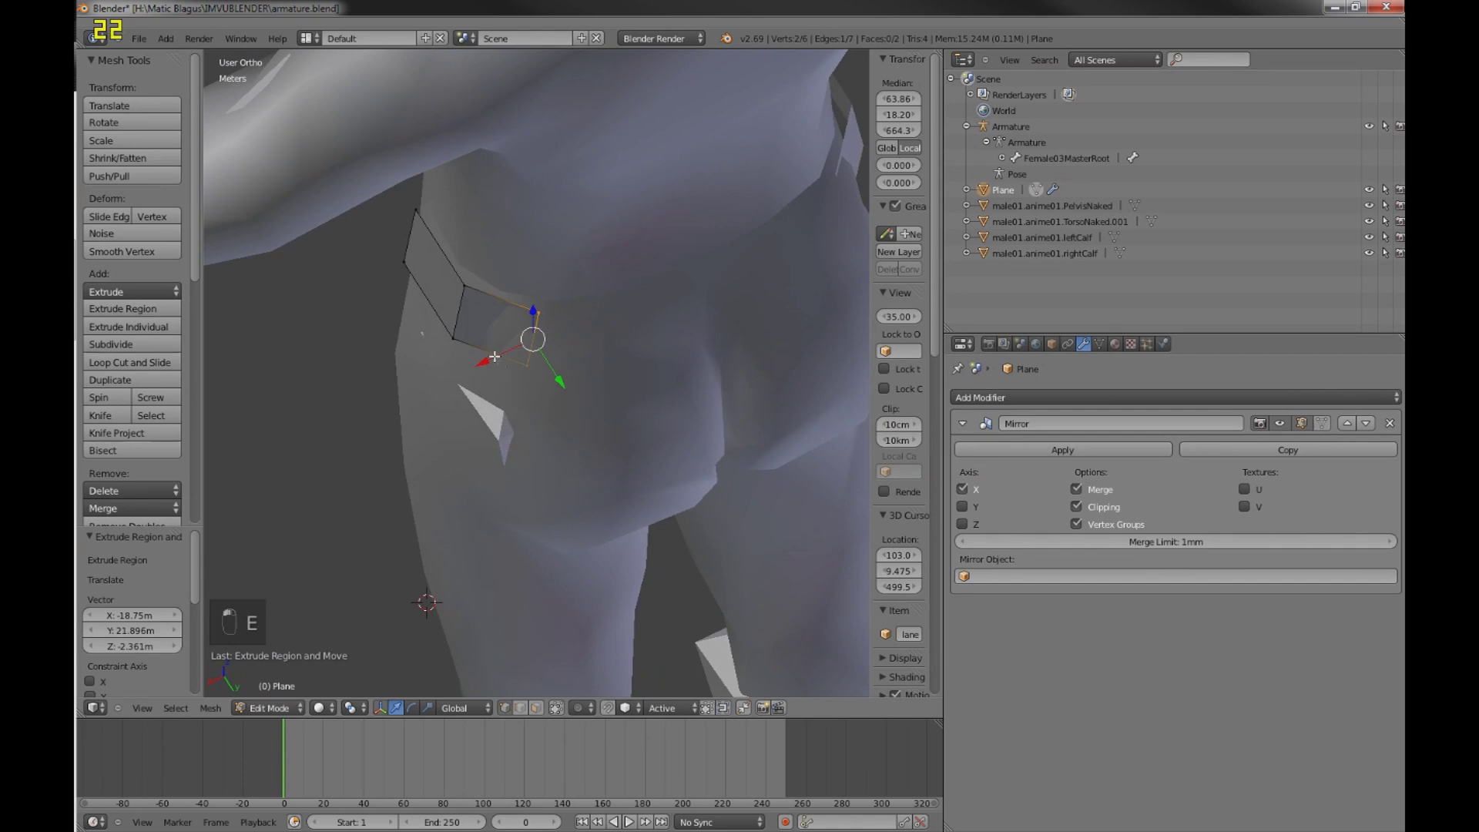
key(e)
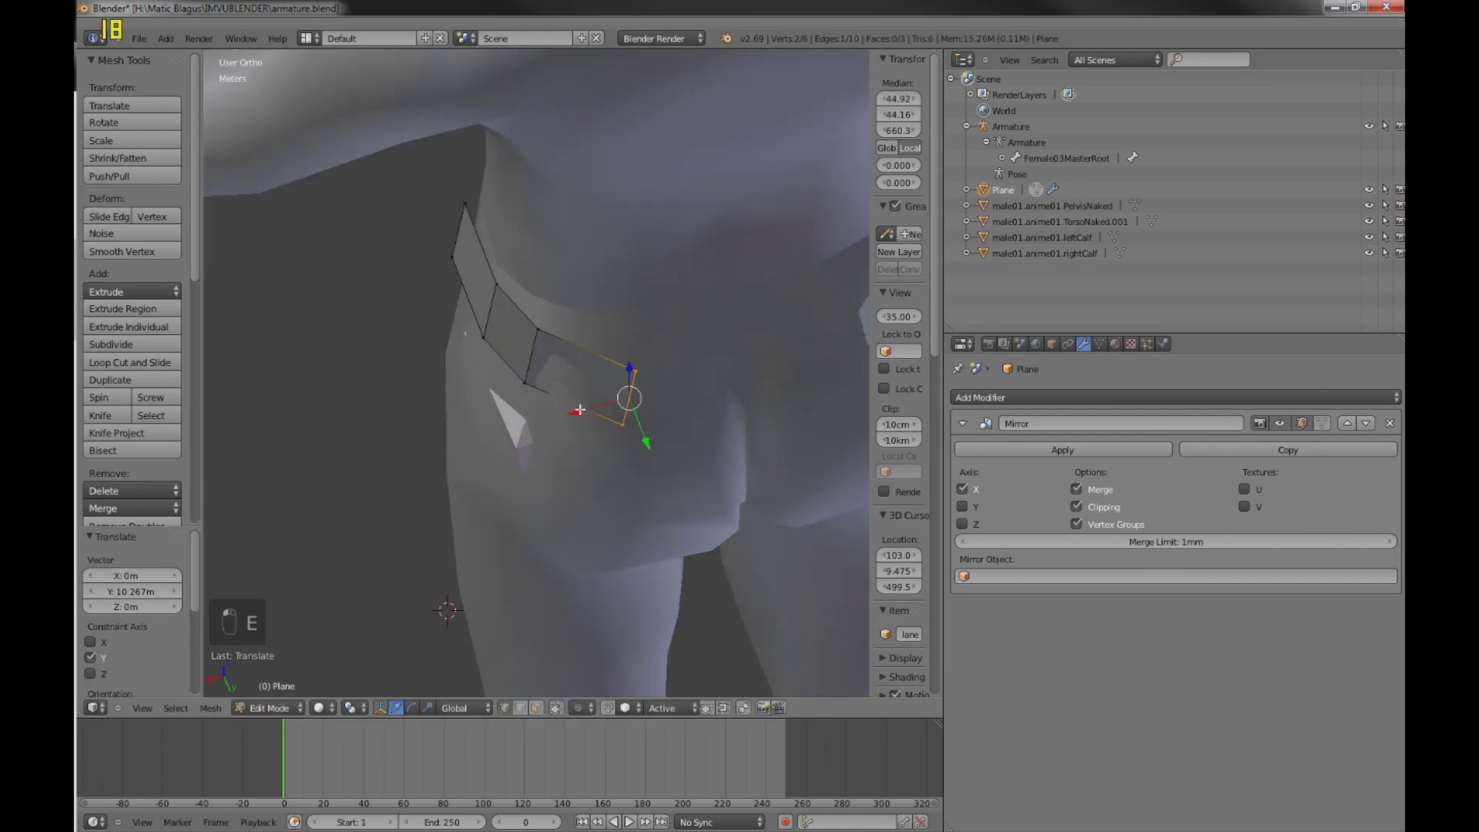
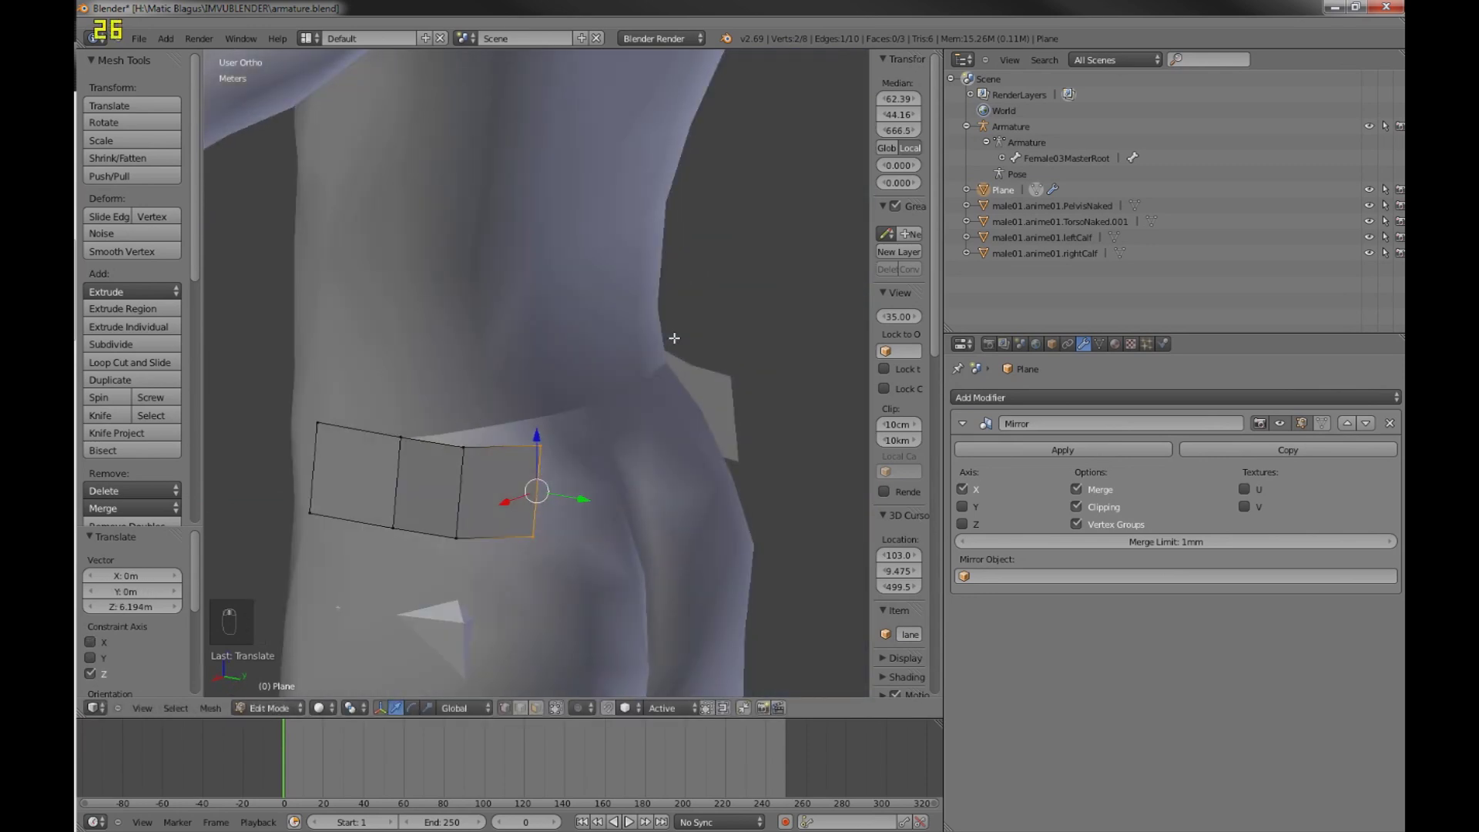
key(a)
key(c)
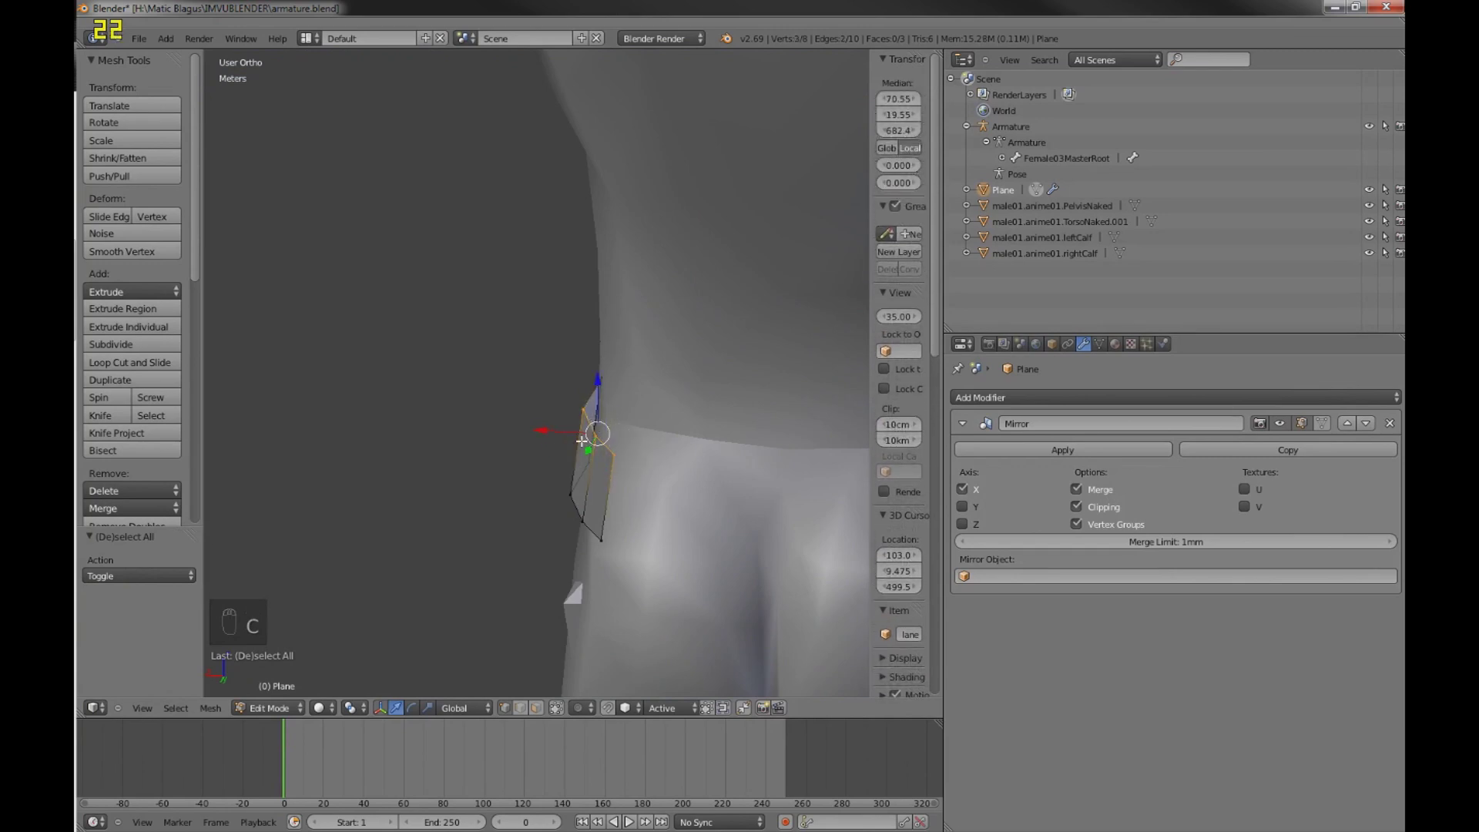
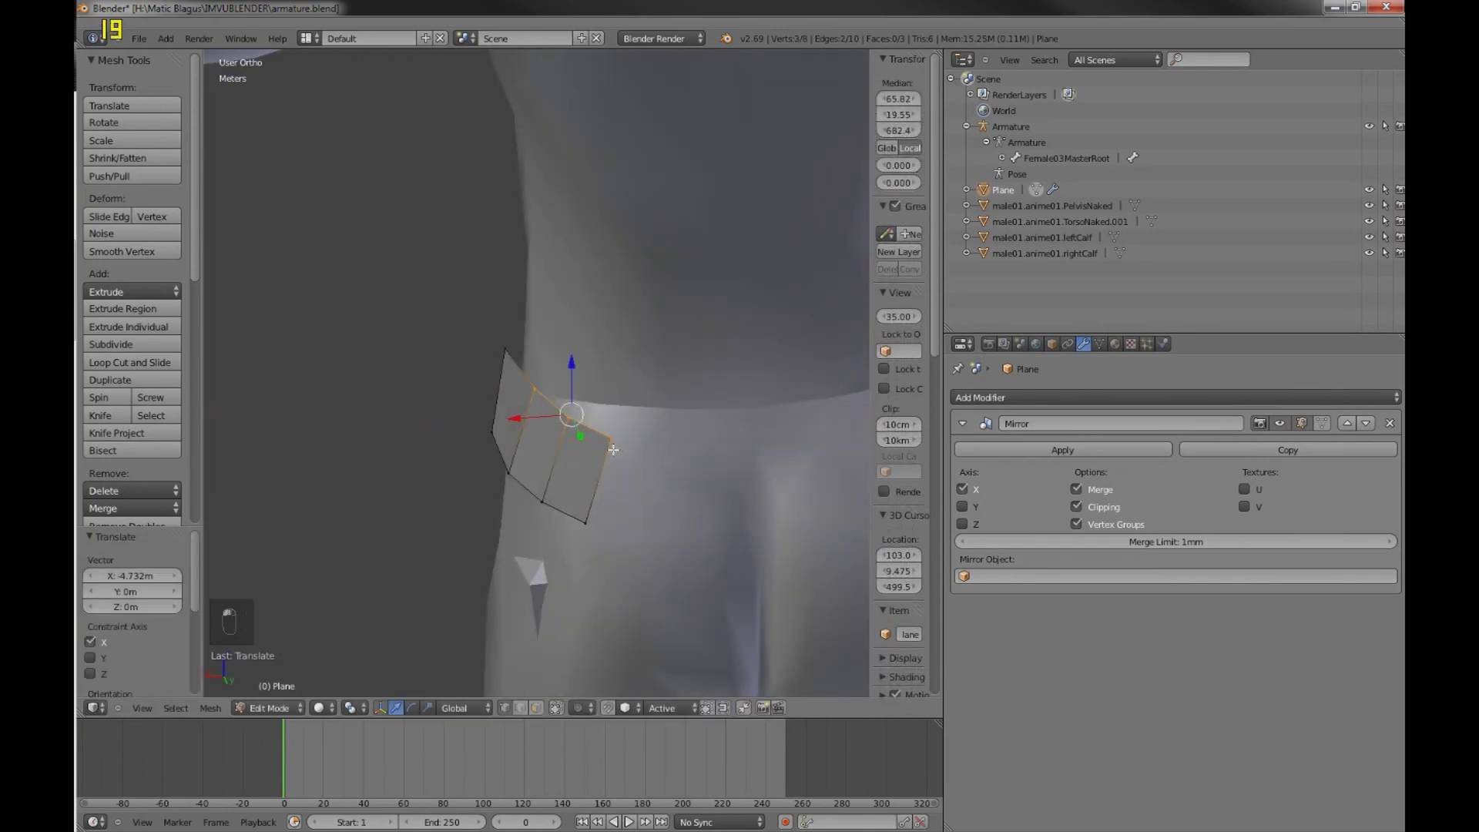
- Extrude further faces from the band's end edge, wrapping them around the hip toward the back
key(a)
key(a)
key(c)
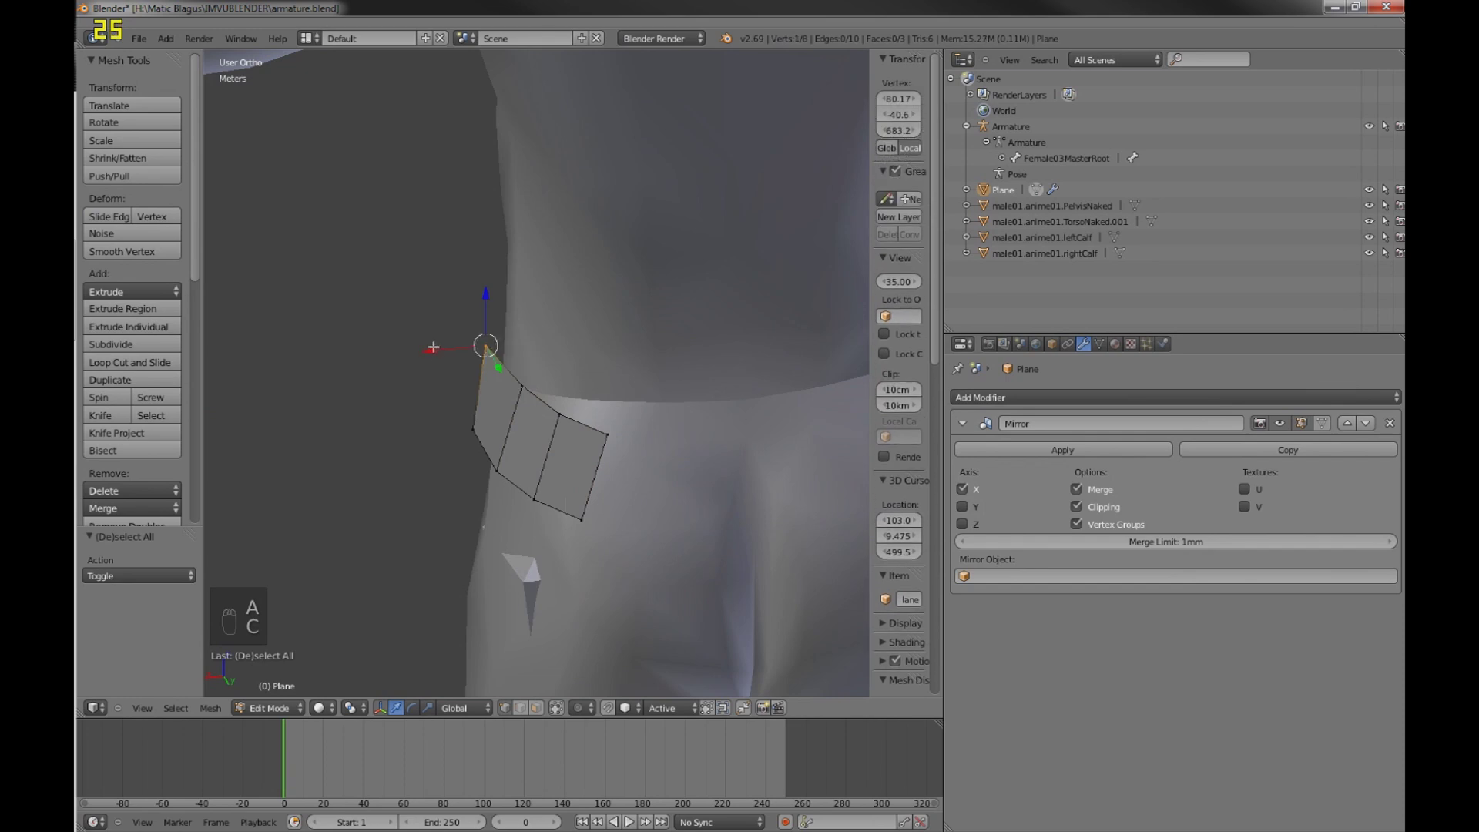
key(a)
key(a)
key(c)
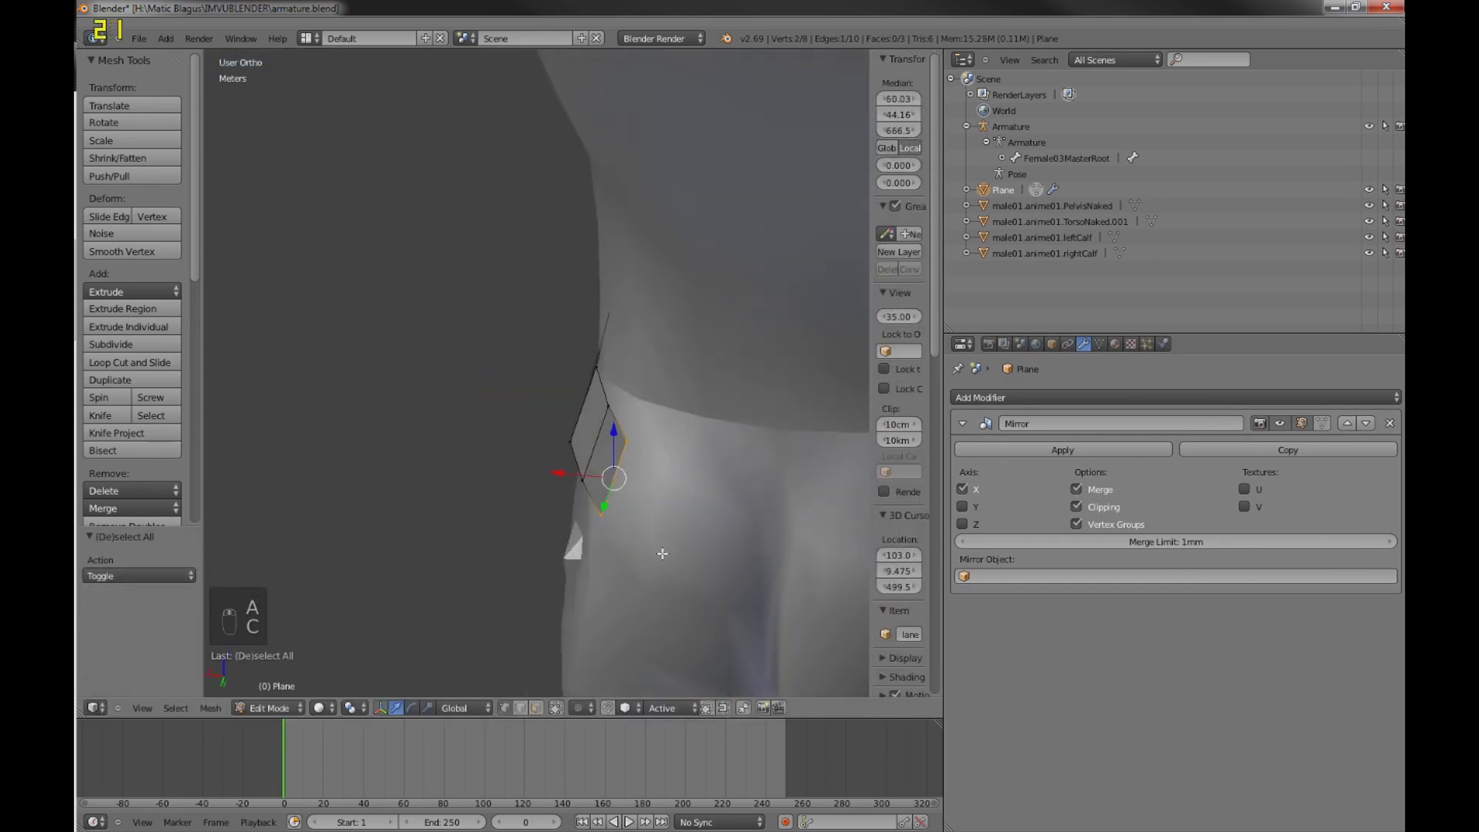
key(e)
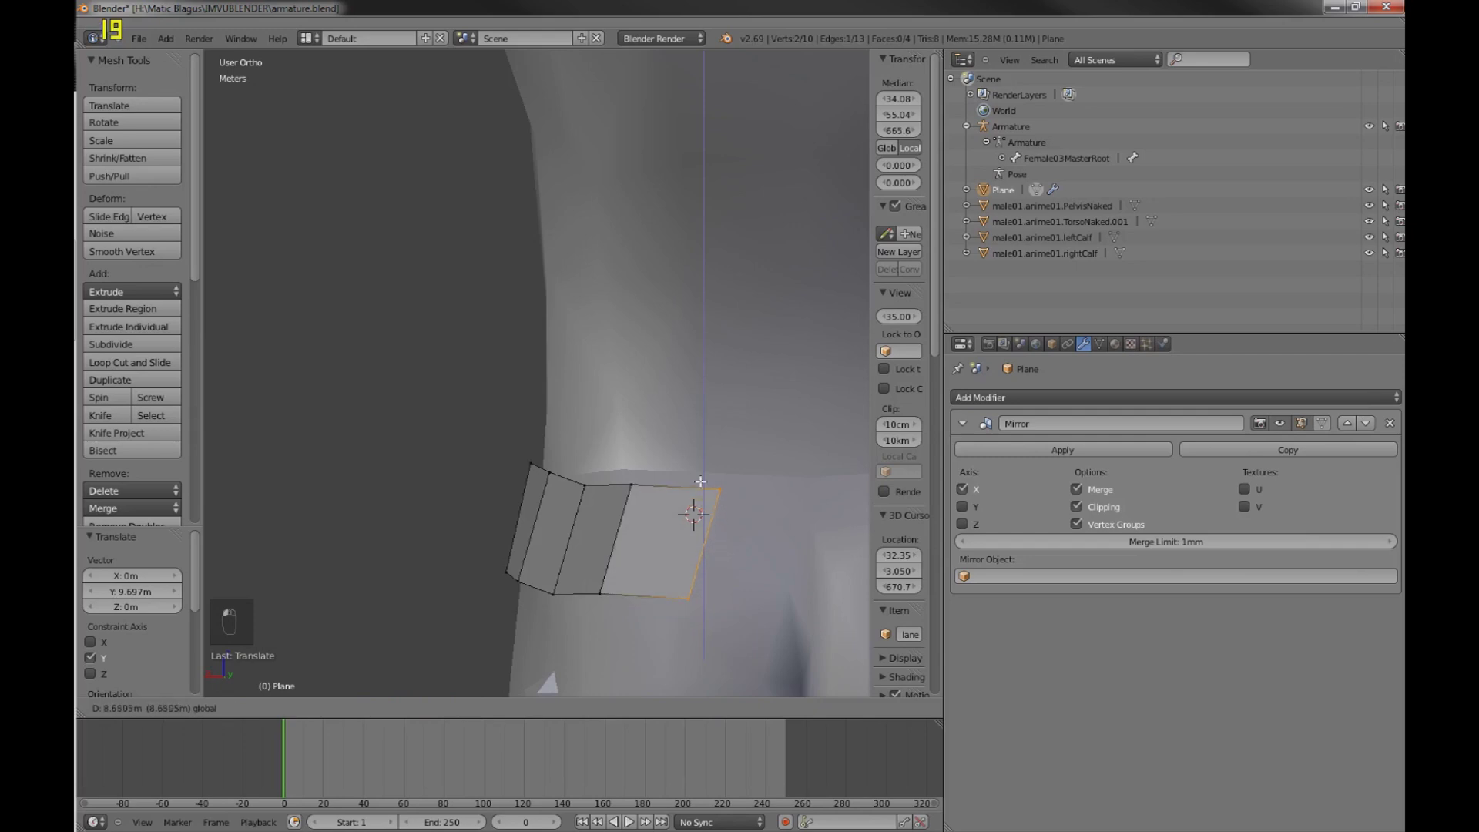
key(a)
key(c)
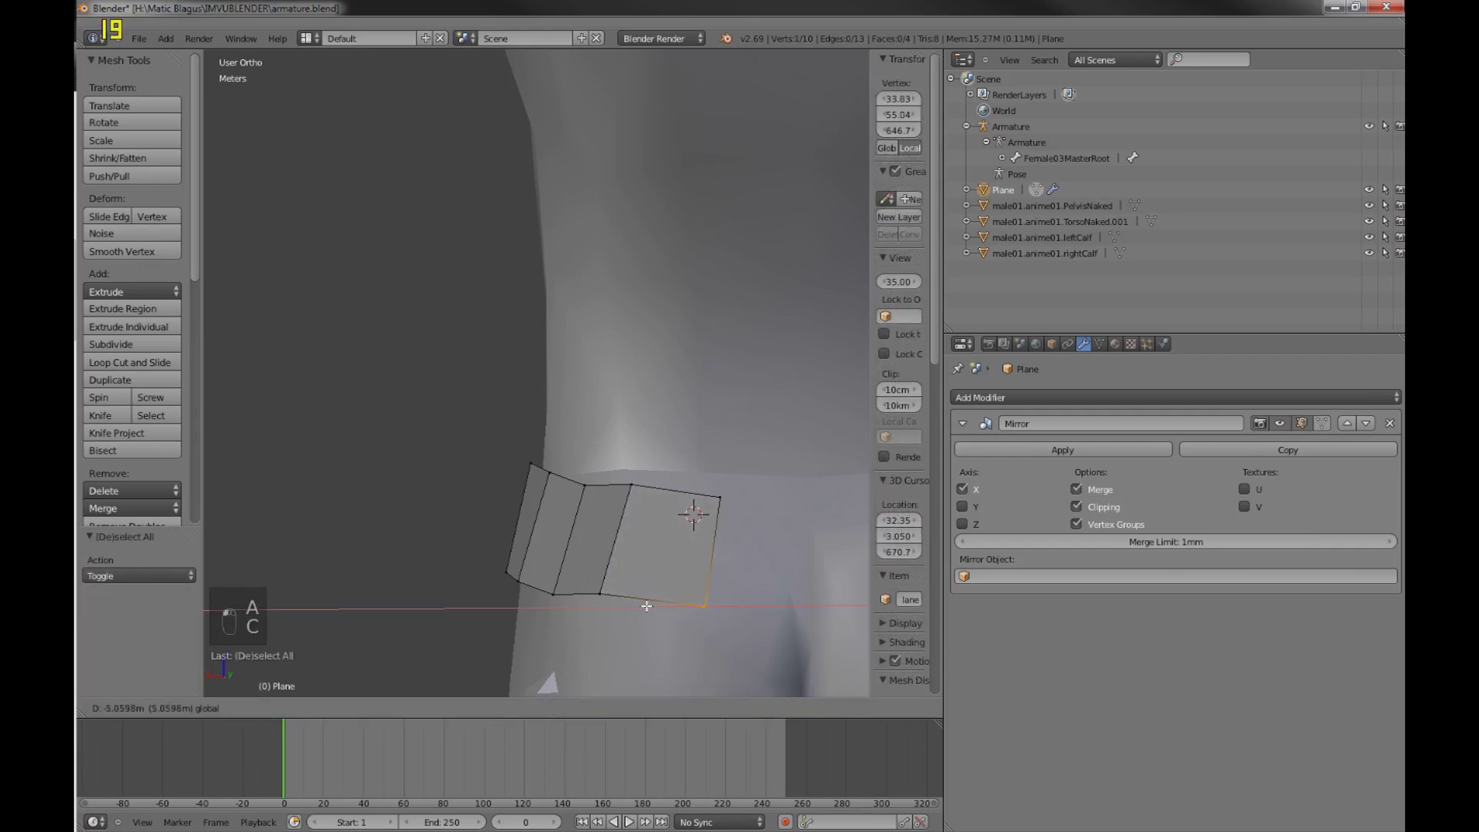
key(a)
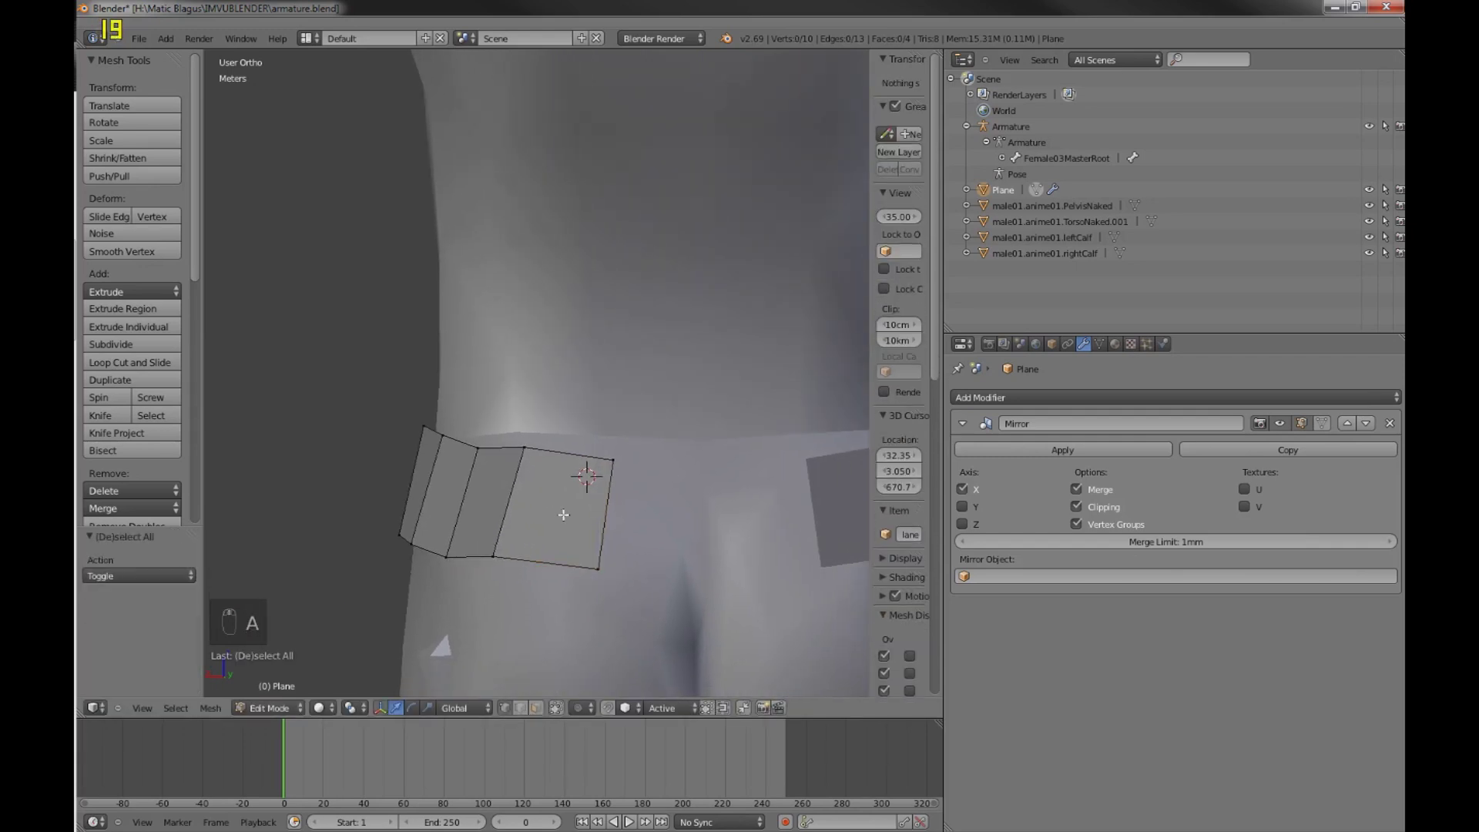
key(a)
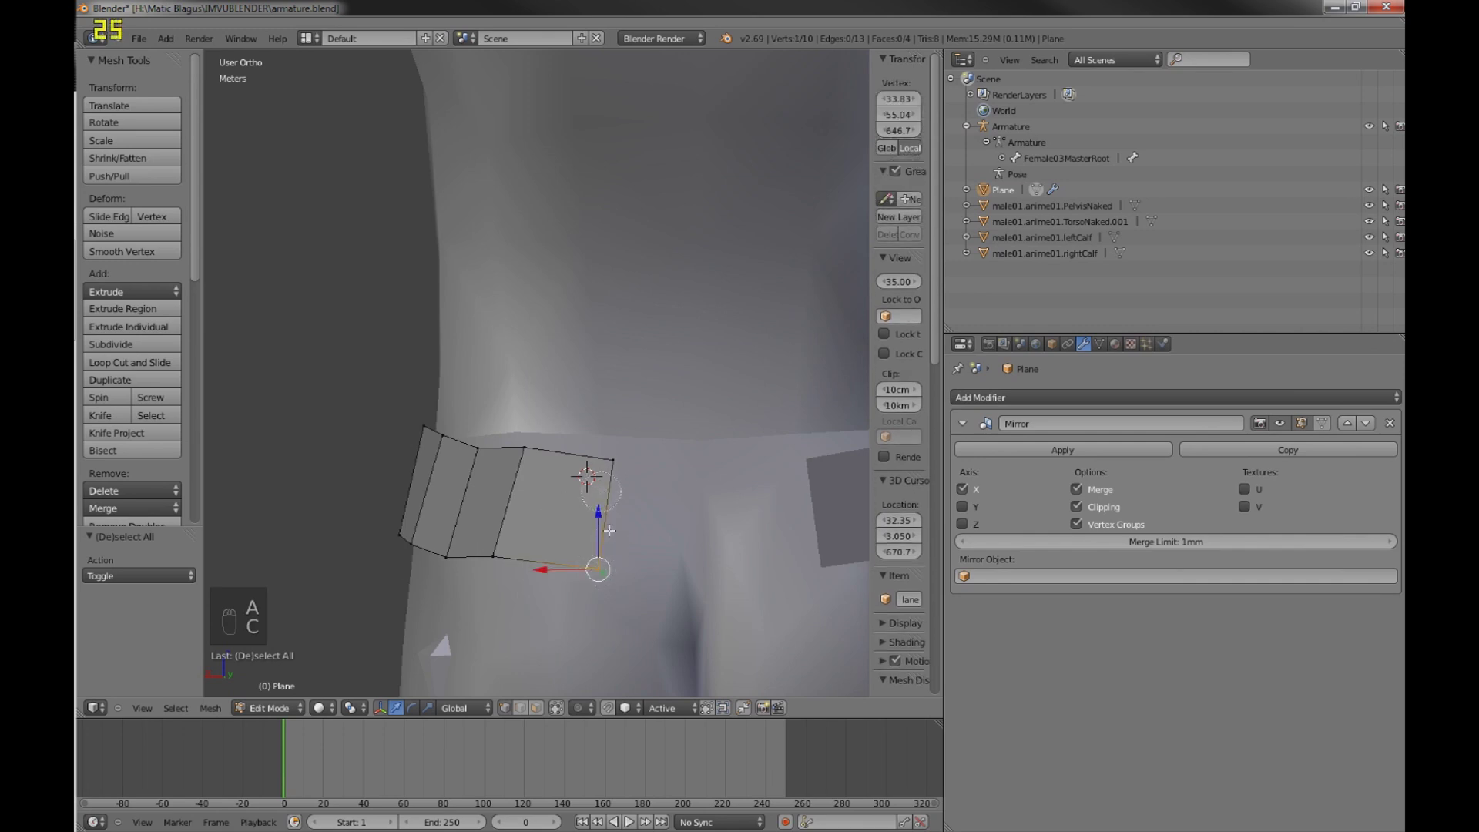
key(c)
key(e)
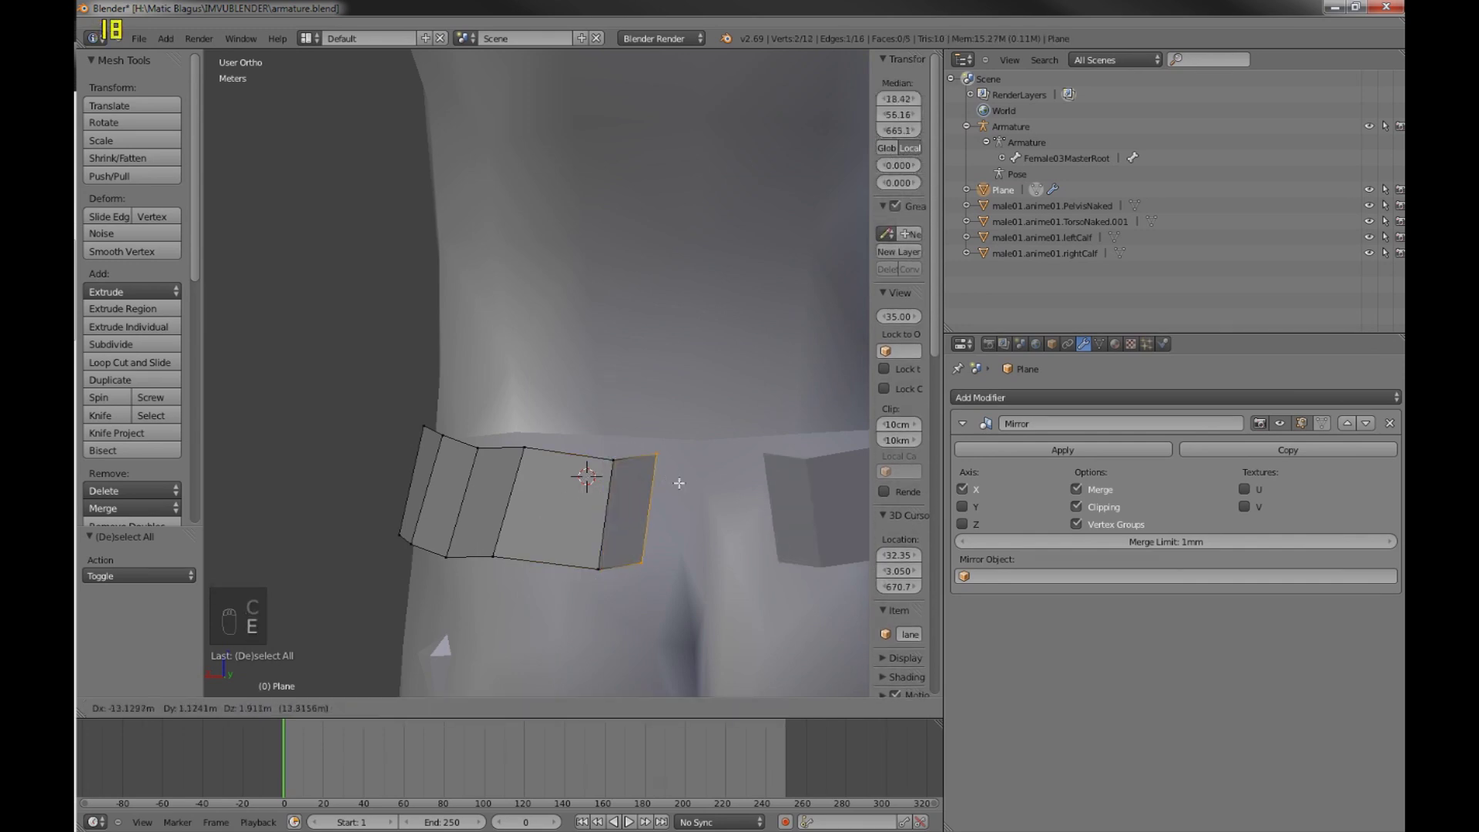
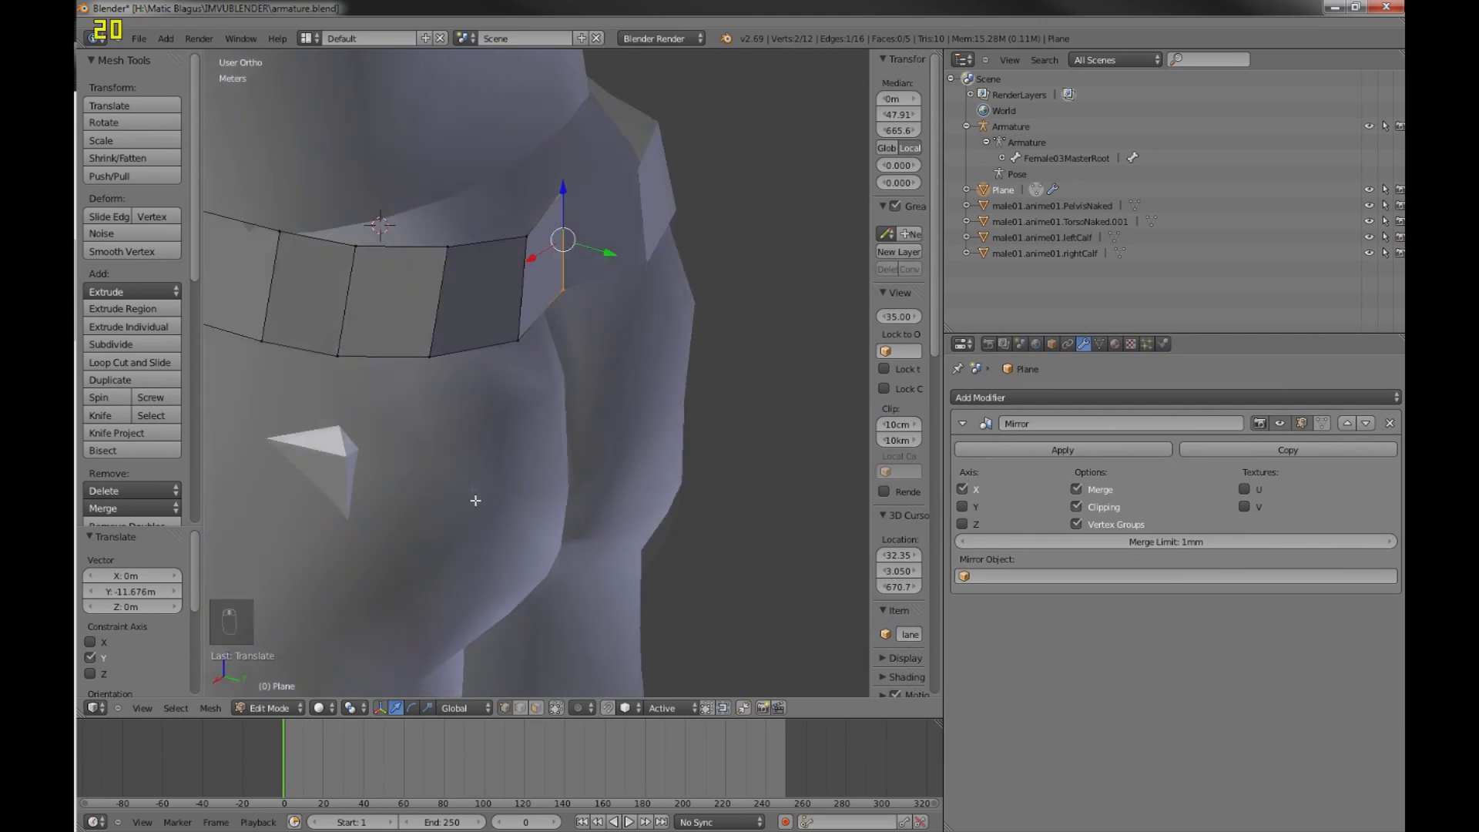
key(a)
key(c)
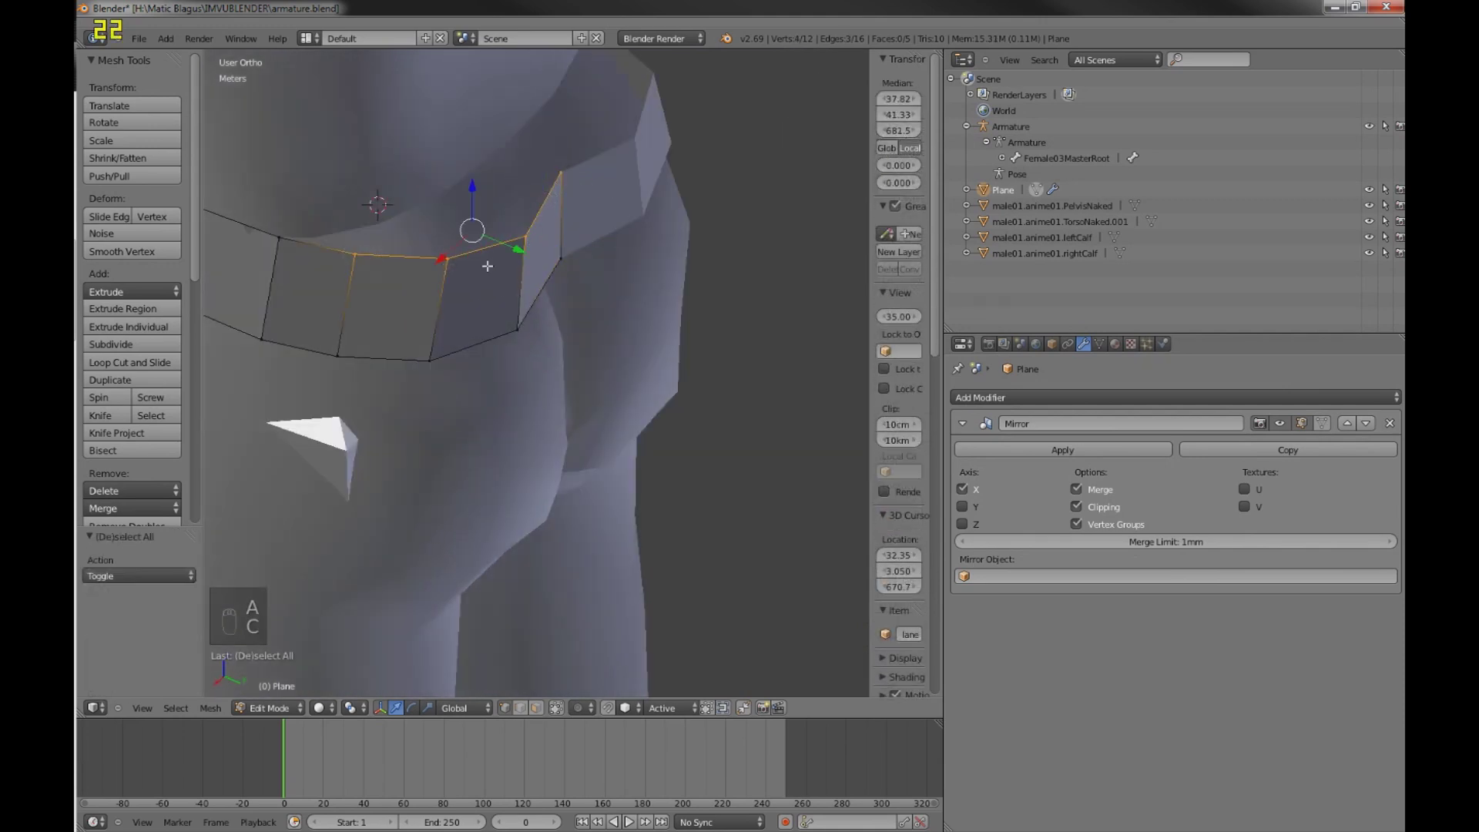
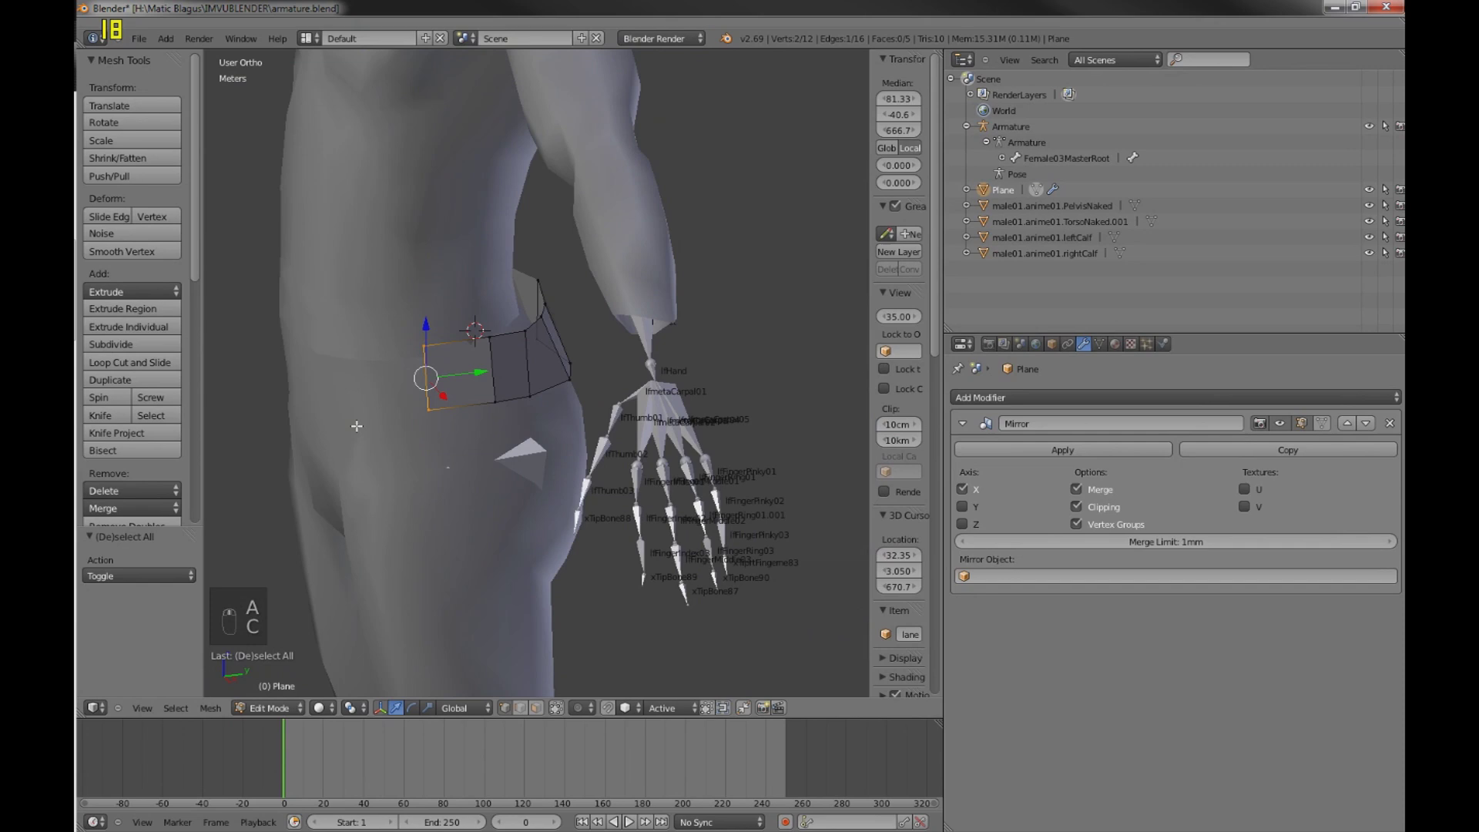
- Extrude the last faces around the side and push the new edge along the depth axis to close the band
key(e)
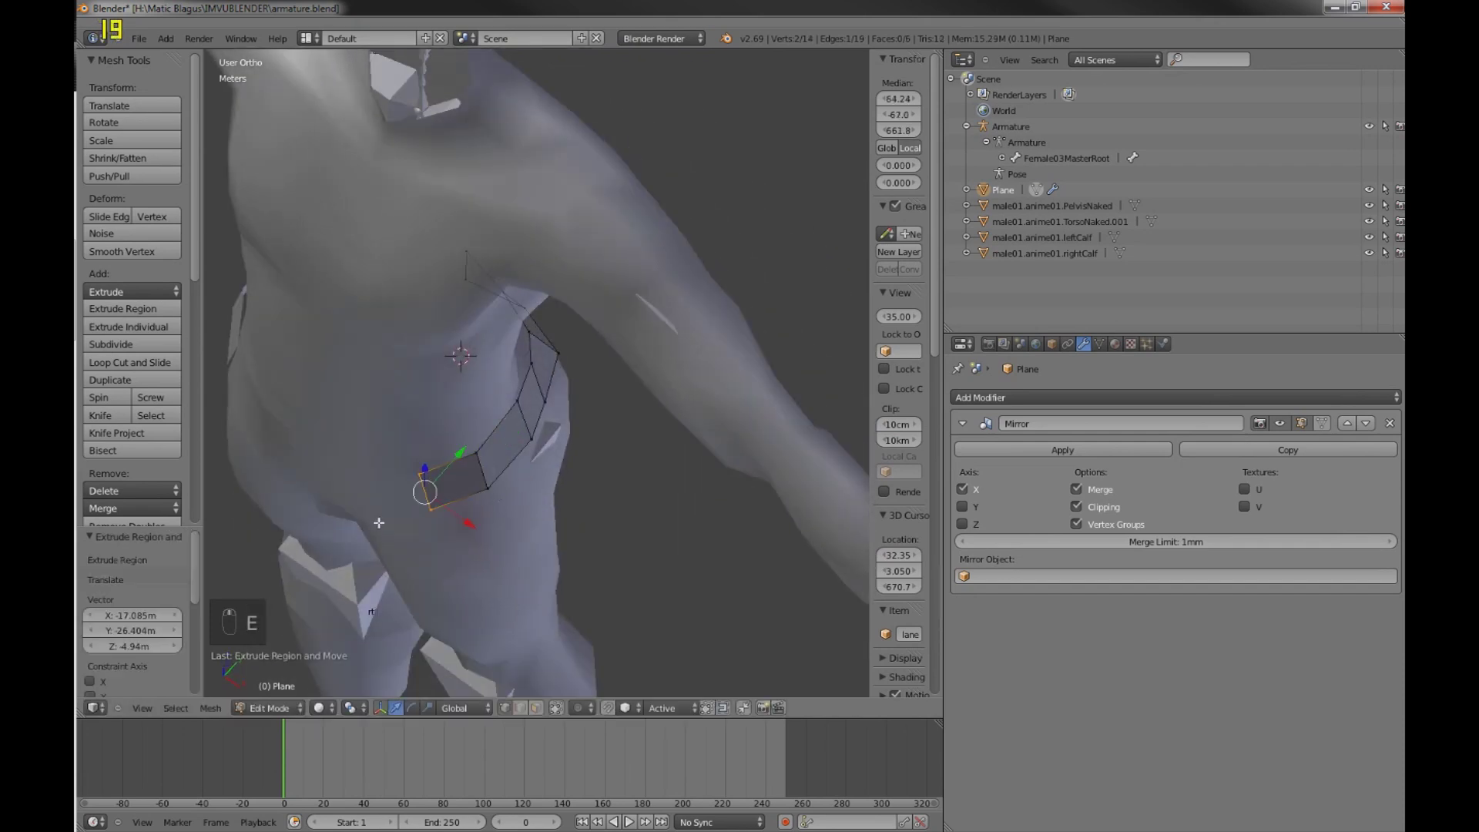
key(e)
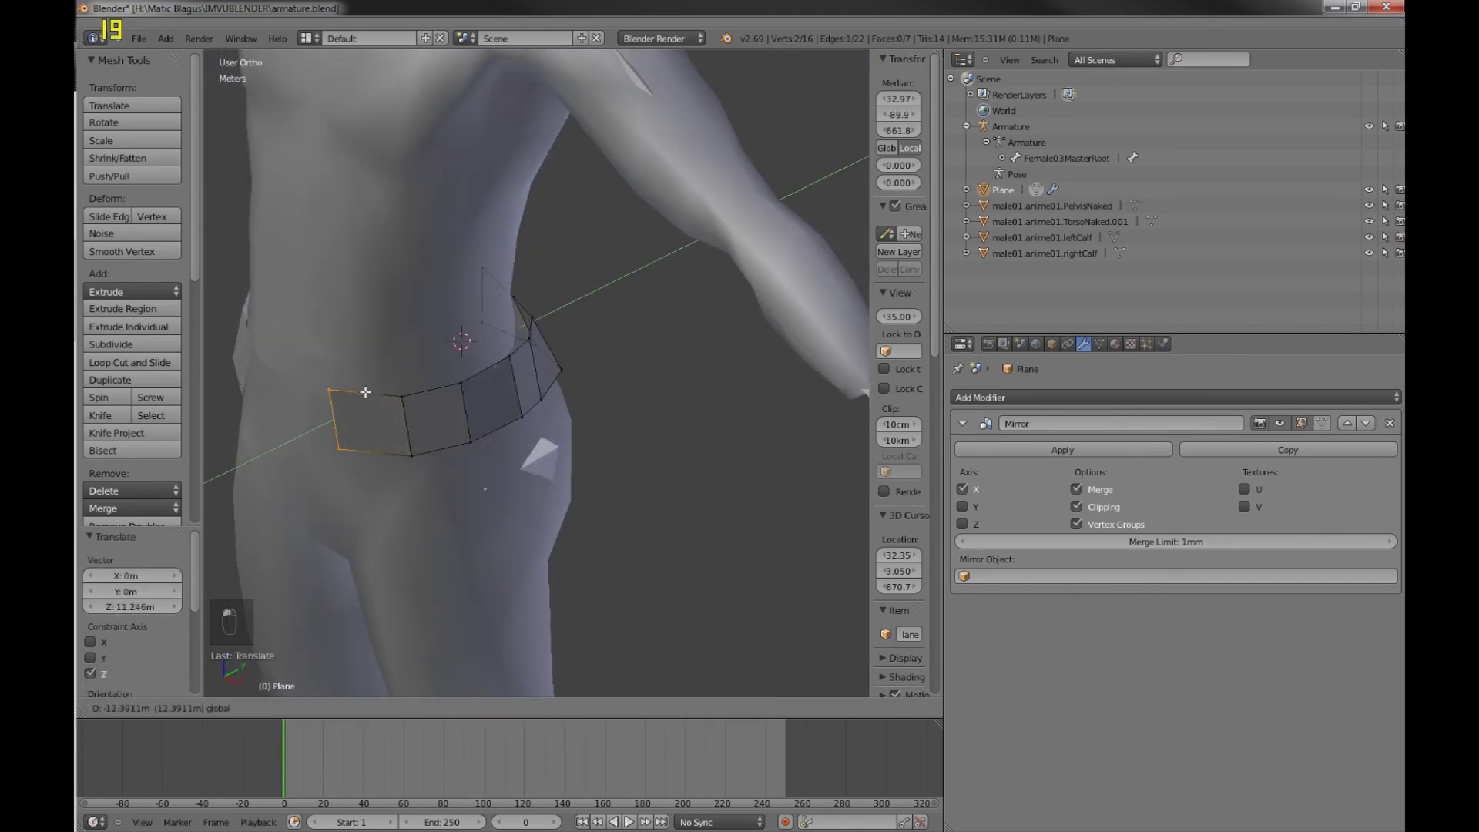
key(e)
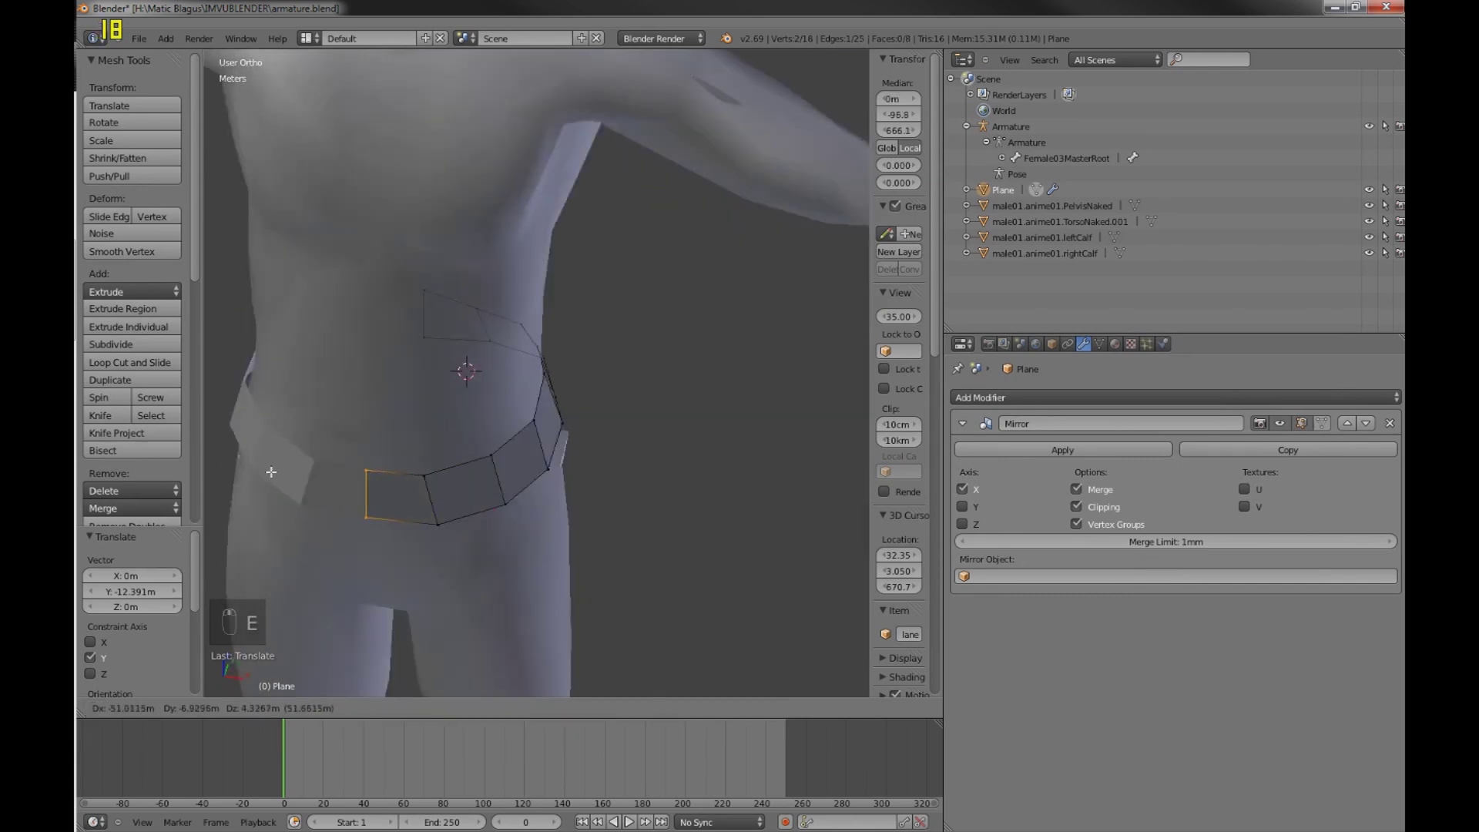
- Pull a corner vertex of the band along the depth axis, then add a Subsurf modifier with Ctrl+1
key(Tab)
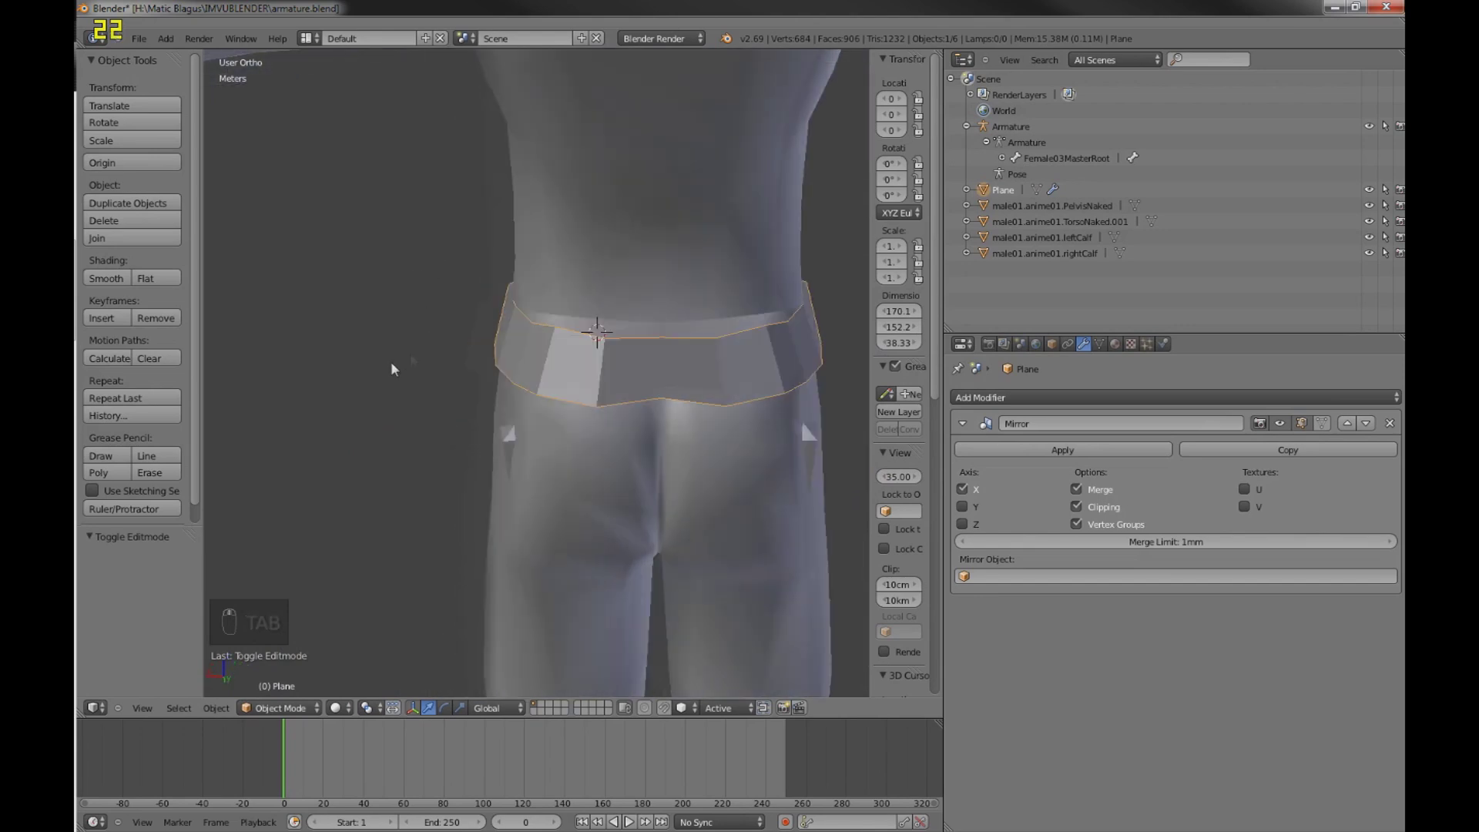
key(Tab)
key(a)
key(c)
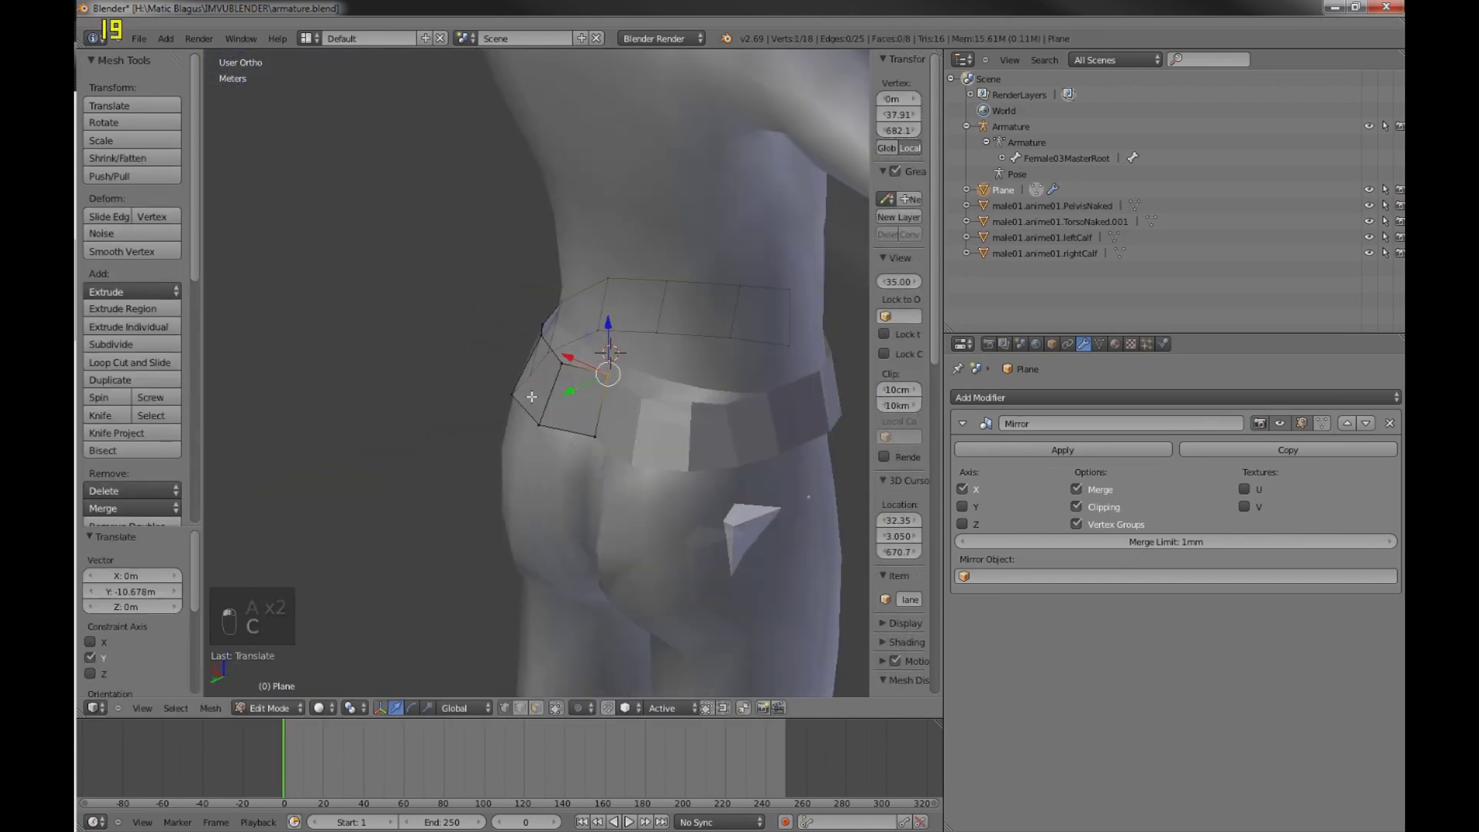
key(Tab)
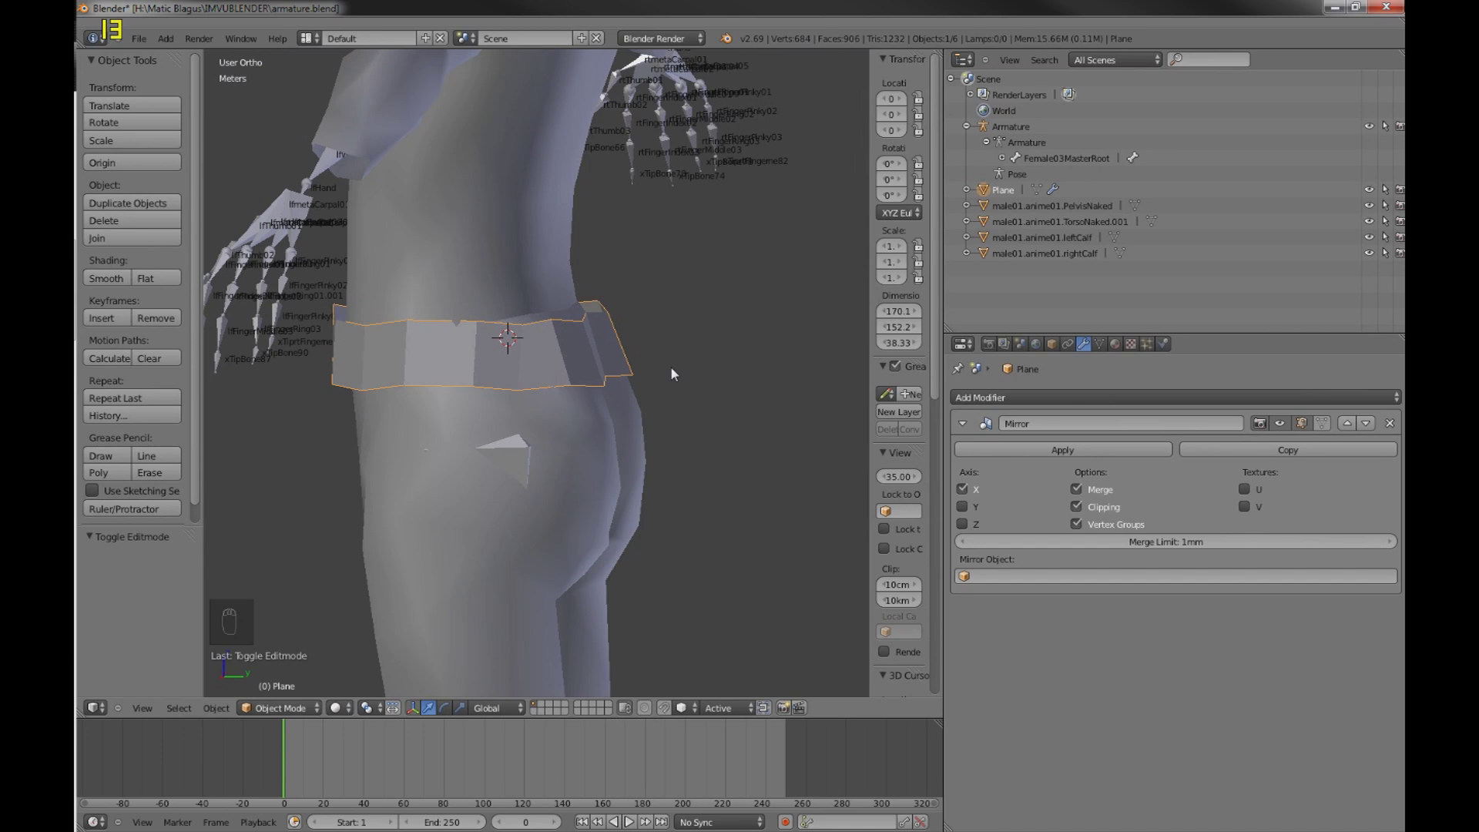
key(ctrl+1)
- Raise the Subsurf View level to check the smoothing, then set it back to 1
key(Tab)
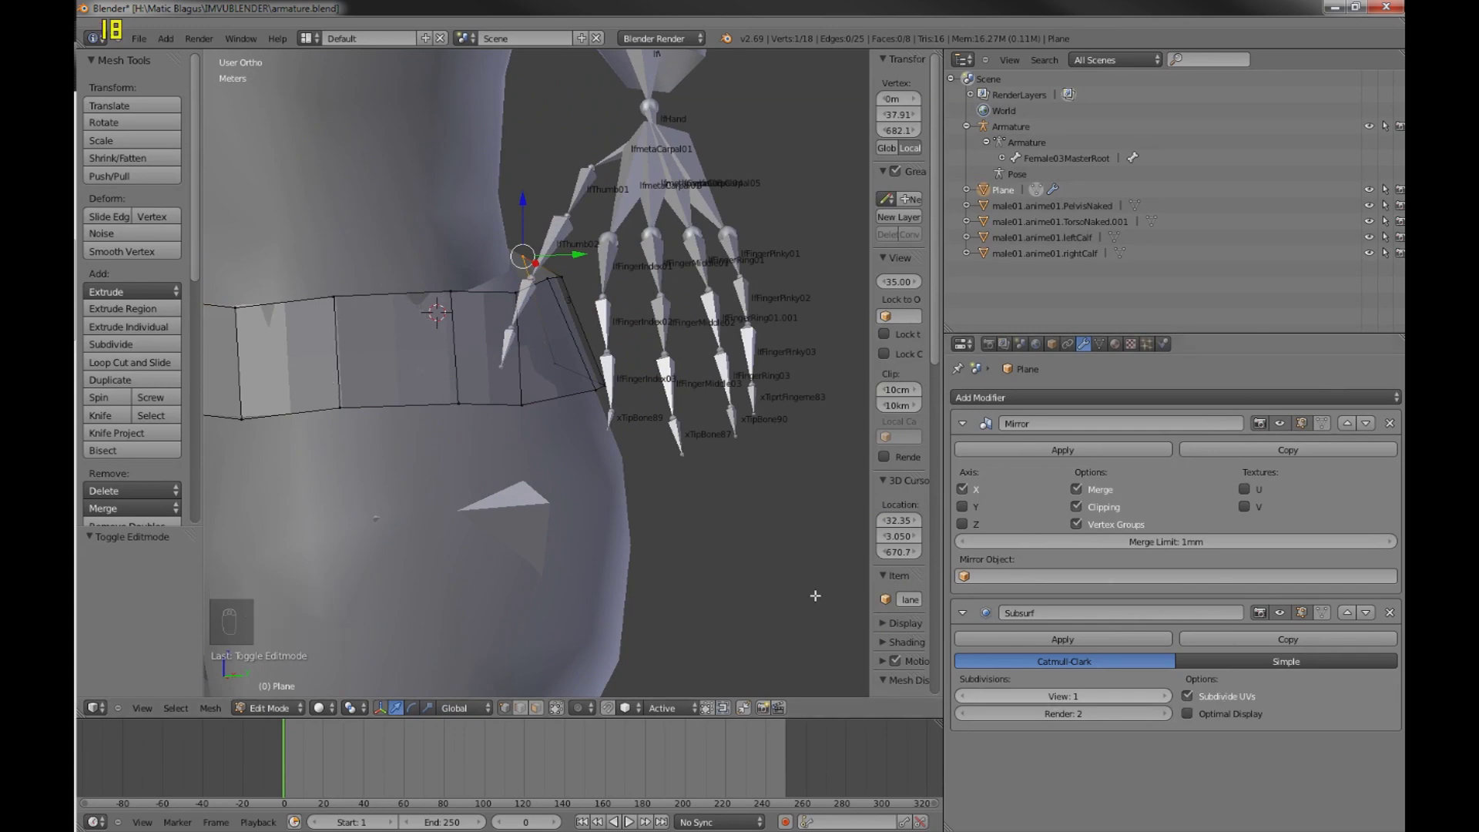
click(1170, 694)
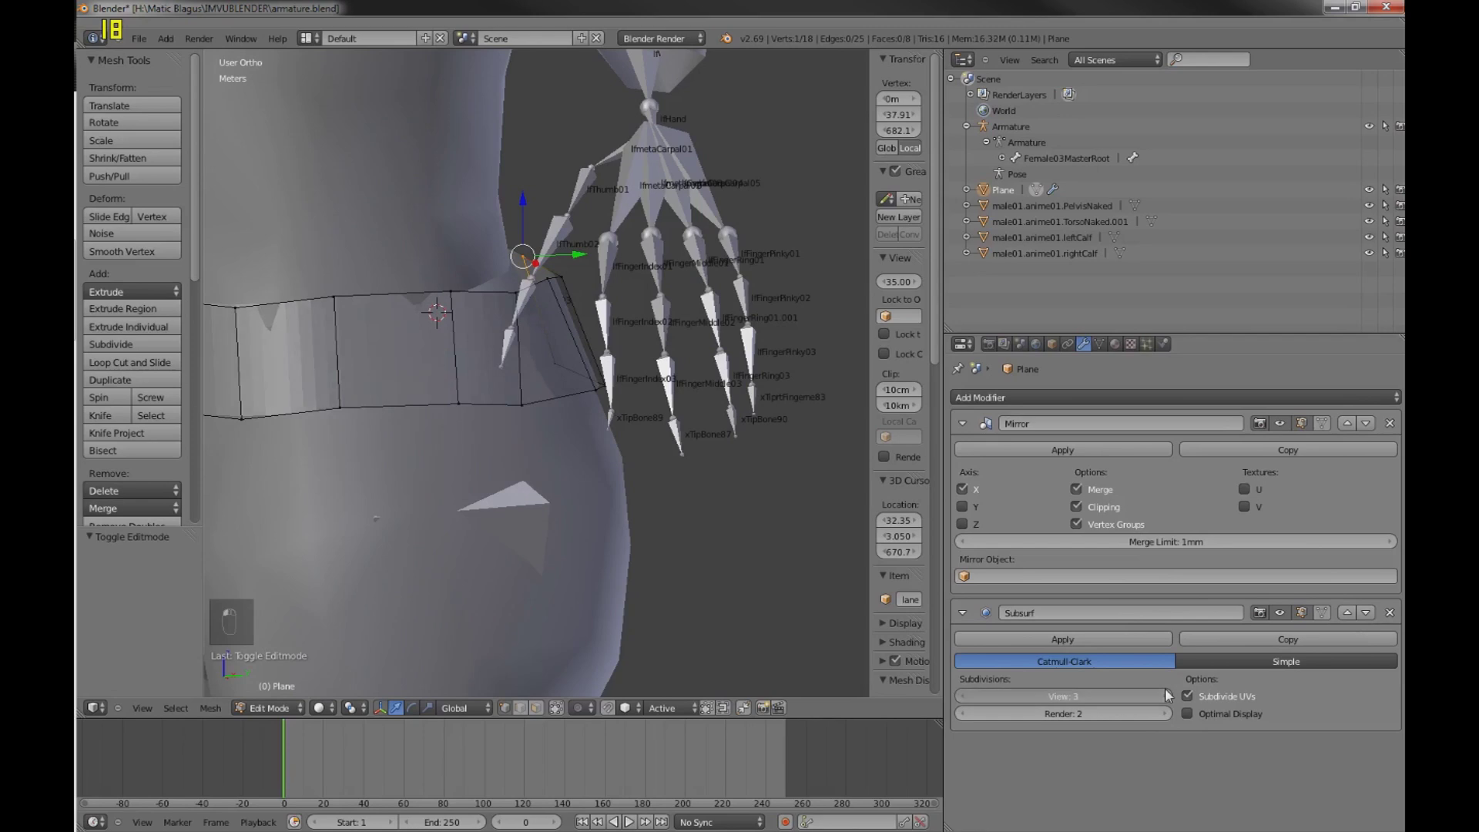
key(Tab)
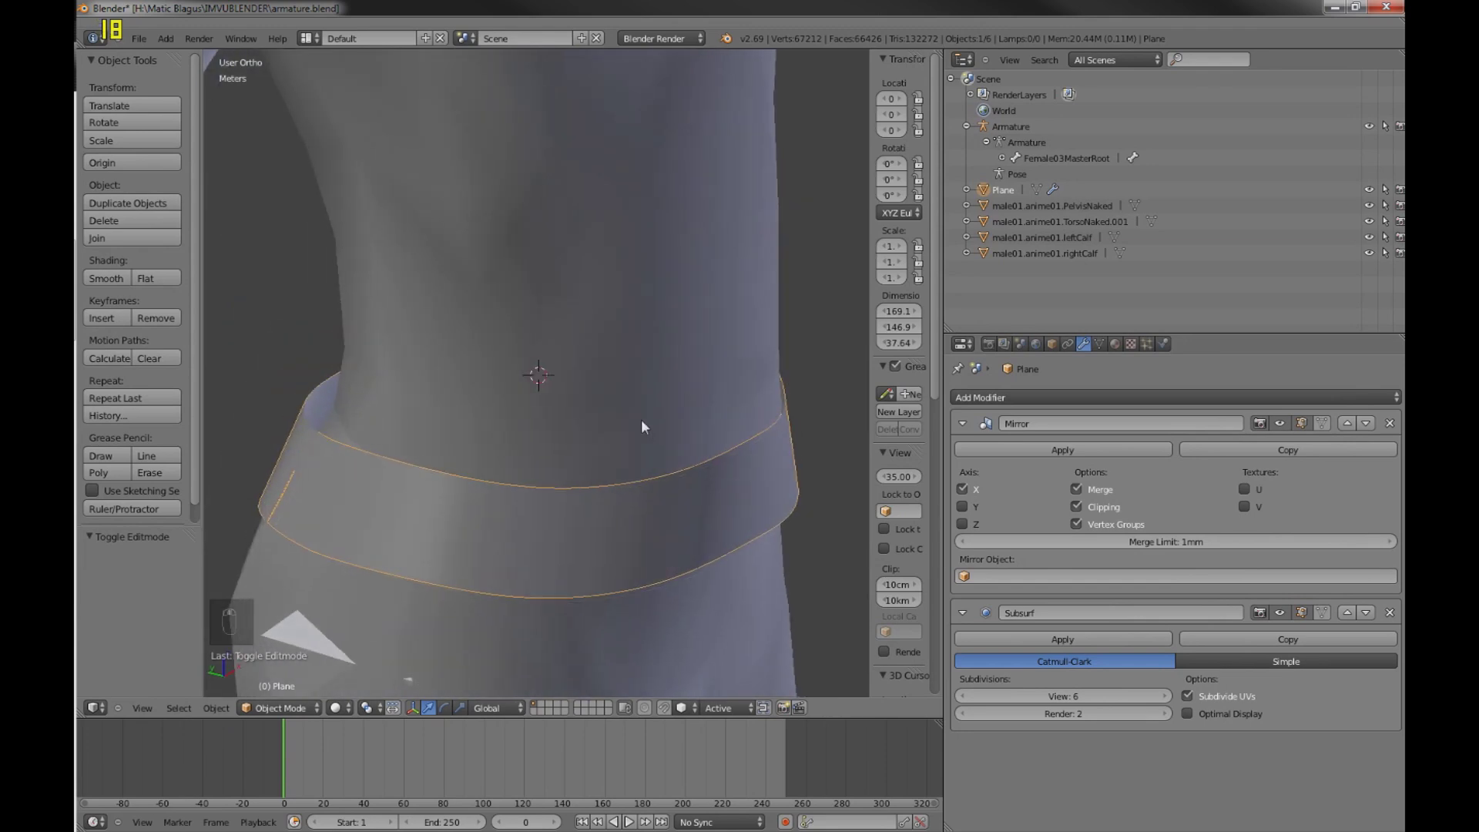
drag(589, 401, 511, 401)
drag(1084, 706, 633, 498)
- Select the band's bottom edge loop in front view and extrude it downward, adjusting it on the hip in side view
key(Tab)
key(KP_1)
key(a)
key(c)
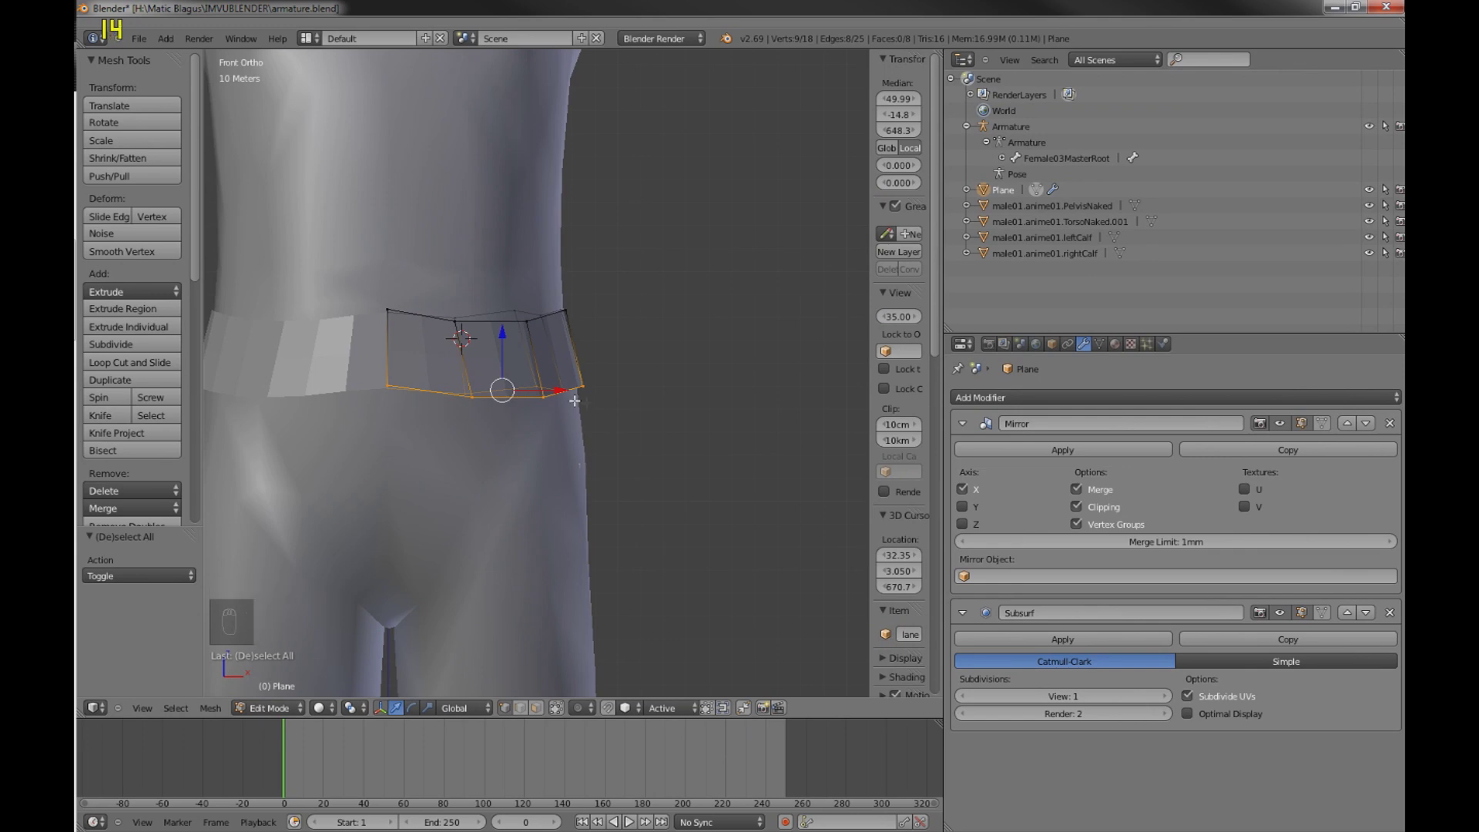
key(z)
key(z)
key(z)
key(z)
key(e)
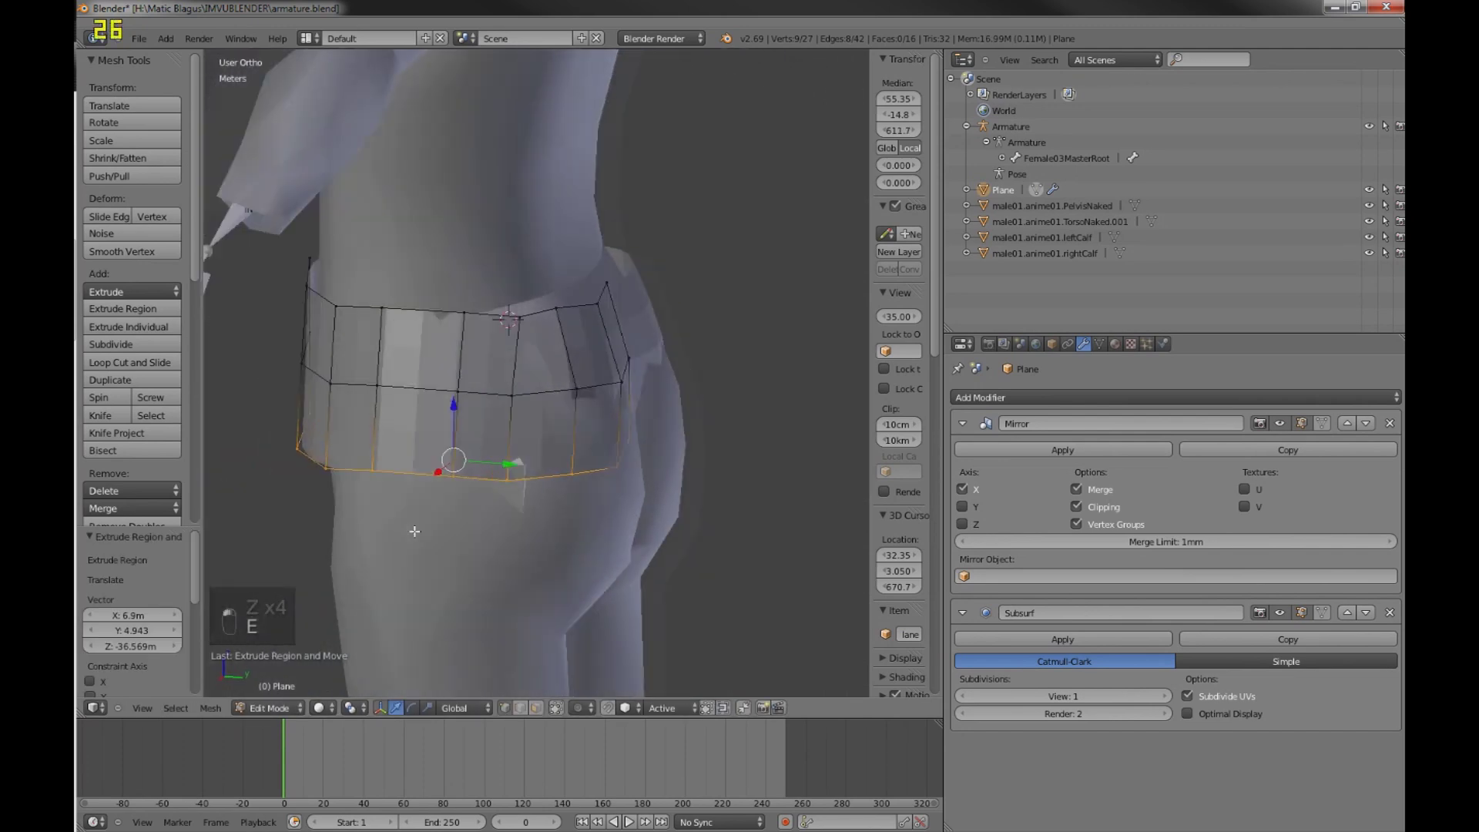
key(KP_3)
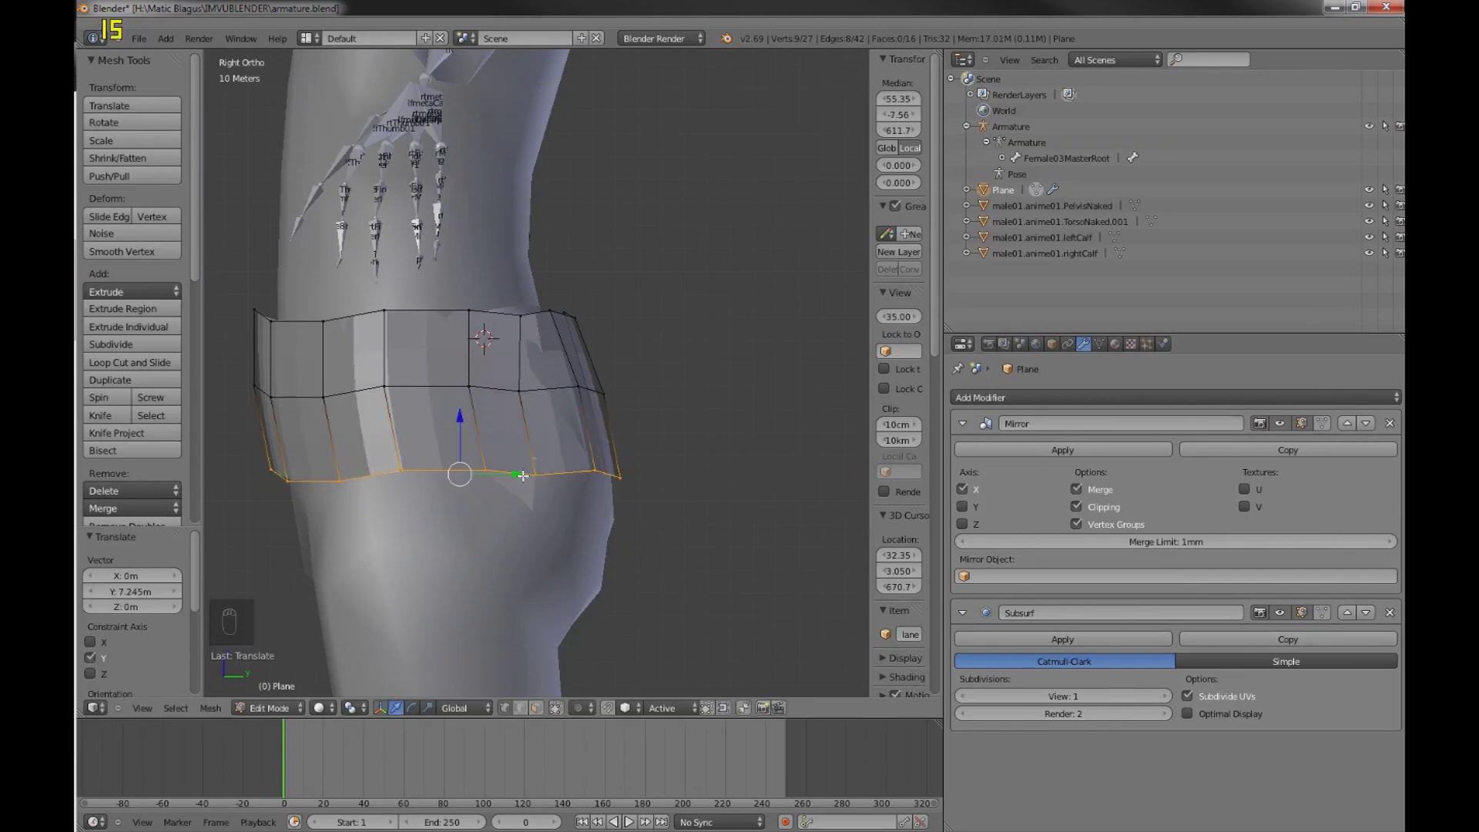
- Reselect the new bottom edge loop and extrude a second row of faces down from side view
key(a)
key(a)
key(a)
key(c)
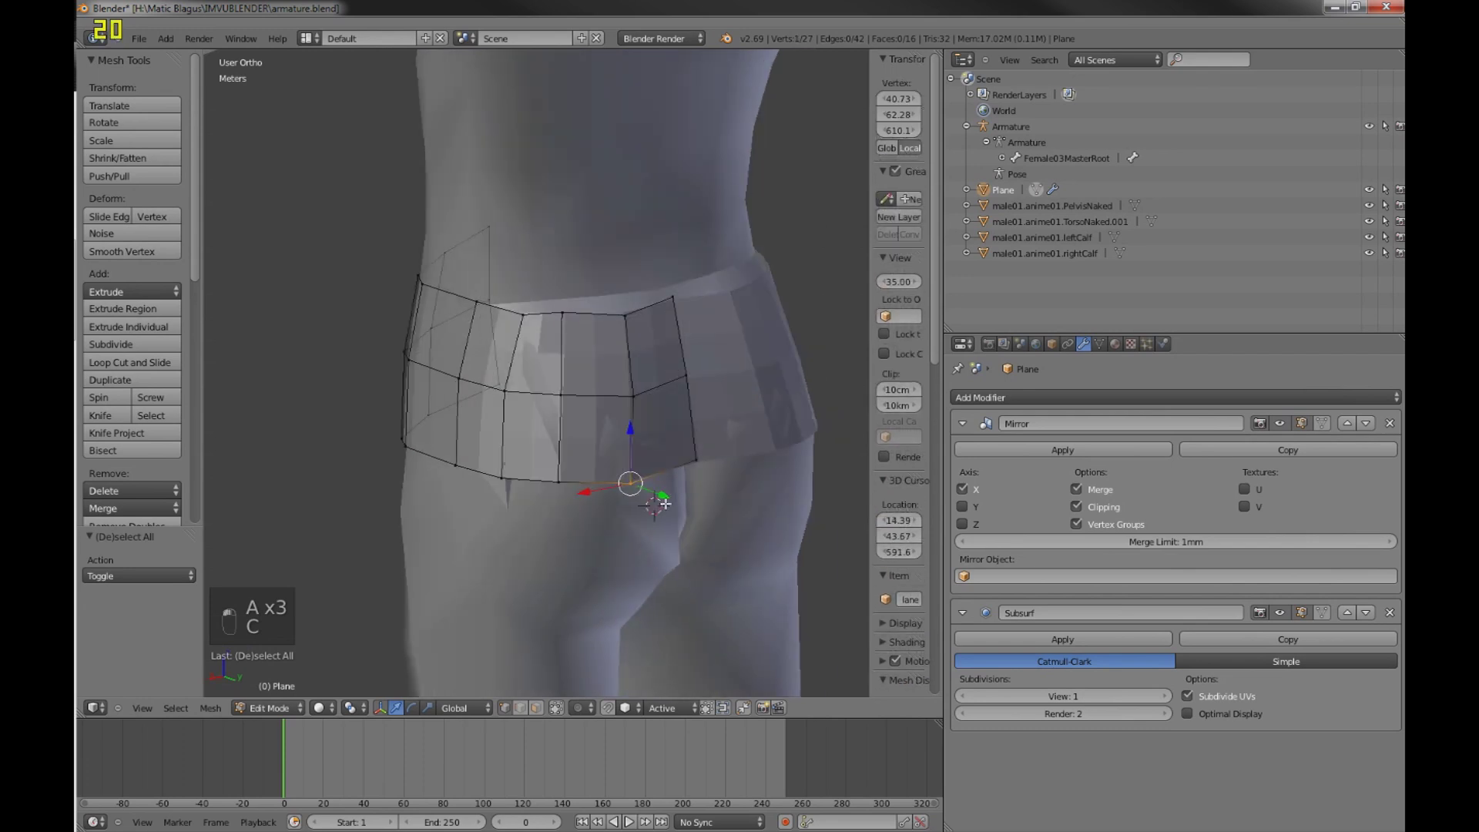
key(a)
key(c)
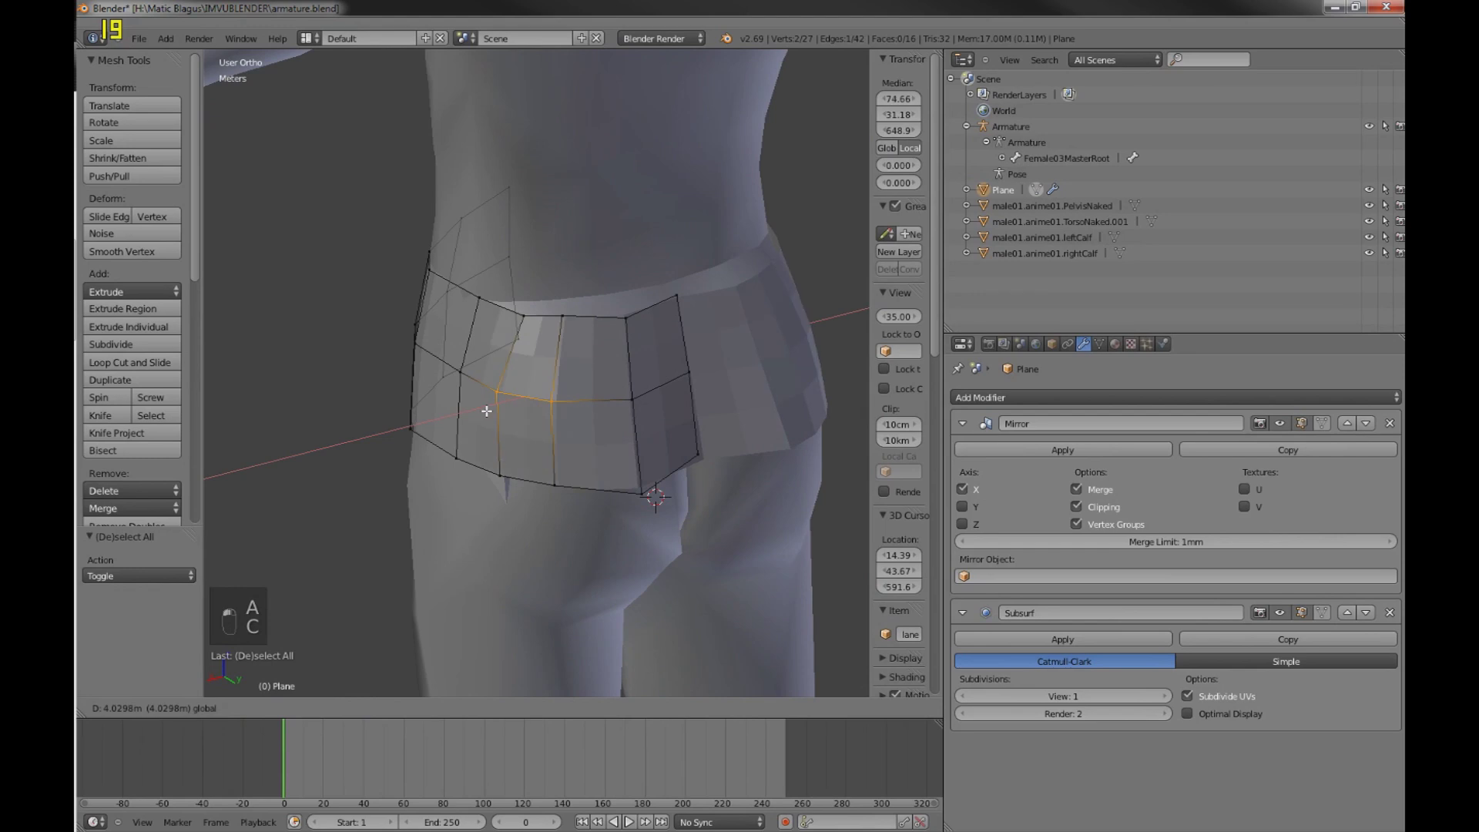
key(a)
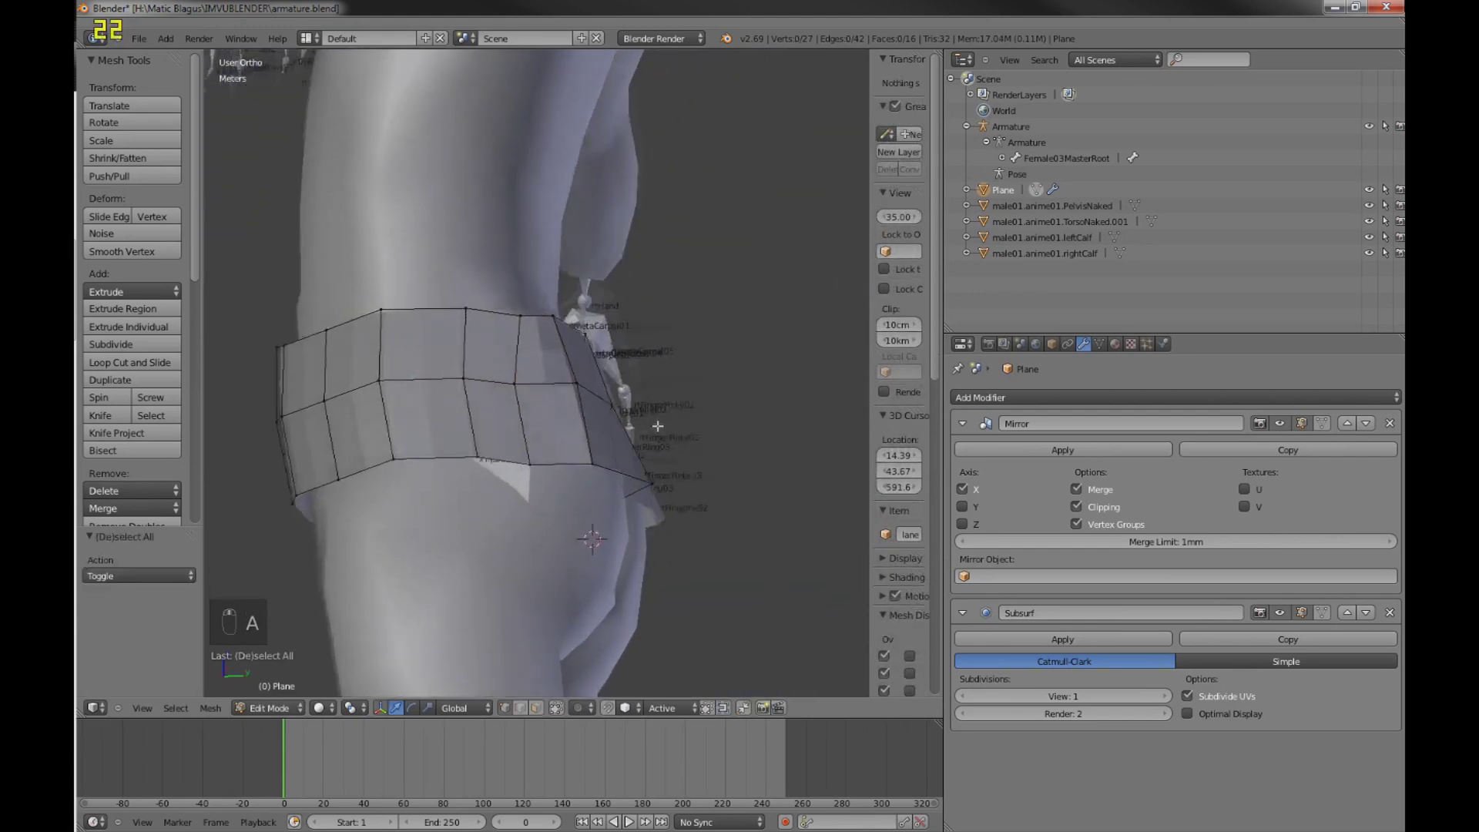
key(KP_3)
key(c)
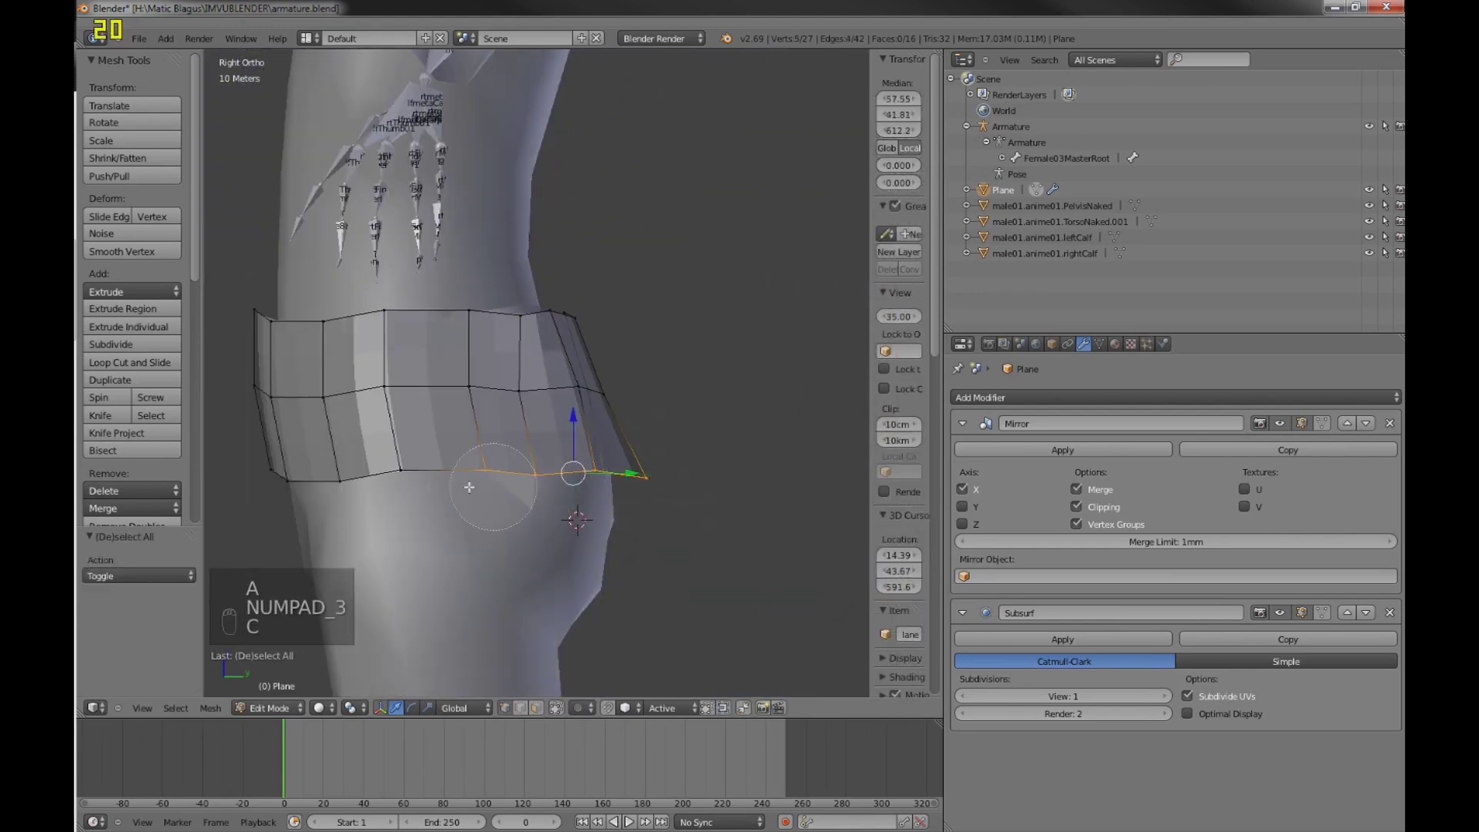
key(e)
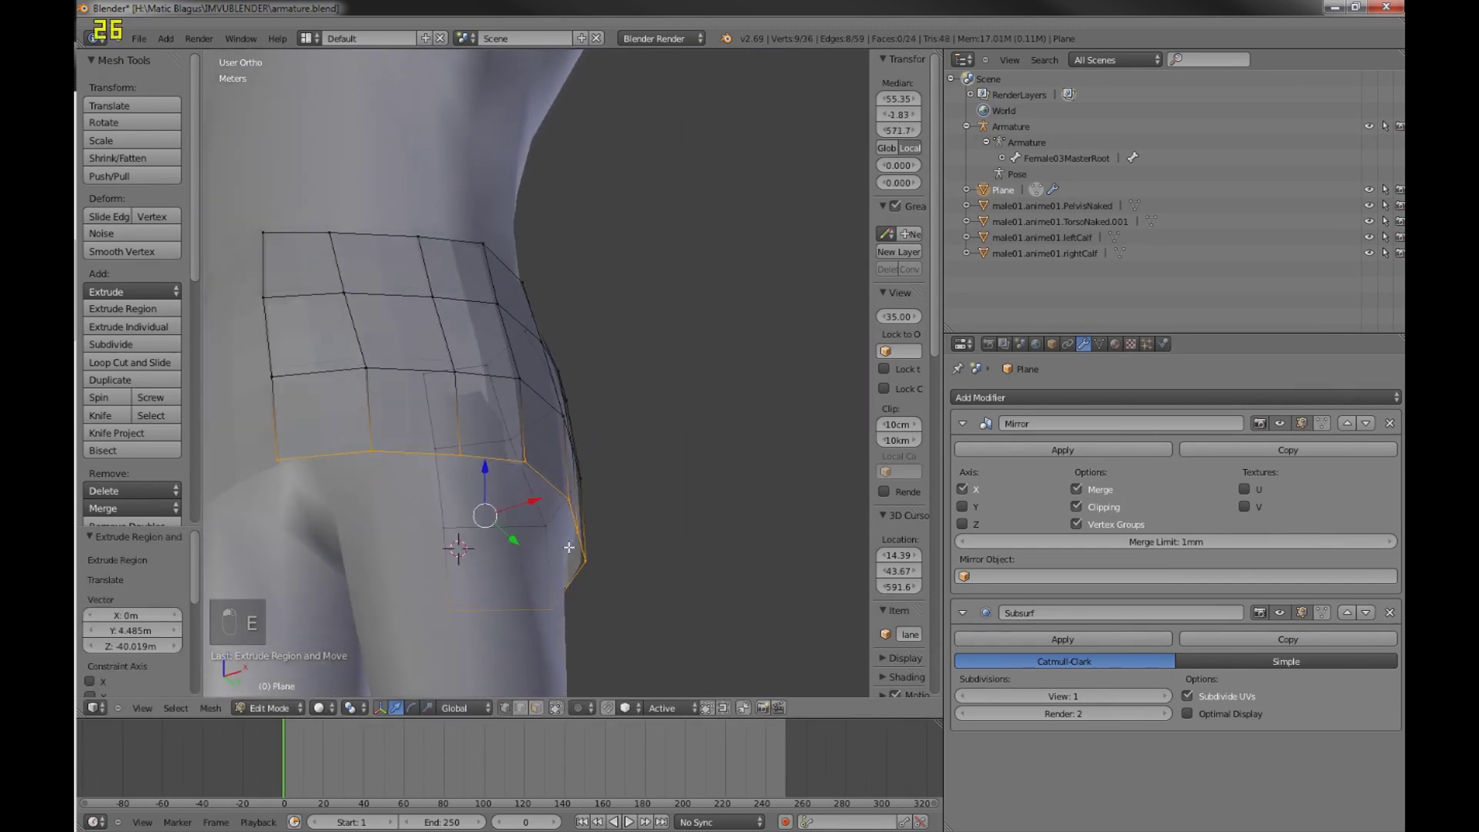
- Nudge a hip vertex sideways, then extrude the bottom edge loop further down and check it from the front
key(a)
key(c)
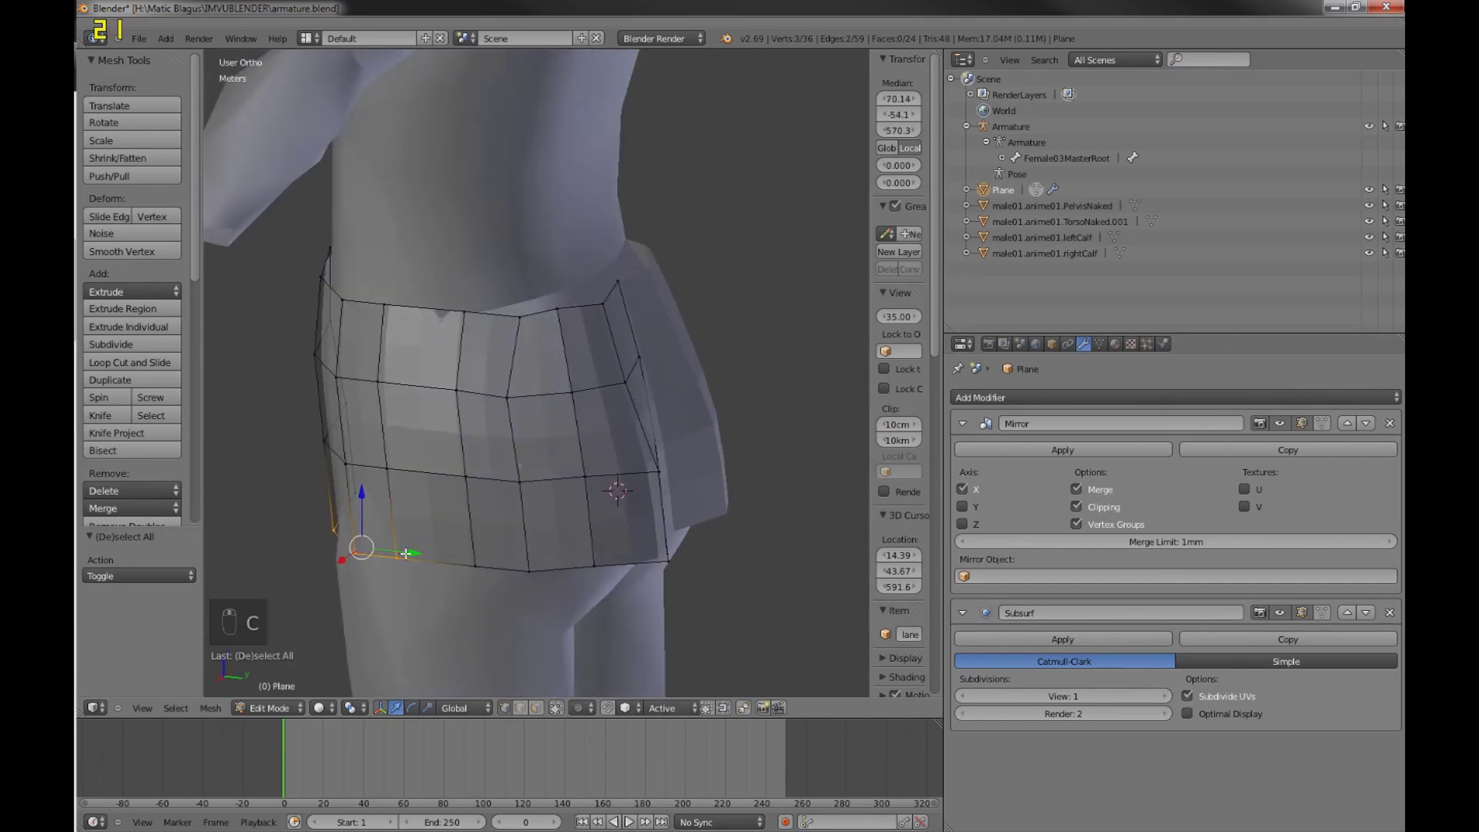
key(a)
key(c)
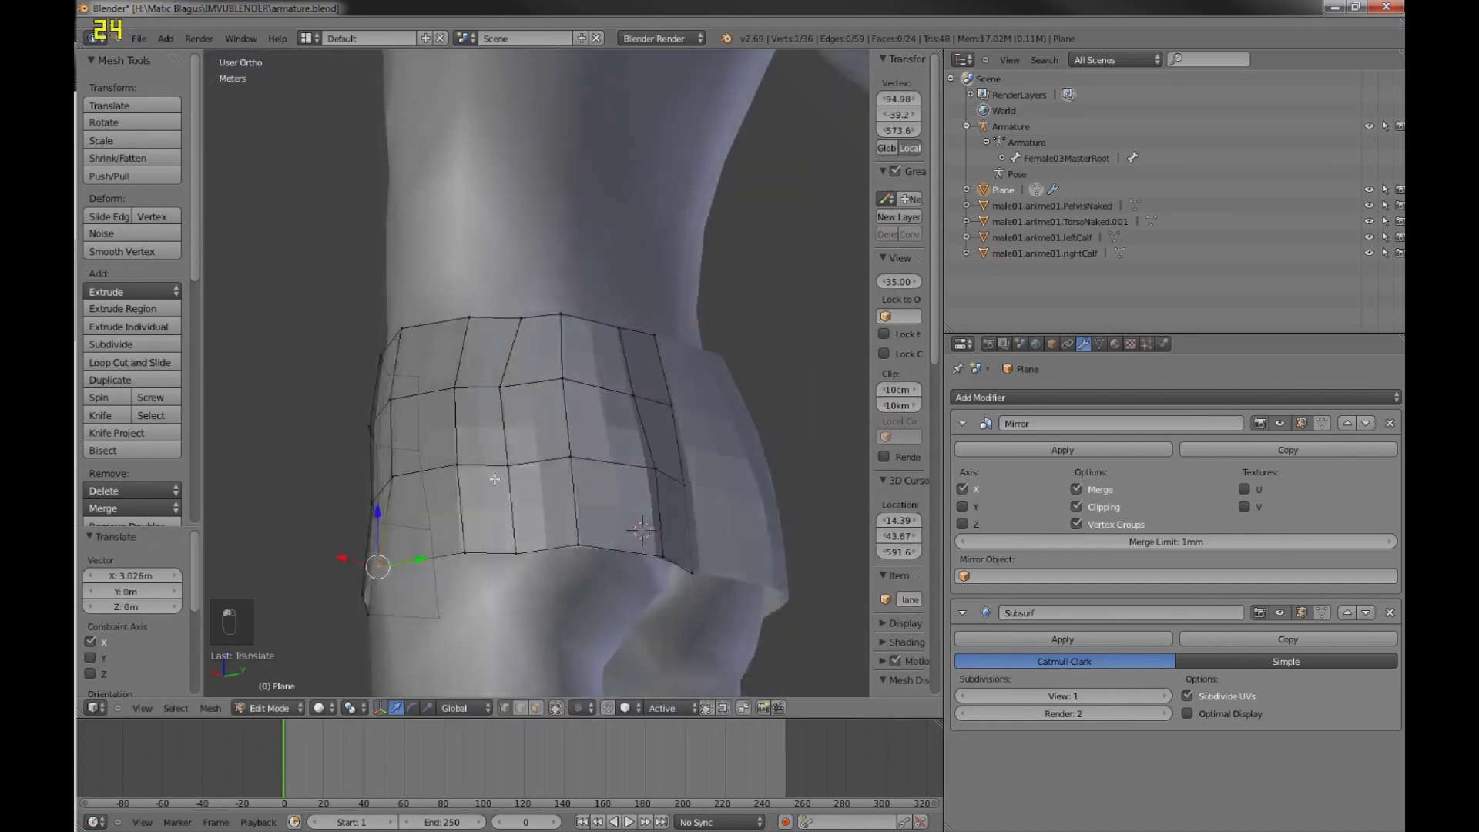
key(a)
key(a)
key(c)
key(KP_3)
key(c)
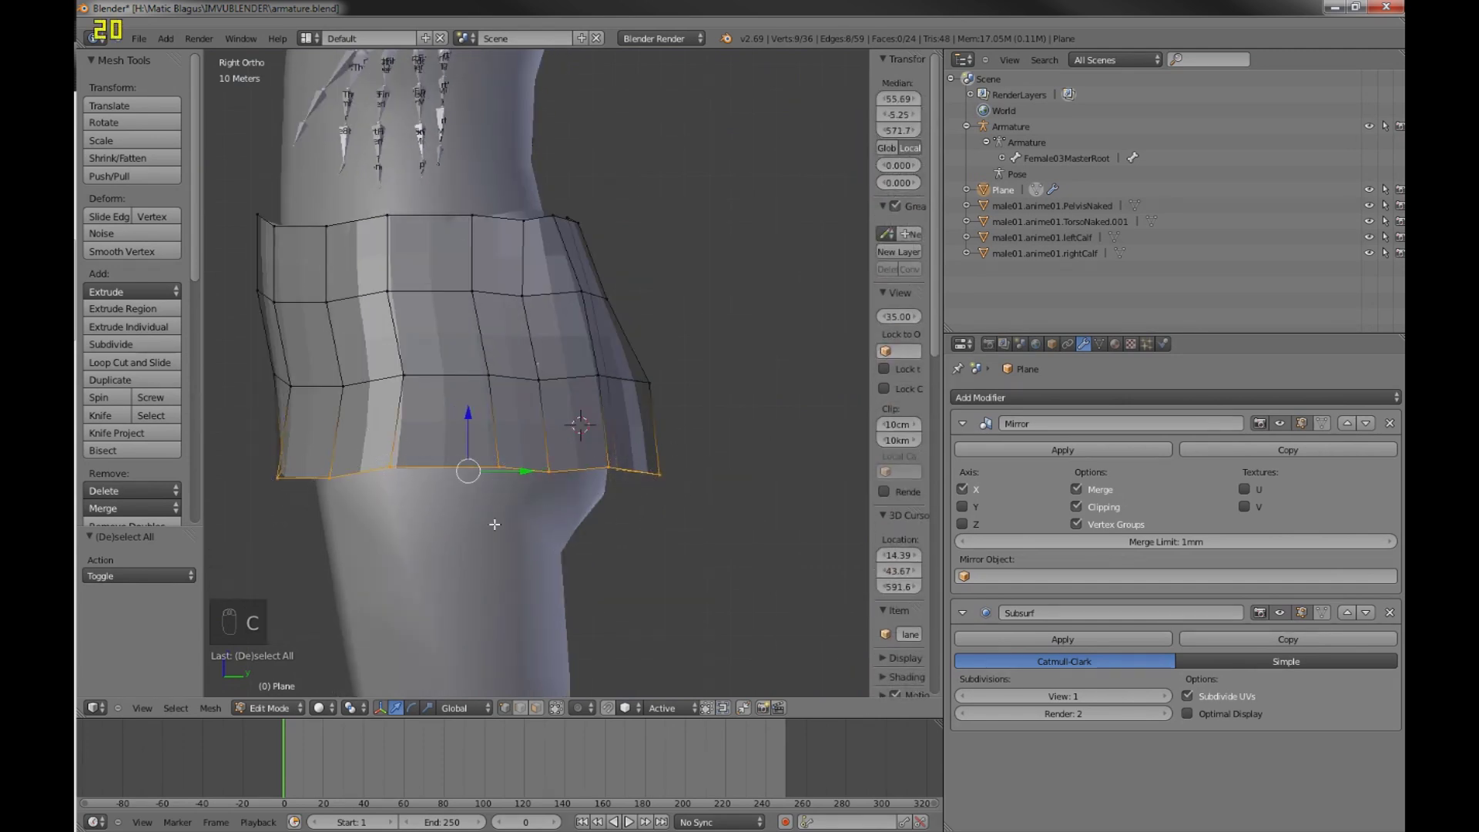
key(e)
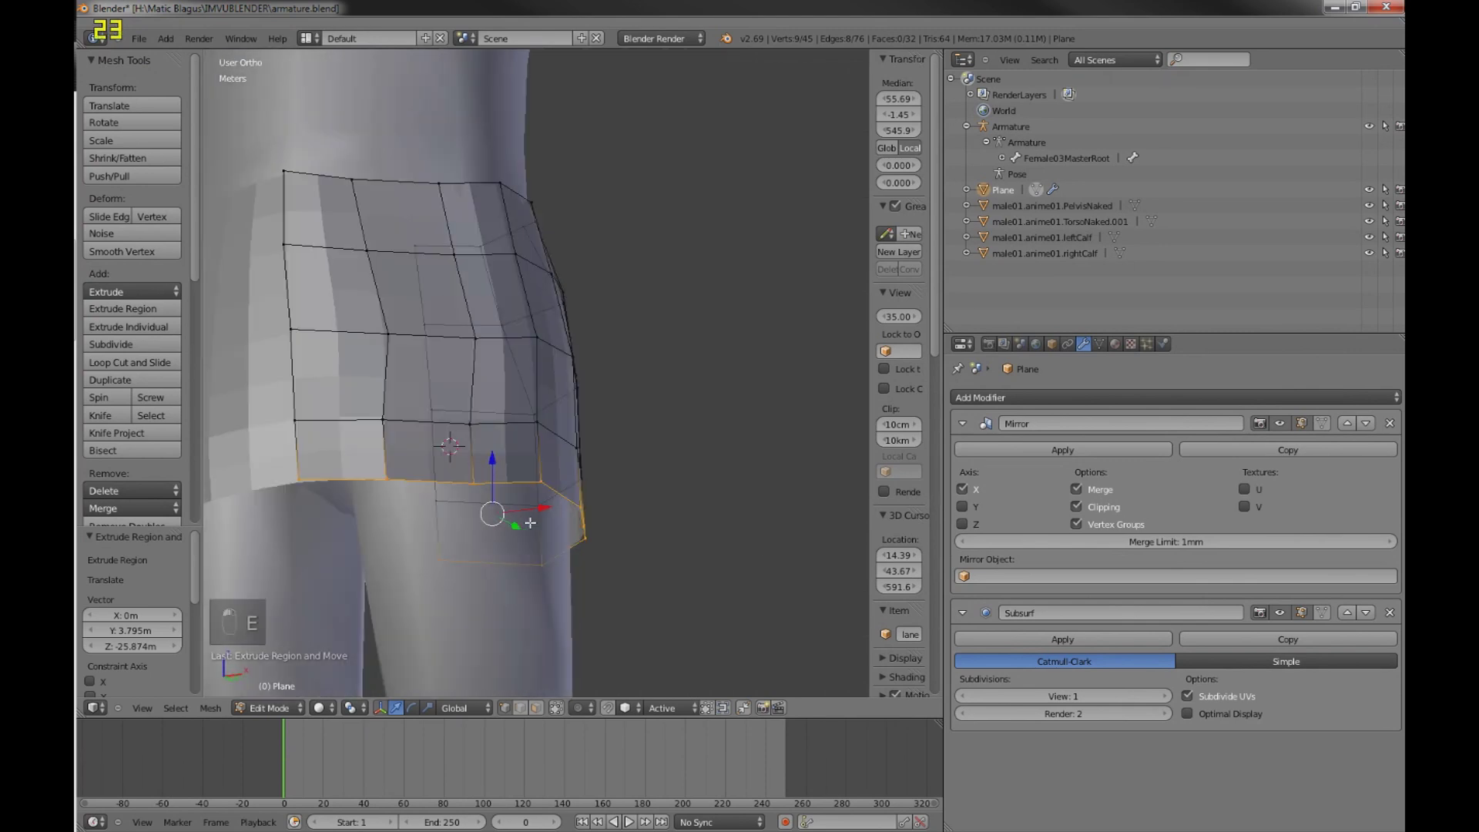
key(KP_1)
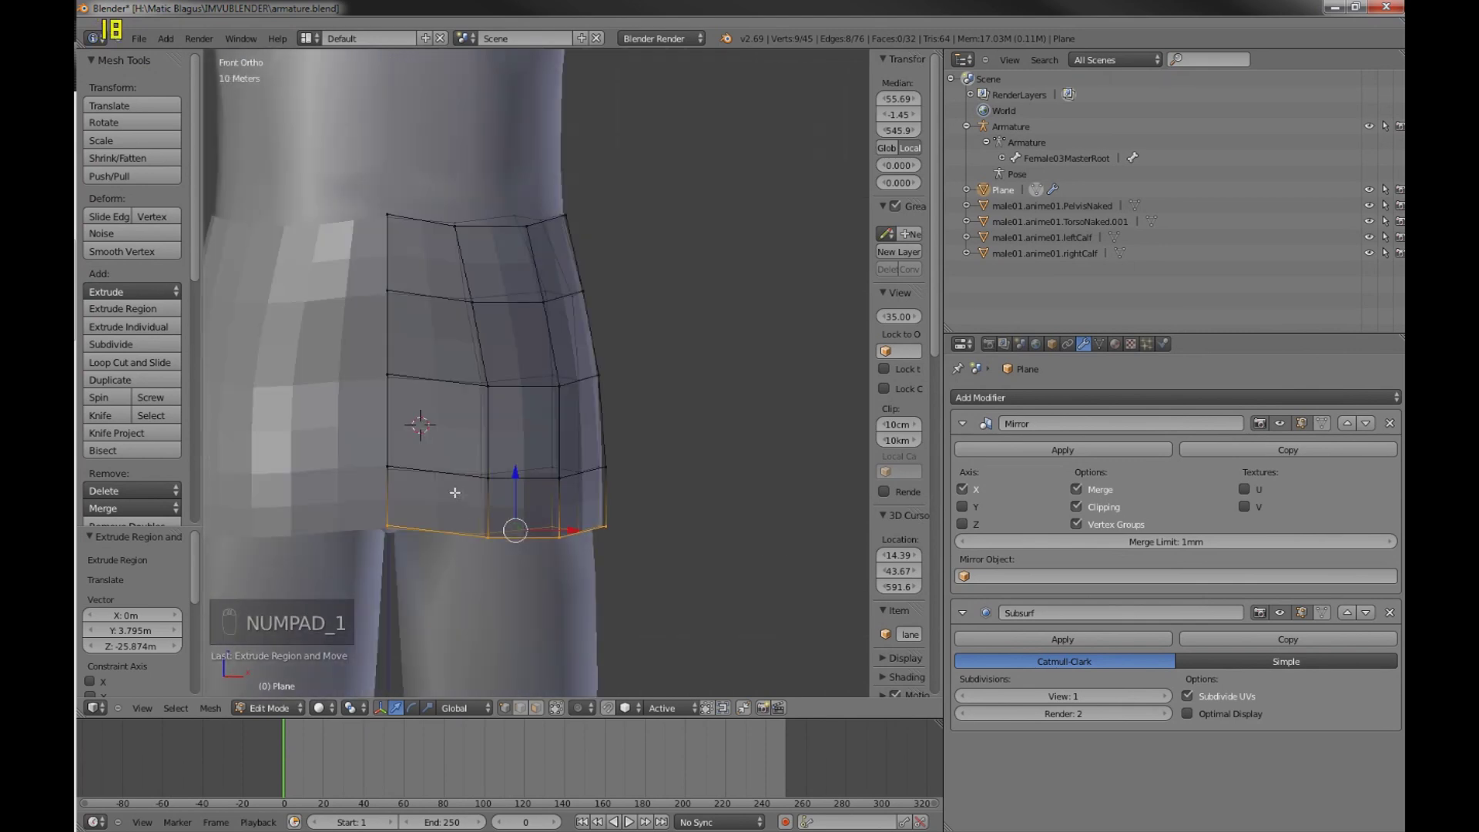
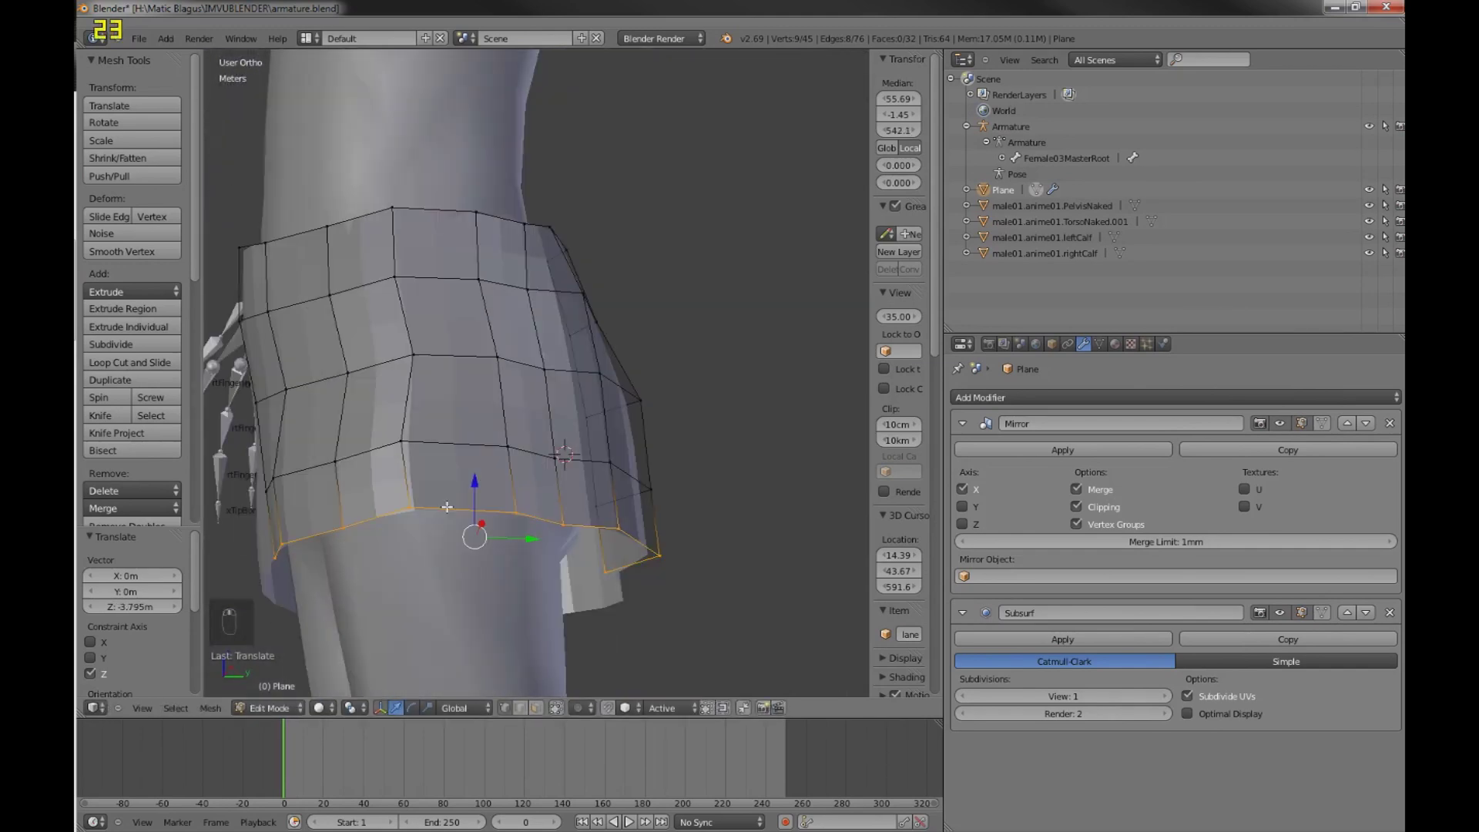
- Move individual lower-row vertices along constrained axes so the pants follow the thigh and buttocks
key(a)
key(a)
key(c)
key(a)
key(c)
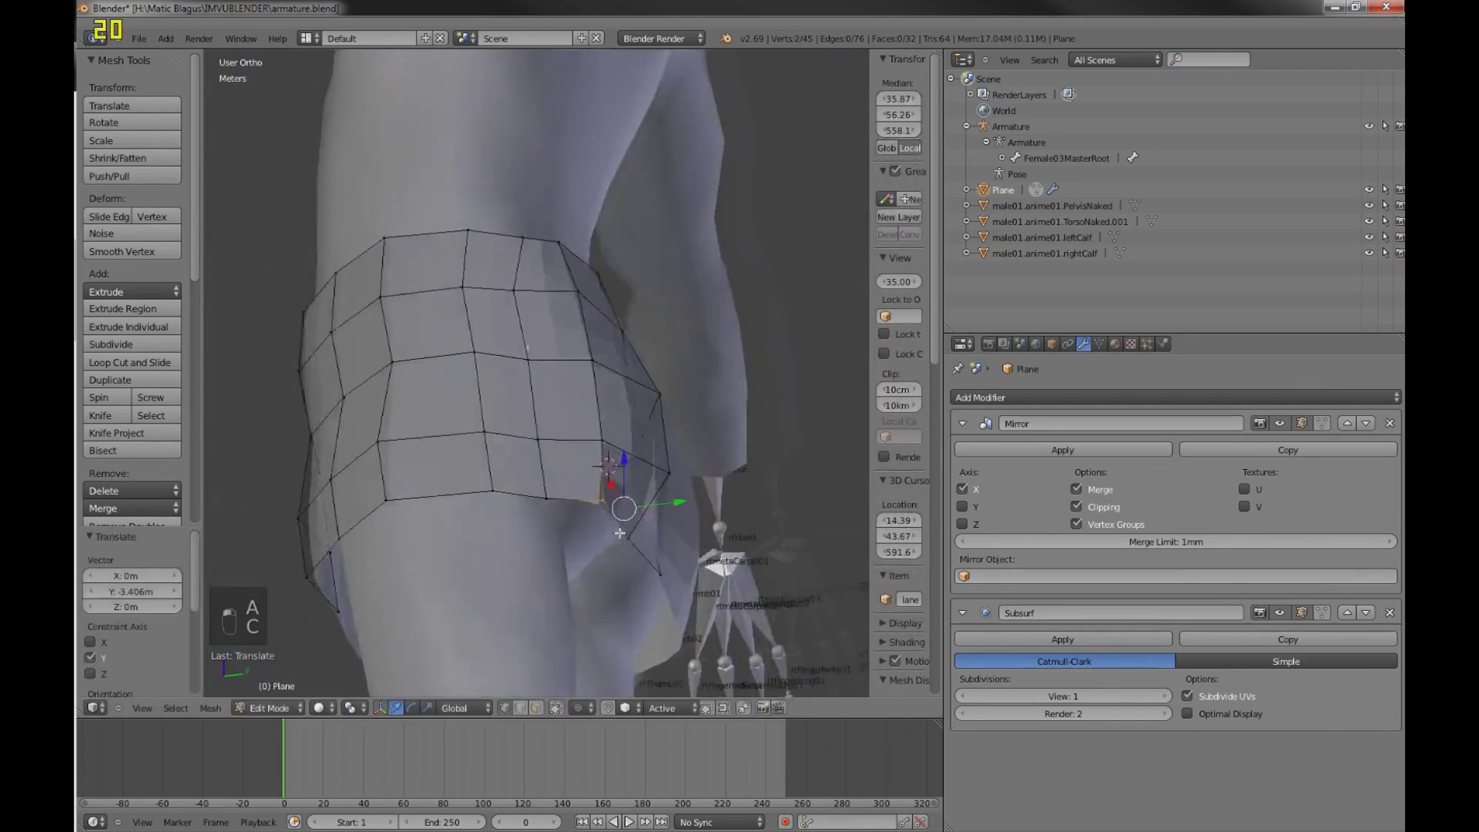
key(a)
key(c)
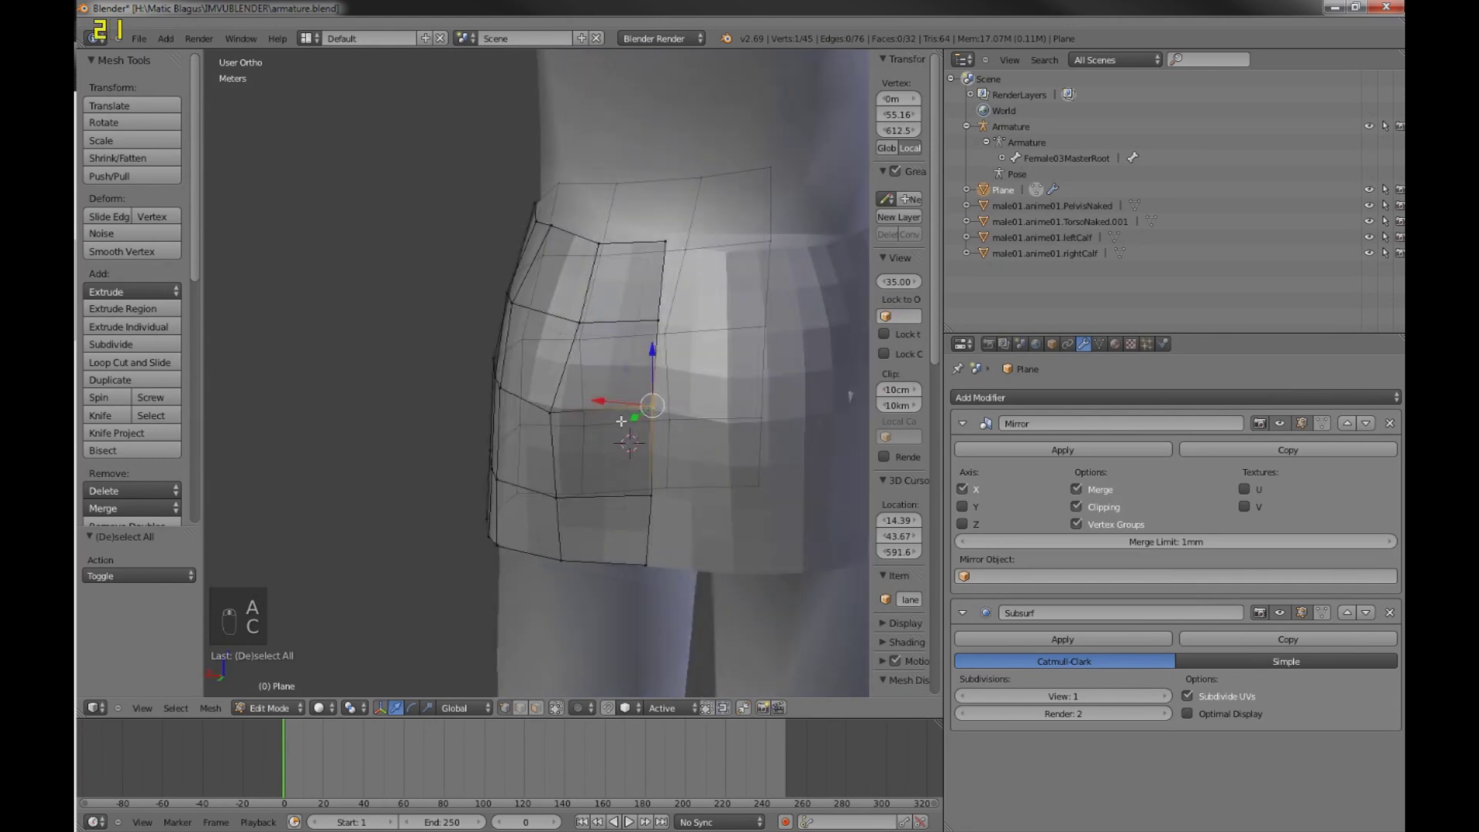
key(a)
key(c)
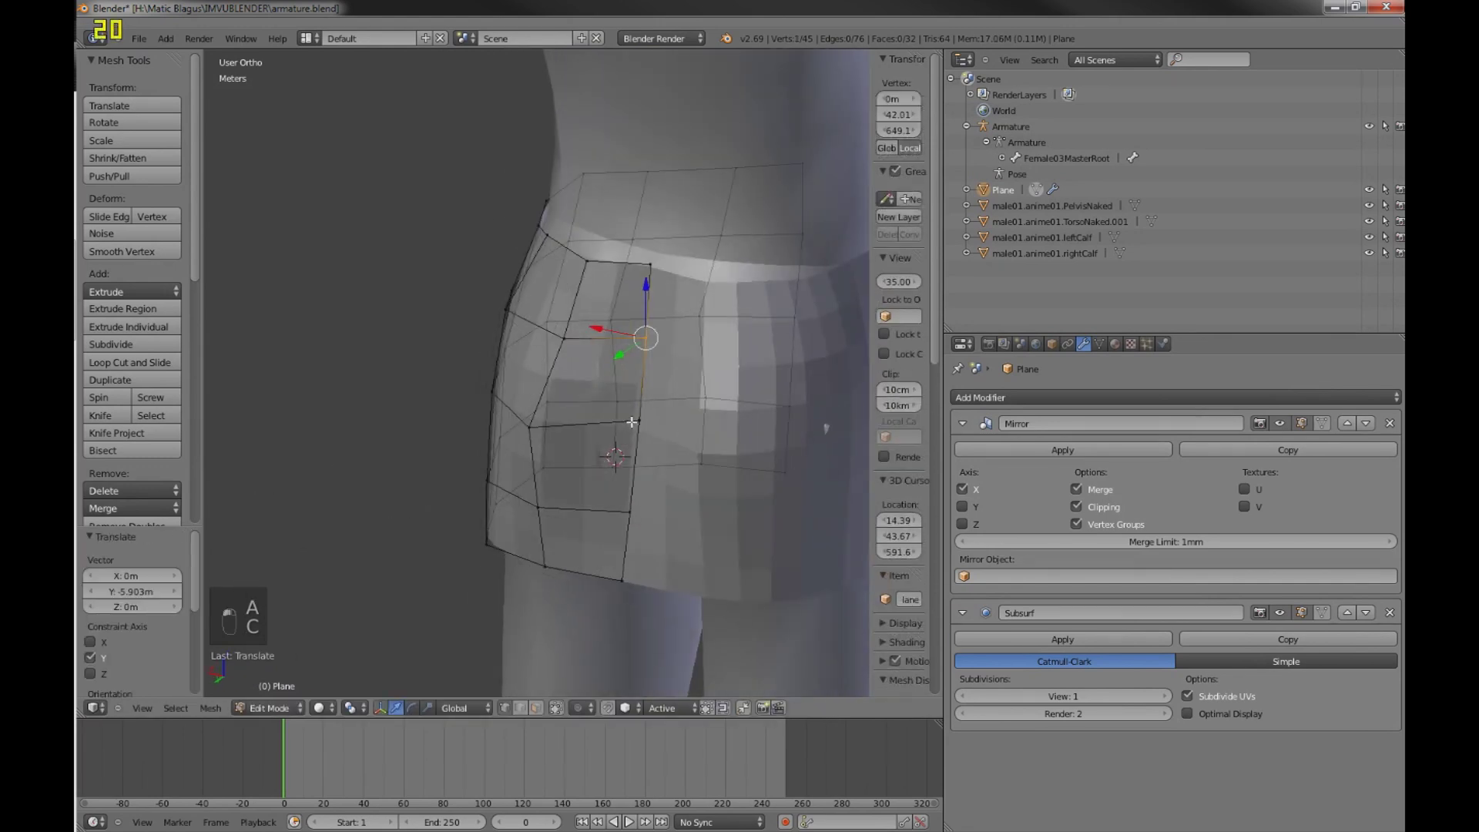
key(a)
key(c)
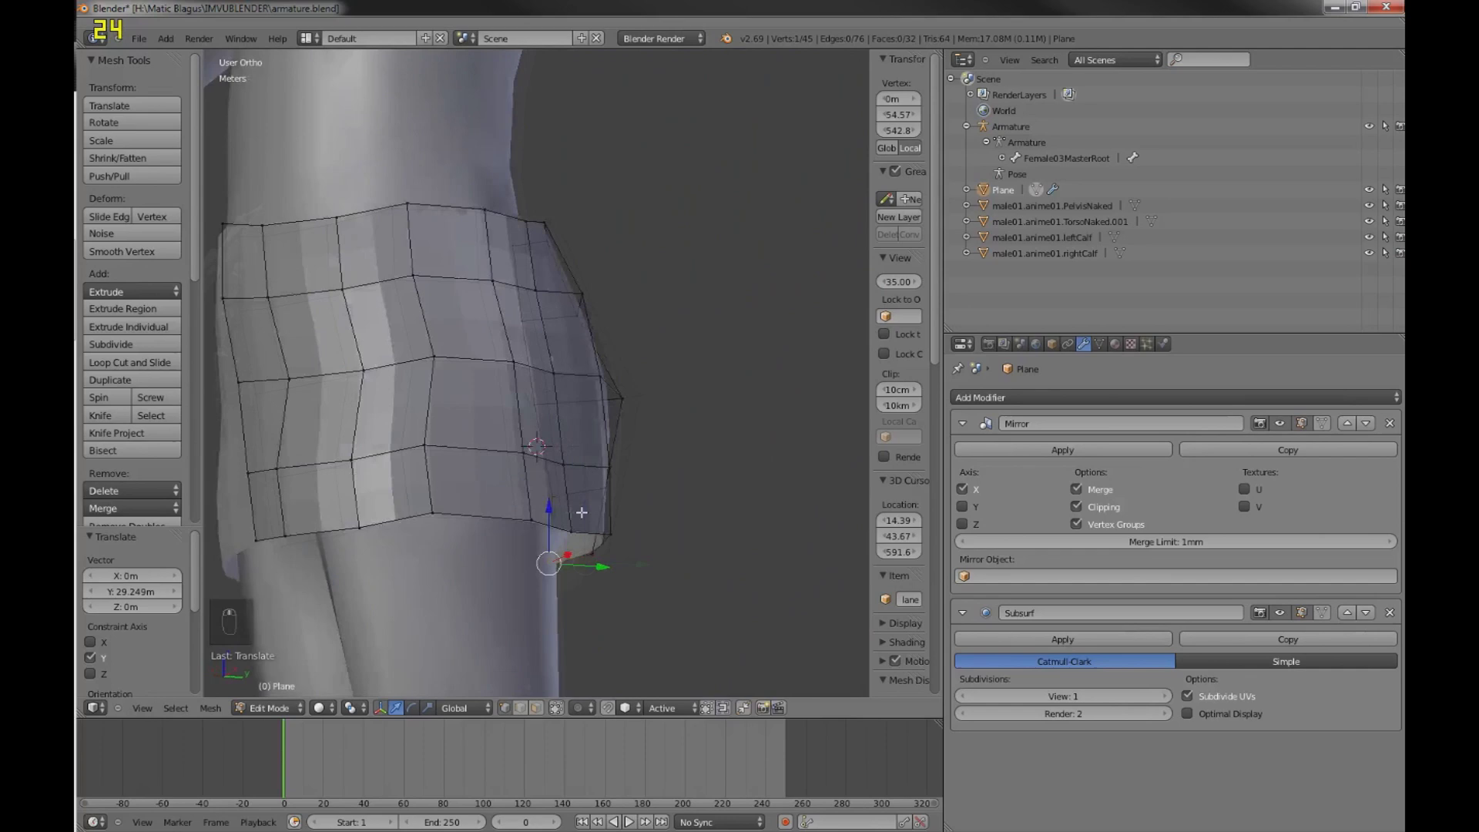
key(a)
key(c)
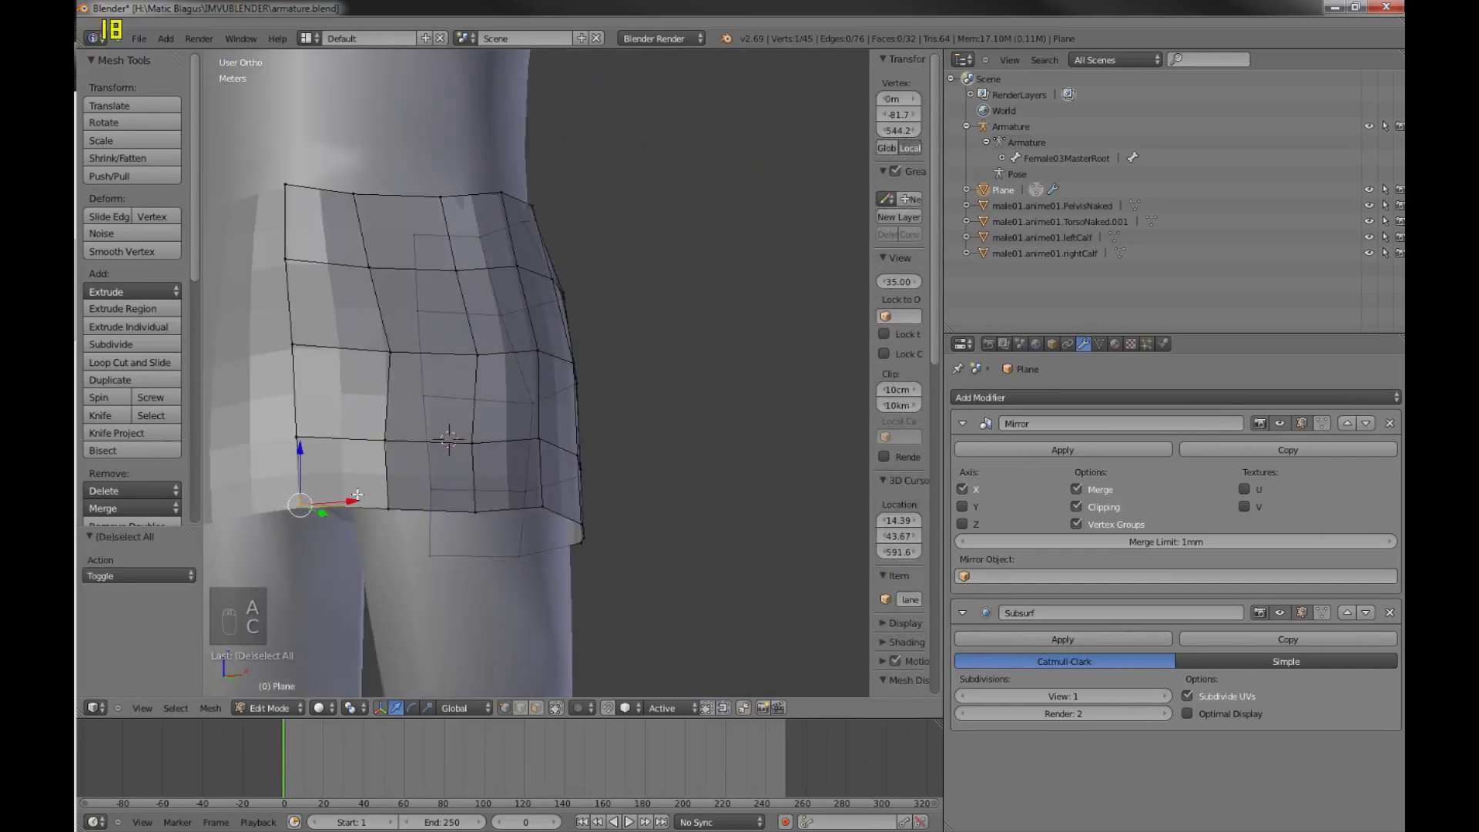
- Cut two new vertical edge loops through the pants band with Ctrl+R and clear the selection
key(ctrl+r)
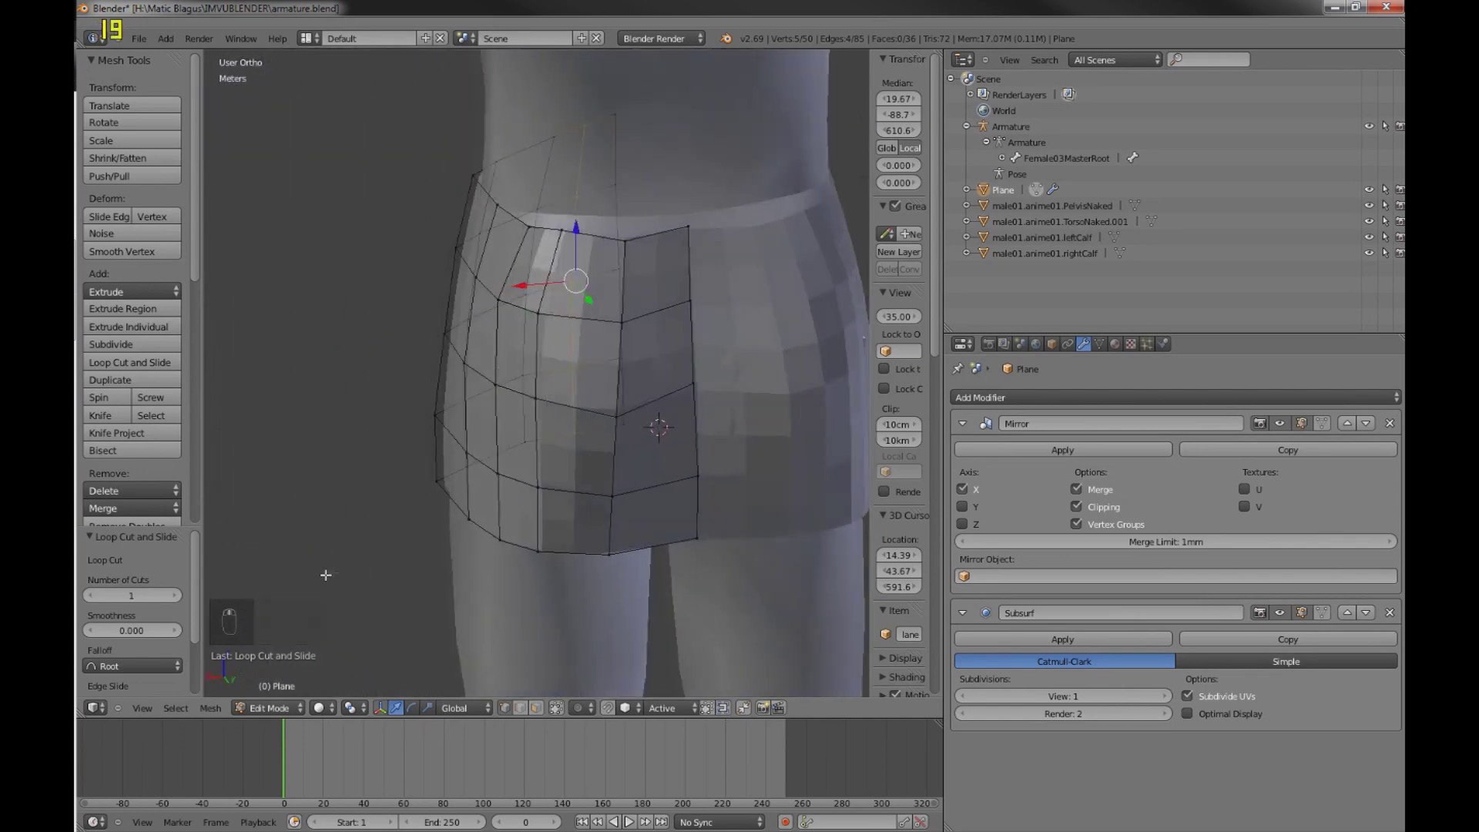
key(ctrl+r)
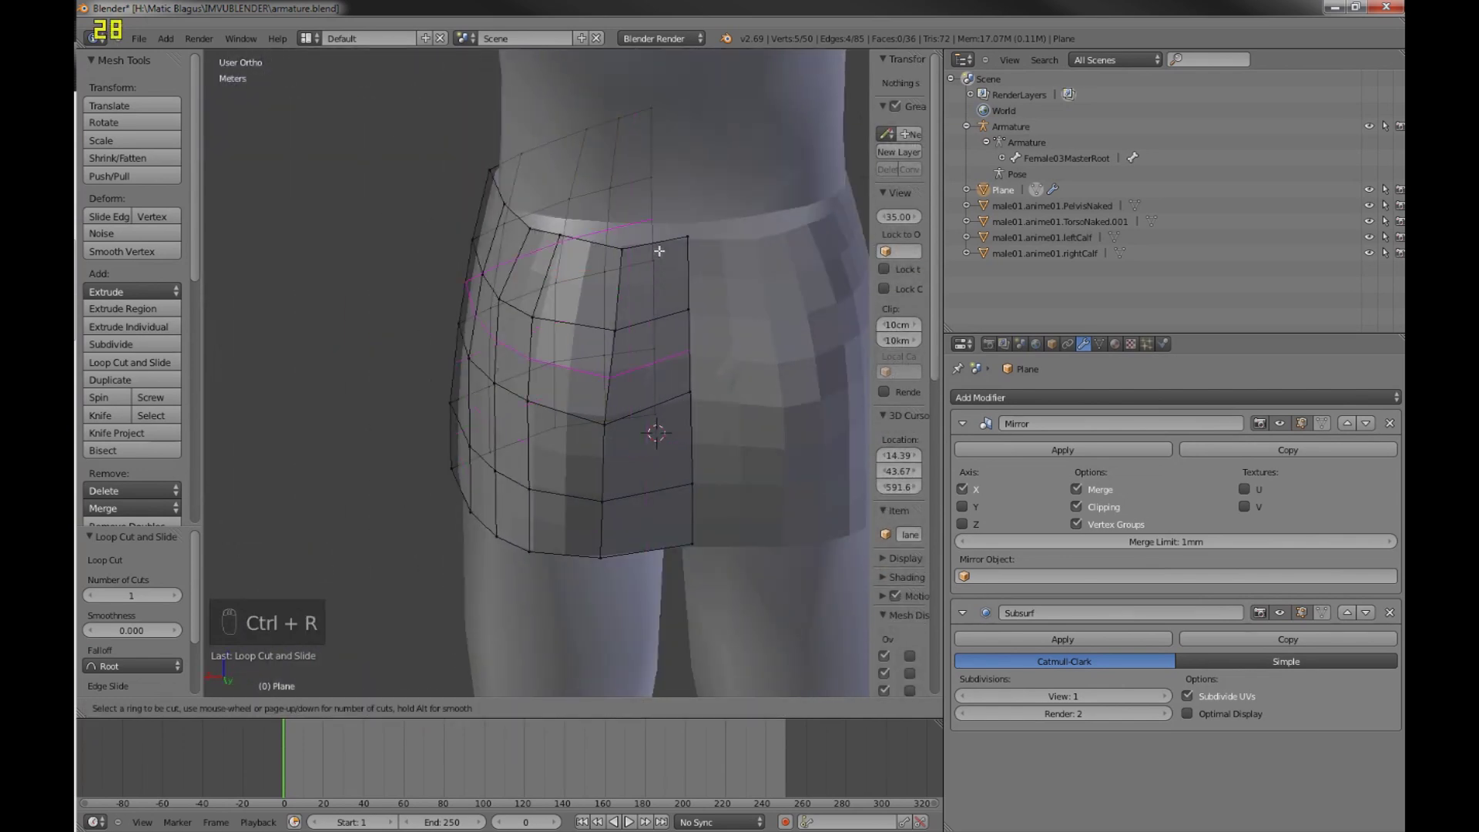
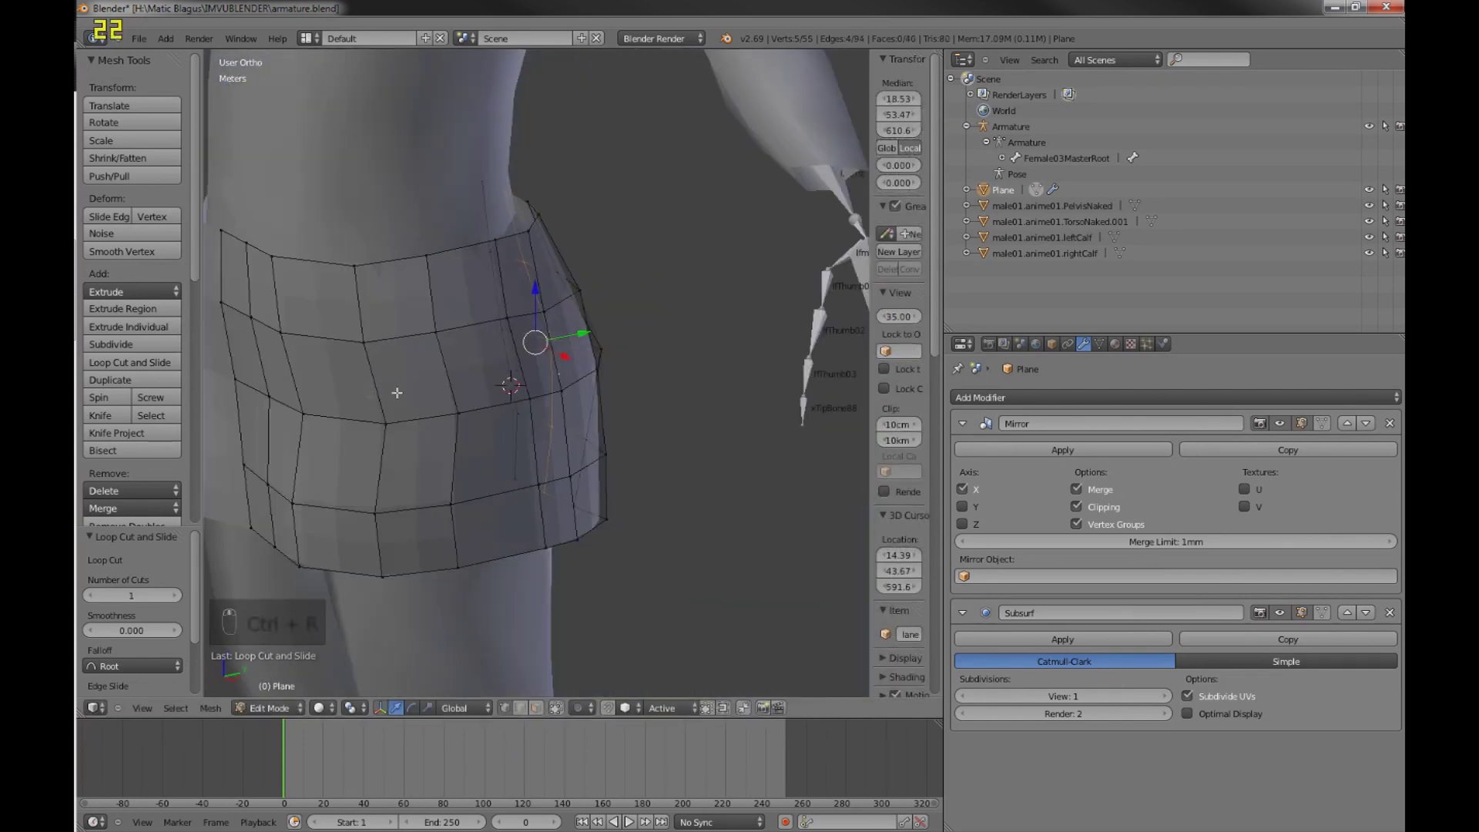
key(a)
key(c)
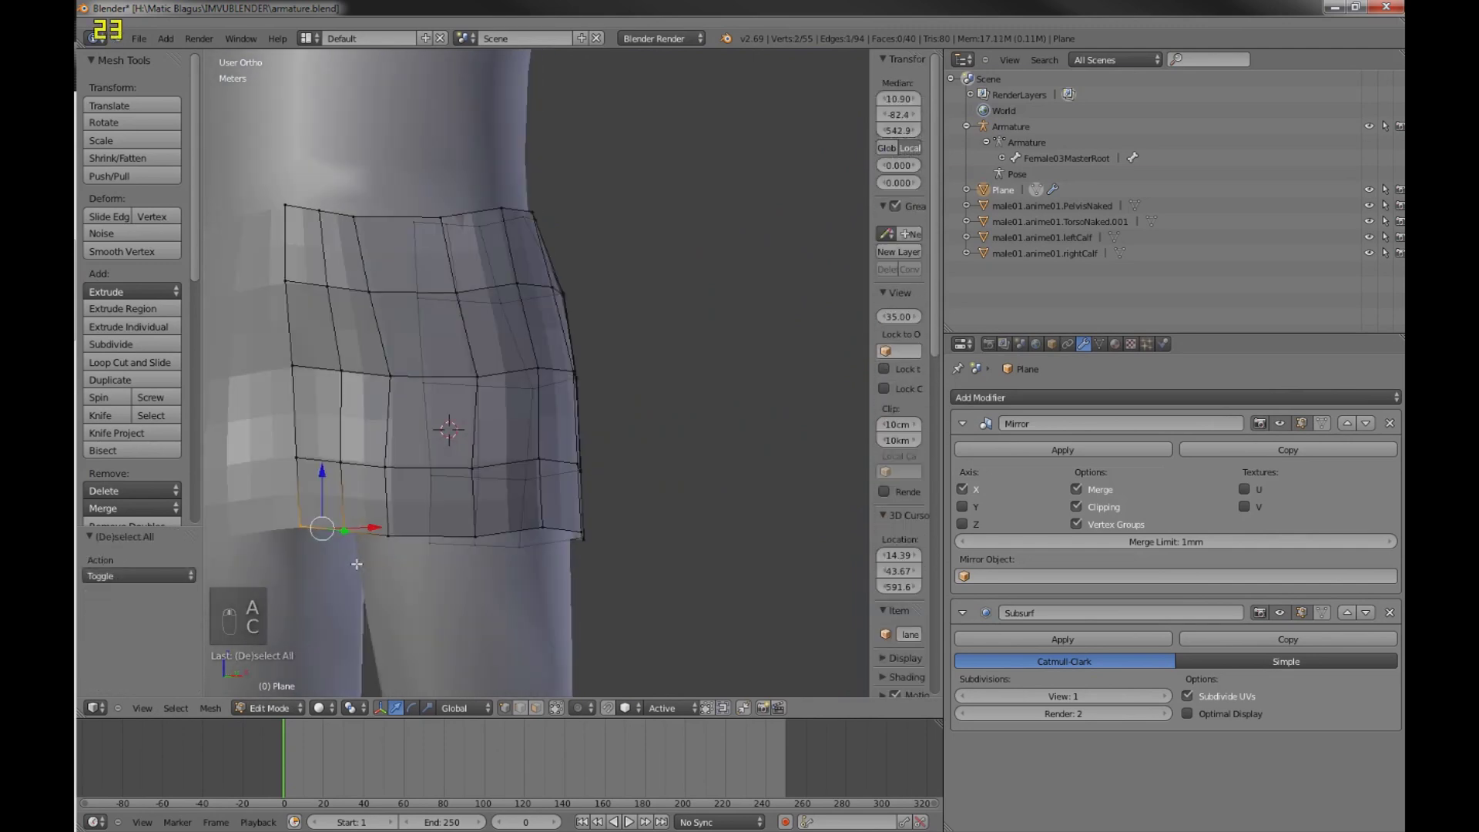
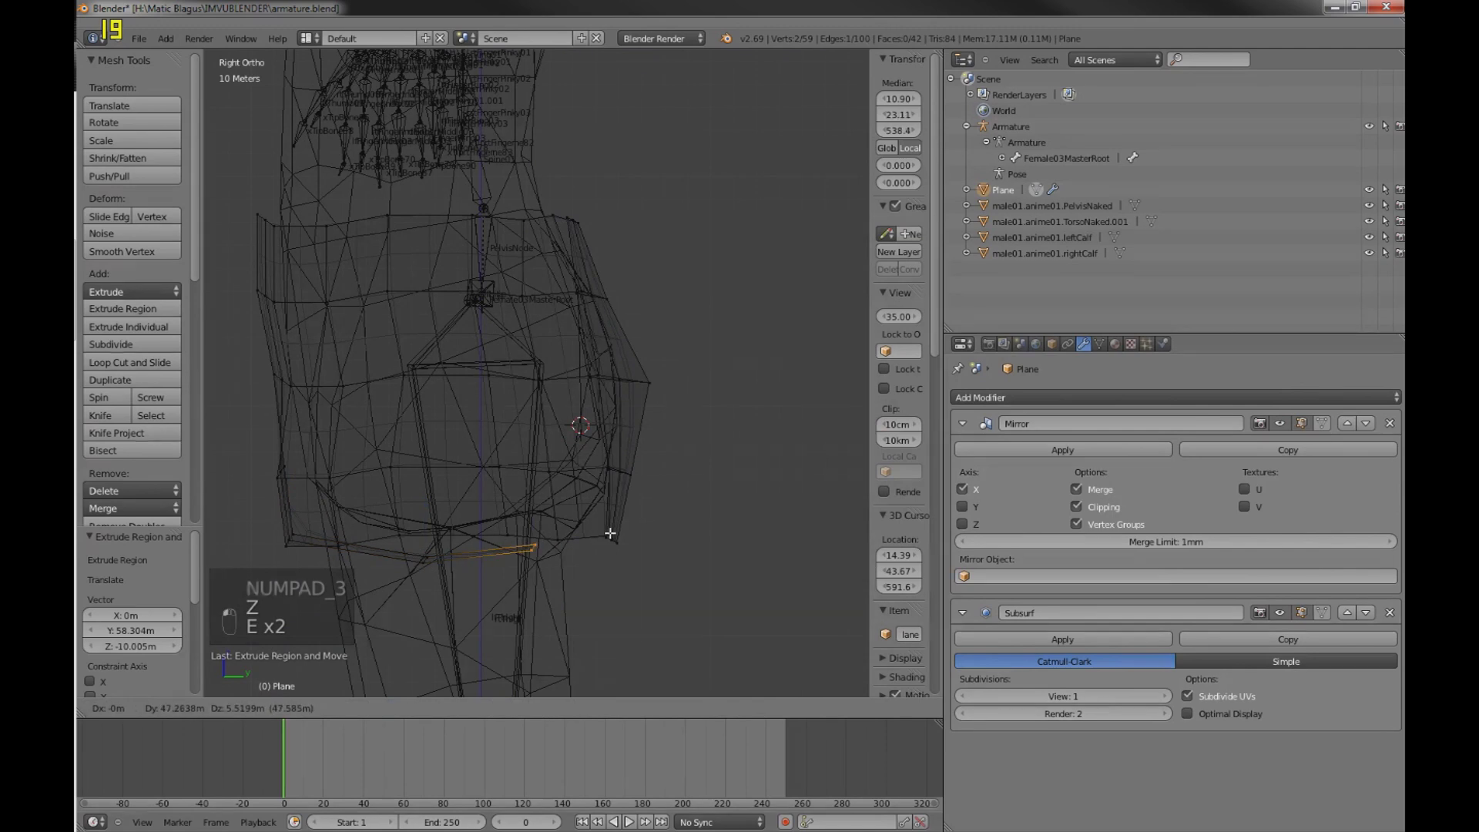
- In see-through wireframe, merge the crotch vertices of the new loops together with Alt+M
key(e)
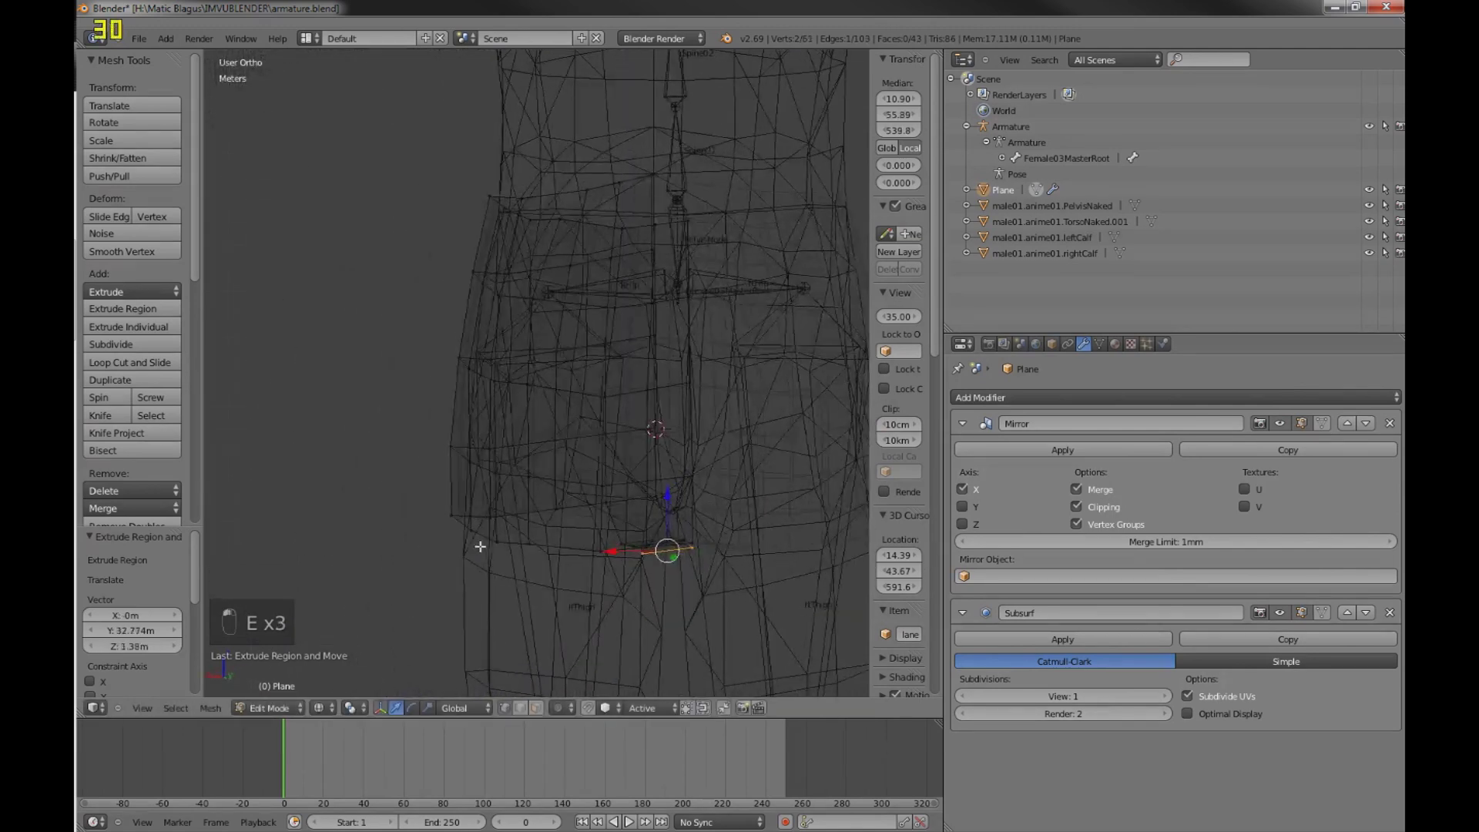
key(z)
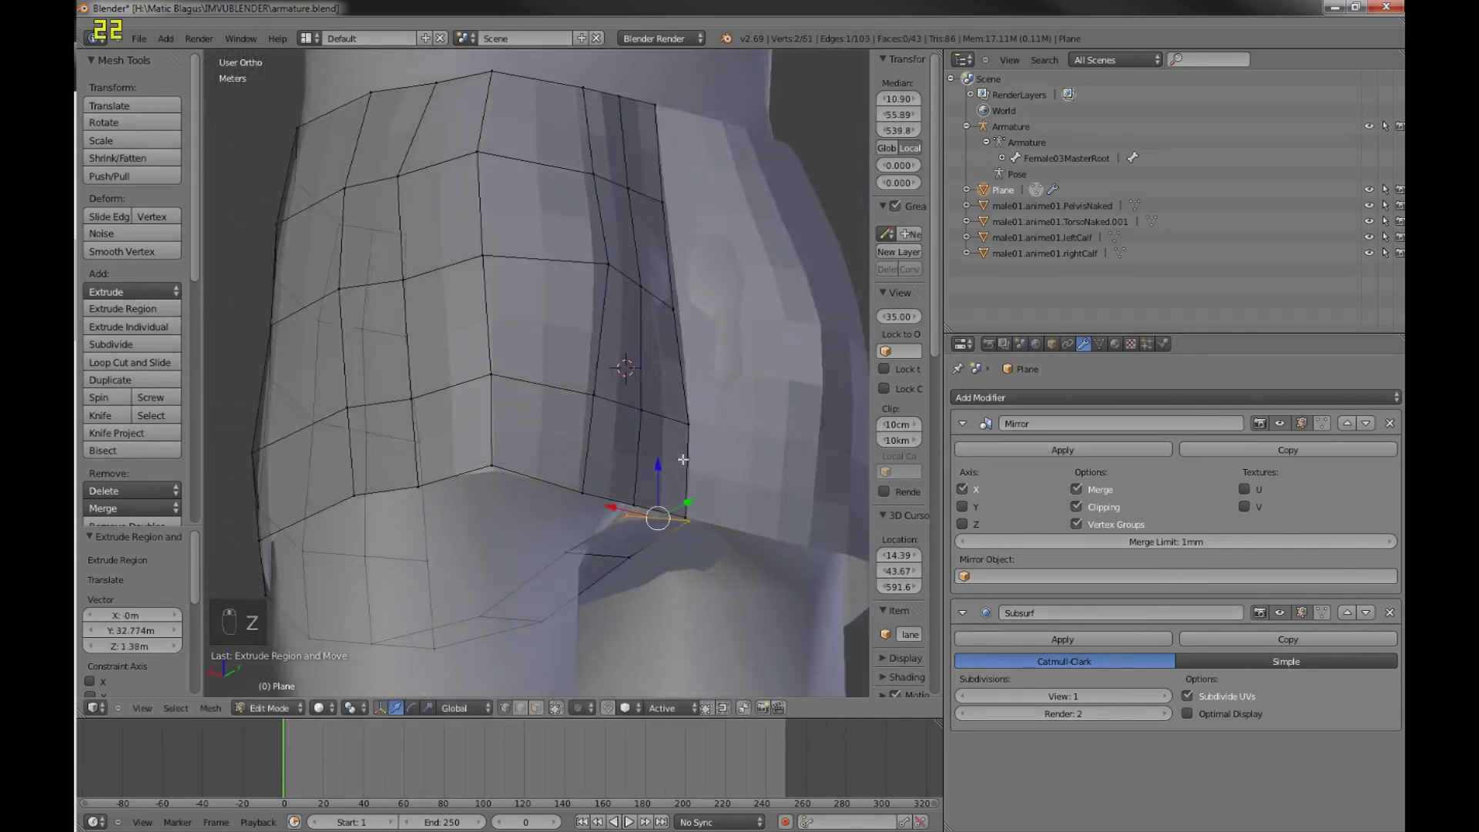
key(a)
key(c)
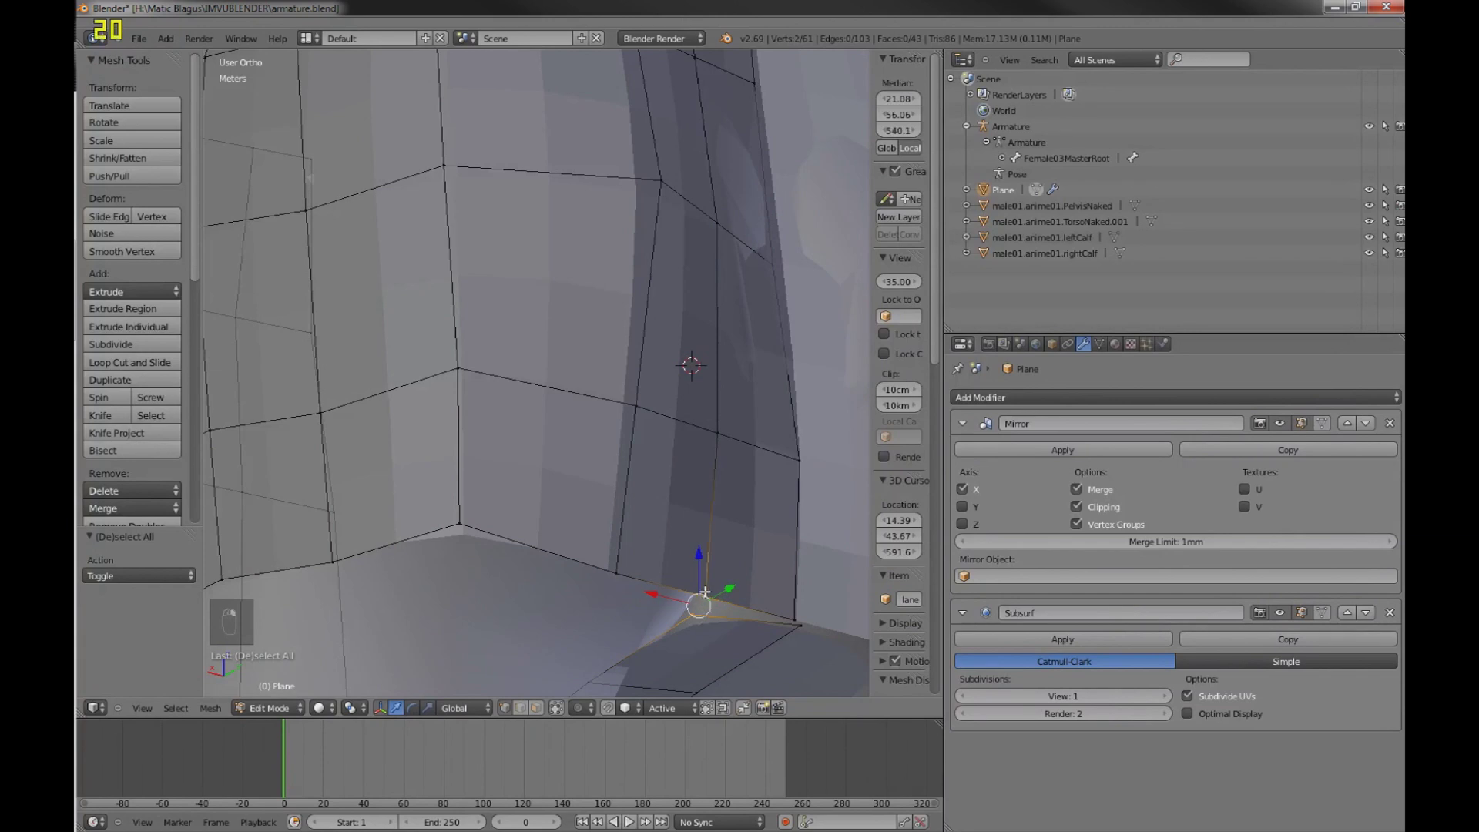
key(alt+m)
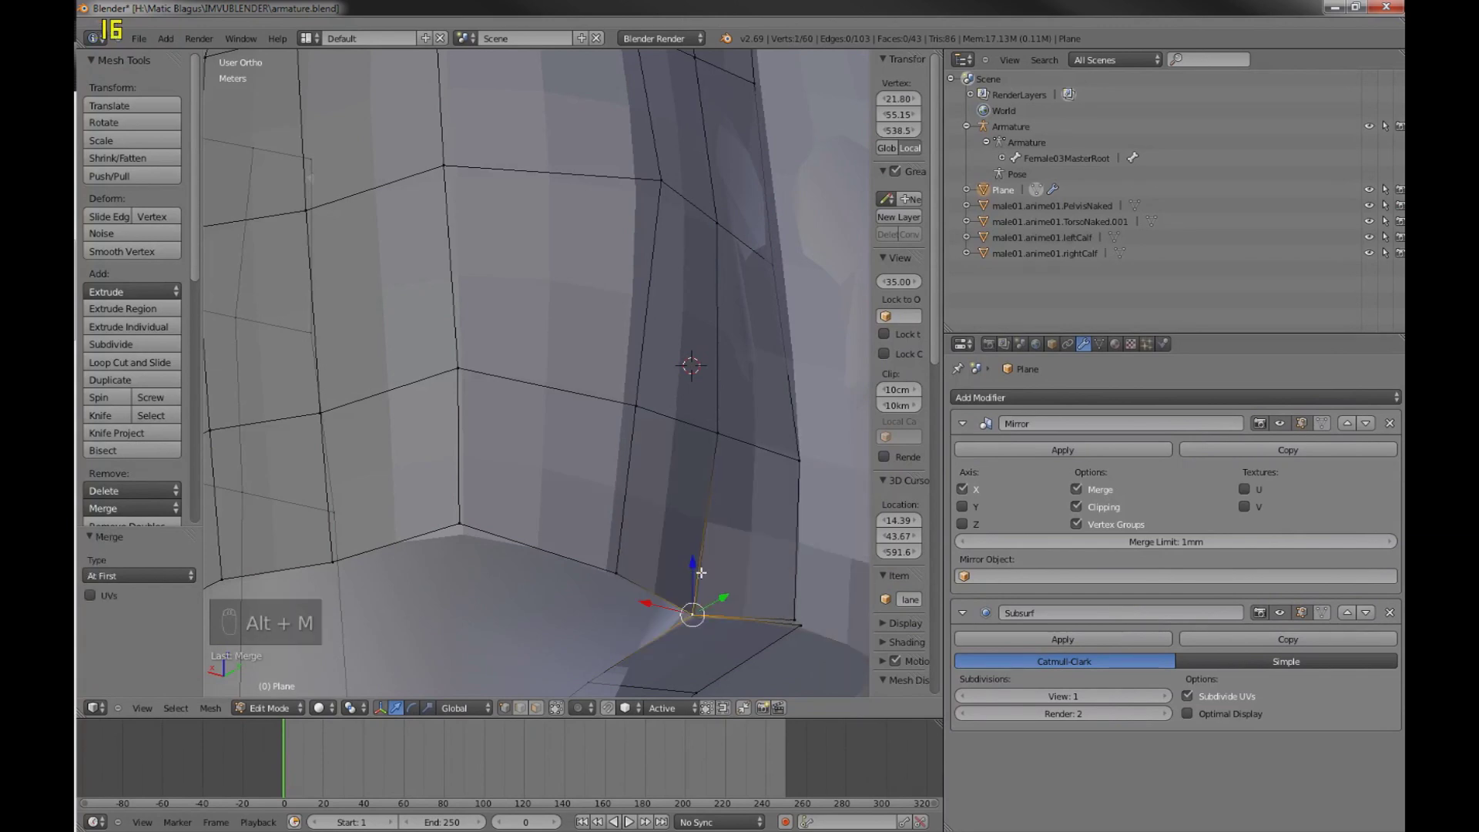
key(alt+m)
key(a)
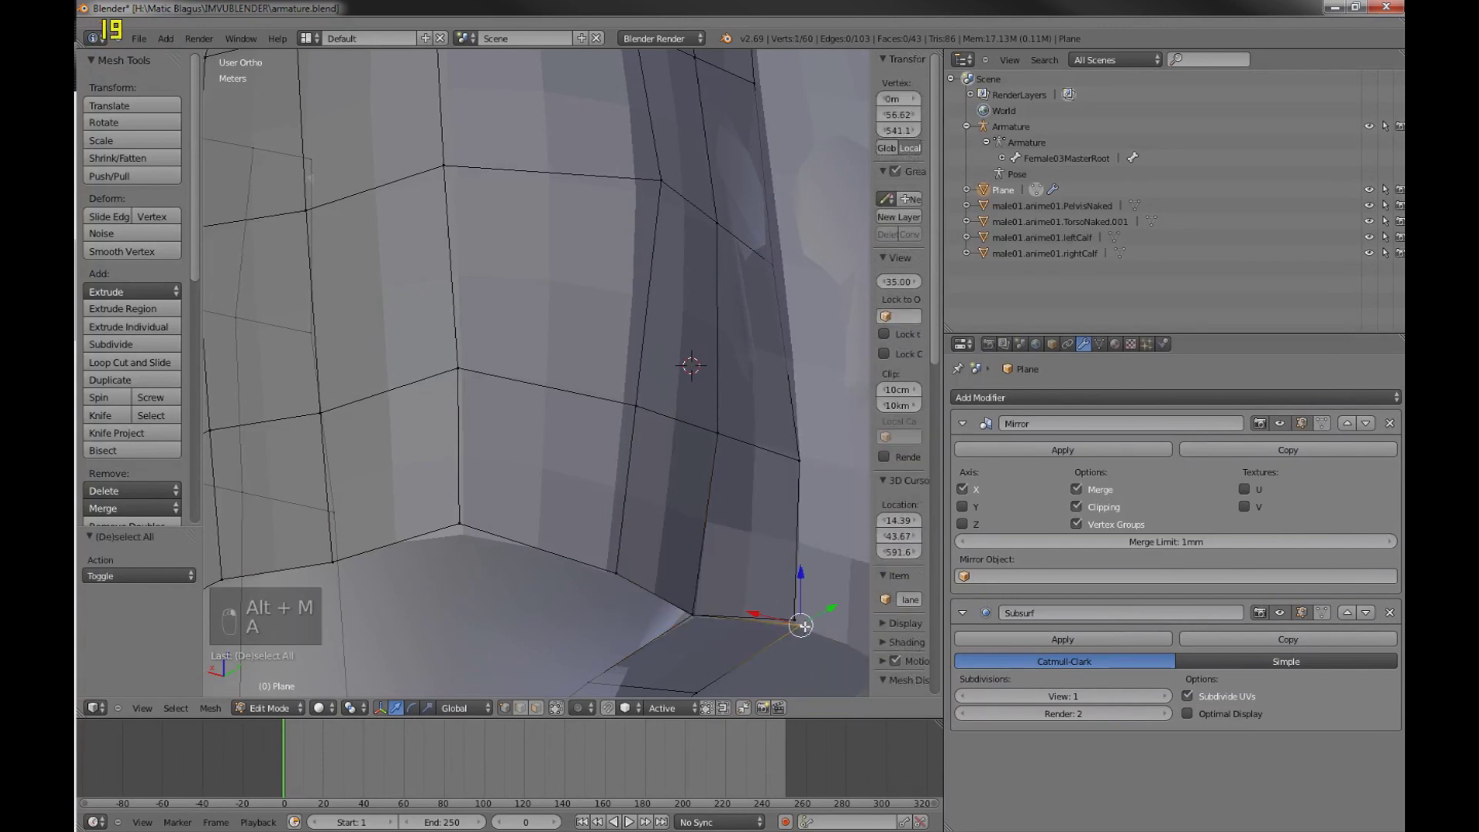
key(a)
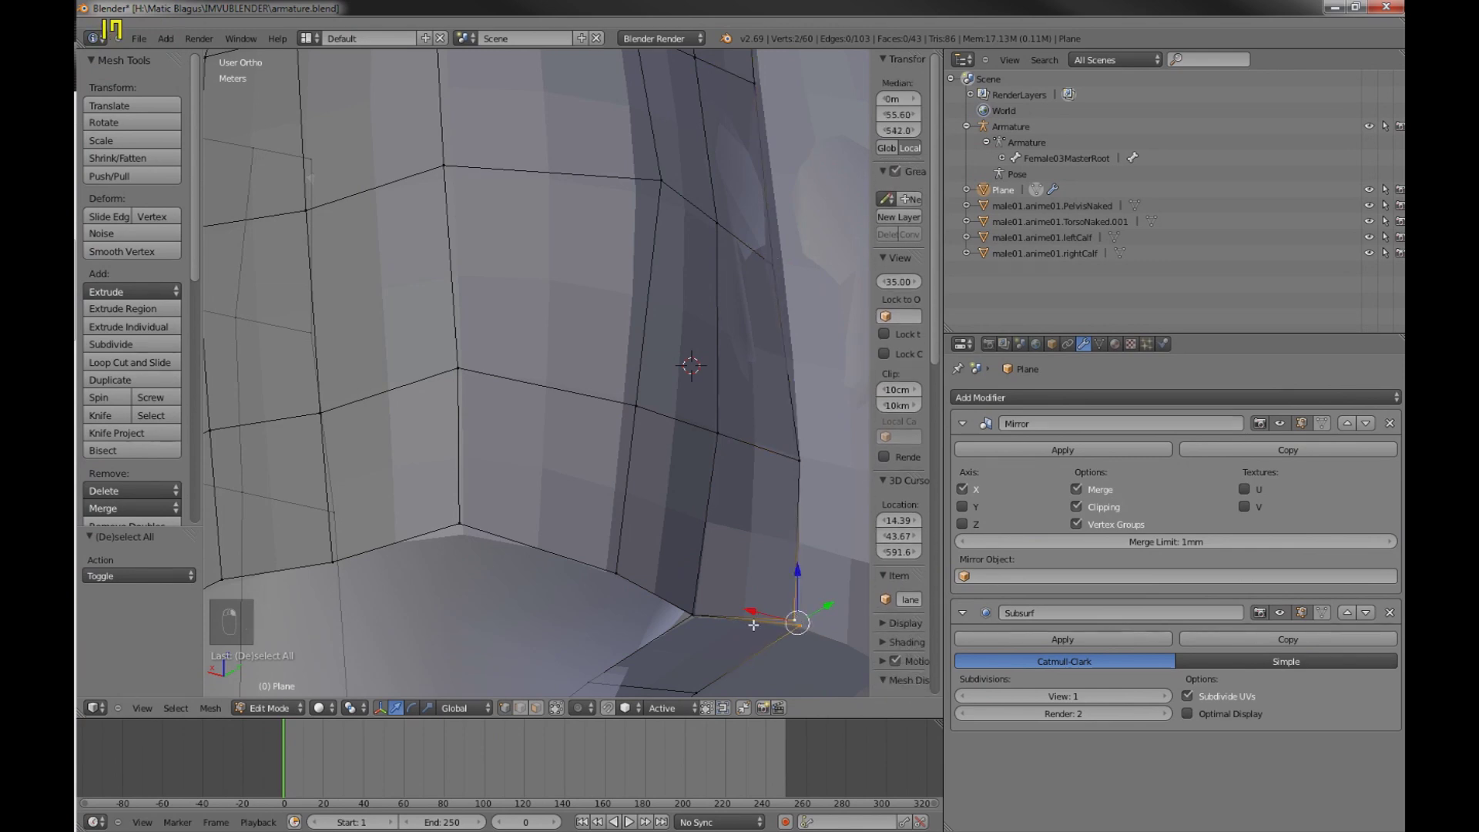
key(alt+m)
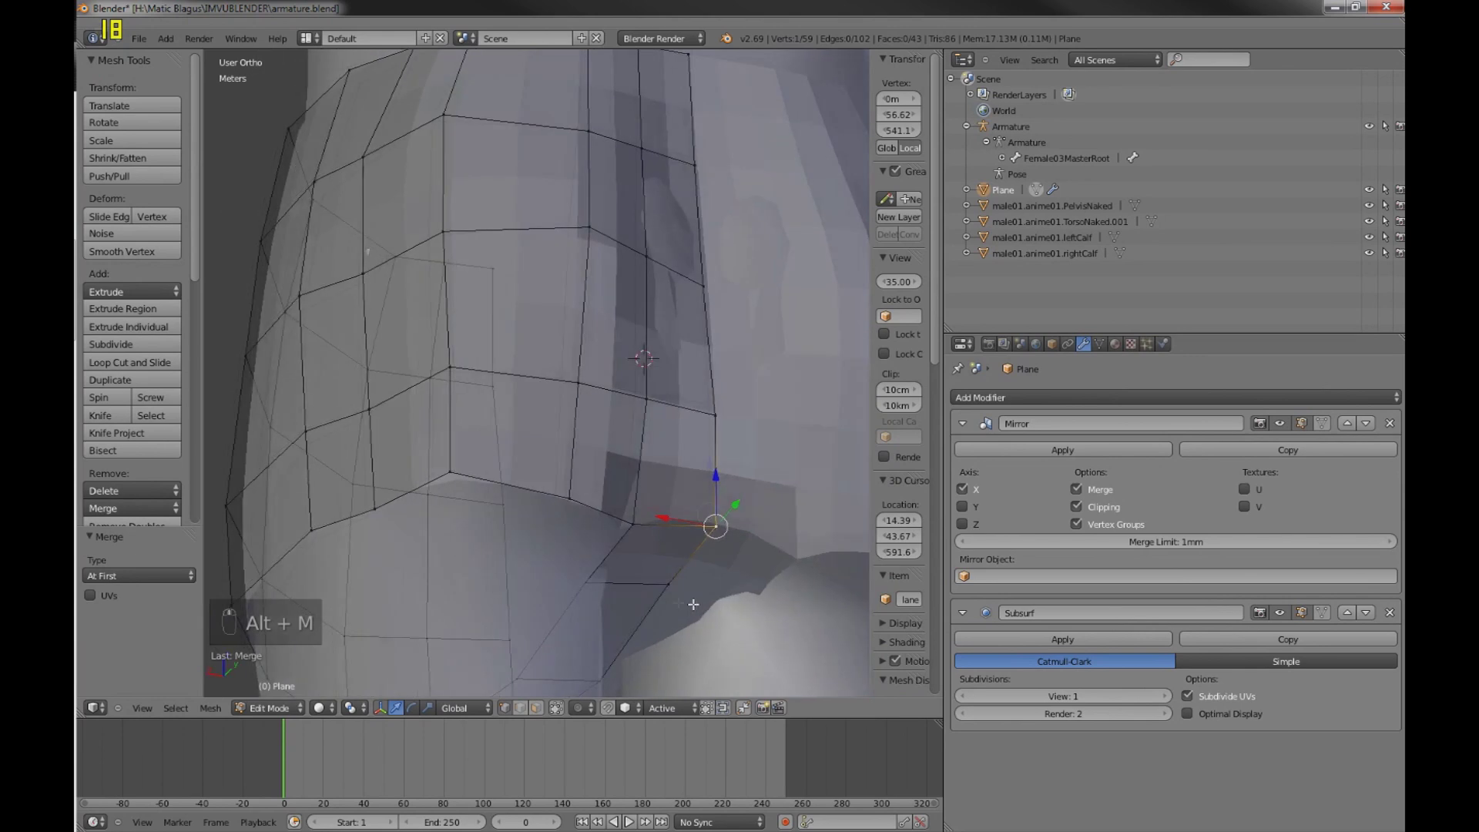
- Slide individual lower-edge vertices sideways along X to sit against the hip
key(a)
key(c)
key(a)
key(c)
key(`)
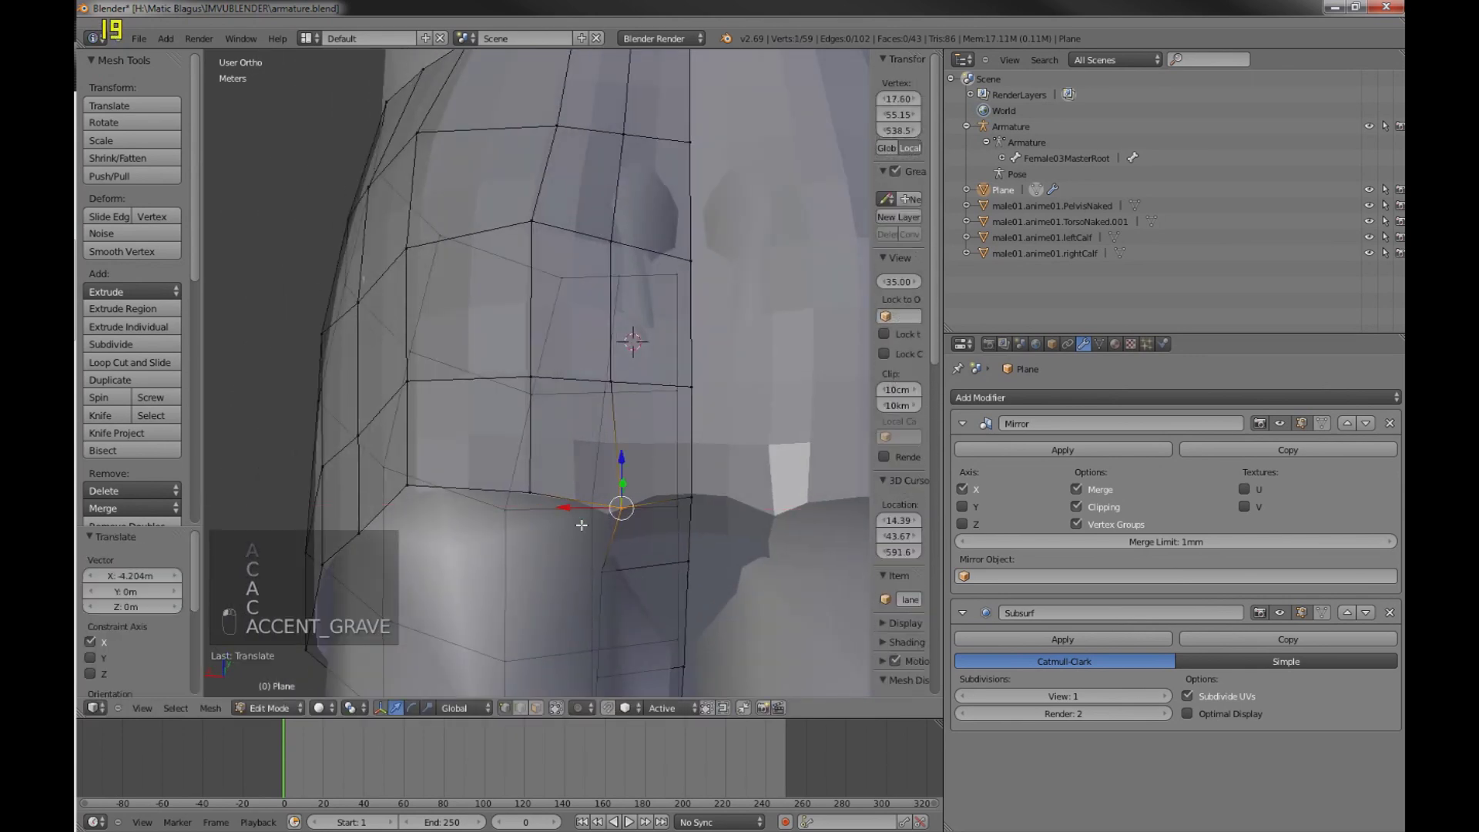
key(a)
key(c)
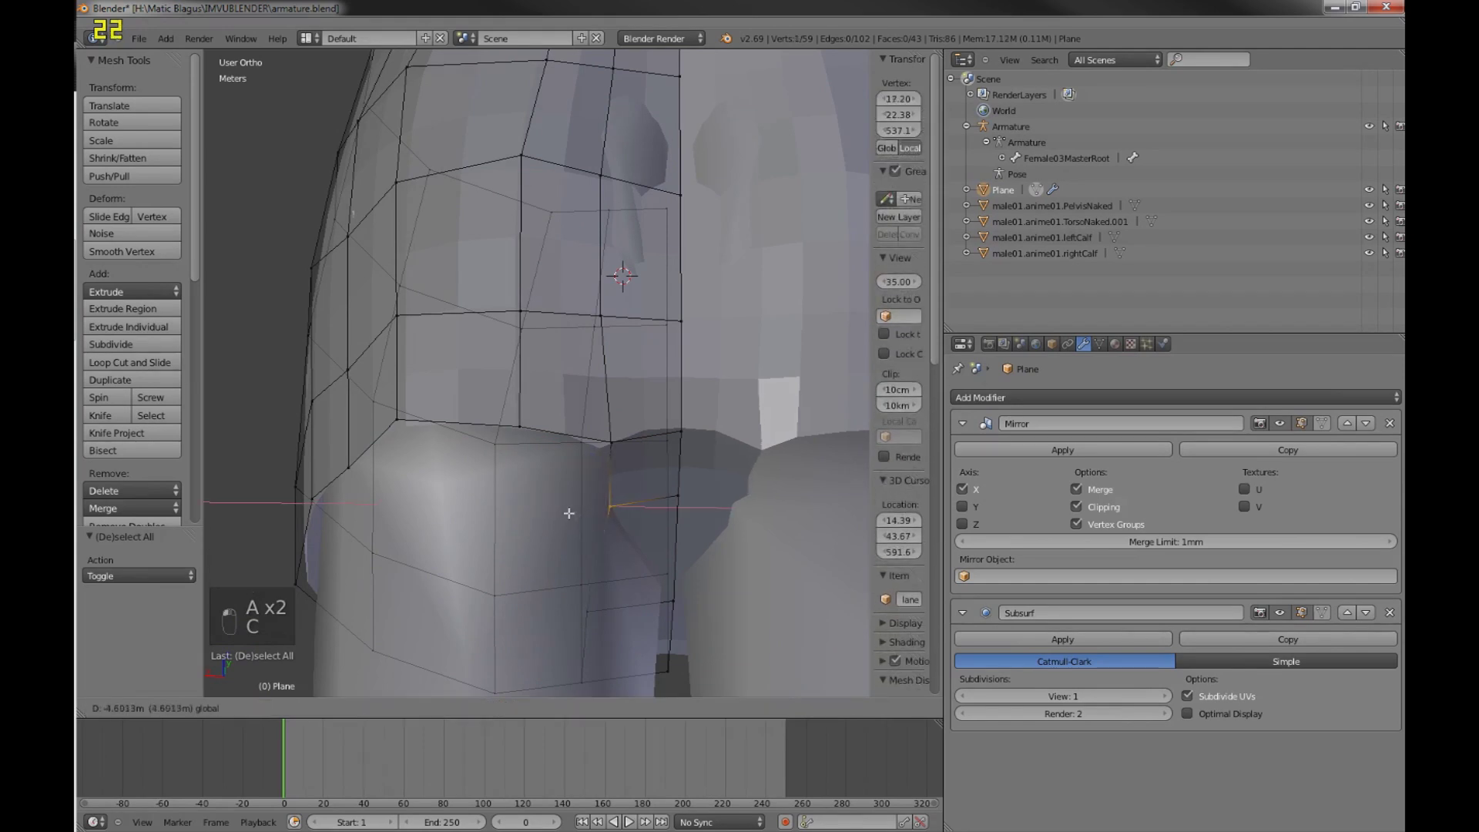
key(a)
key(c)
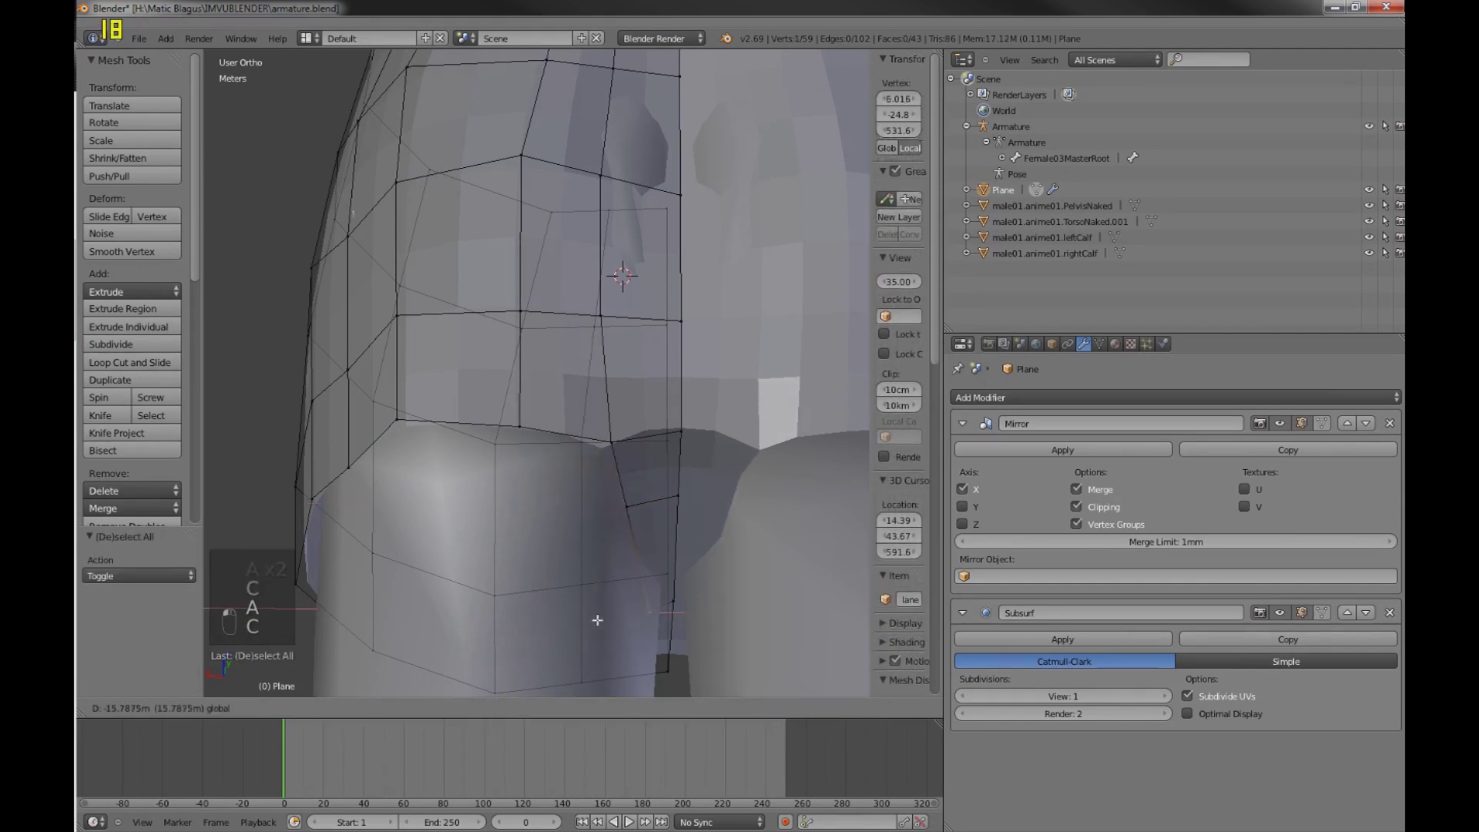
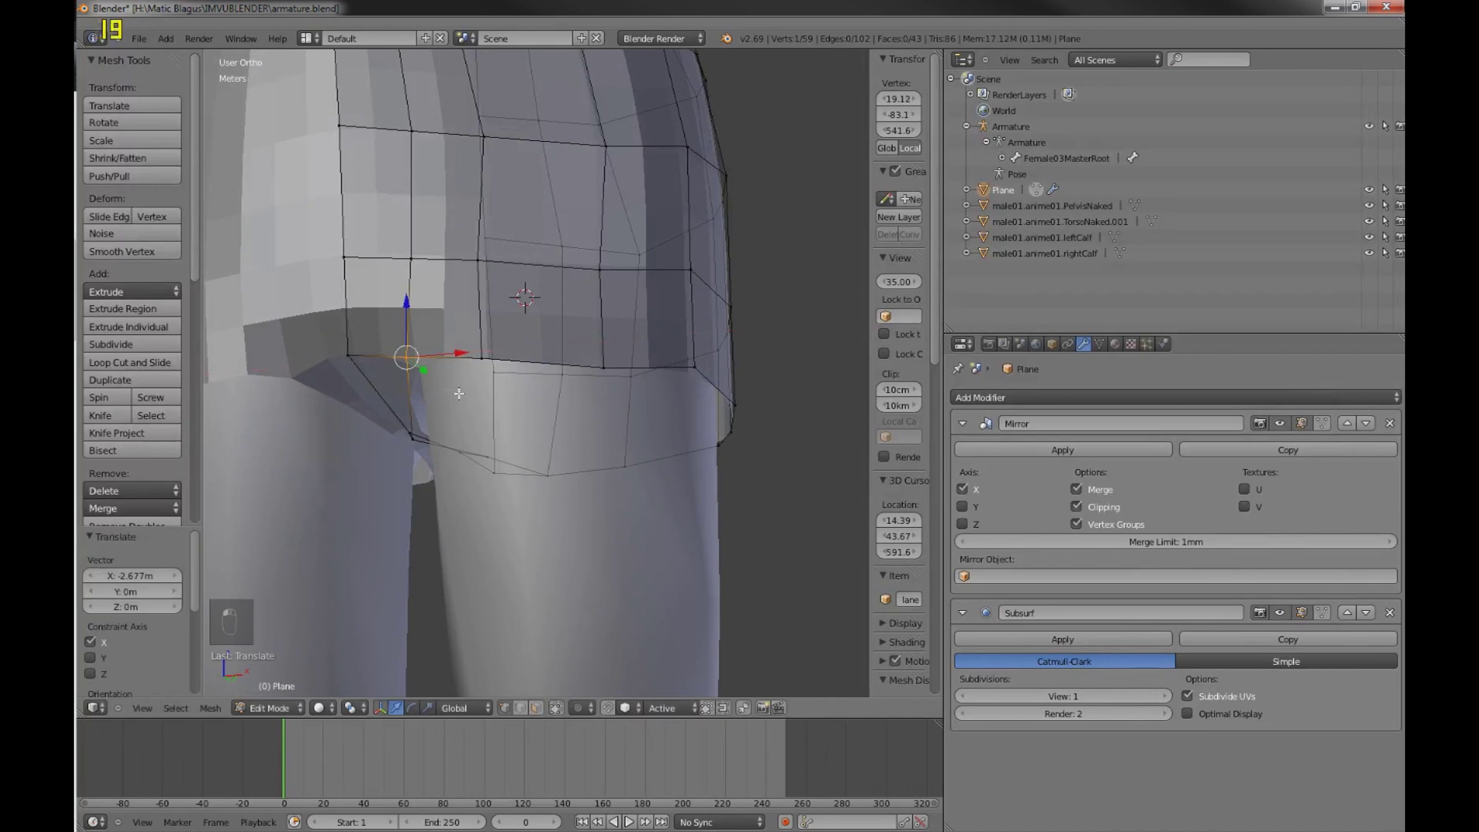
key(a)
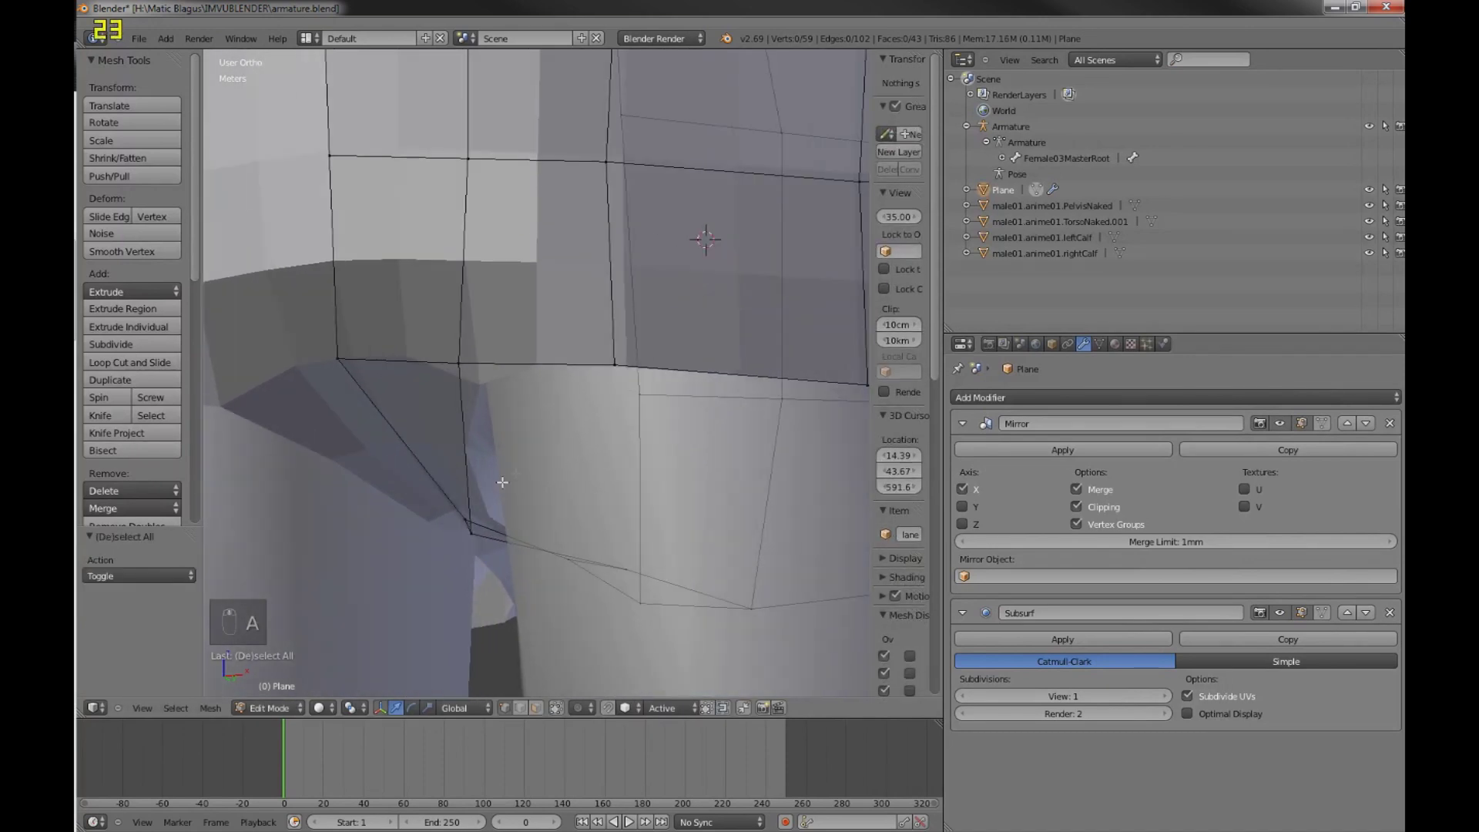
- Select two more lower-edge vertices and nudge them sideways to fit the seat and thigh
key(a)
key(a)
key(c)
key(c)
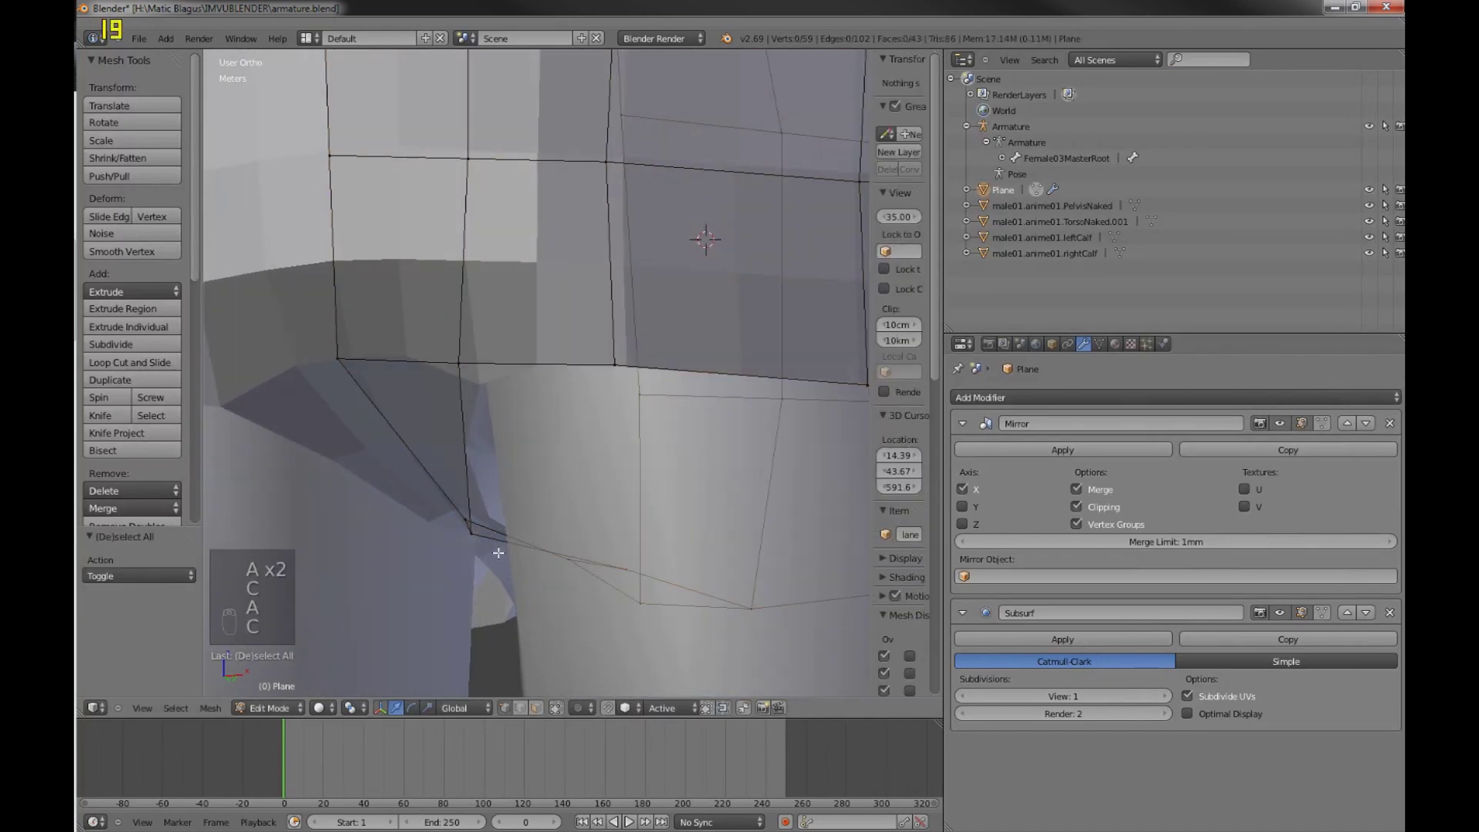
key(c)
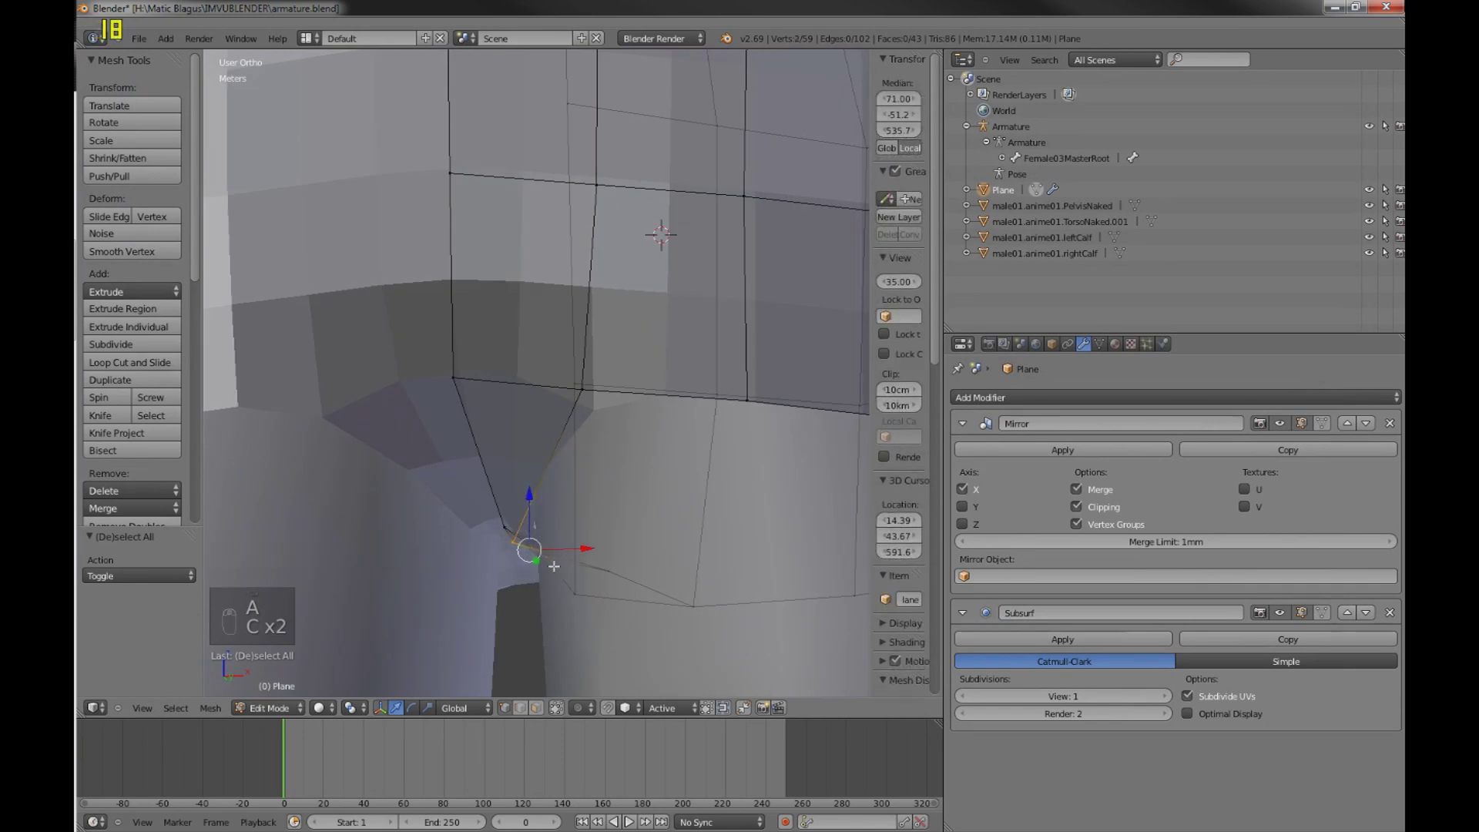
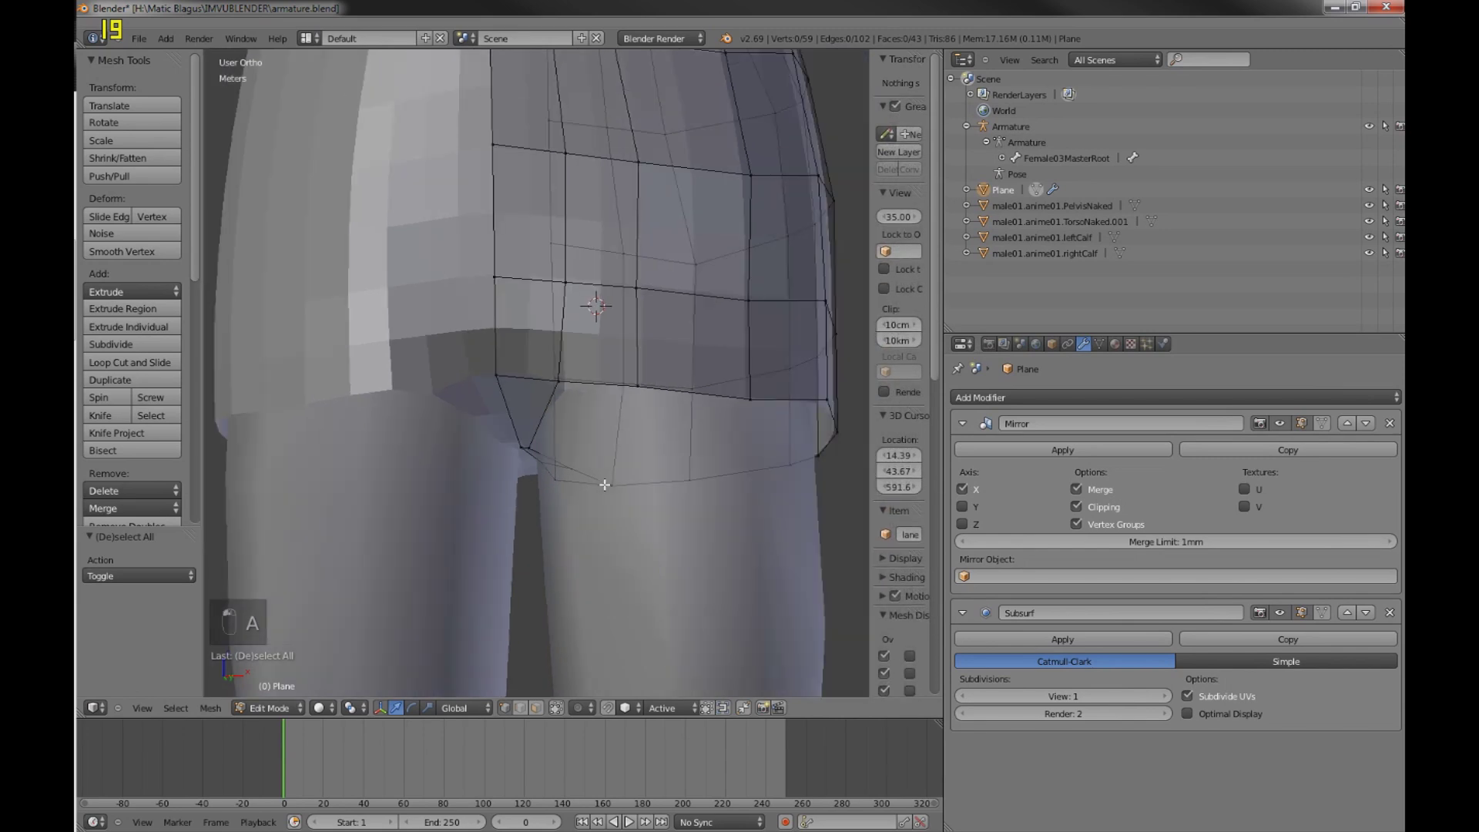
- Extrude the pants' bottom edge ring downward into a new ring of faces around the upper thigh
key(KP_1)
key(z)
key(z)
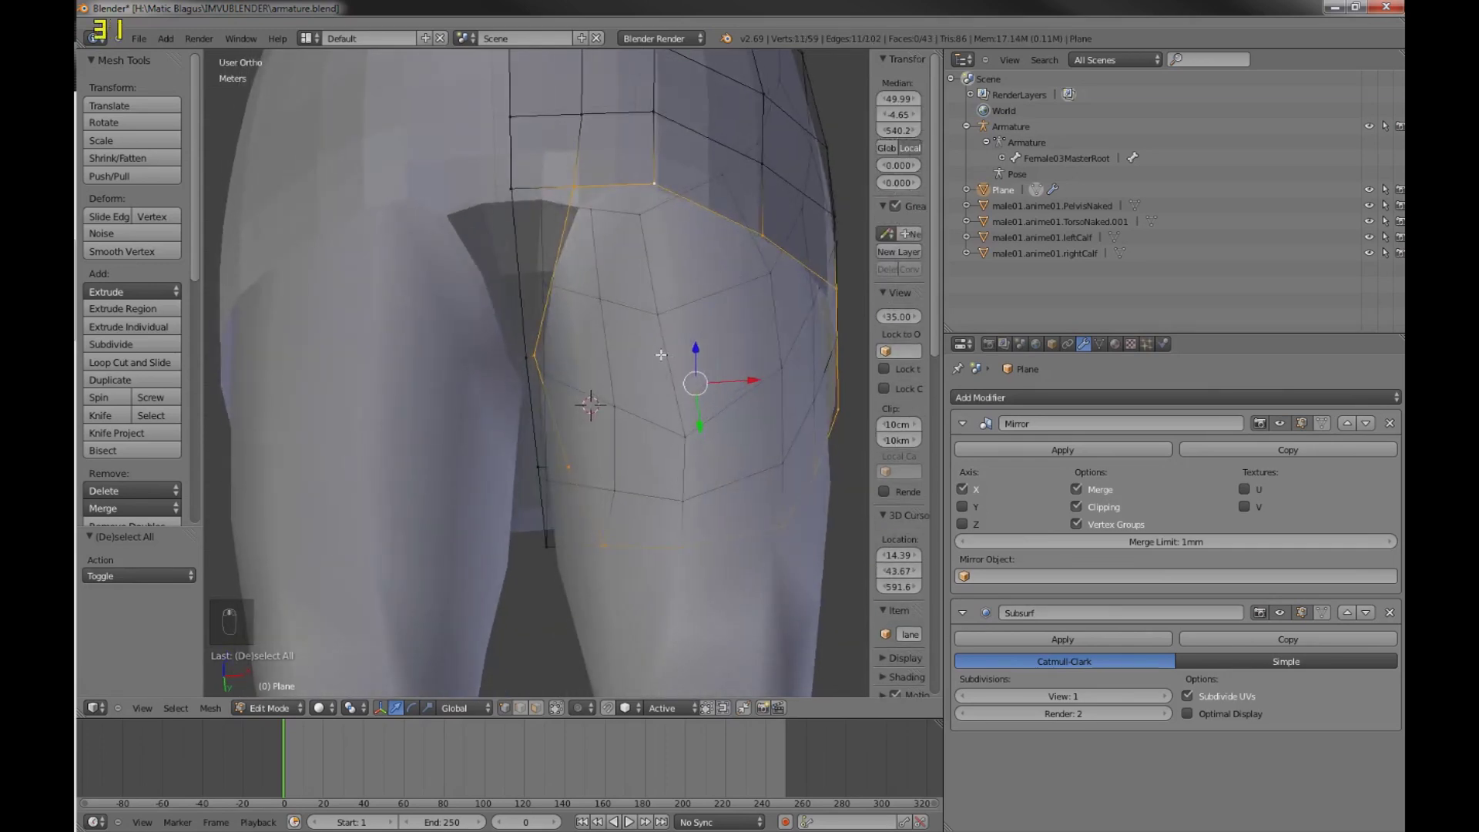
key(KP_1)
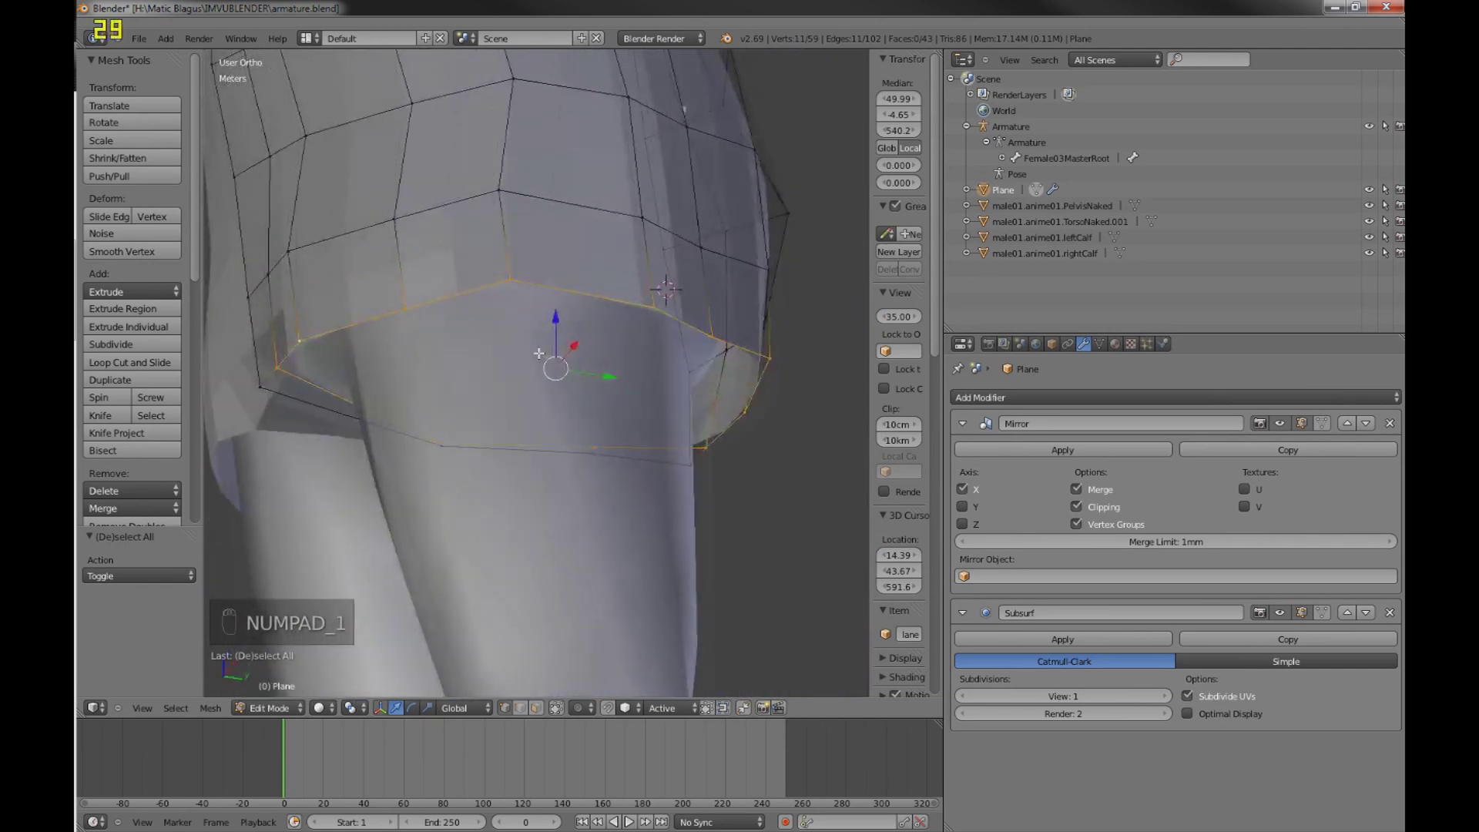
key(KP_1)
key(e)
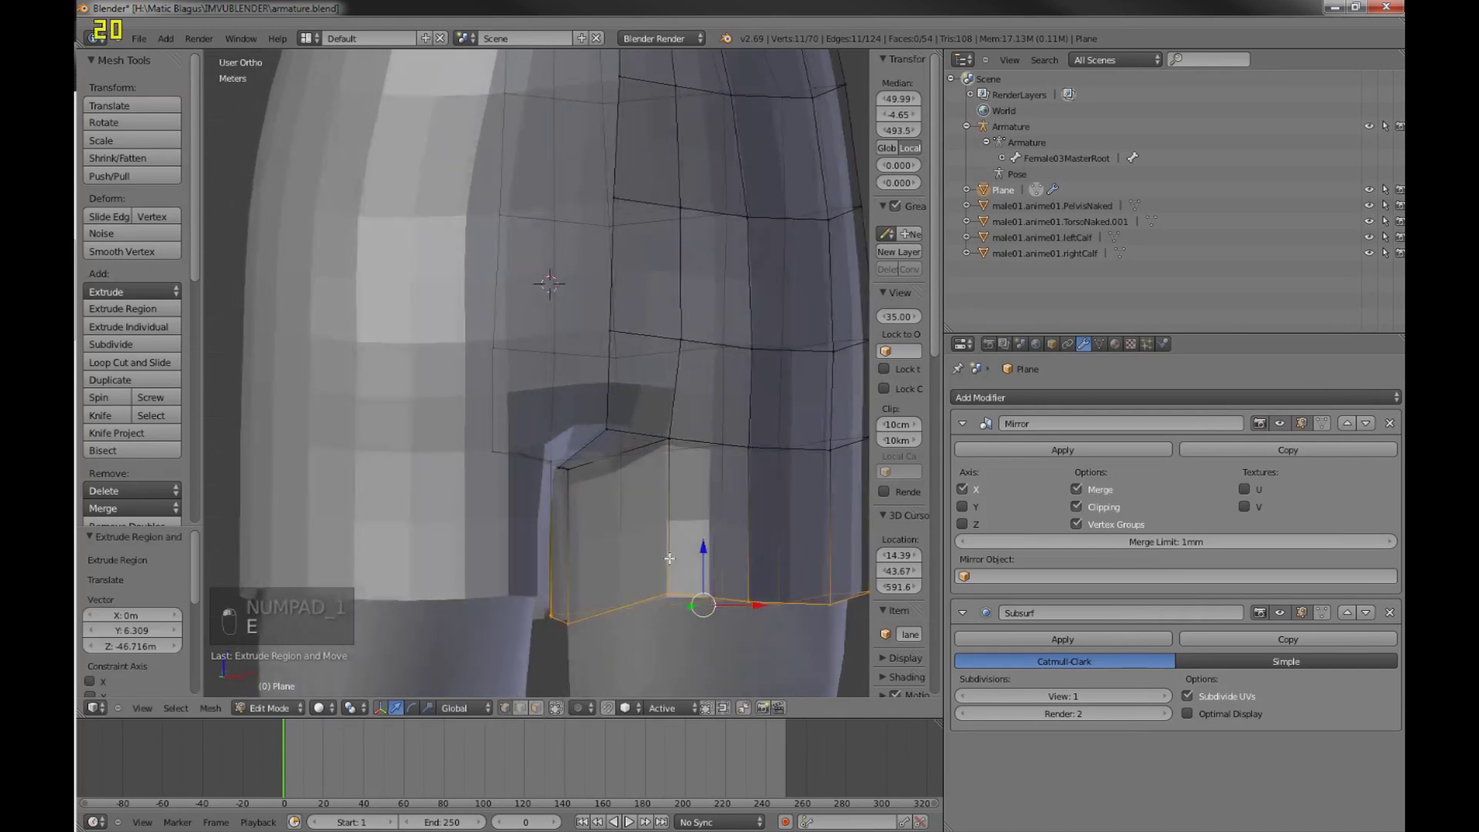
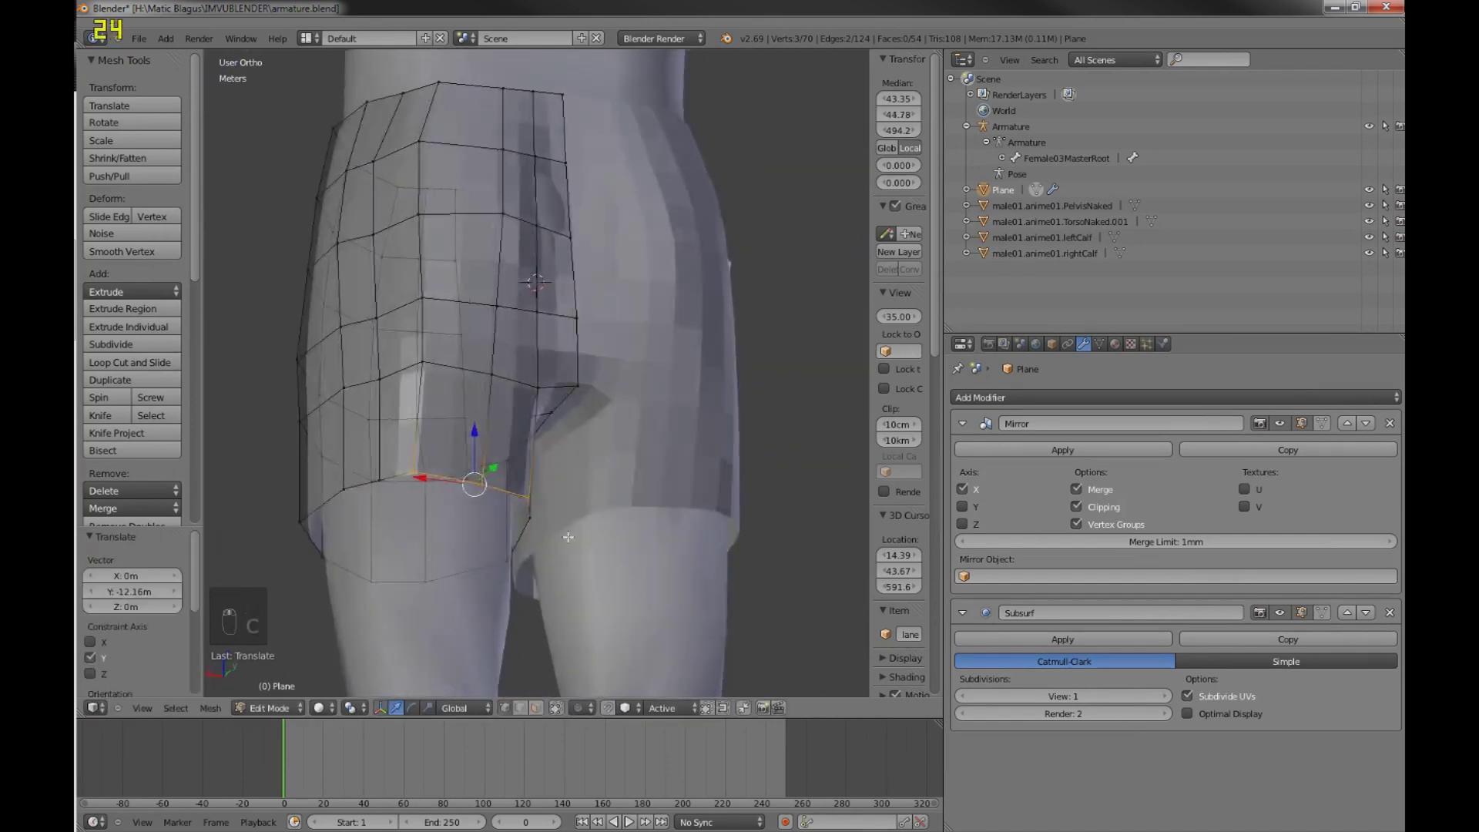
- Push the new ring's vertices front-to-back along Y so they hug the thigh
key(Tab)
key(Tab)
key(a)
key(c)
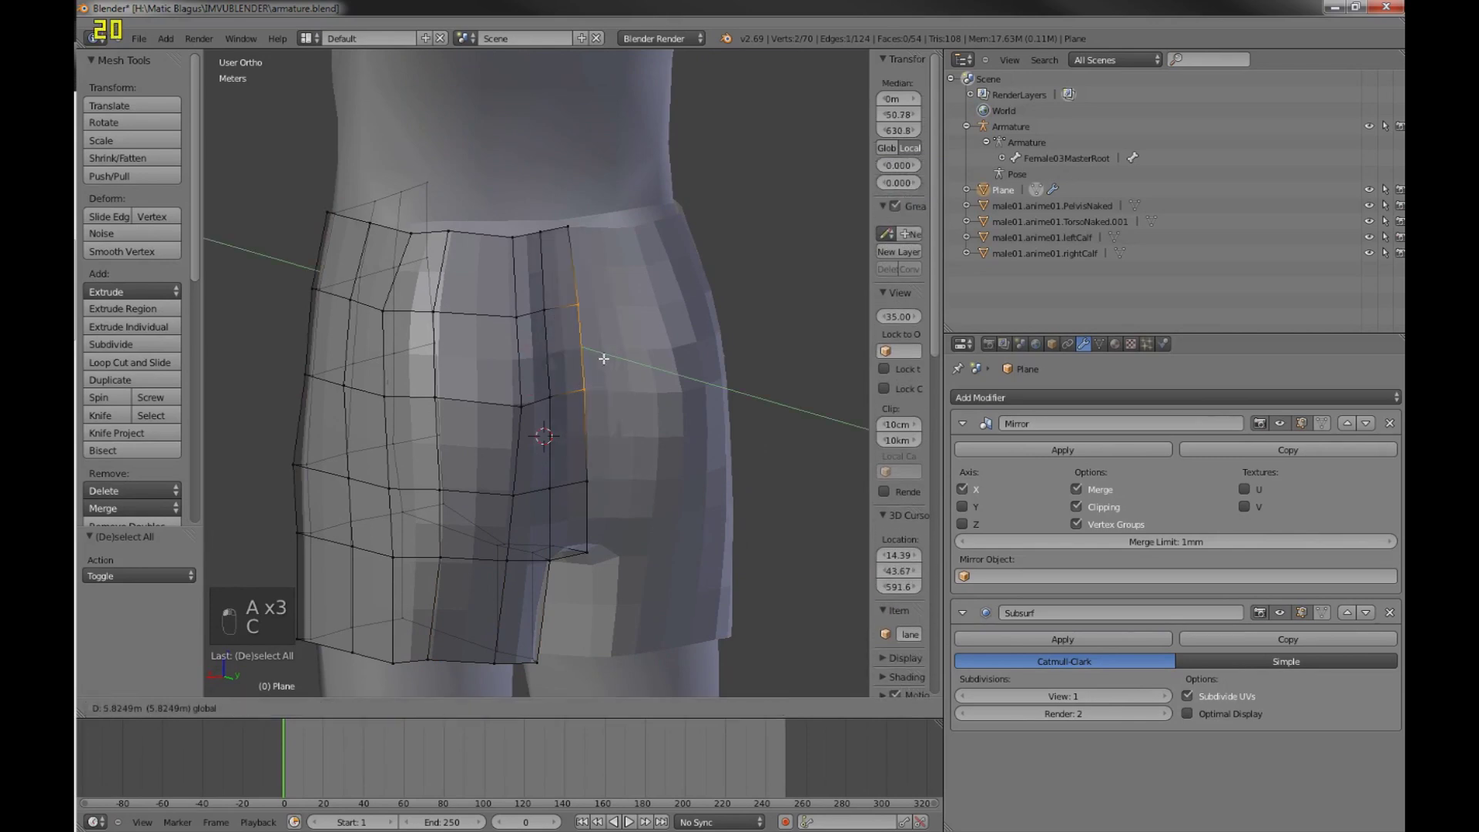
- From front view, extrude the leg's lower ring down and shrink it to hug the thigh
key(a)
key(c)
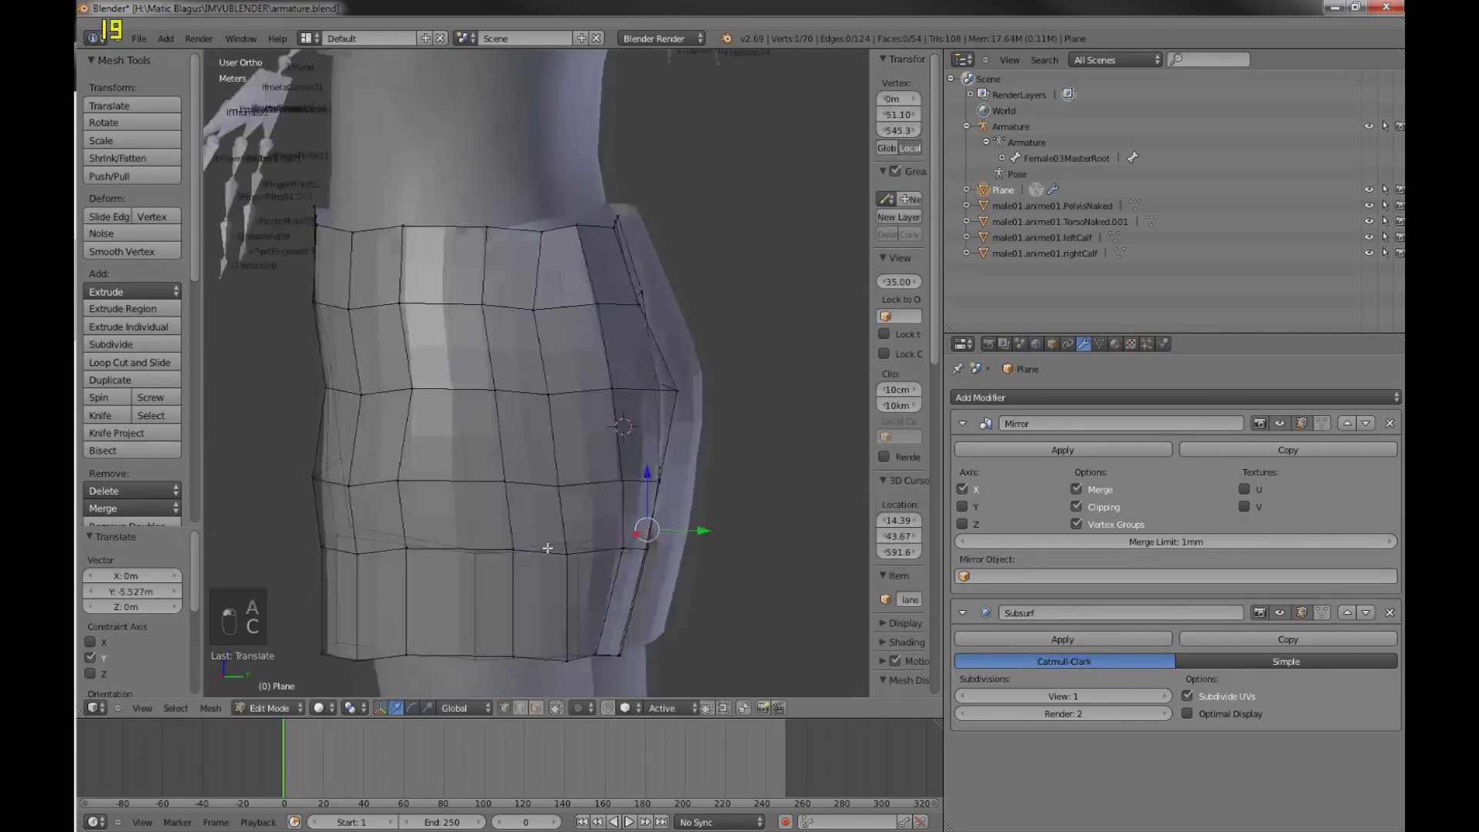
key(a)
key(KP_1)
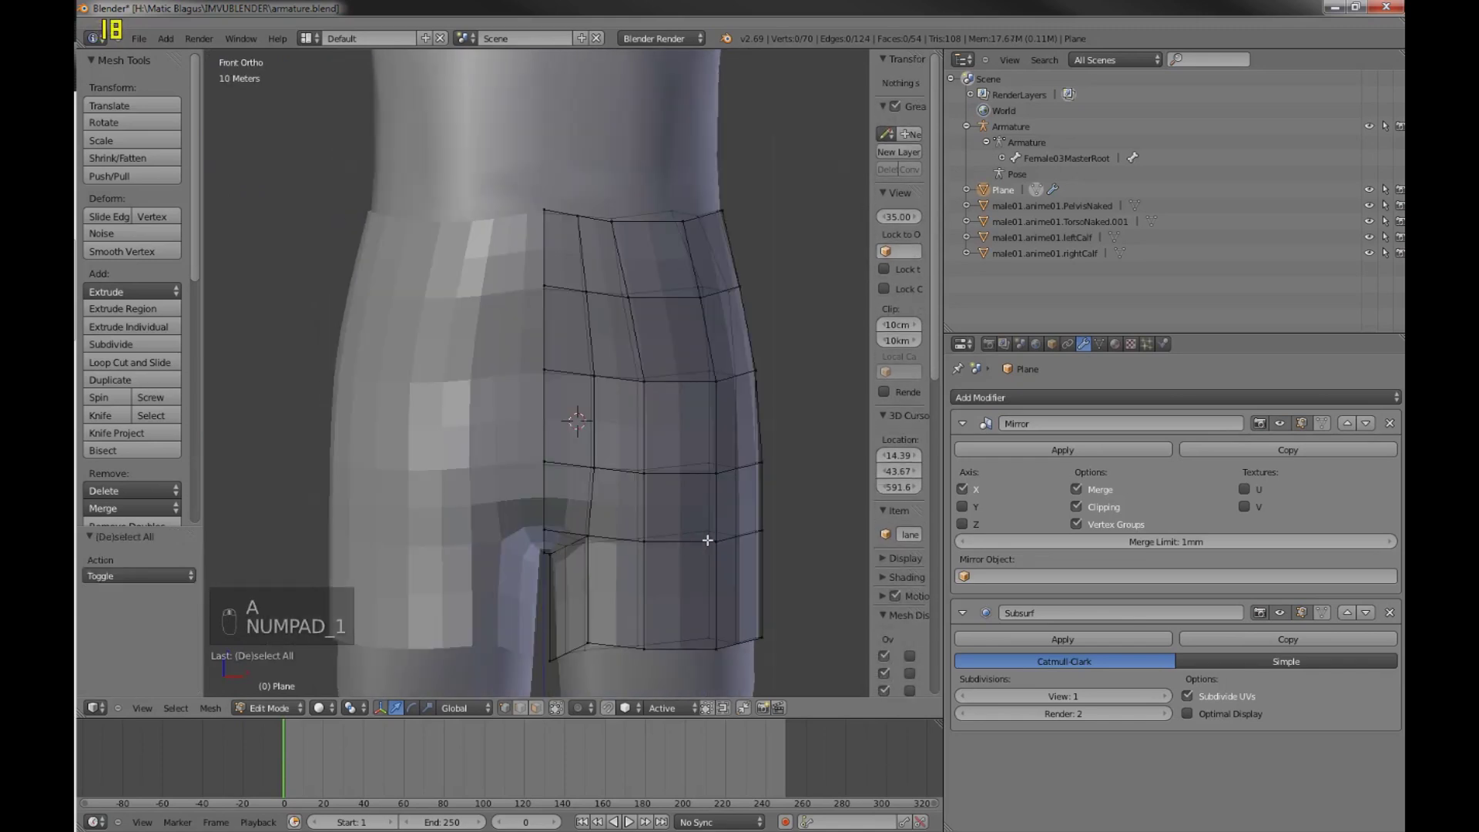
key(a)
key(a)
key(c)
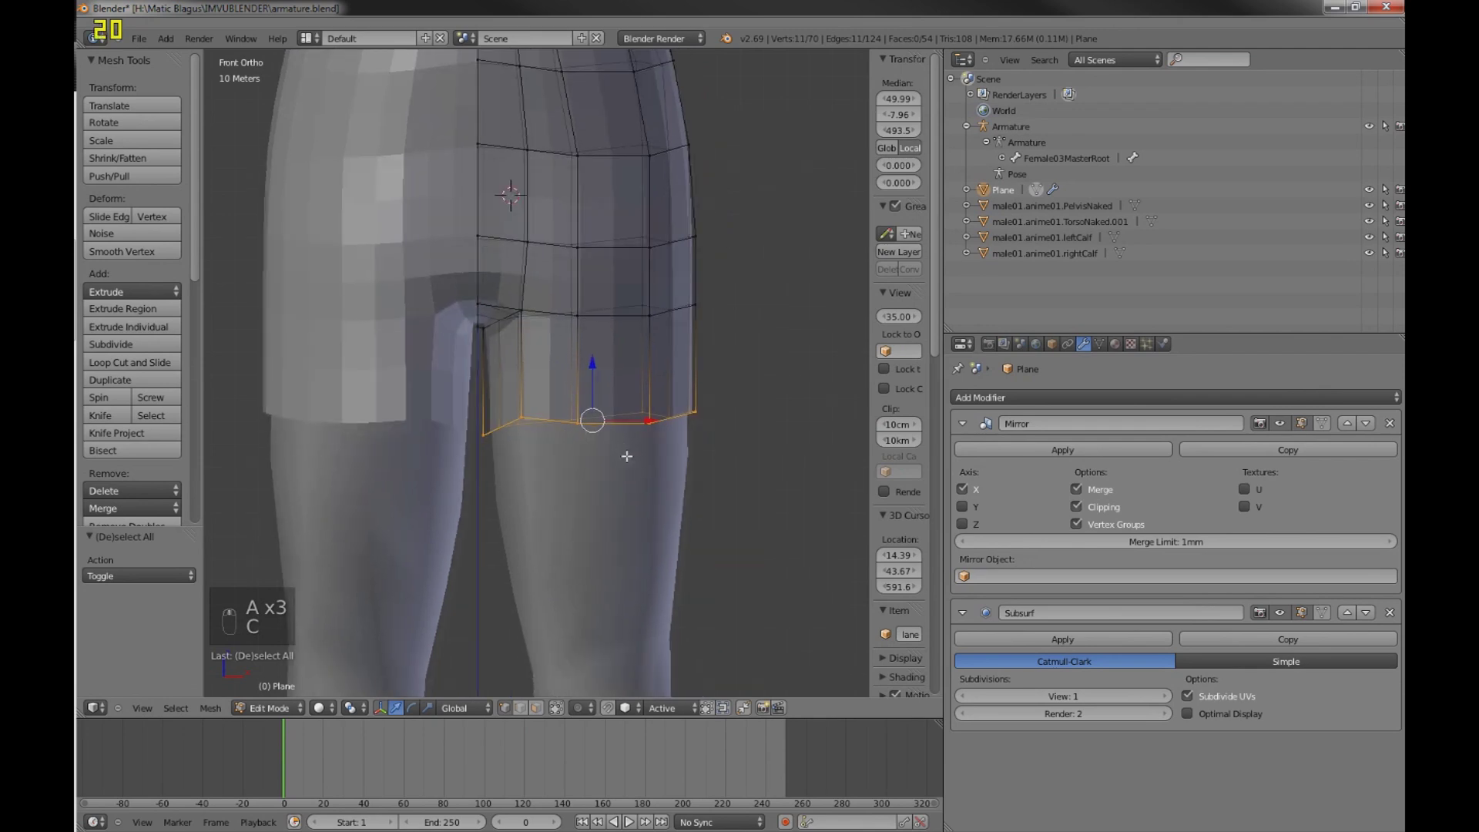
key(e)
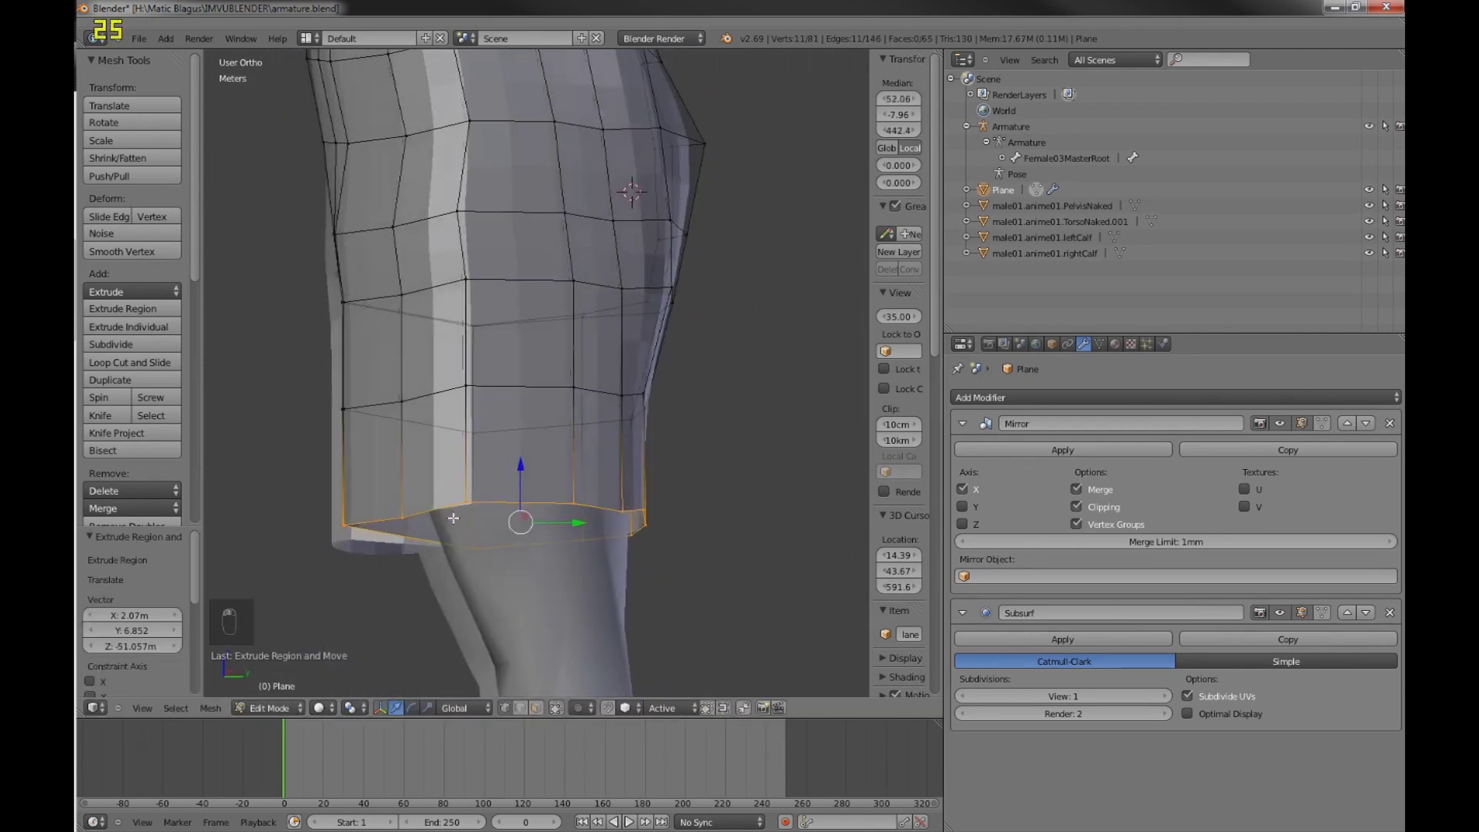
key(s)
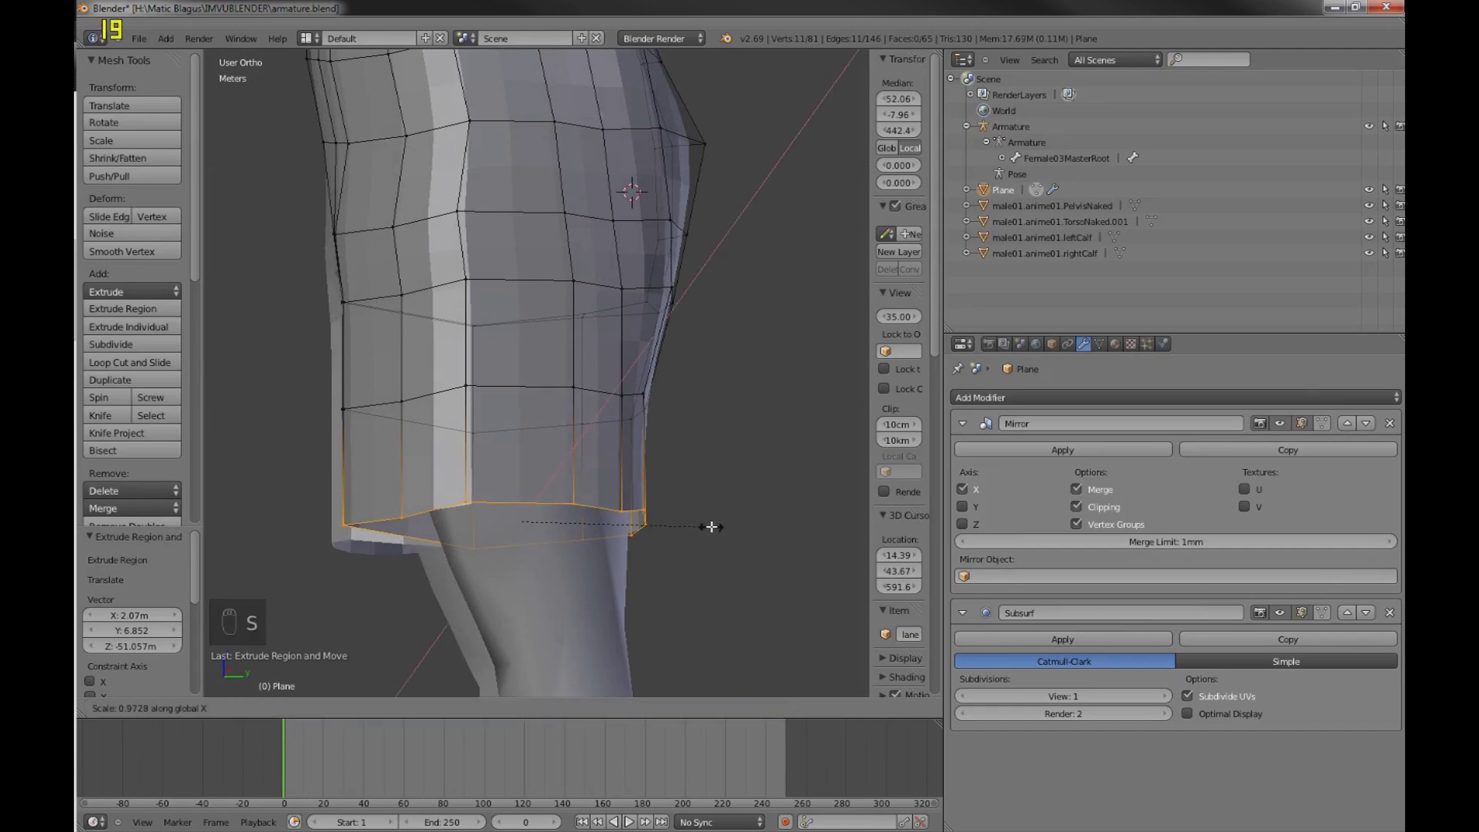
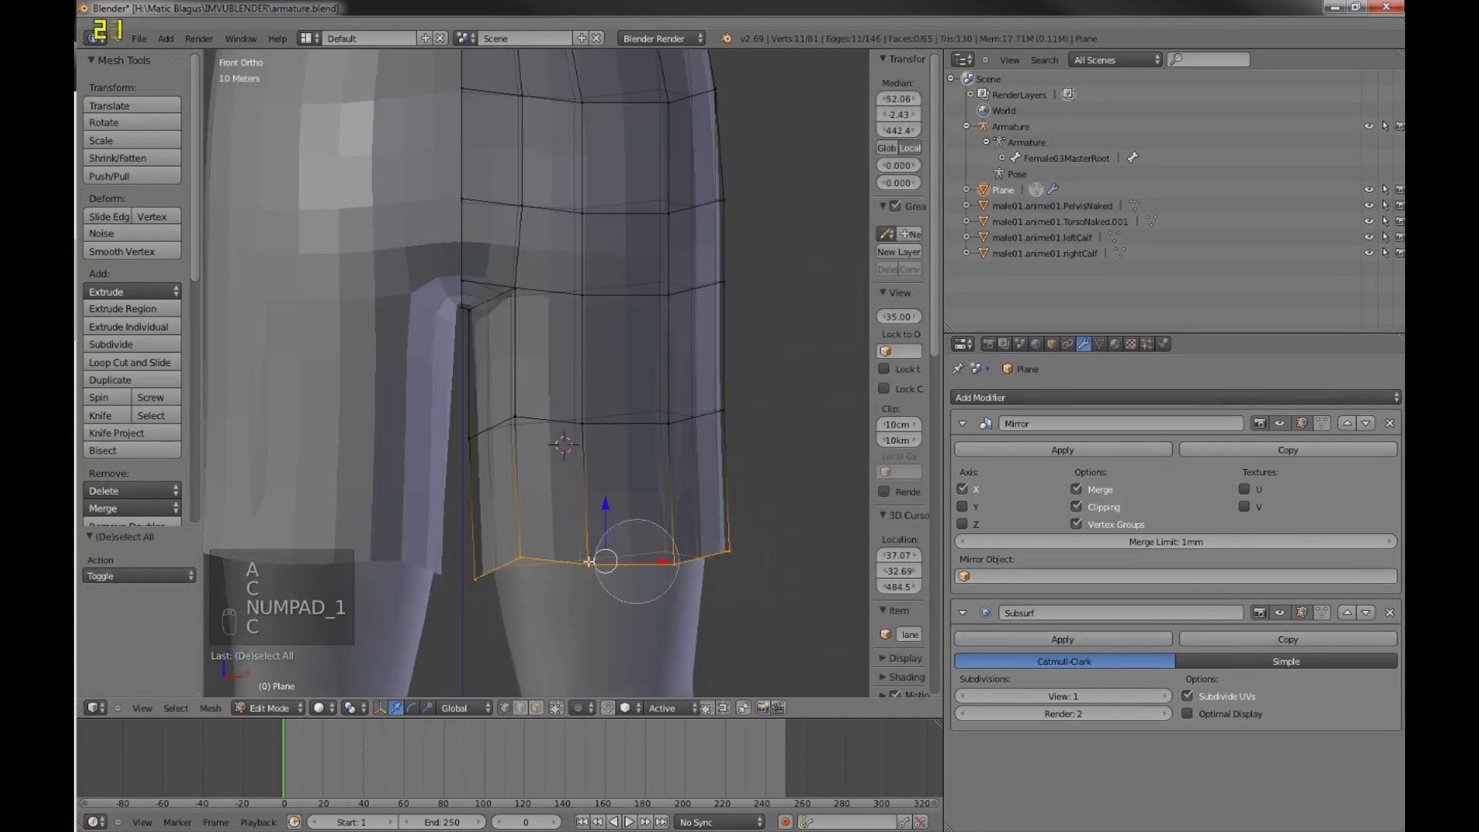
- Extrude further rings toward the knee, scaling and shifting each to follow the leg
key(e)
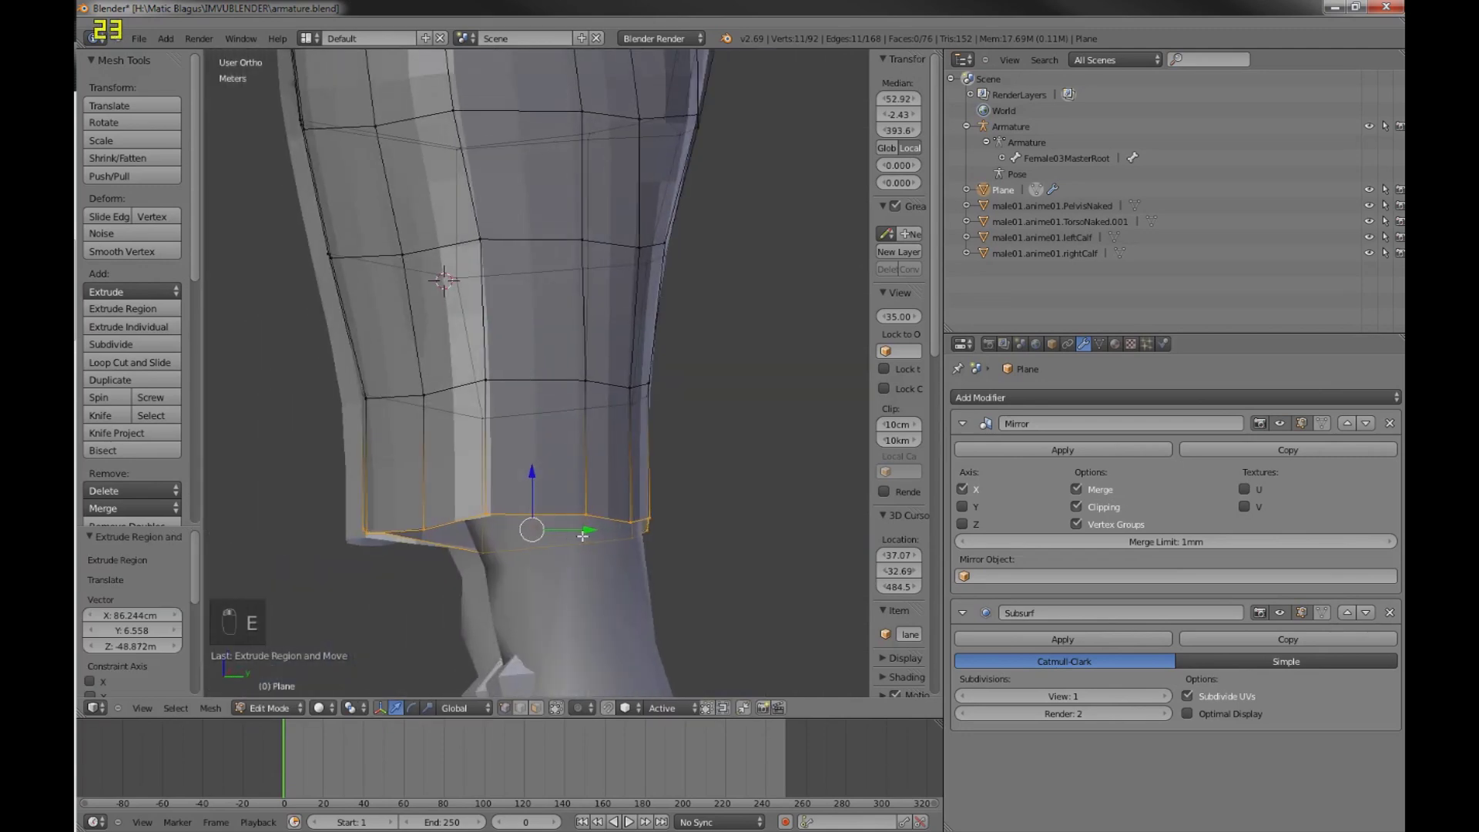
key(s)
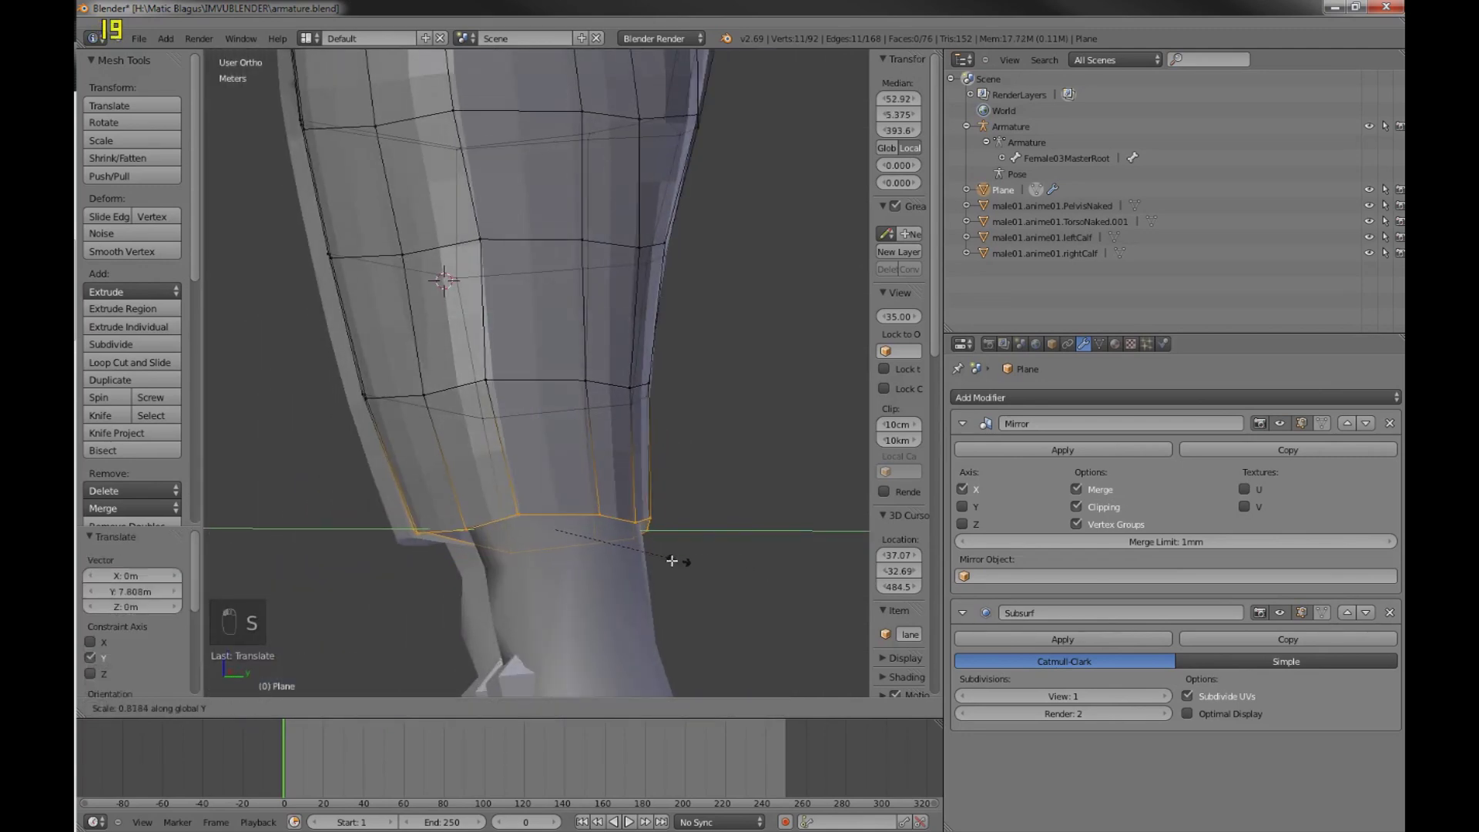
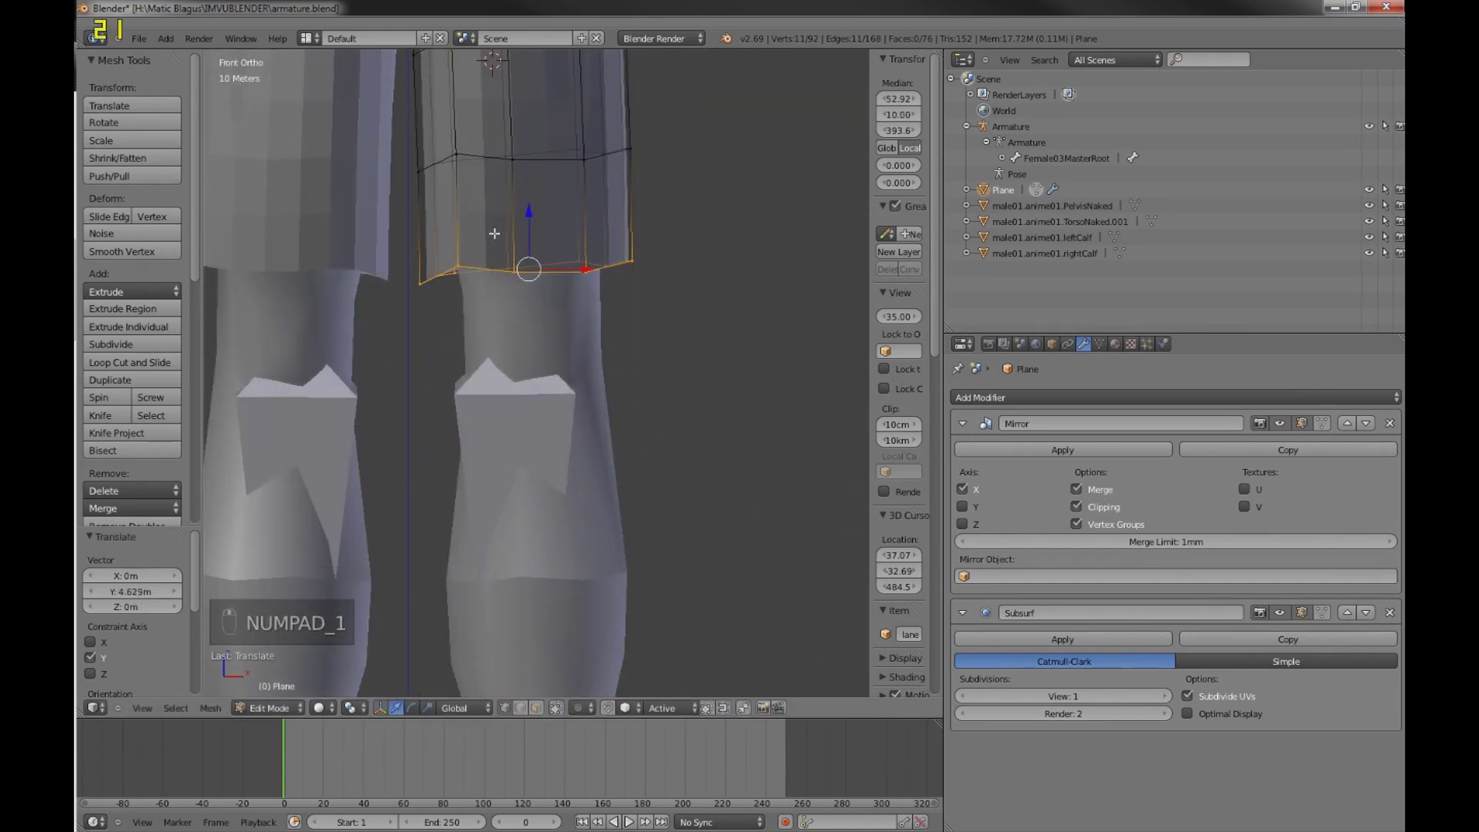
key(e)
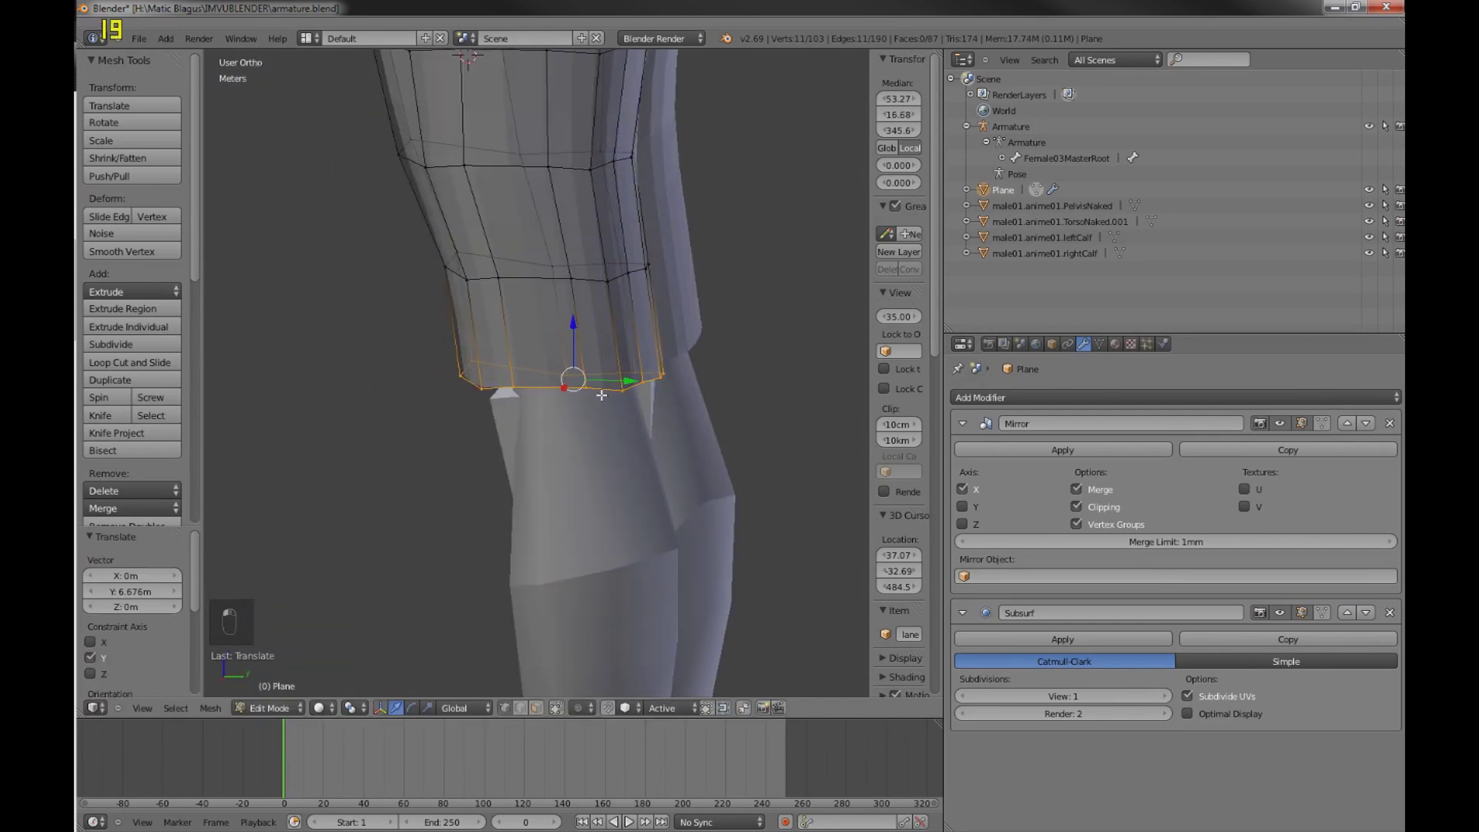
key(KP_1)
key(e)
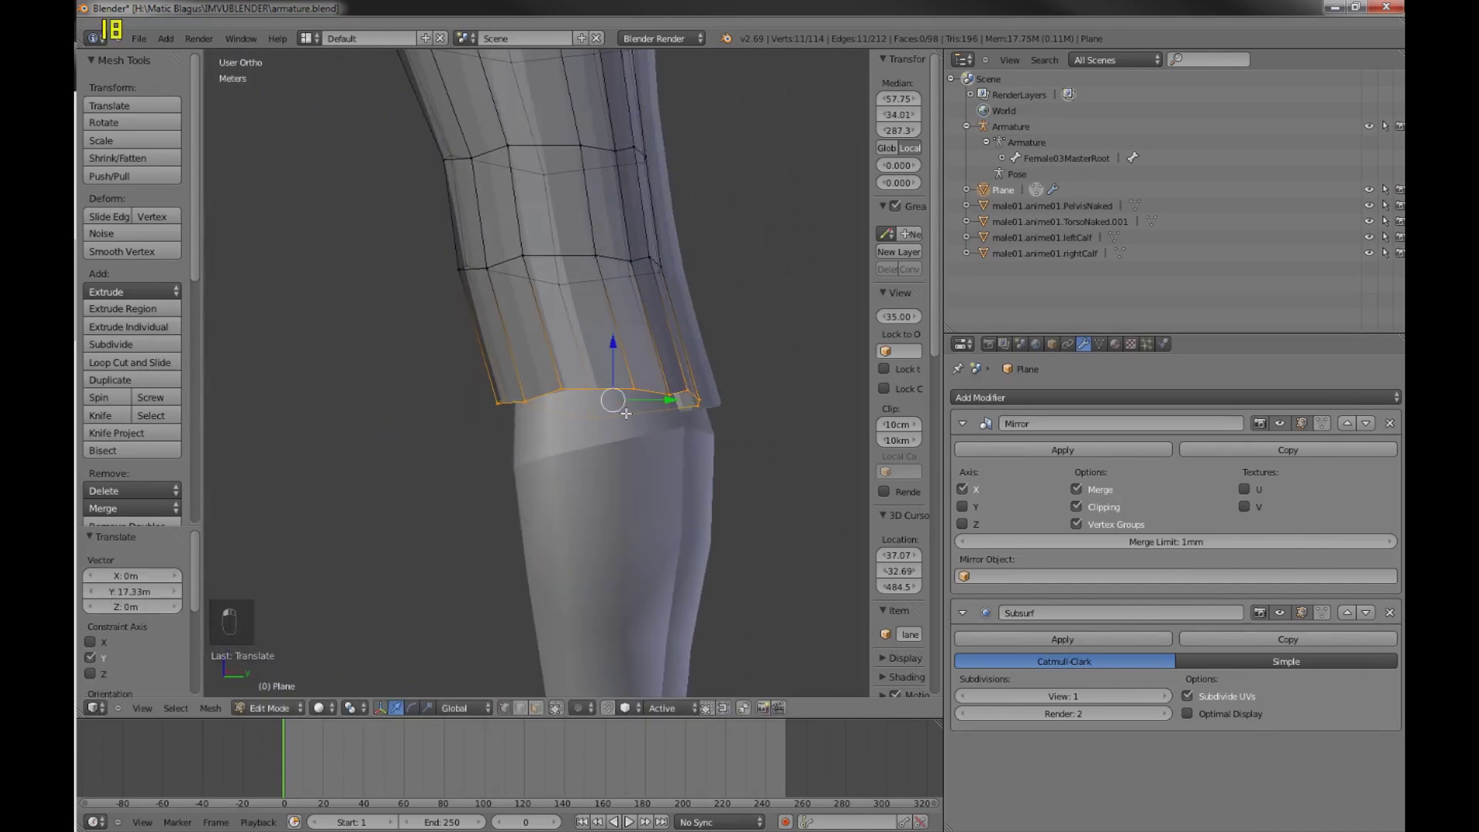
key(KP_1)
key(s)
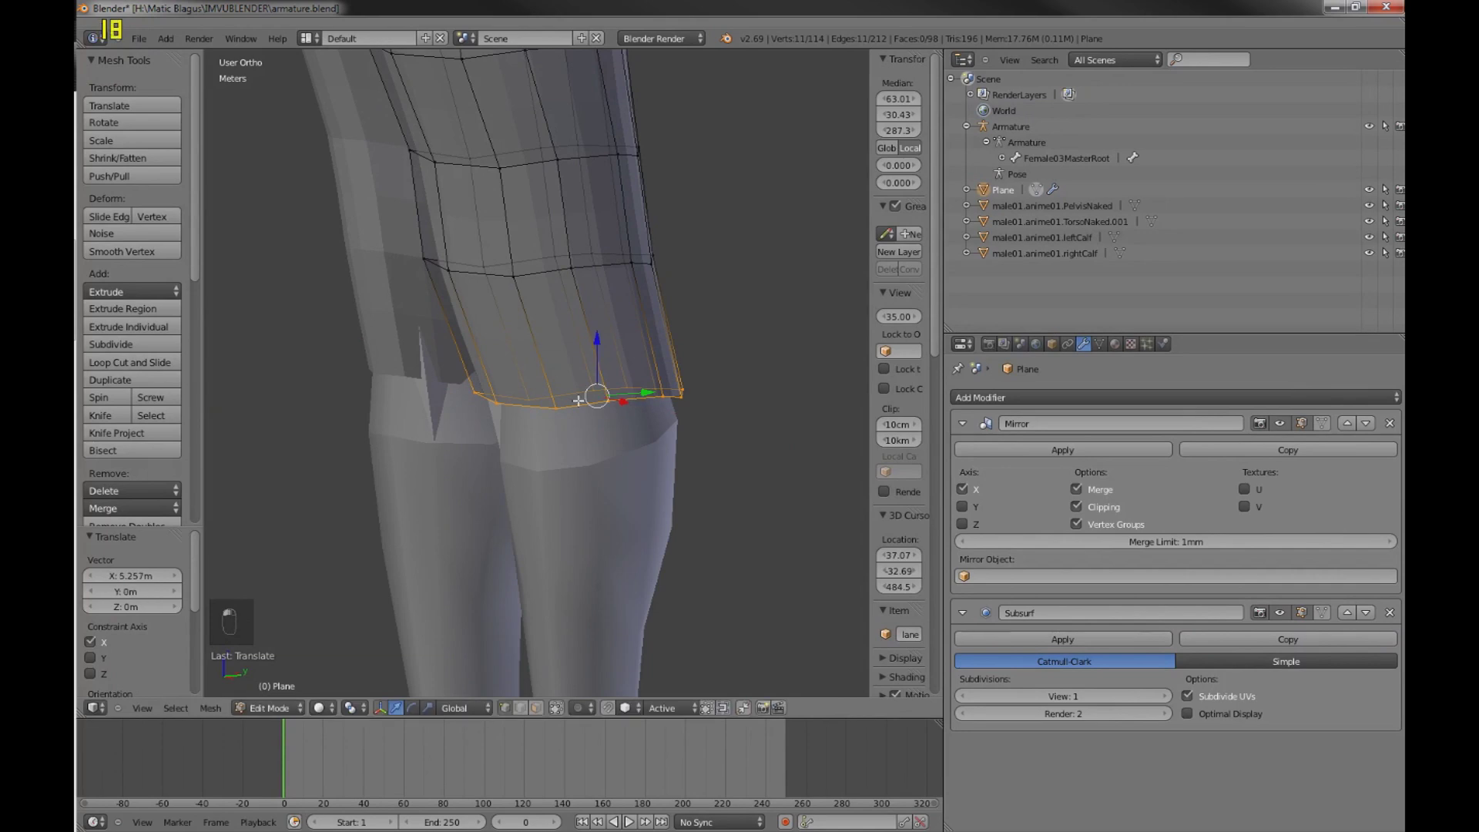
- Nudge the knee ring into place, then extrude and scale another ring below it
key(a)
key(a)
key(c)
key(a)
key(c)
key(KP_1)
key(e)
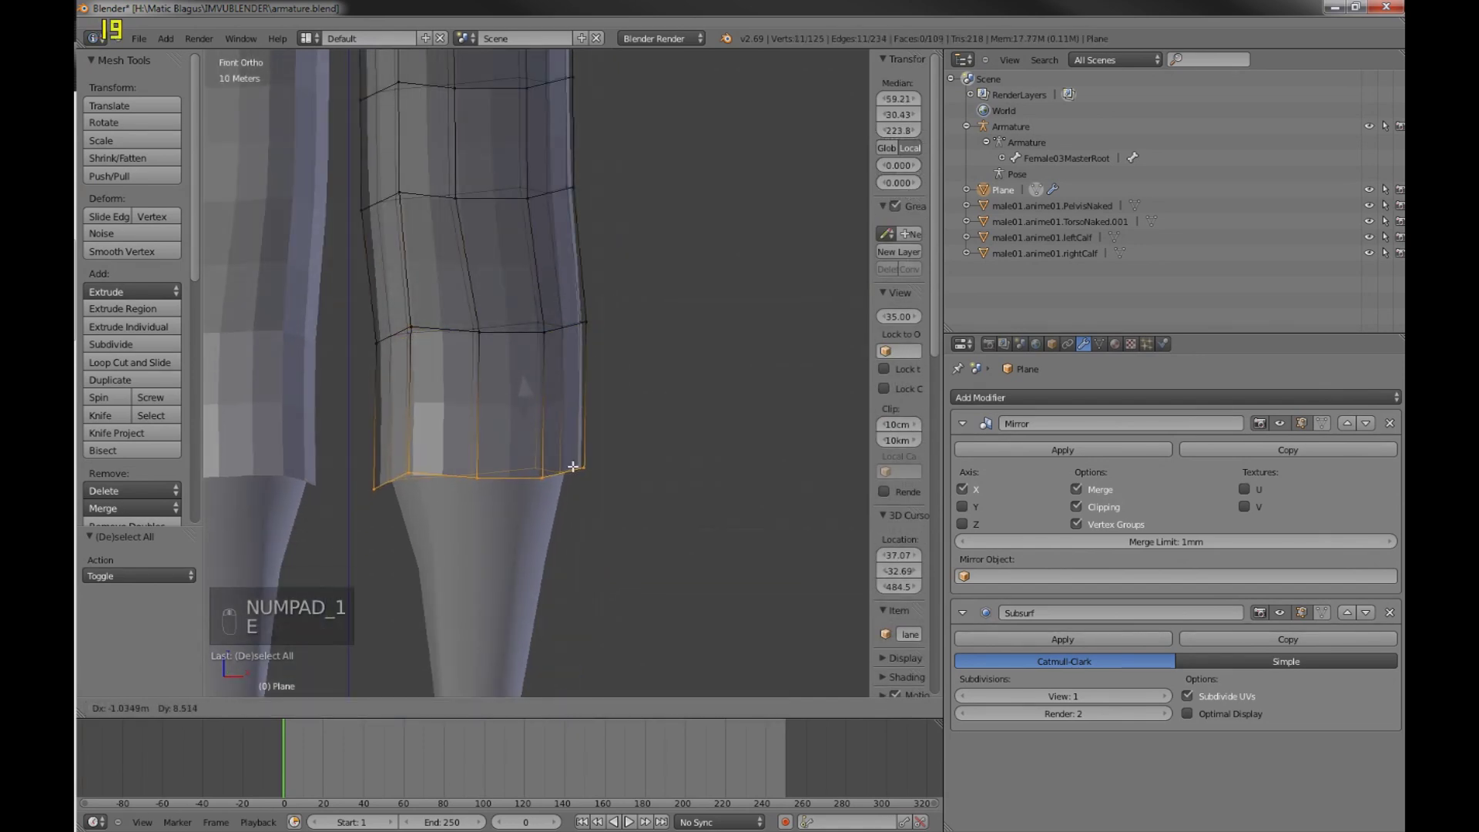
key(s)
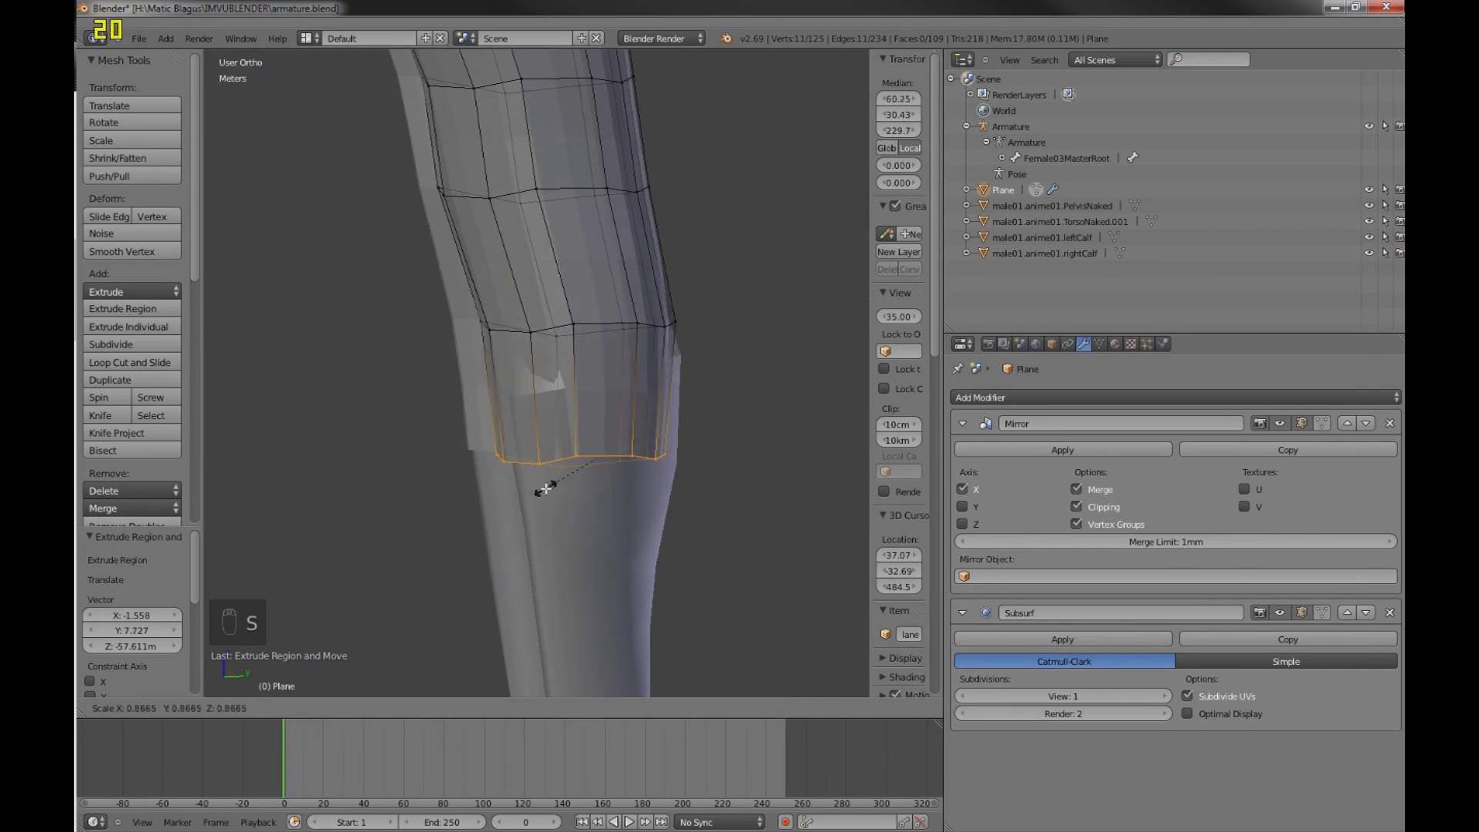
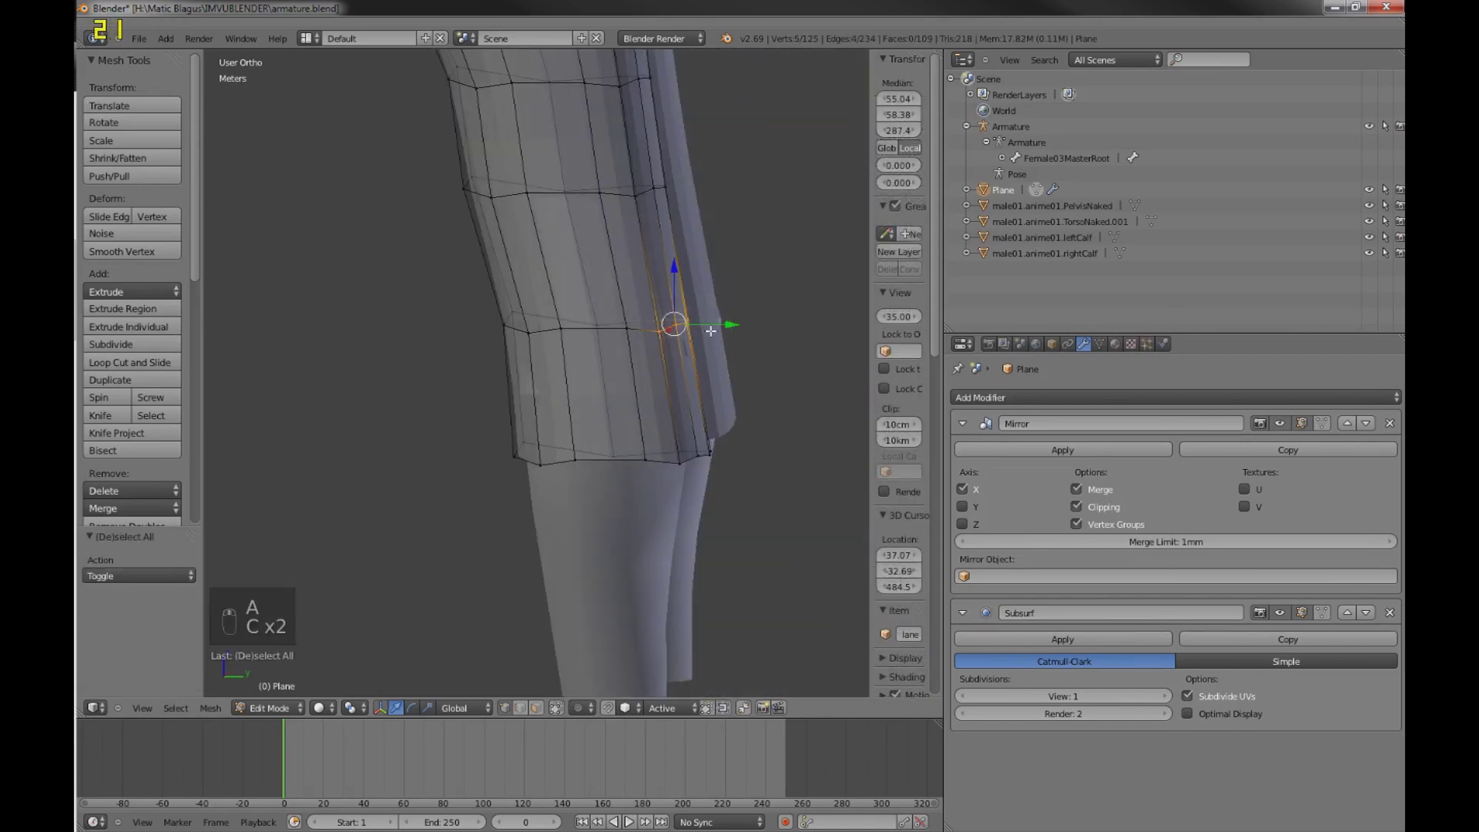
key(a)
- Reselect the trouser leg's bottom rim and extrude it into a new ring past the knee
key(c)
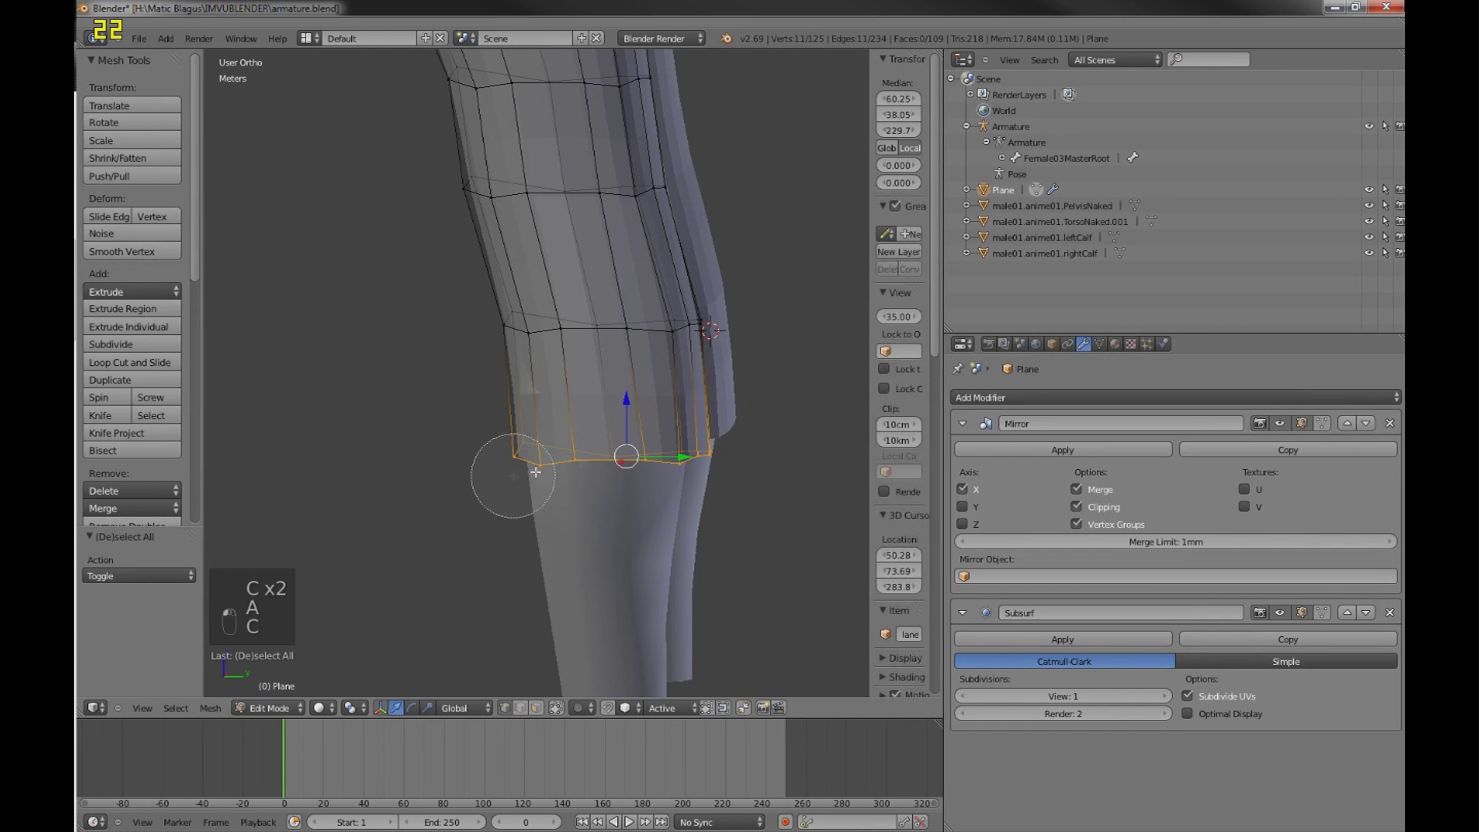
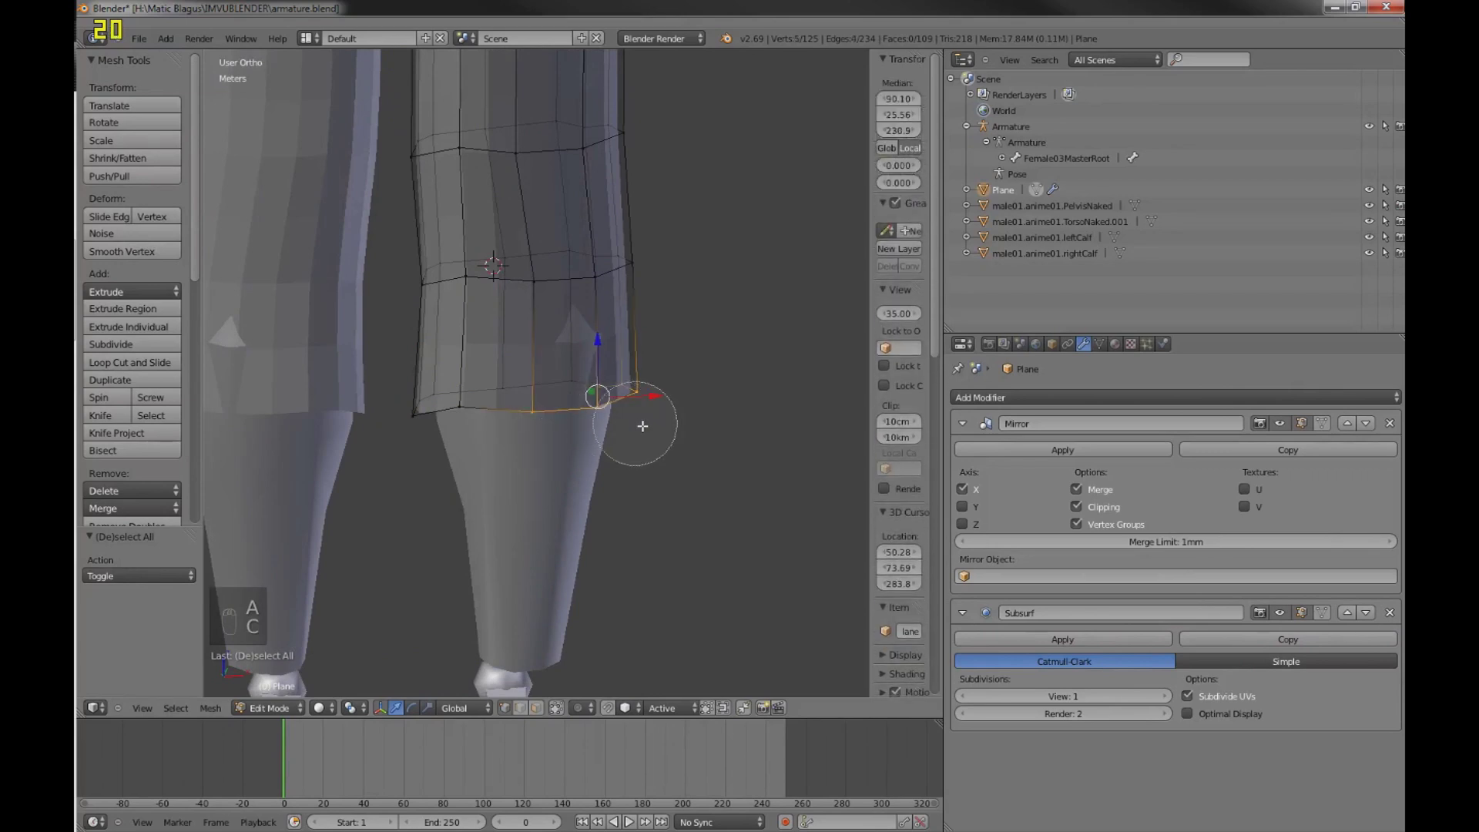
key(c)
key(c)
key(x)
key(c)
key(a)
key(KP_1)
key(c)
key(e)
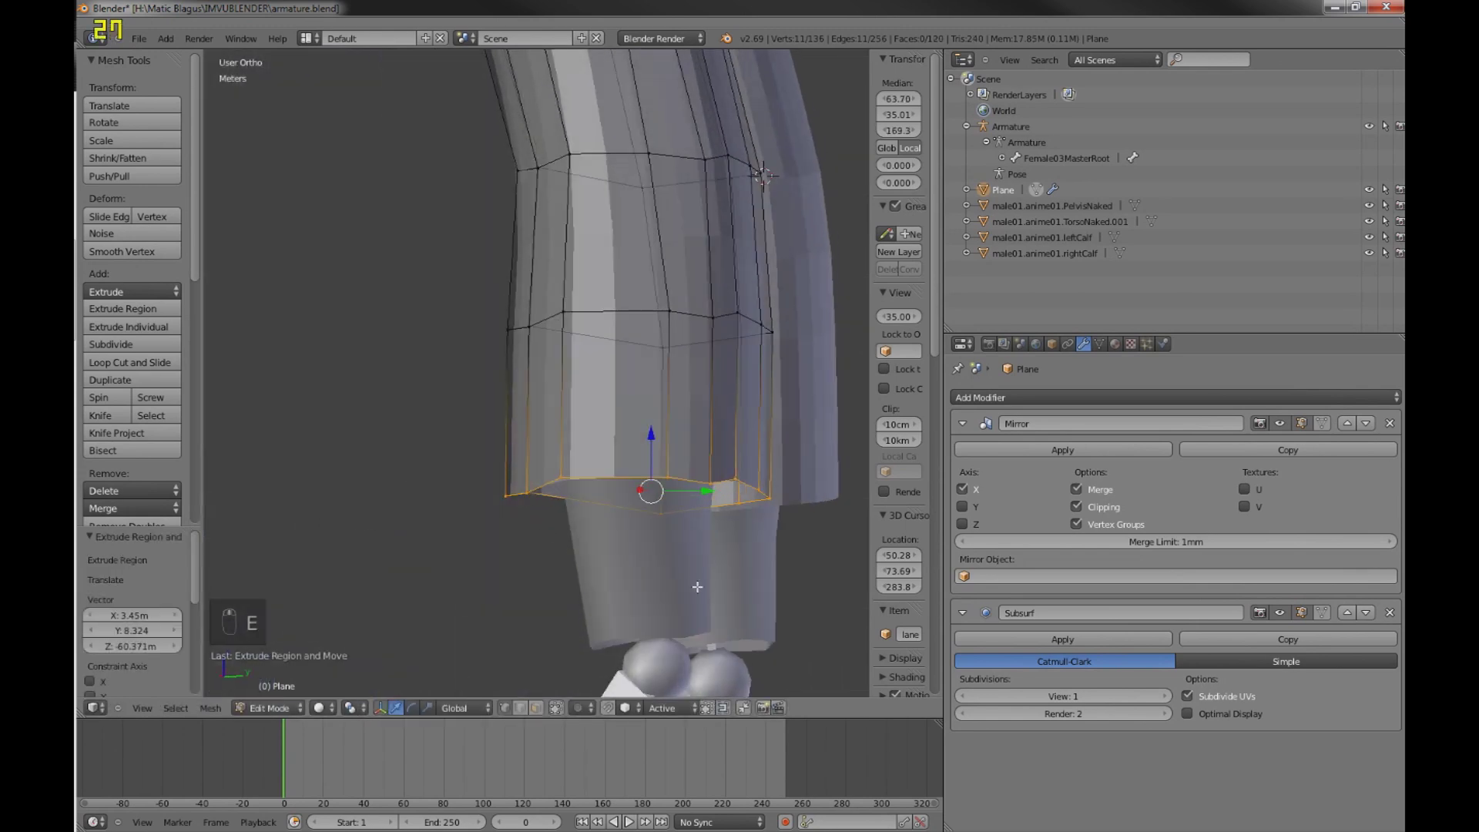
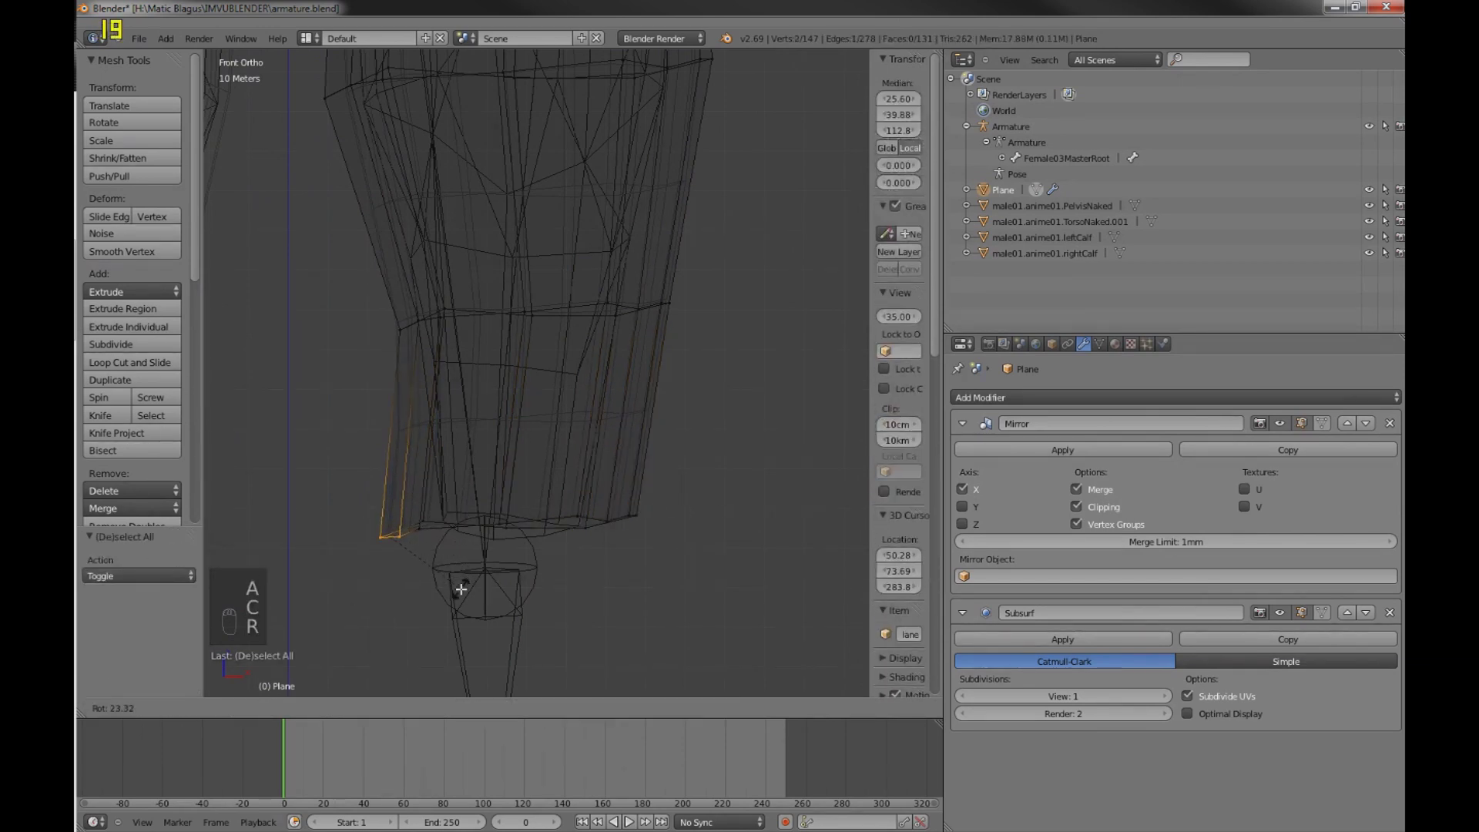
- Rotate the leg's bottom rim, extrude one more ring toward the ankle and shrink it around the calf
key(g)
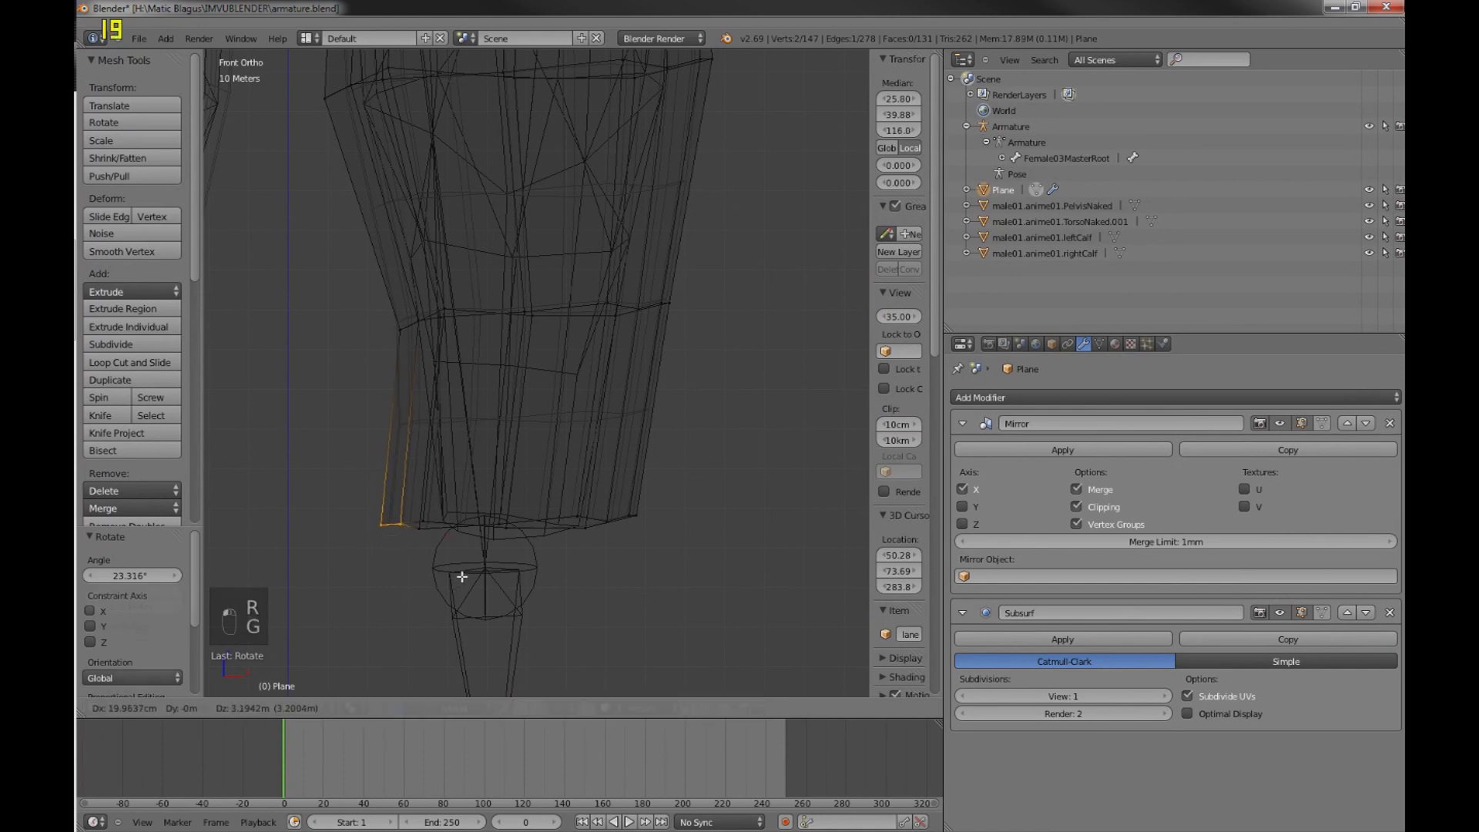
key(a)
key(c)
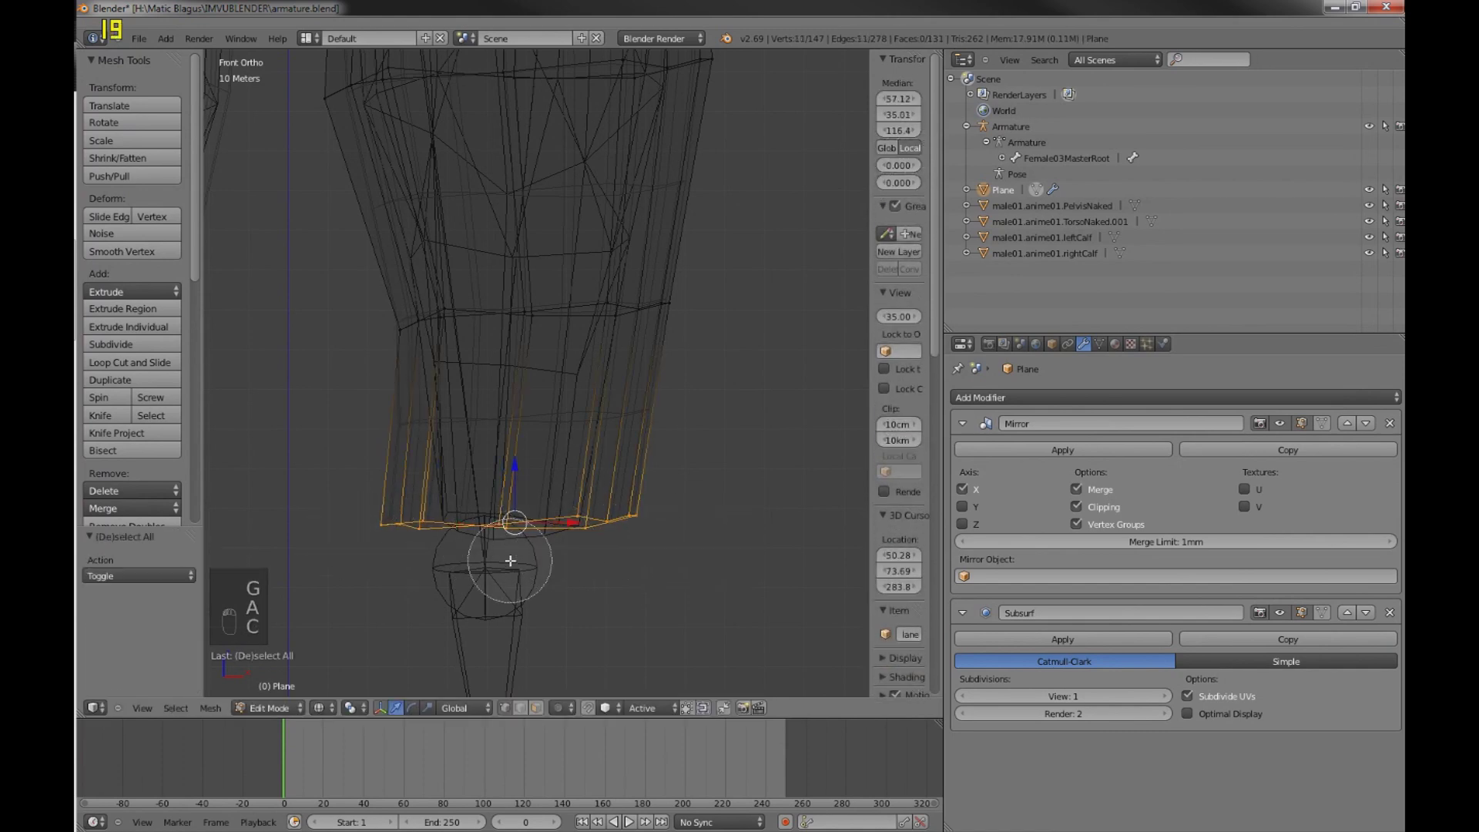
key(e)
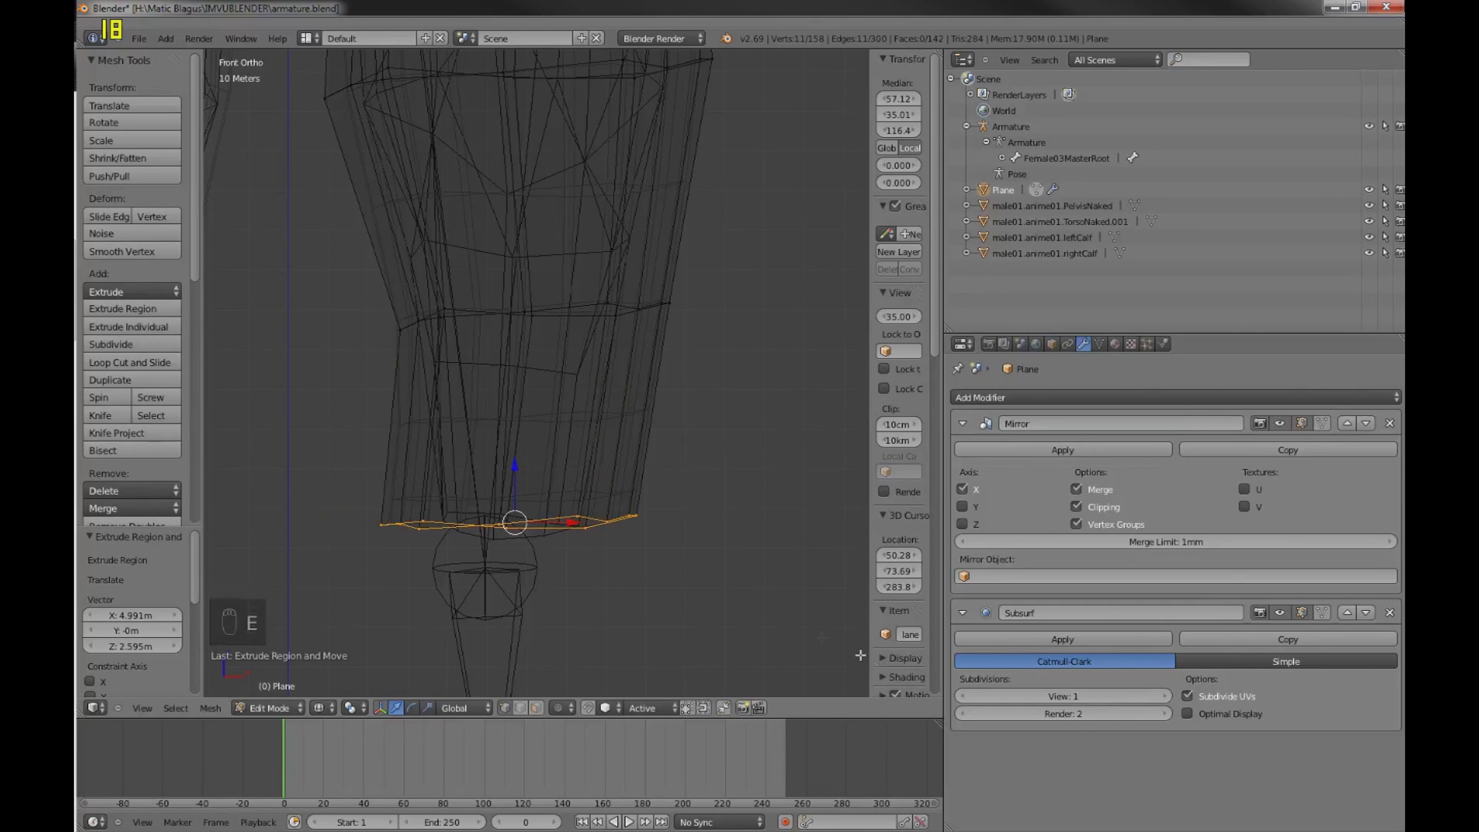
key(s)
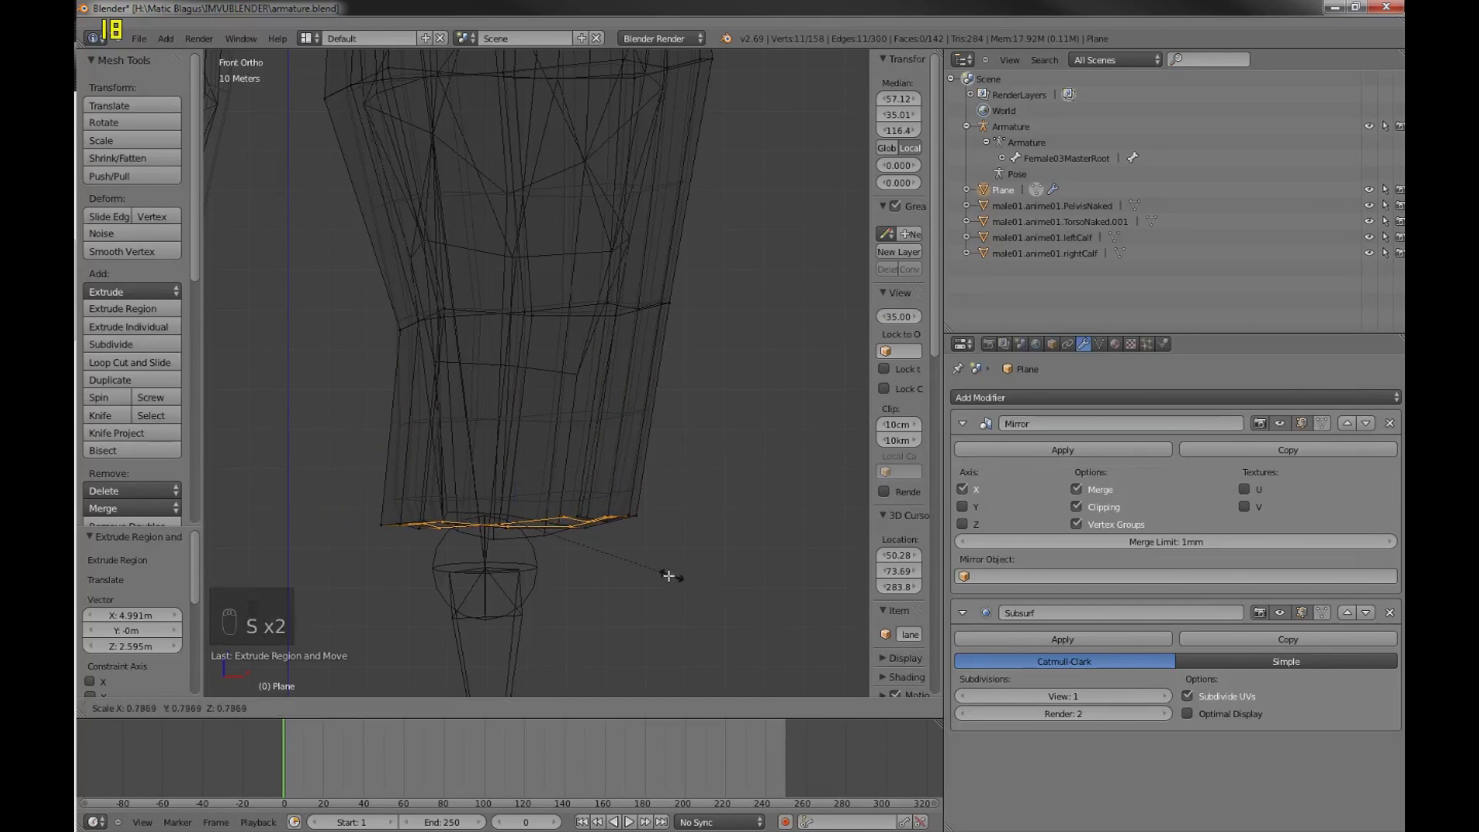
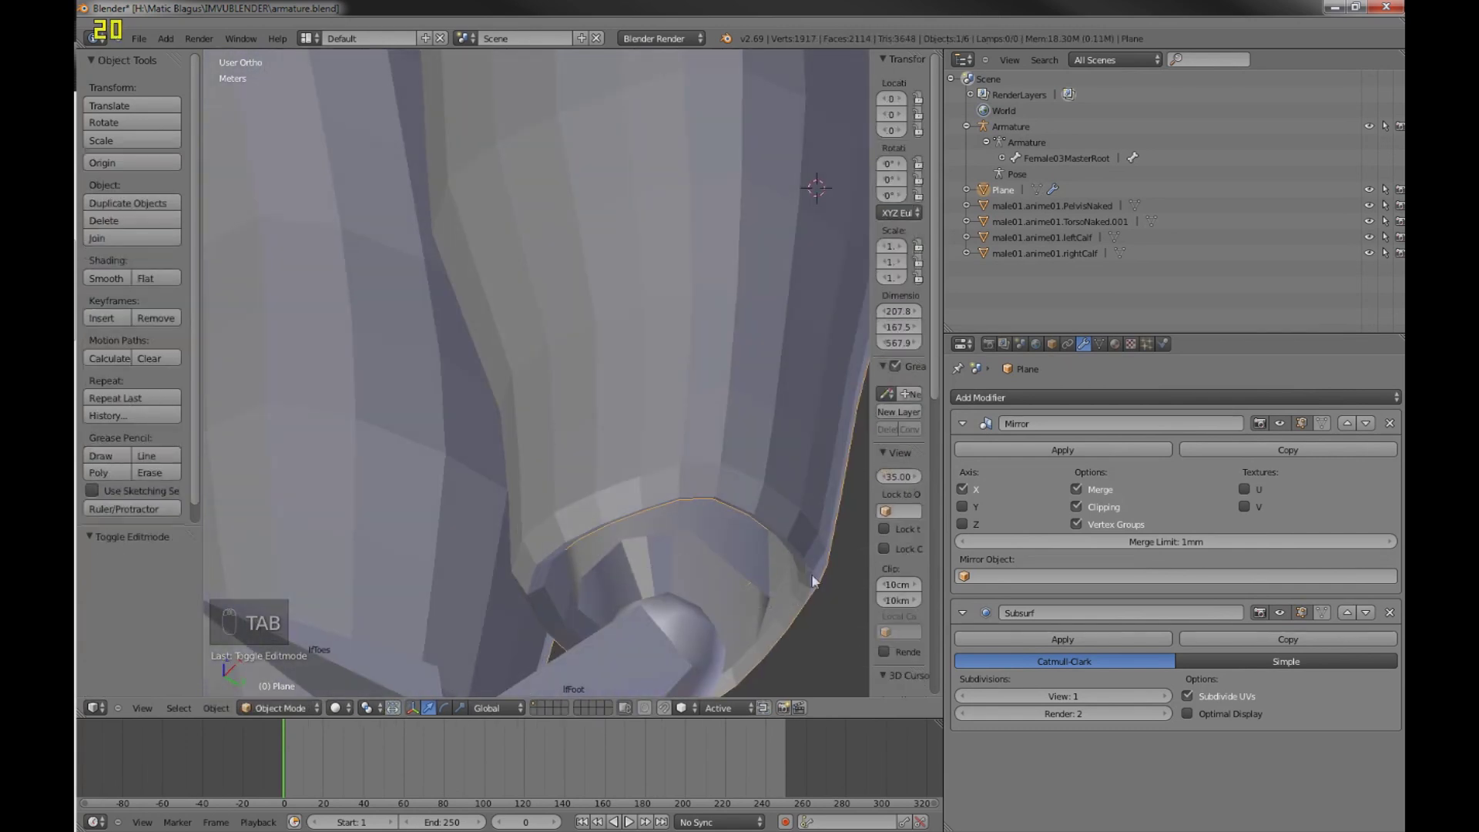
- With the Mirror modifier applied, re-enter Edit Mode on the full two-legged pants mesh
key(Tab)
key(Tab)
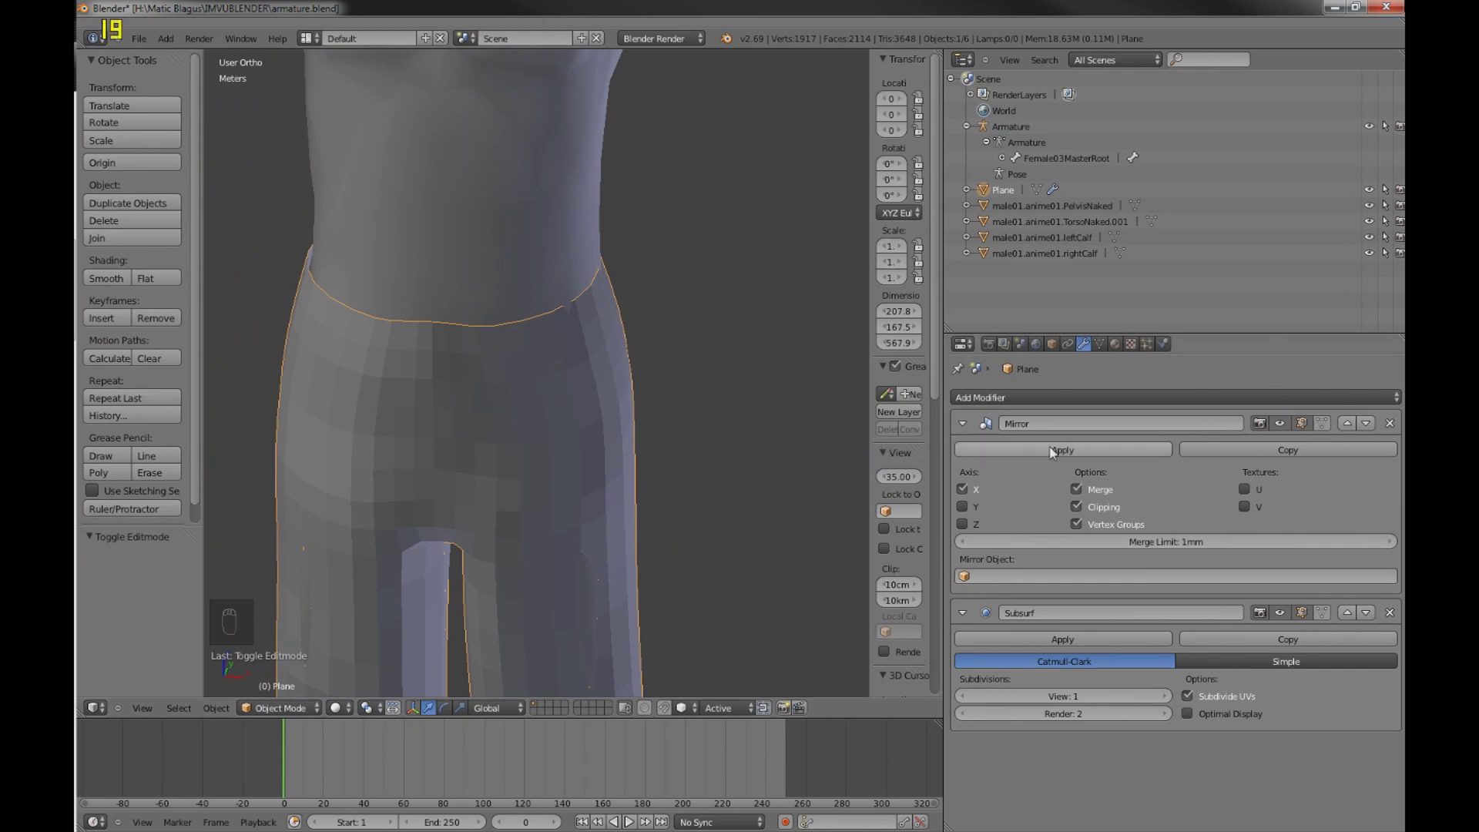
key(Tab)
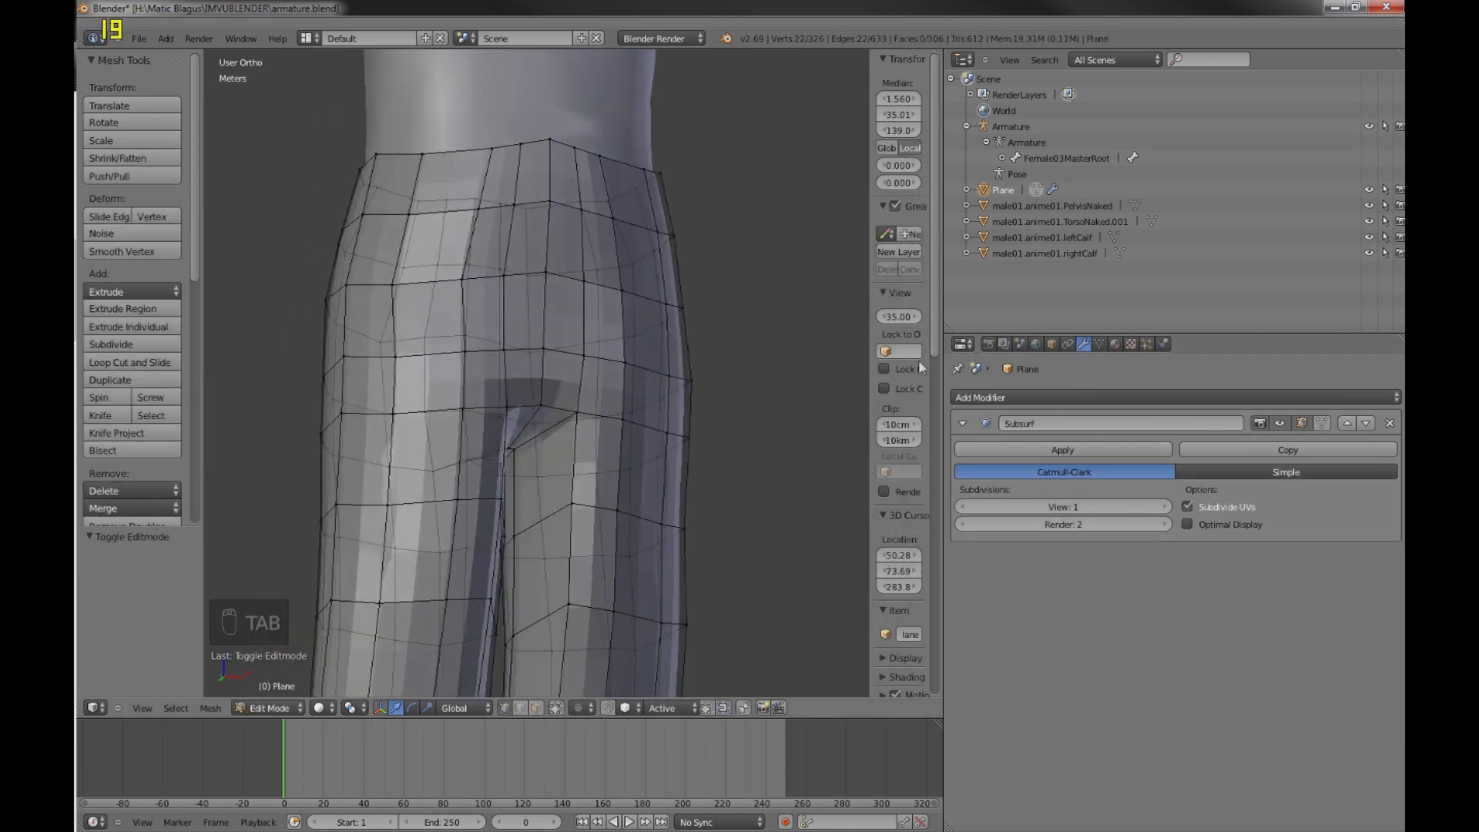
key(n)
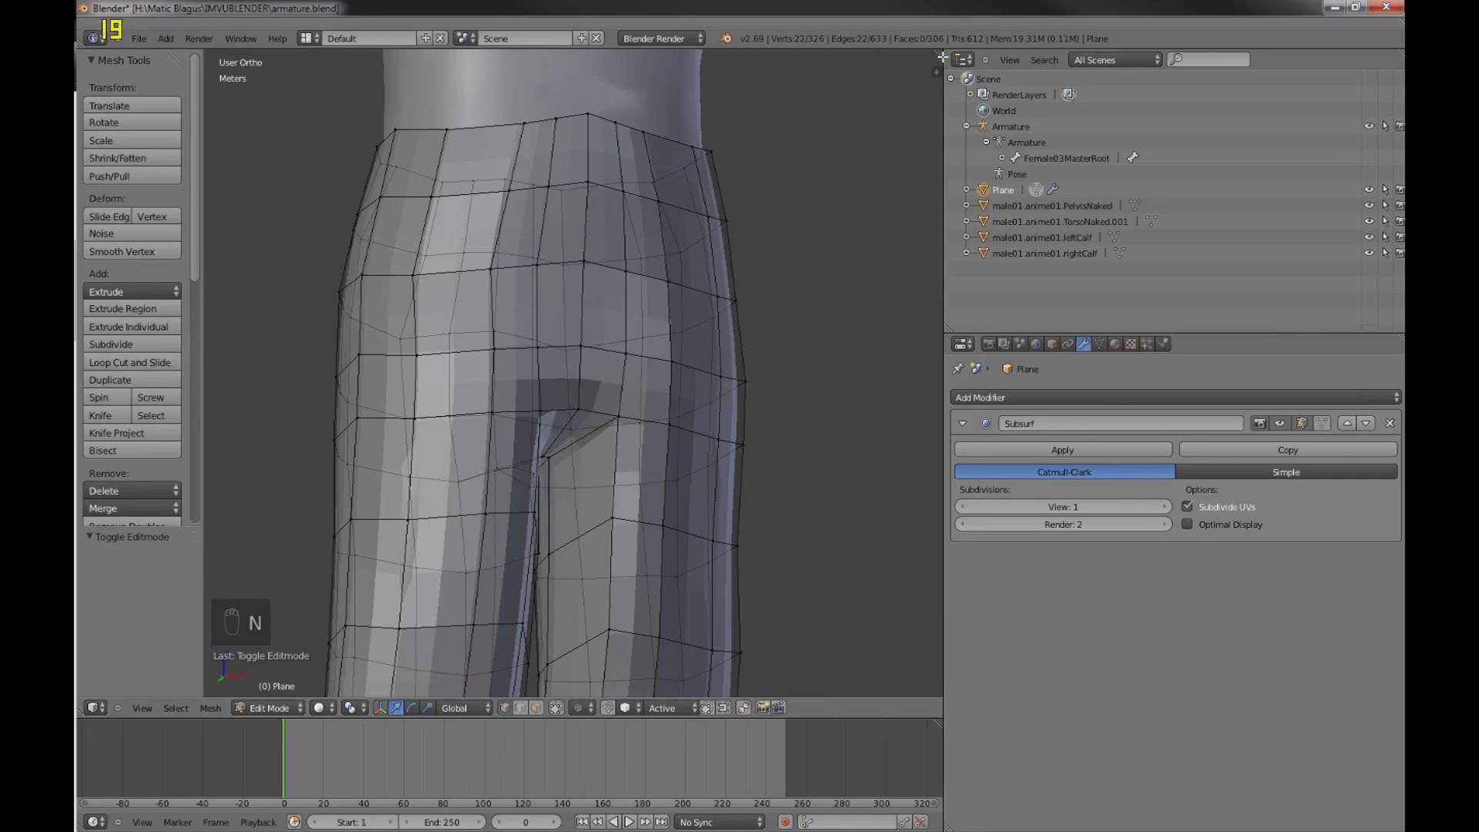
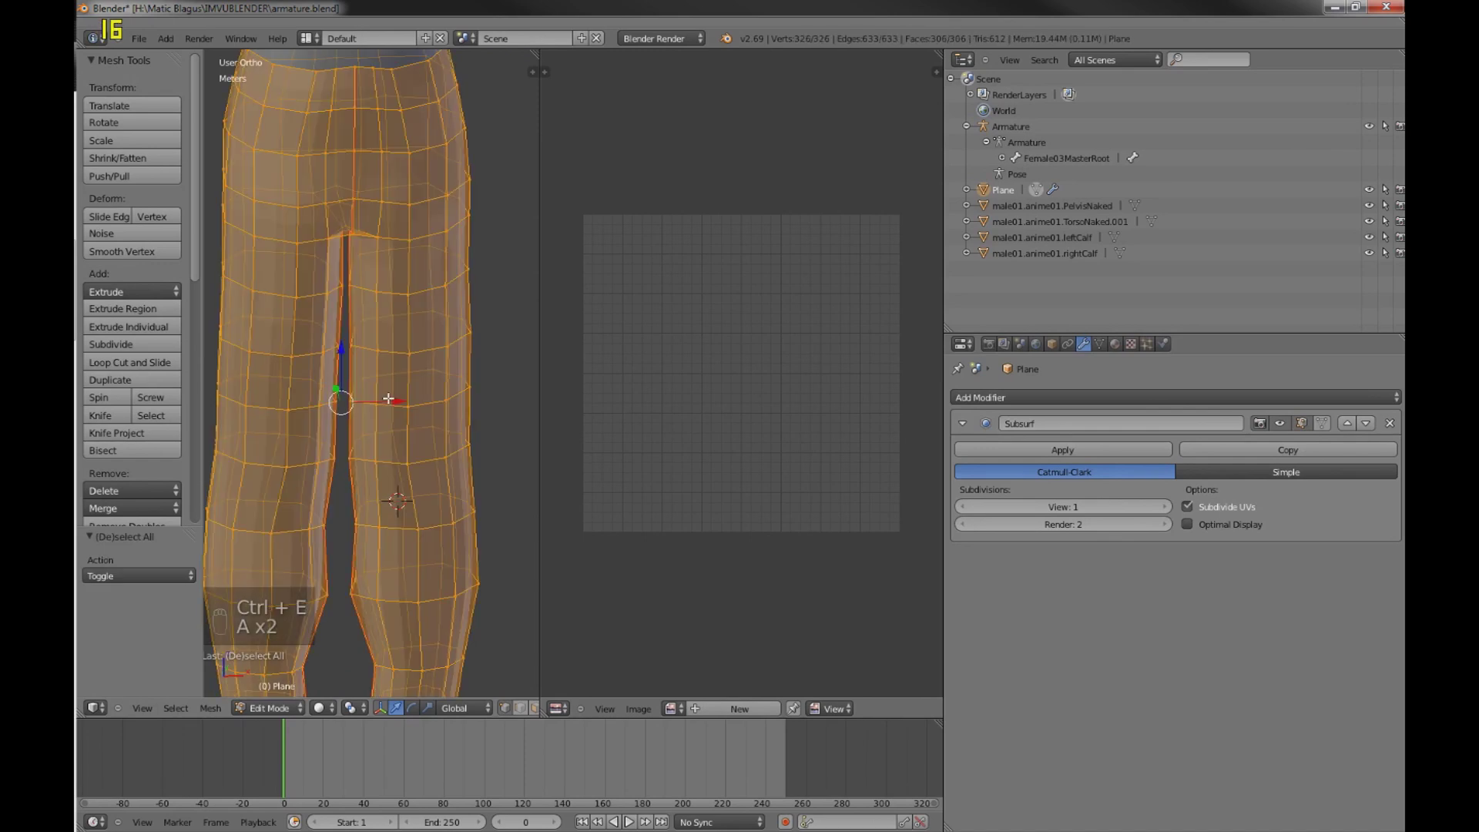
- Unwrap the pants into two leg islands, stretch them along Y and move them to fill the UV space
key(u)
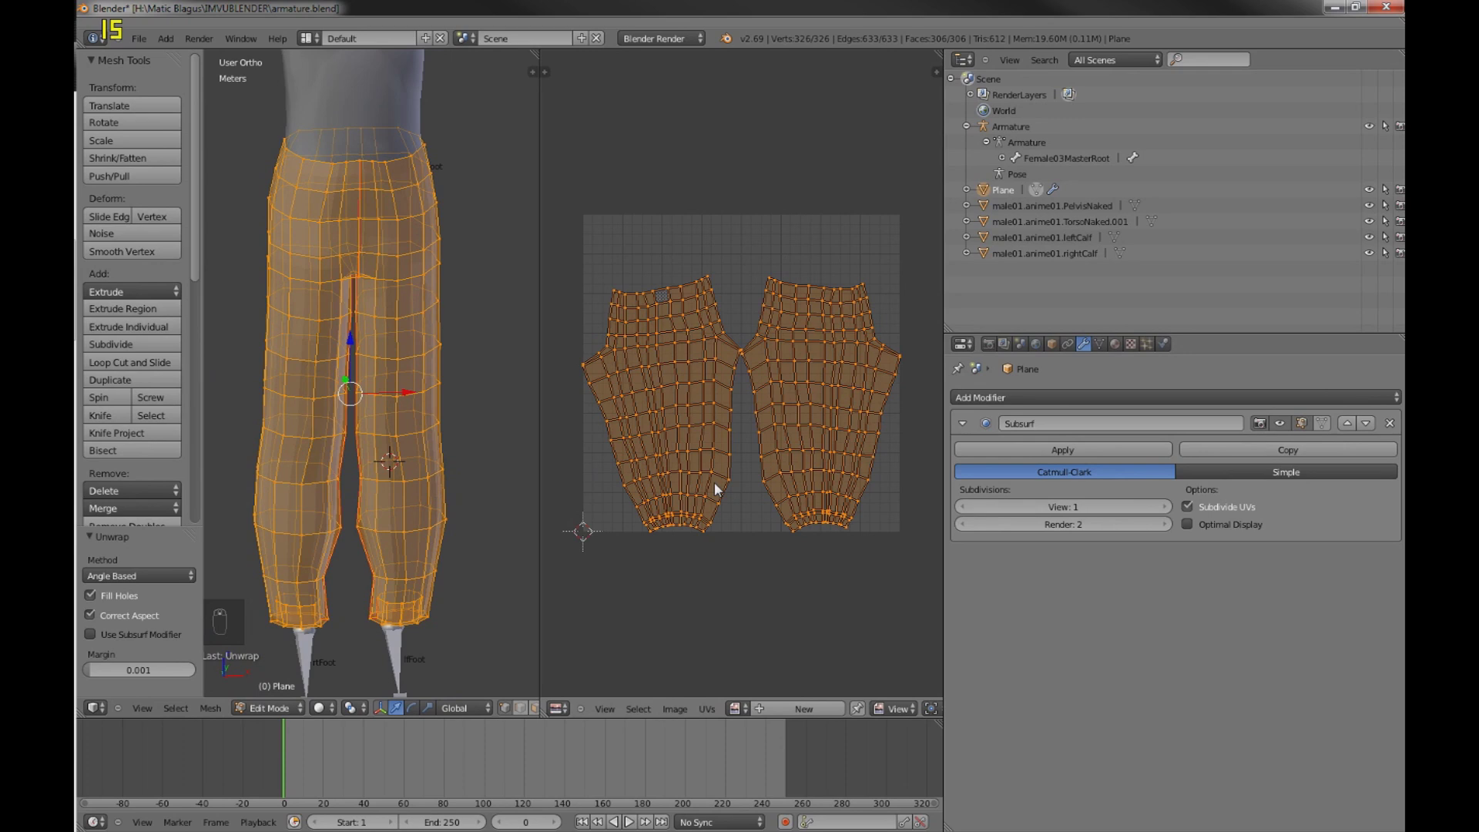
key(s)
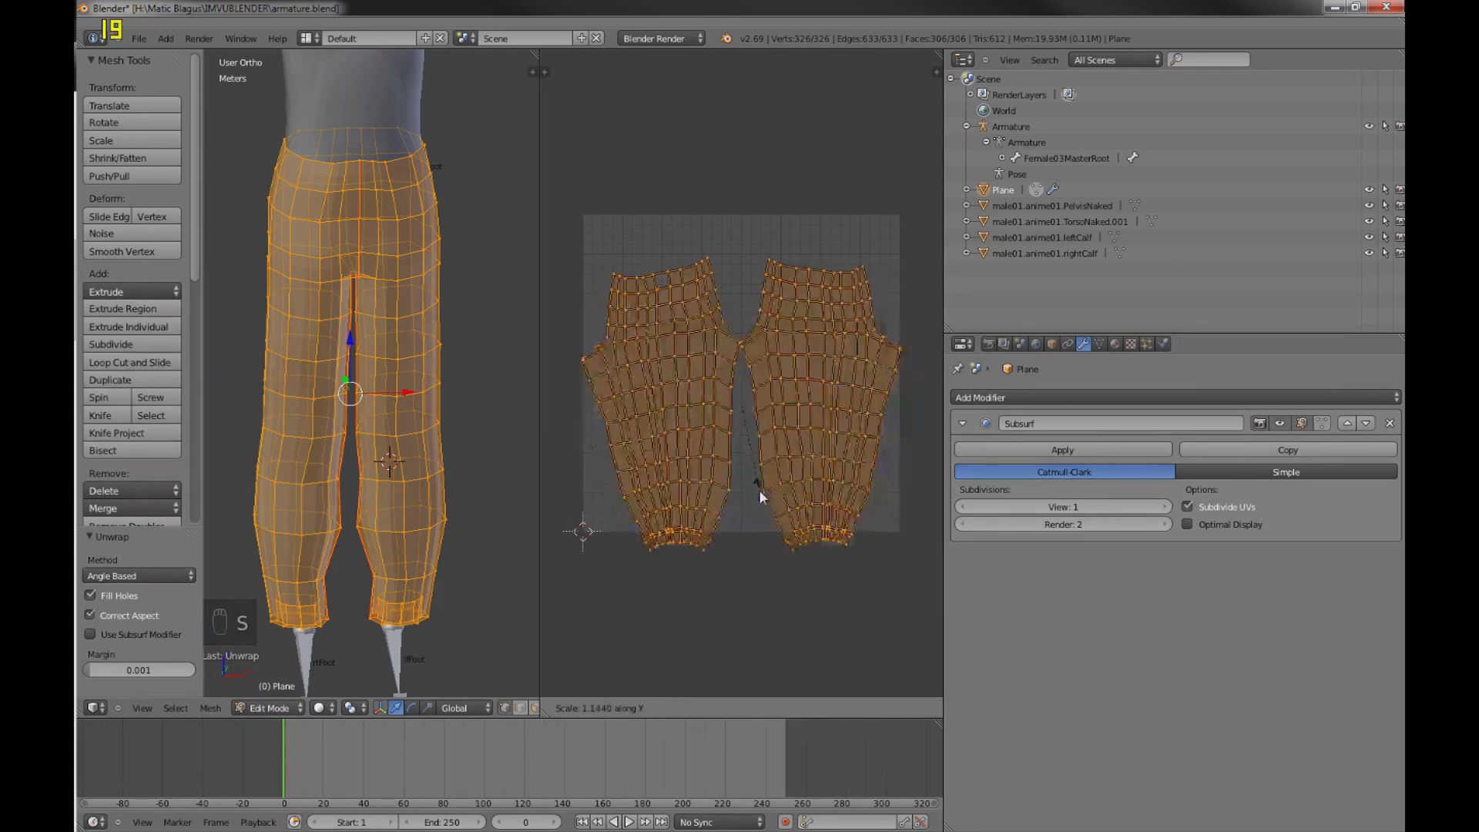
key(g)
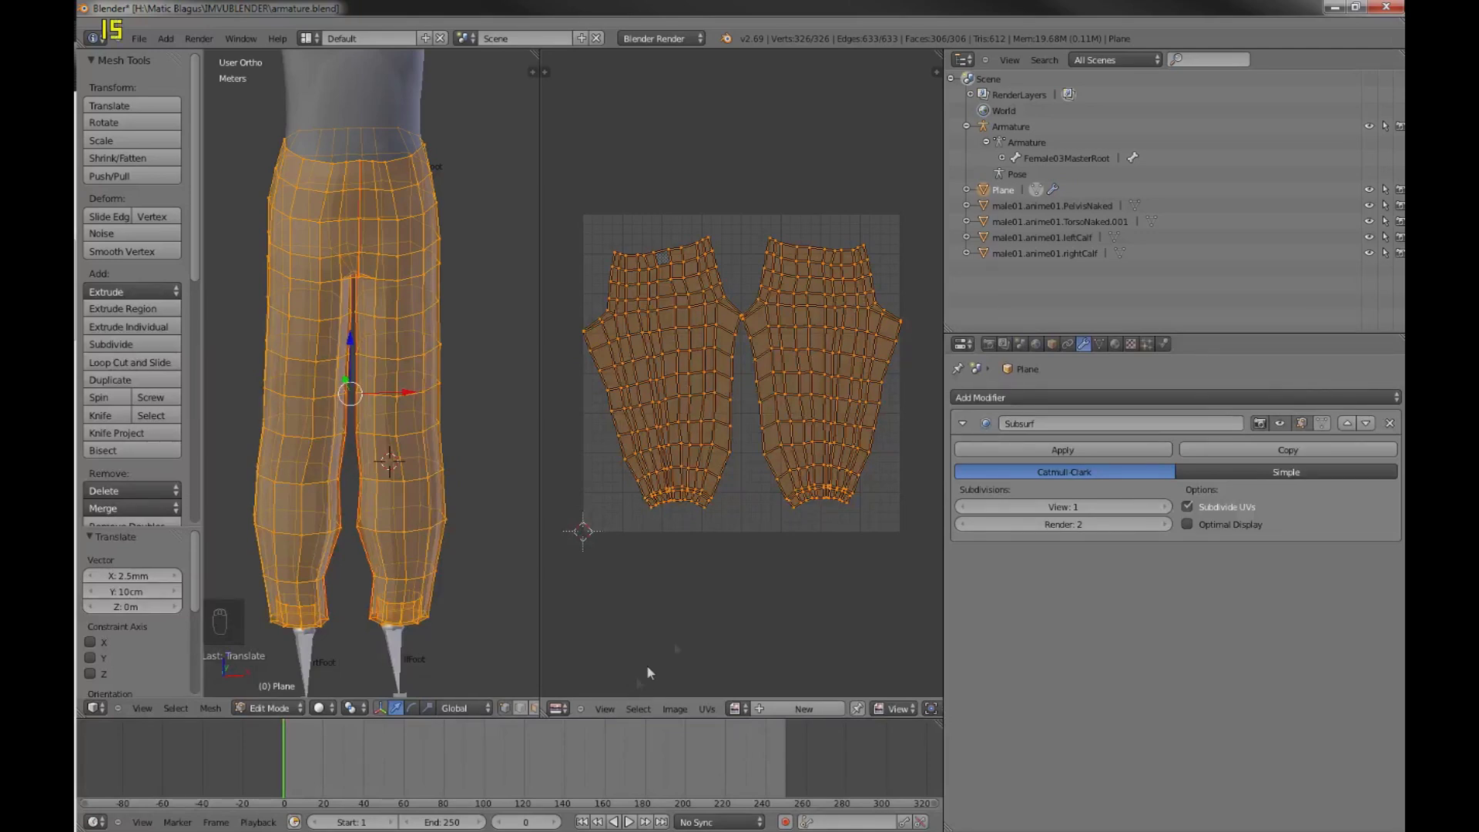
- Export the UV layout as a PNG from the UV editor and leave Edit Mode on the pants
middle_click(717, 712)
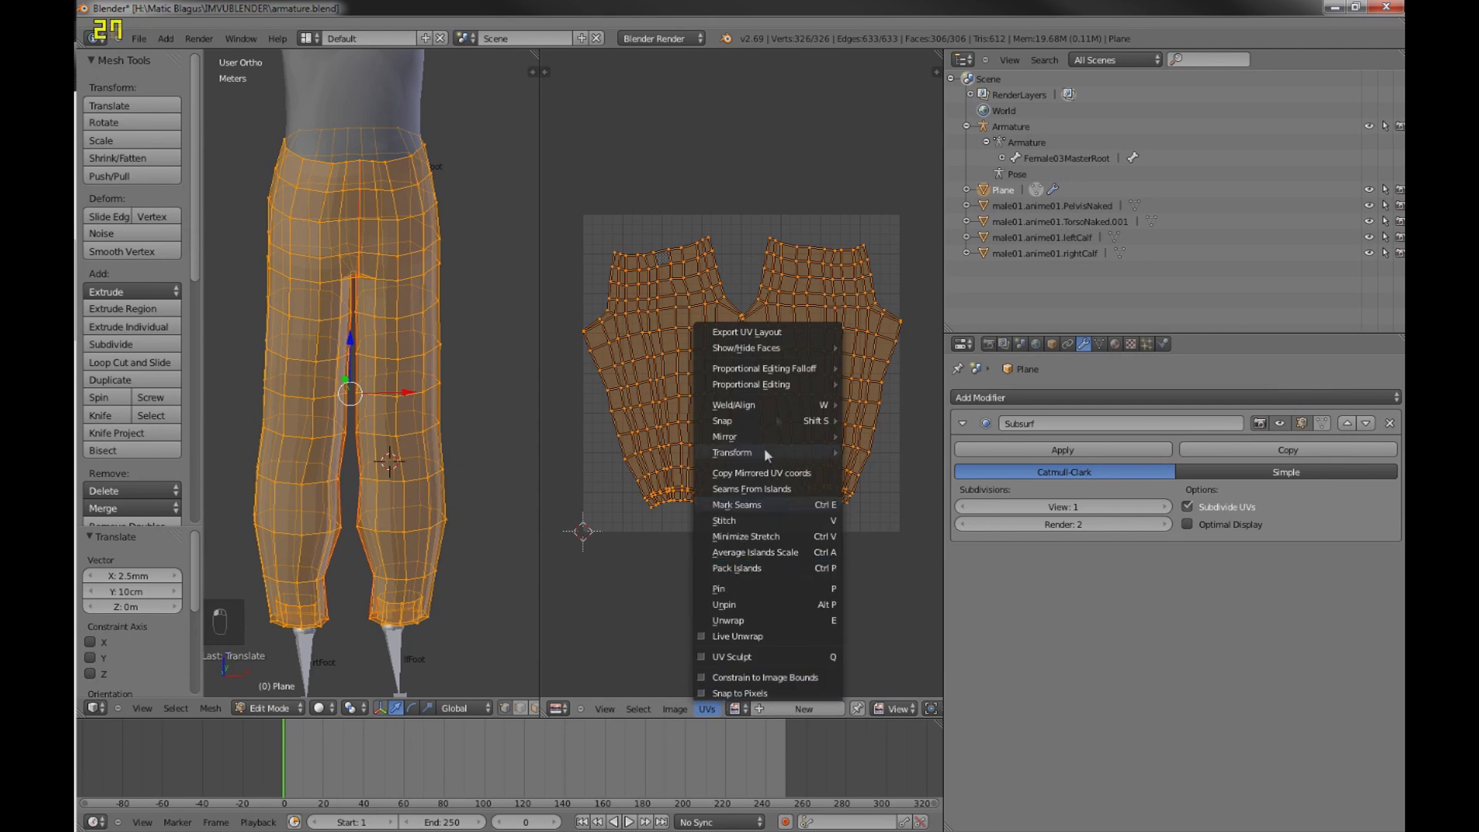
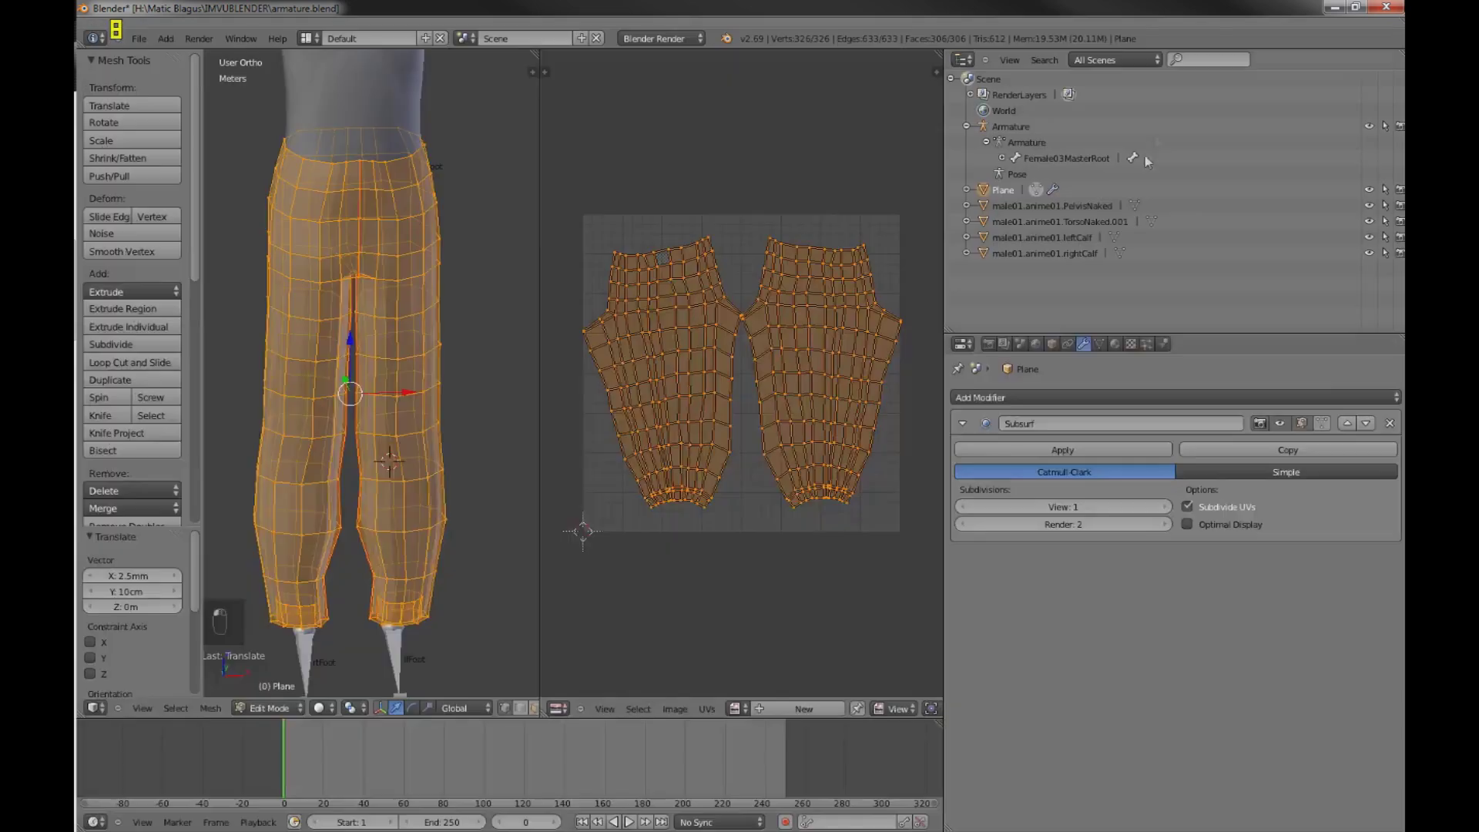
drag(1159, 140, 1159, 140)
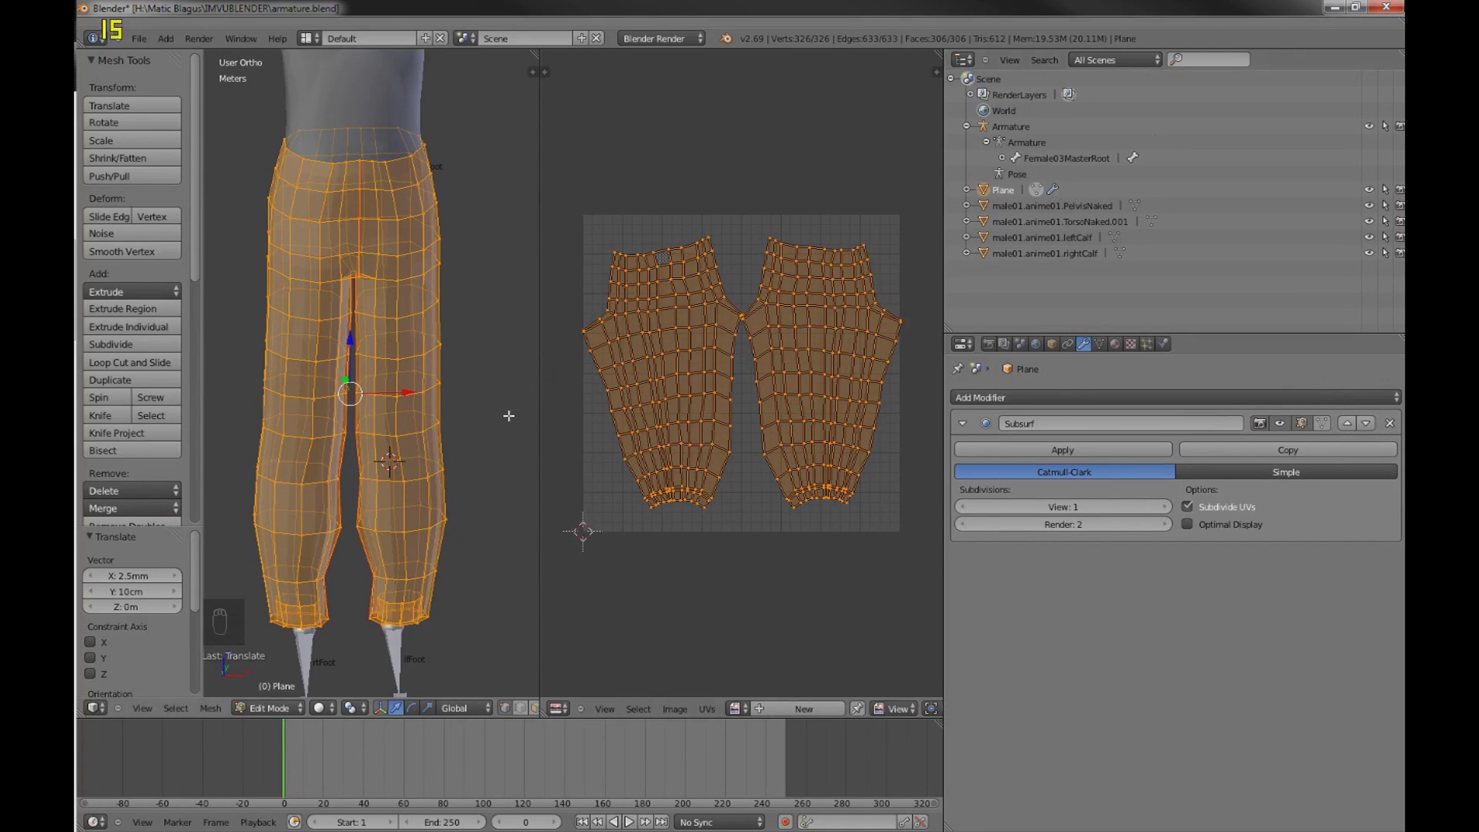
key(a)
key(Tab)
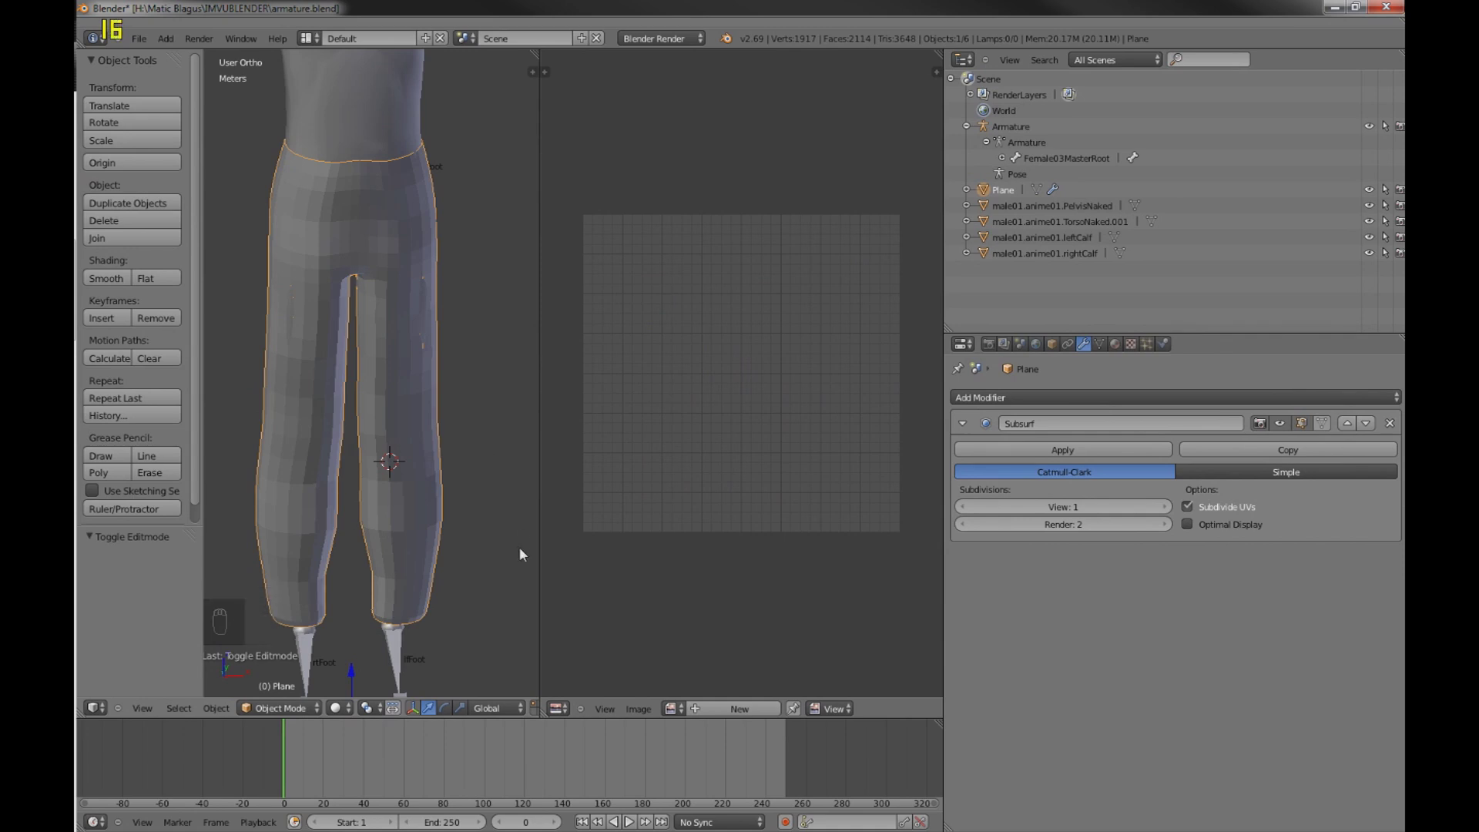
- Select the whole pants mesh in Edit Mode and recalculate its face normals outward with Ctrl+N
key(Tab)
key(Tab)
key(z)
key(z)
drag(344, 713, 385, 644)
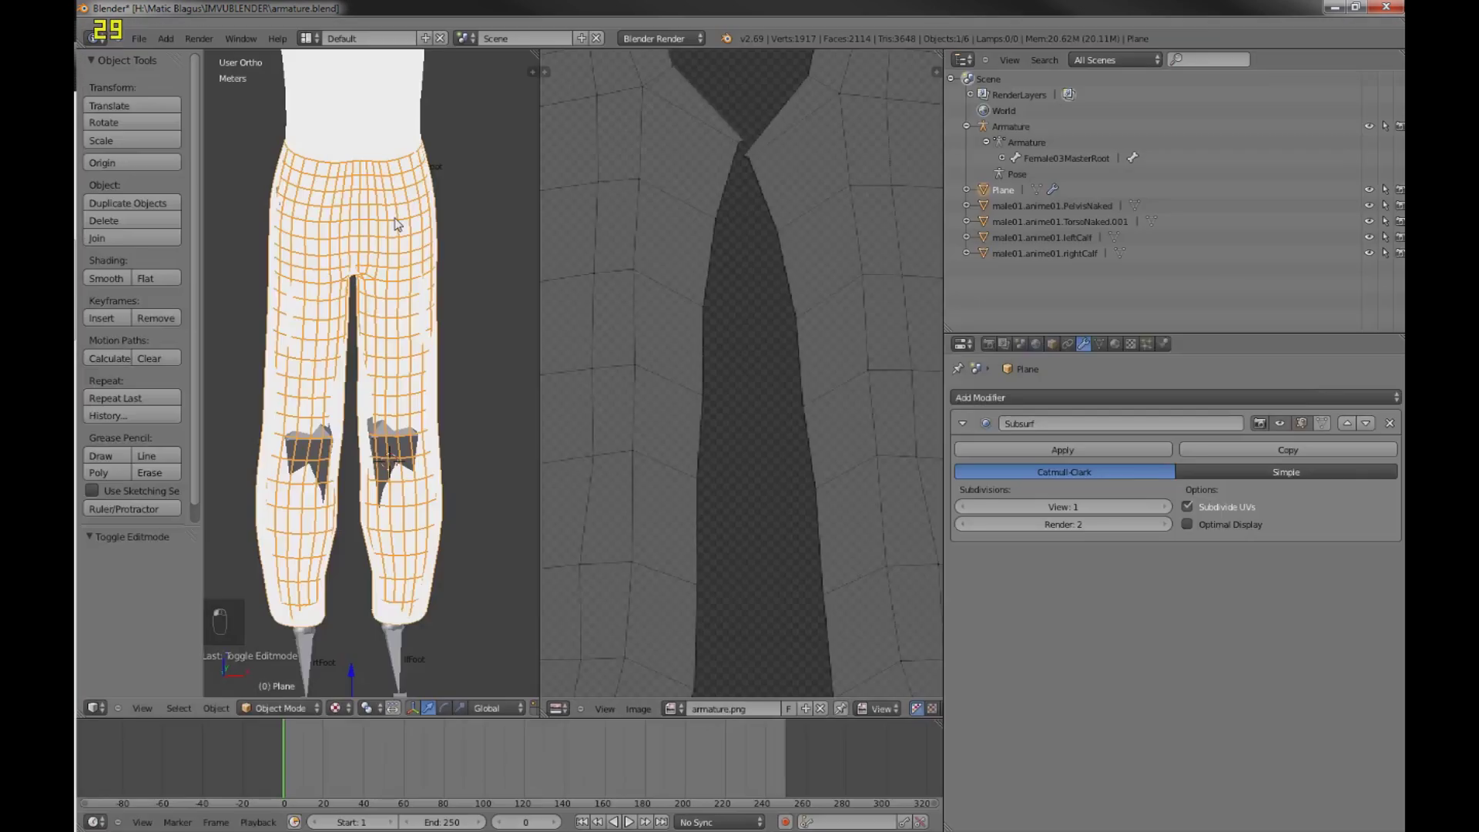
key(Tab)
key(a)
key(a)
key(Tab)
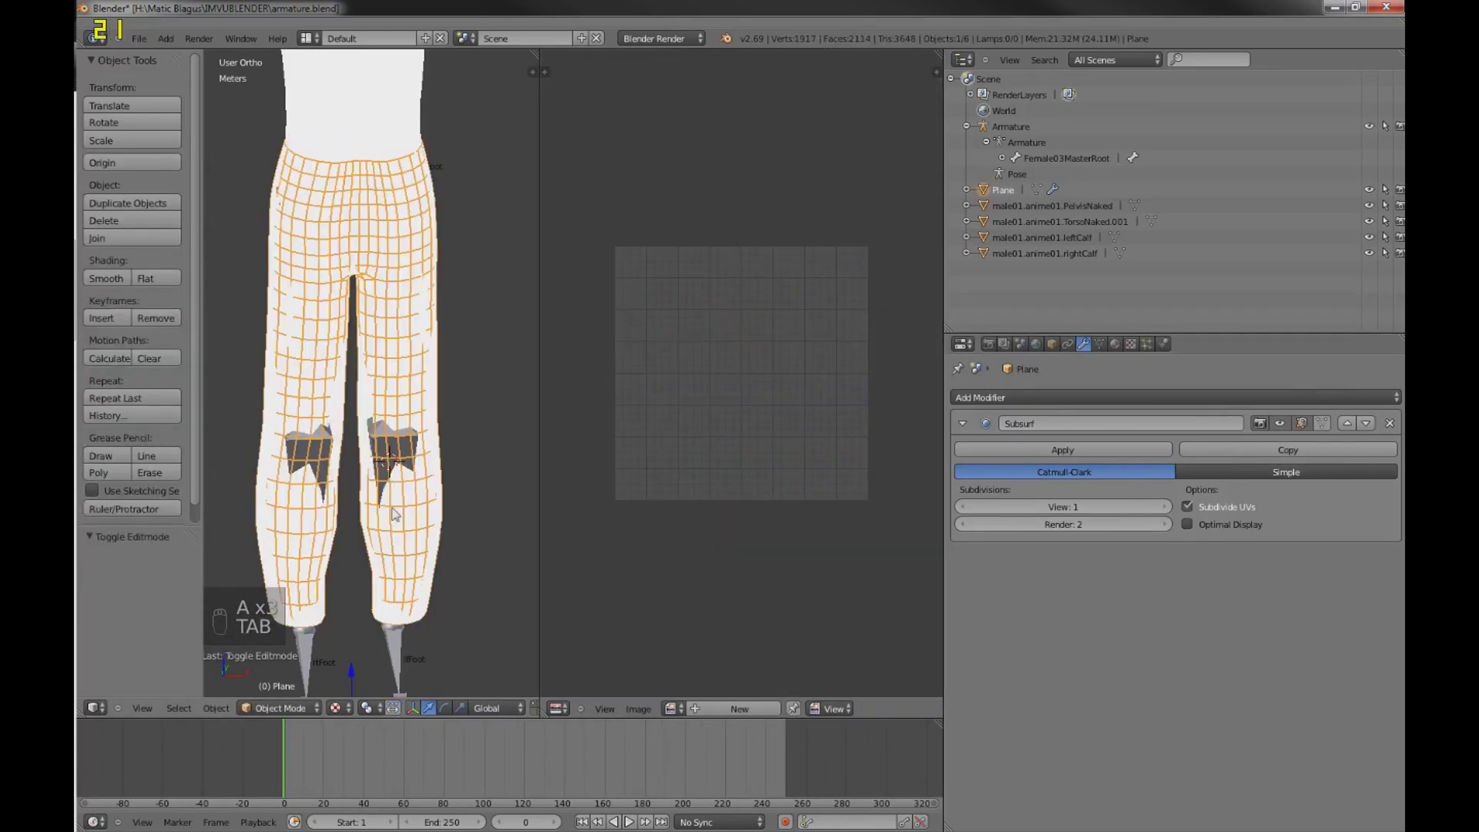
key(Tab)
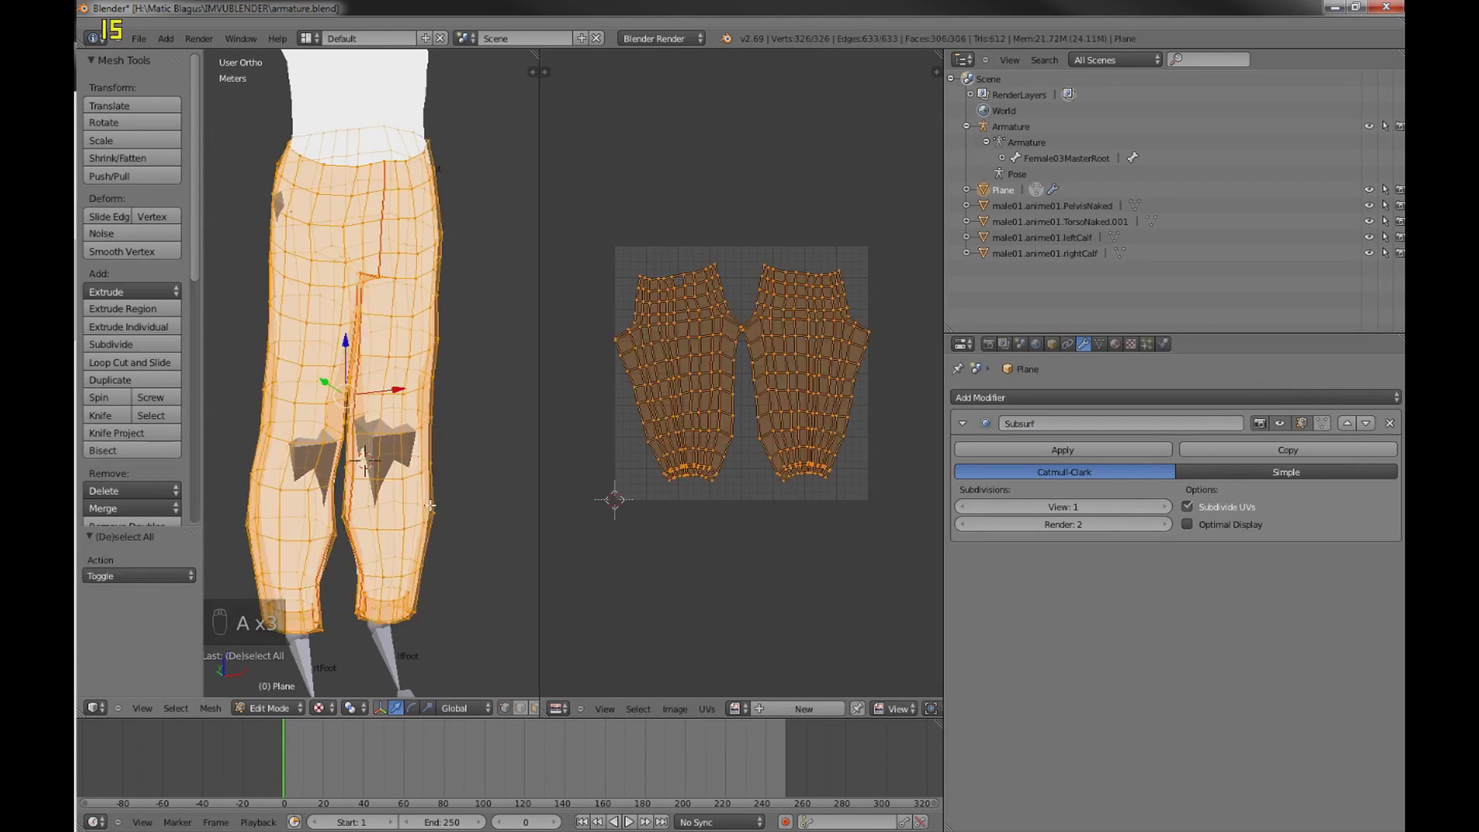
key(ctrl+n)
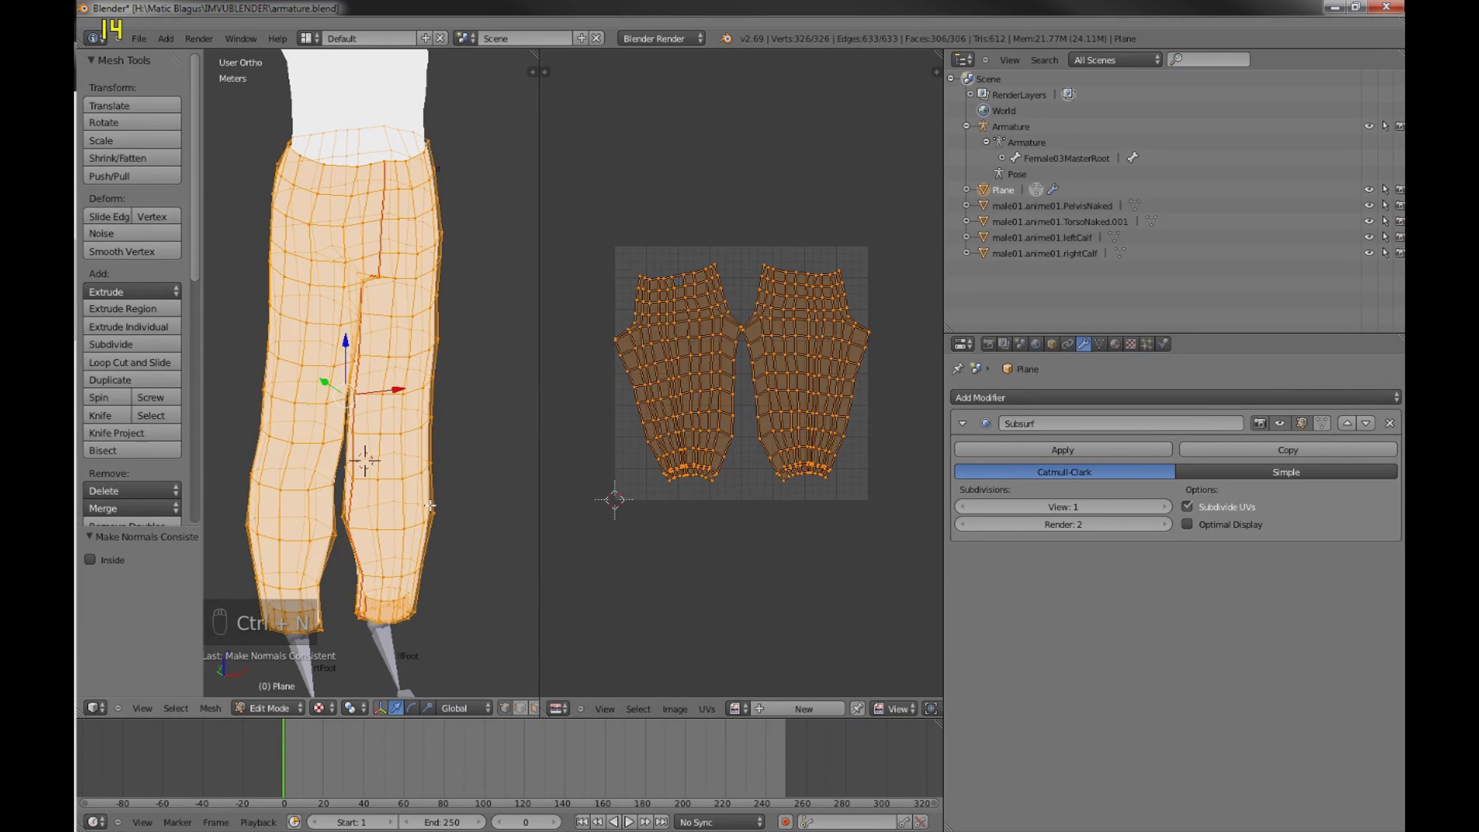
key(Tab)
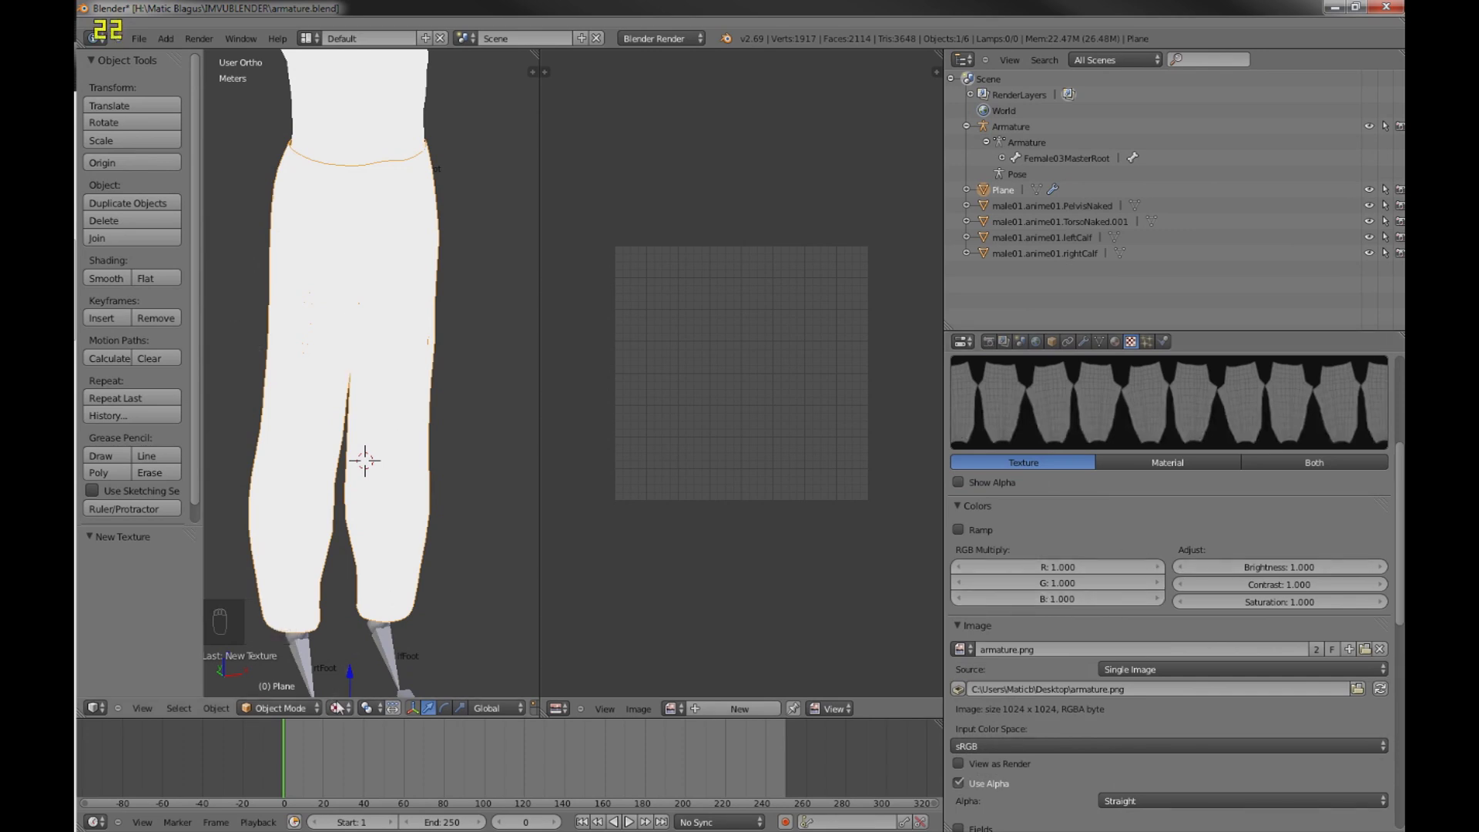
- Add an image texture to the pants material using armature.png and recheck the normals
click(342, 706)
key(Tab)
key(Tab)
key(Tab)
key(ctrl+a)
key(ctrl+n)
key(Tab)
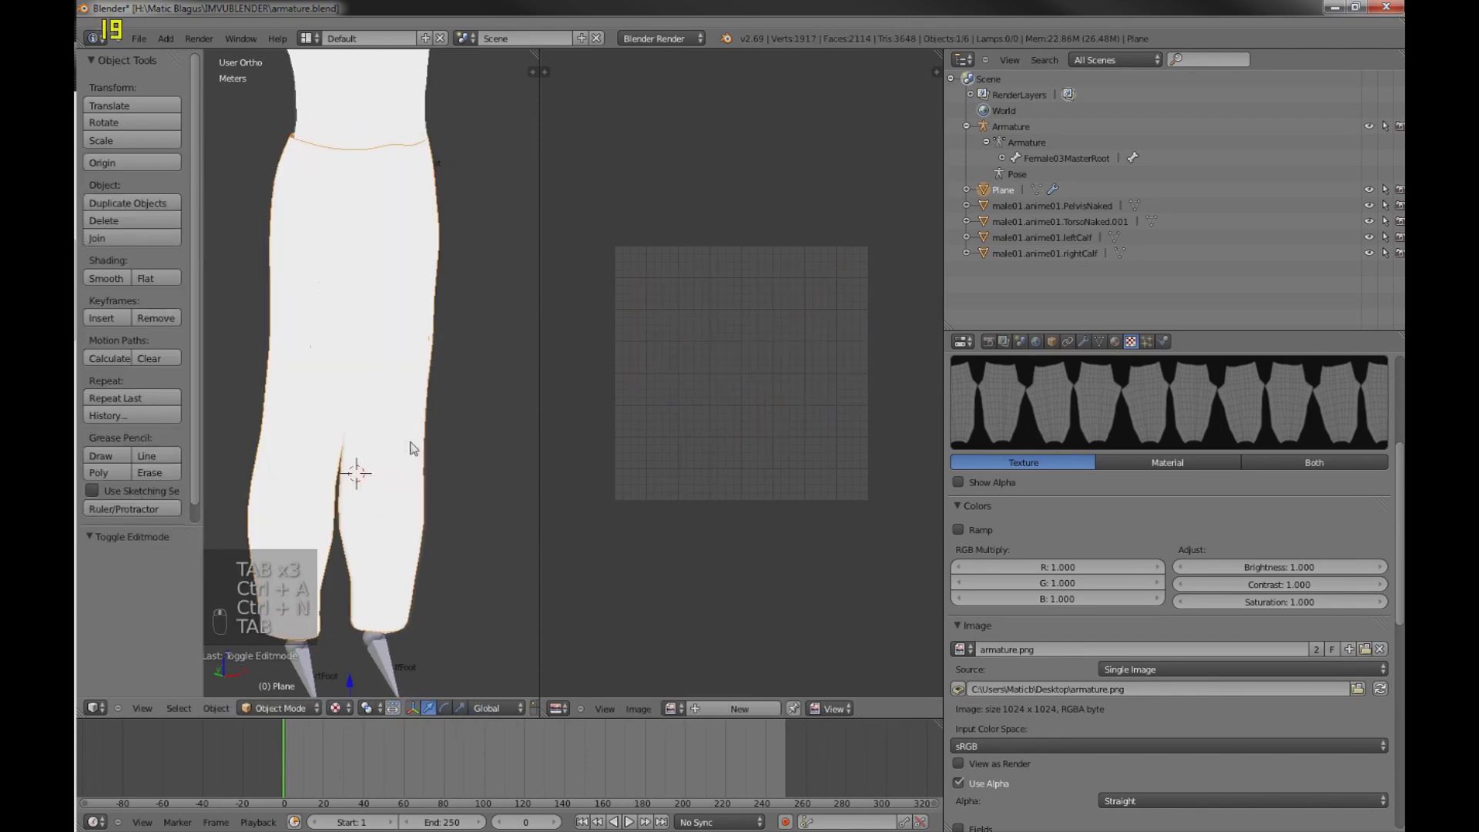
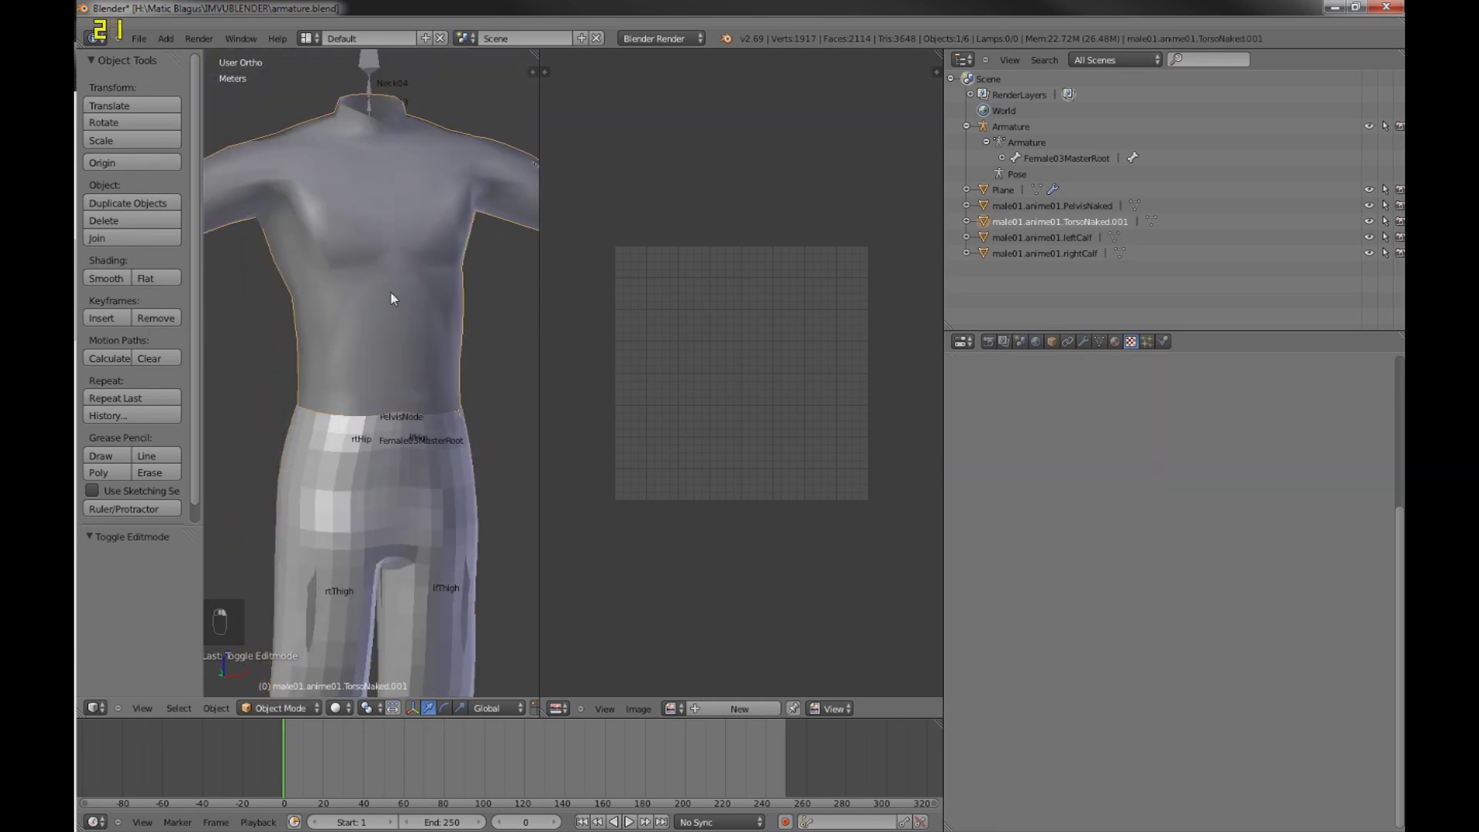
- Hide the torso and parent the pants Plane to the armature with empty vertex groups
key(h)
key(h)
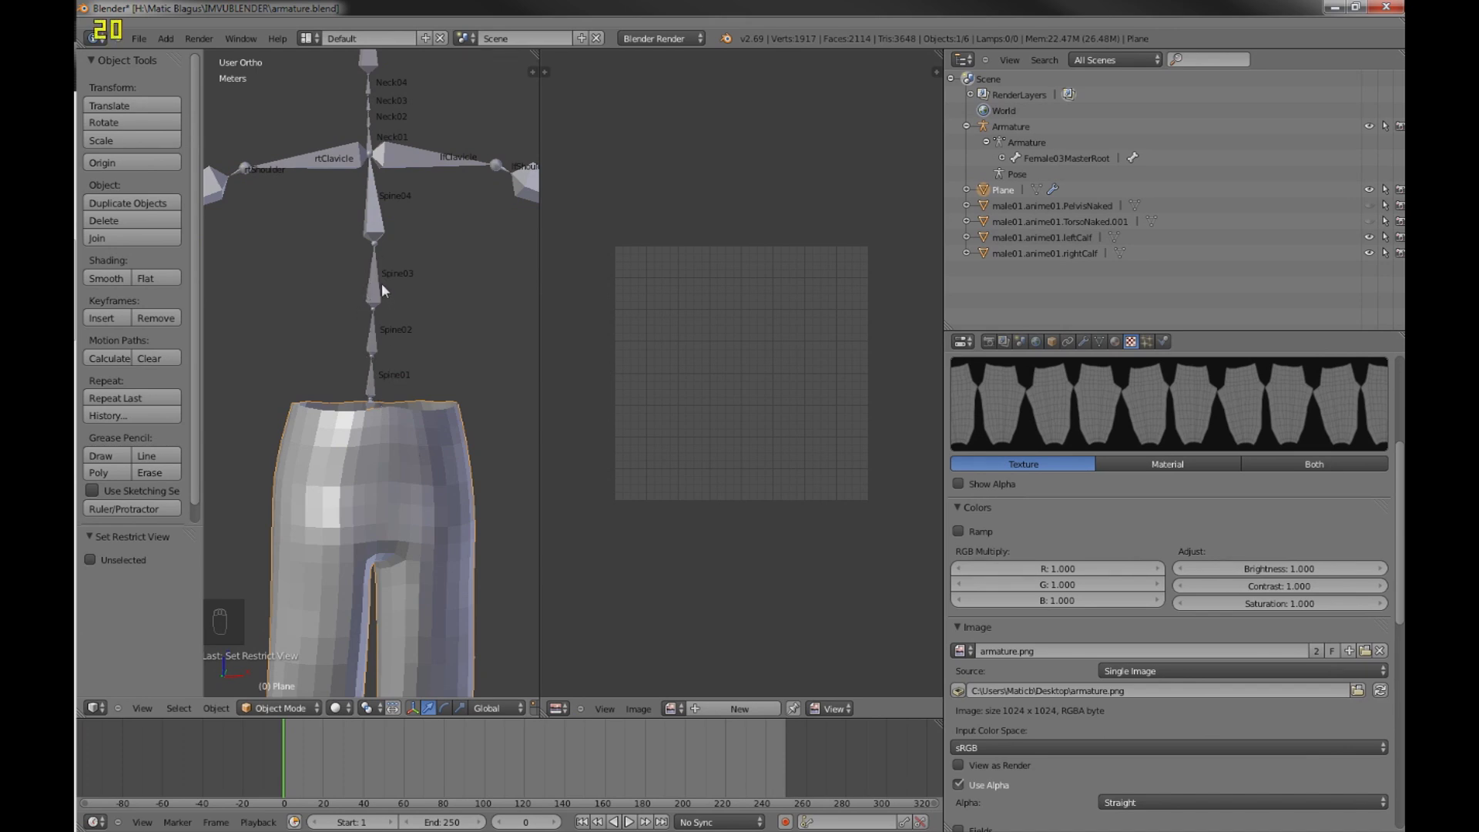
key(ctrl+p)
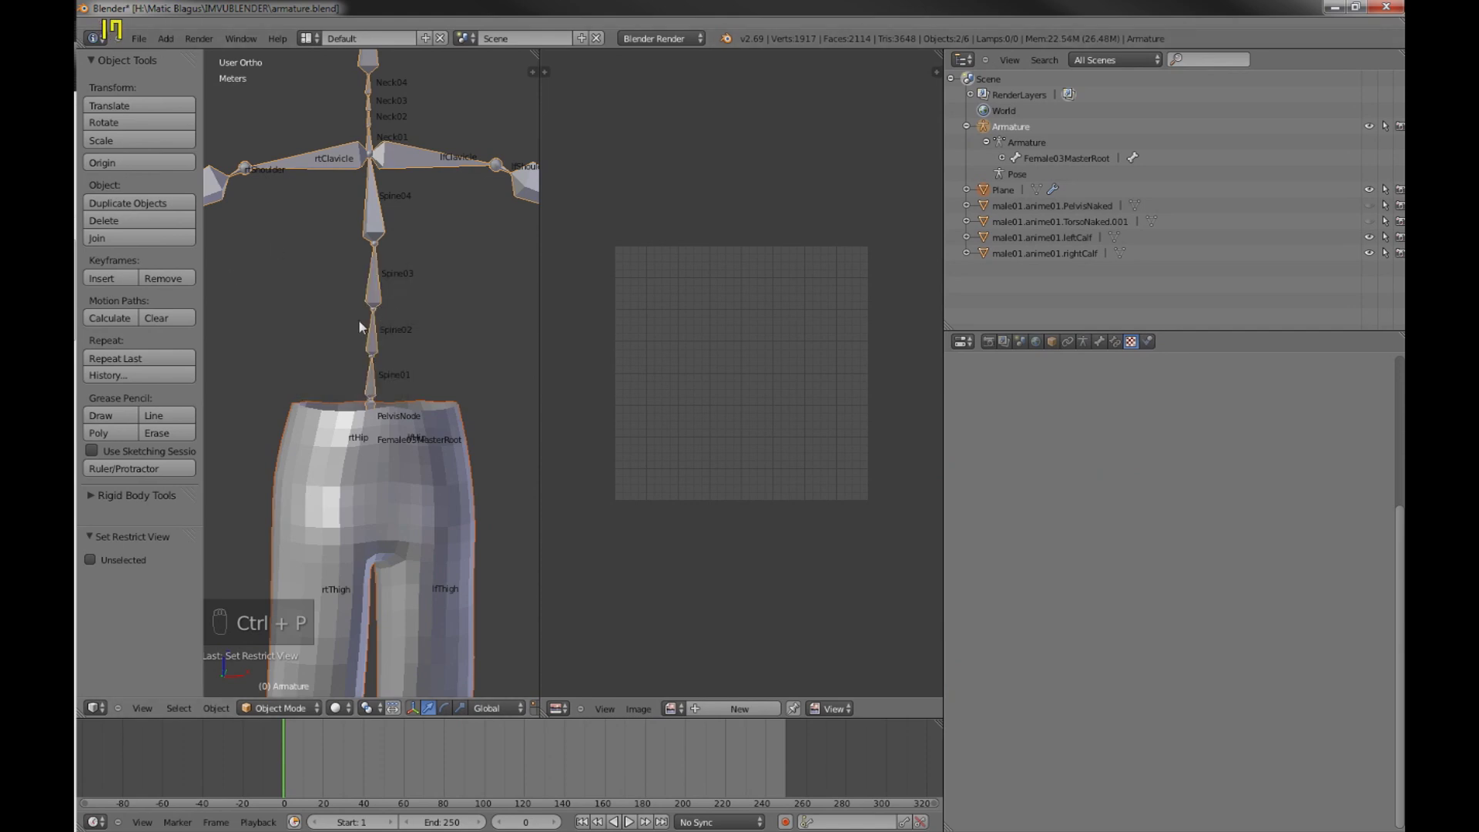
key(ctrl+p)
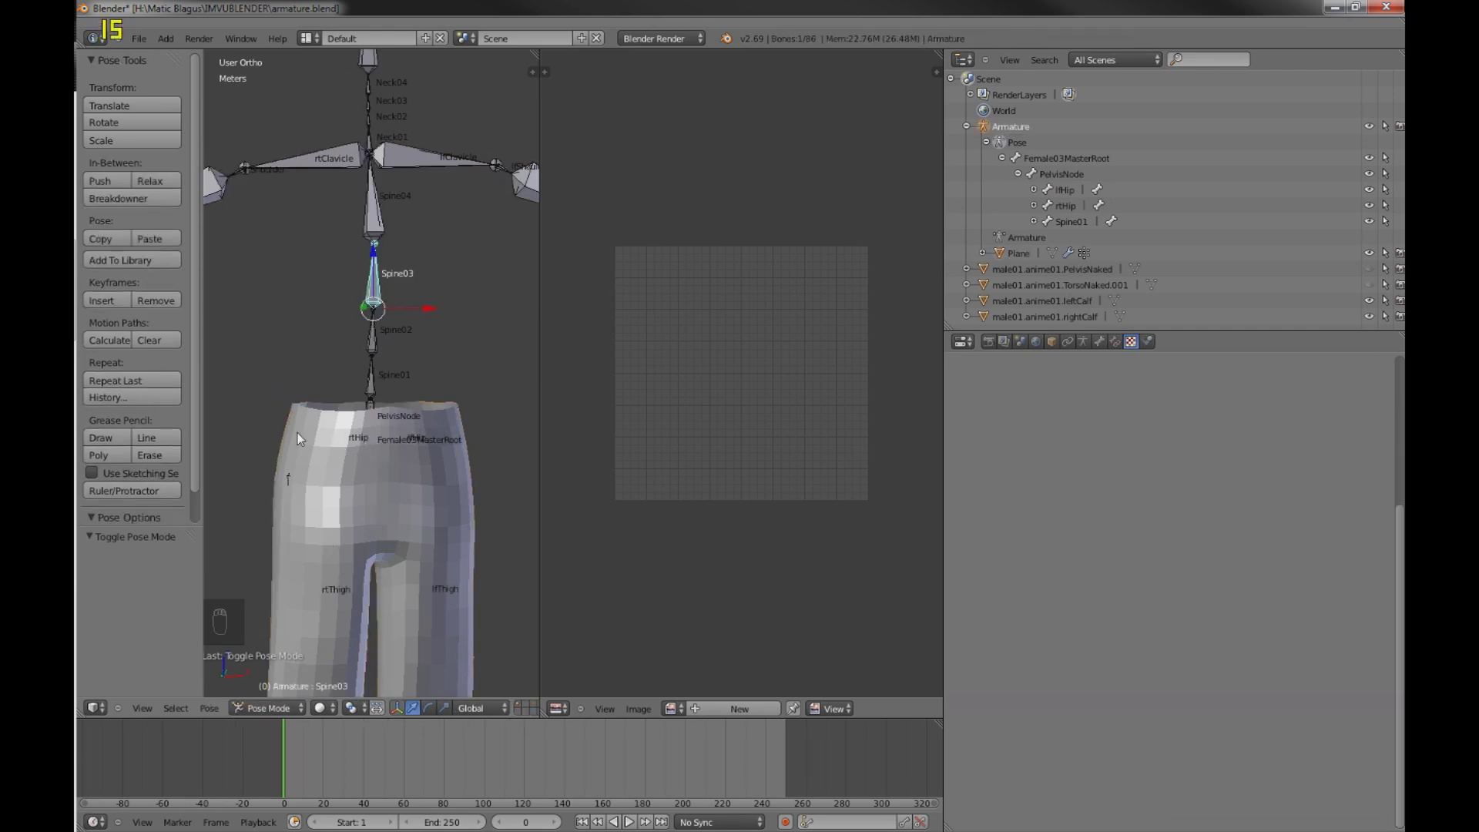
key(Escape)
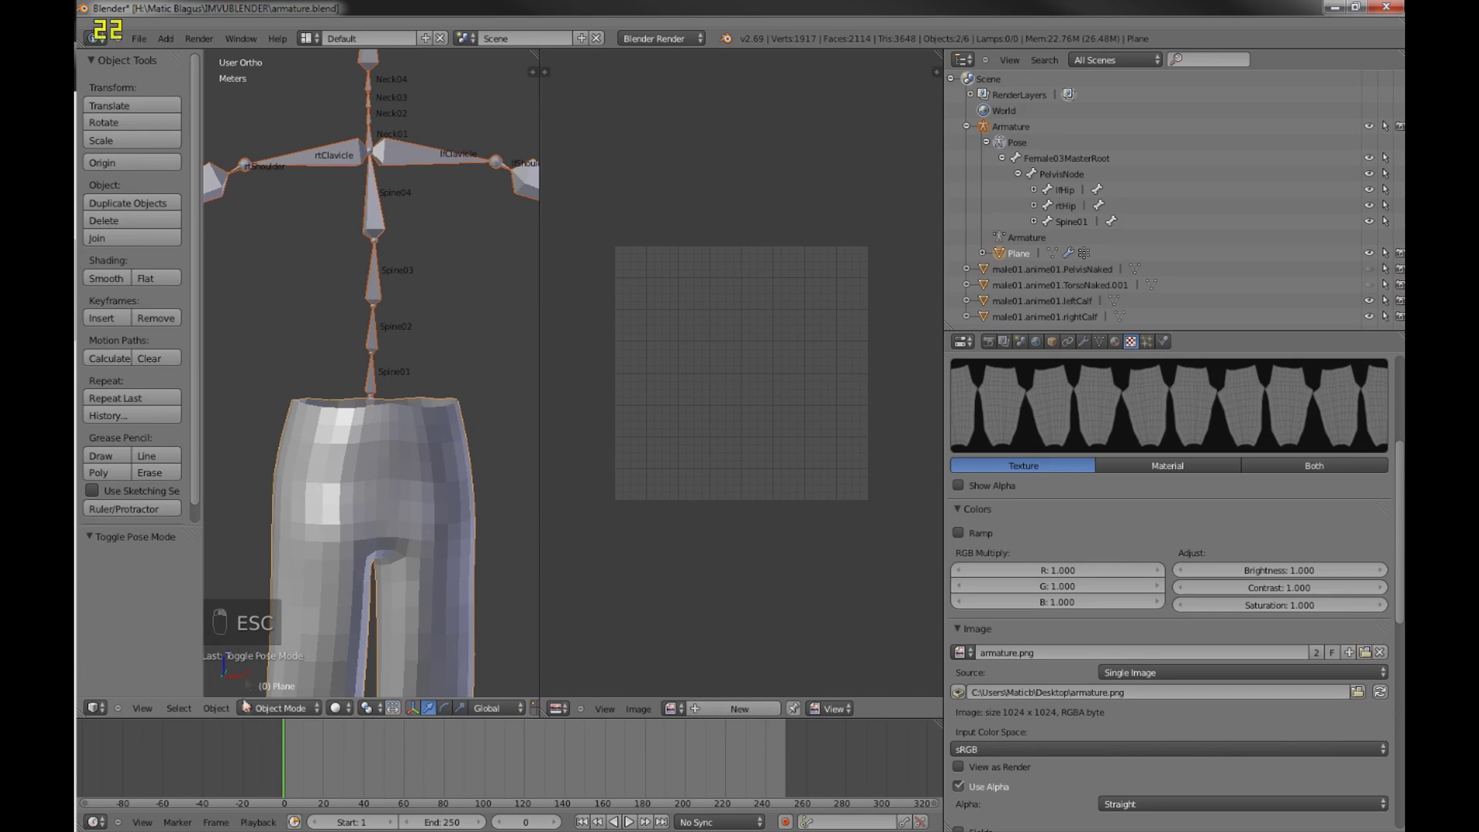
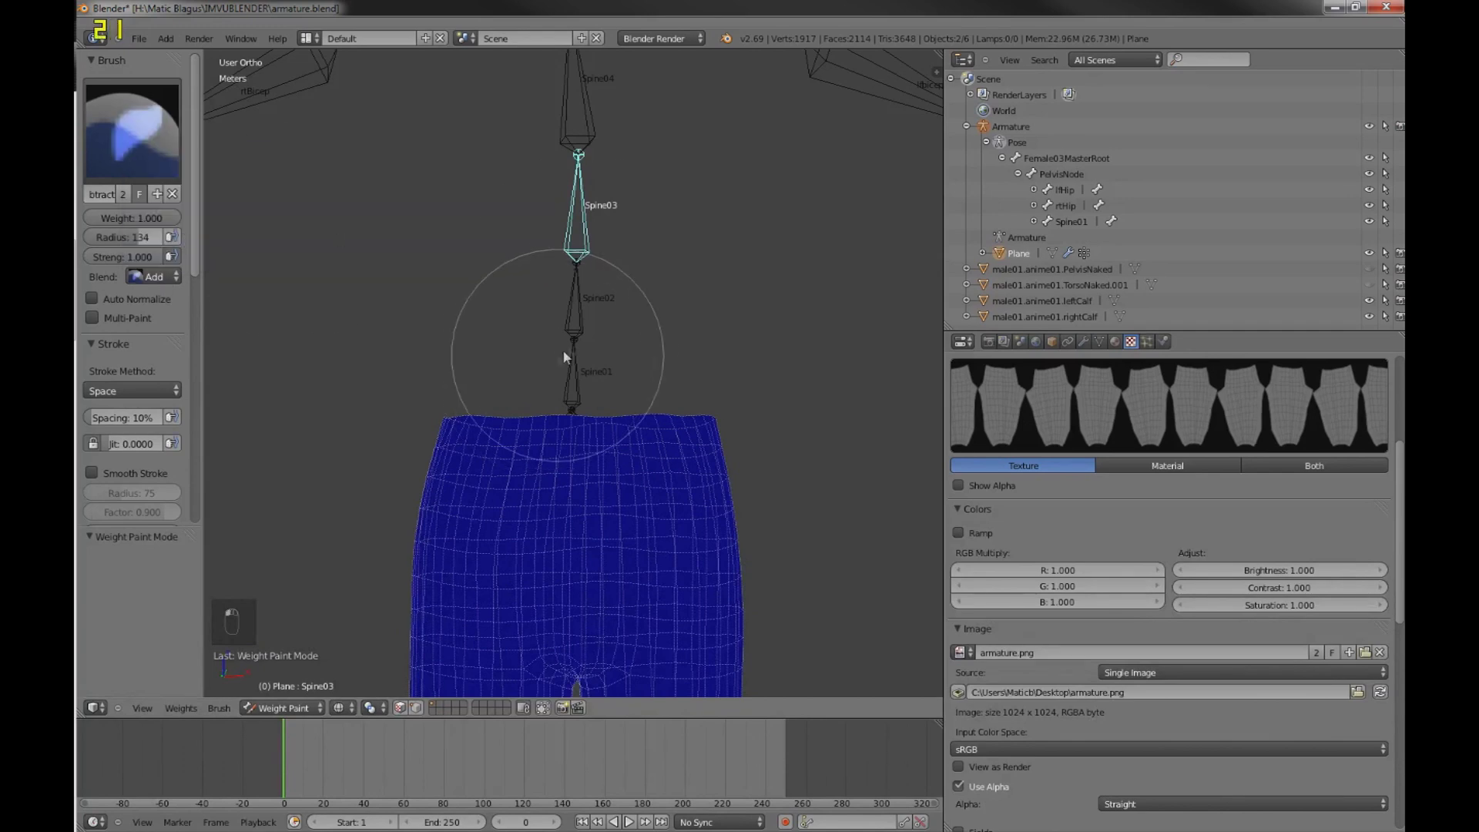
- Paint the waistband onto Spine01's weights and rotate the bone to test the bend
right_click(583, 378)
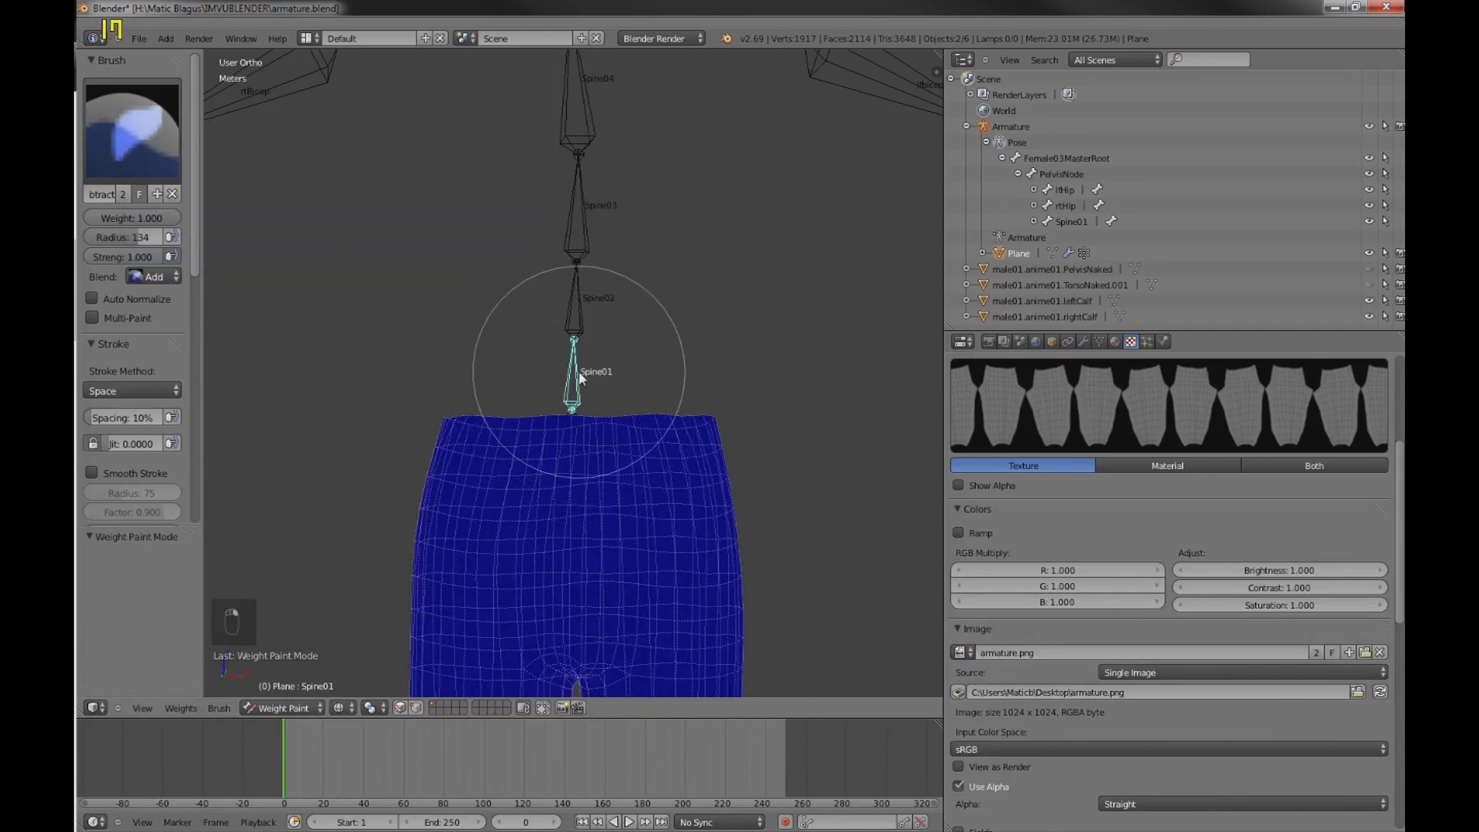
key(KP_1)
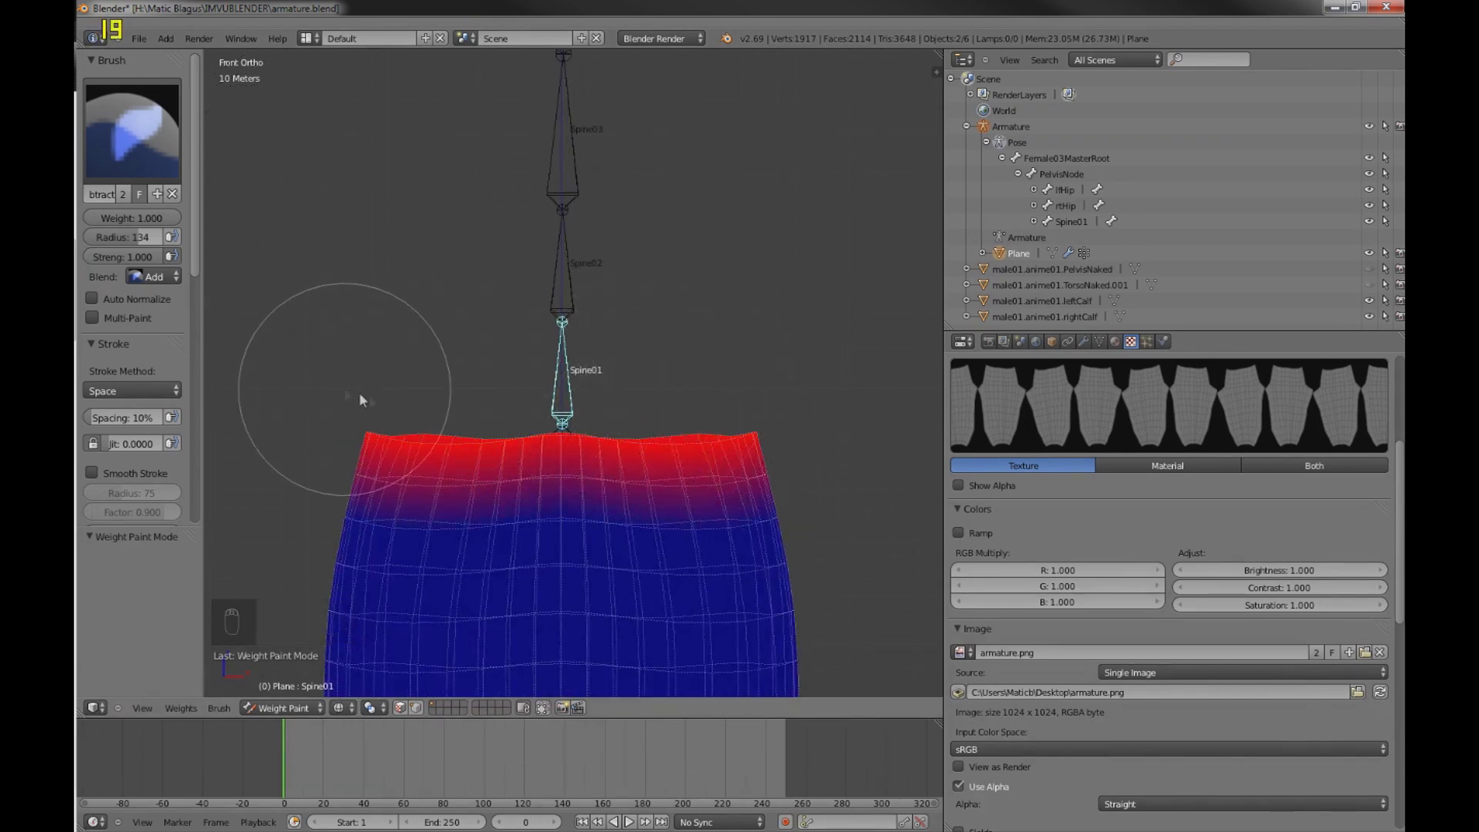
key(Escape)
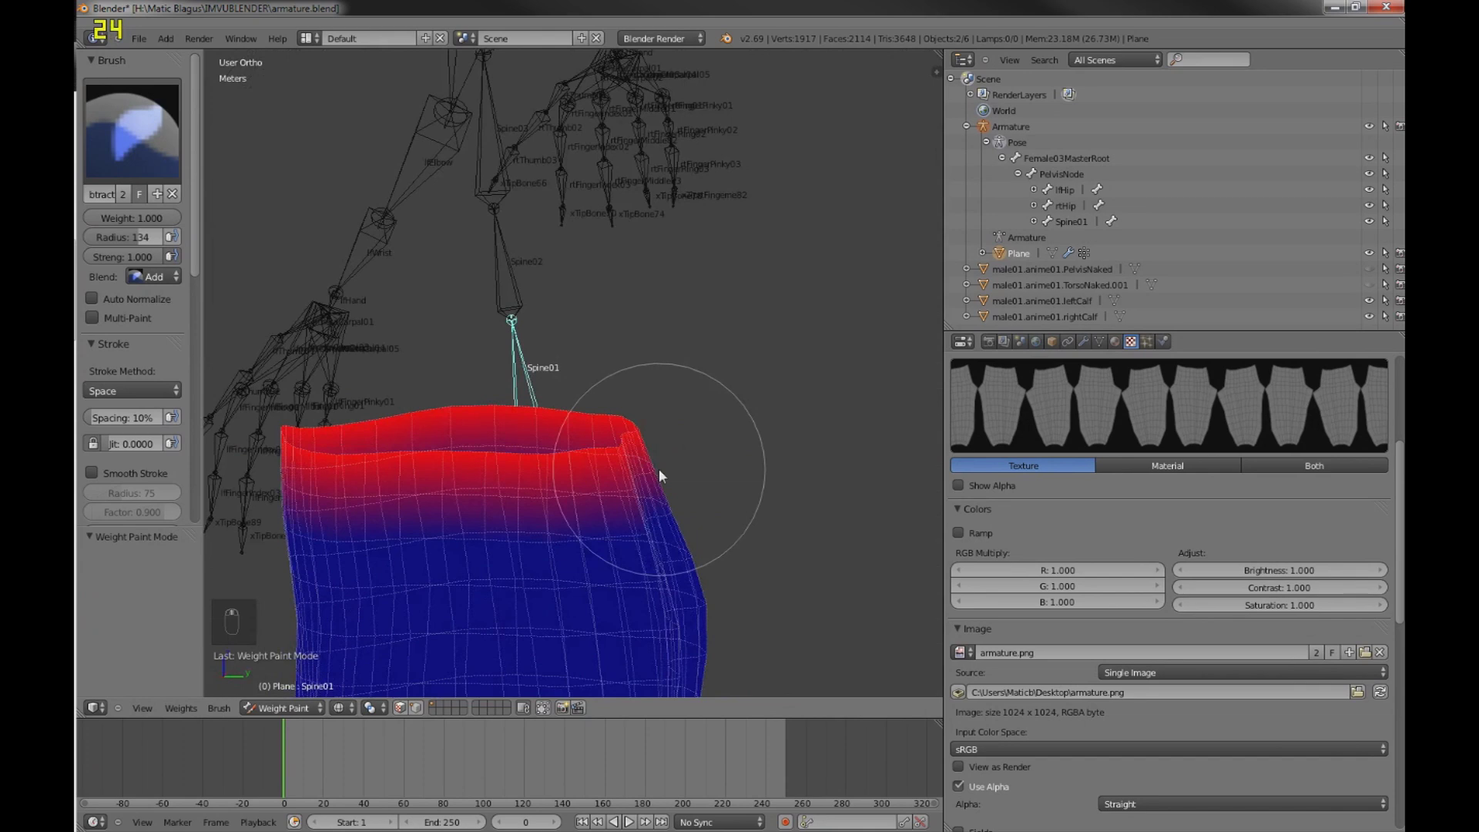
key(KP_1)
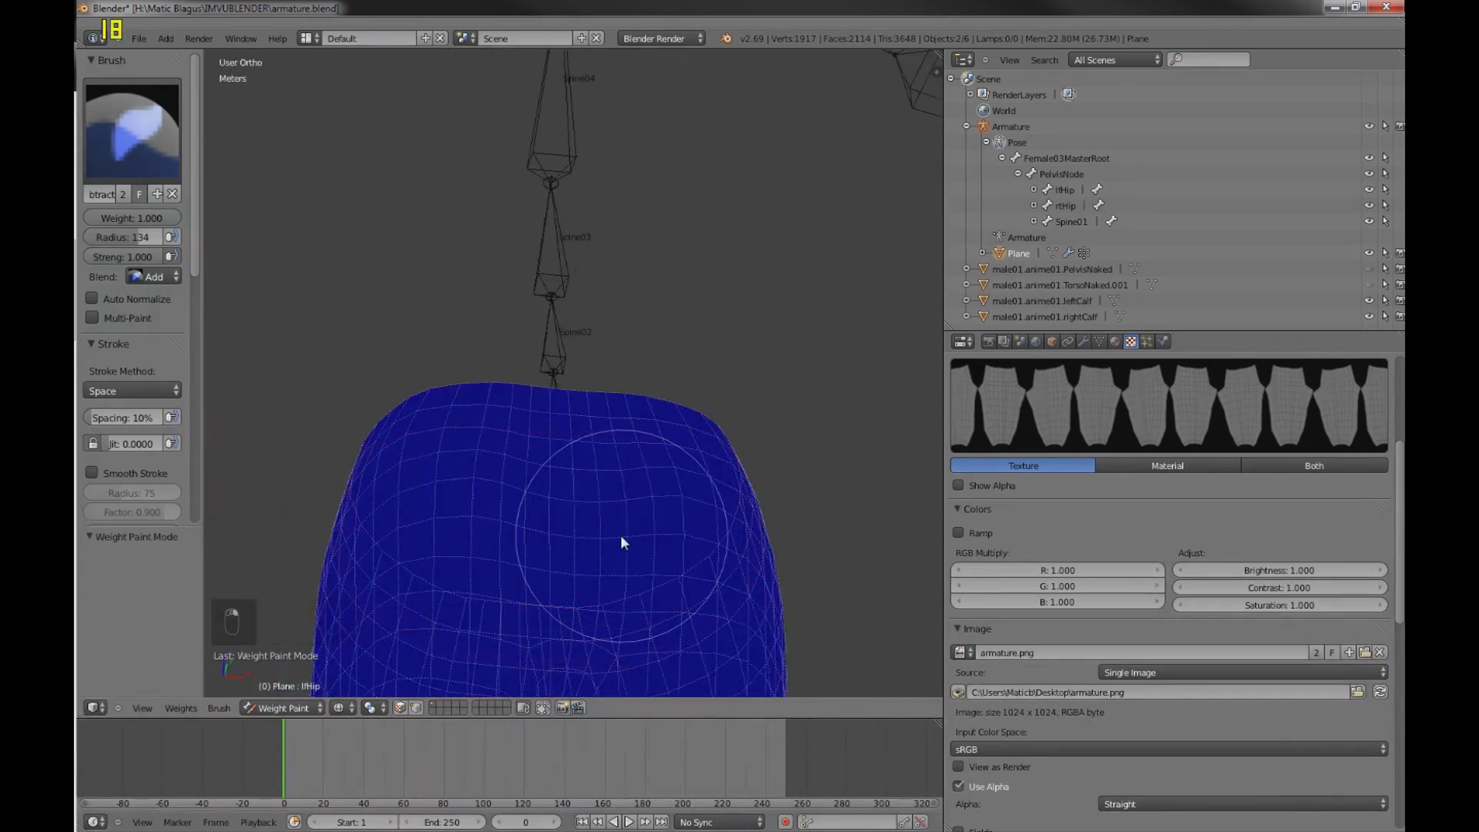
key(z)
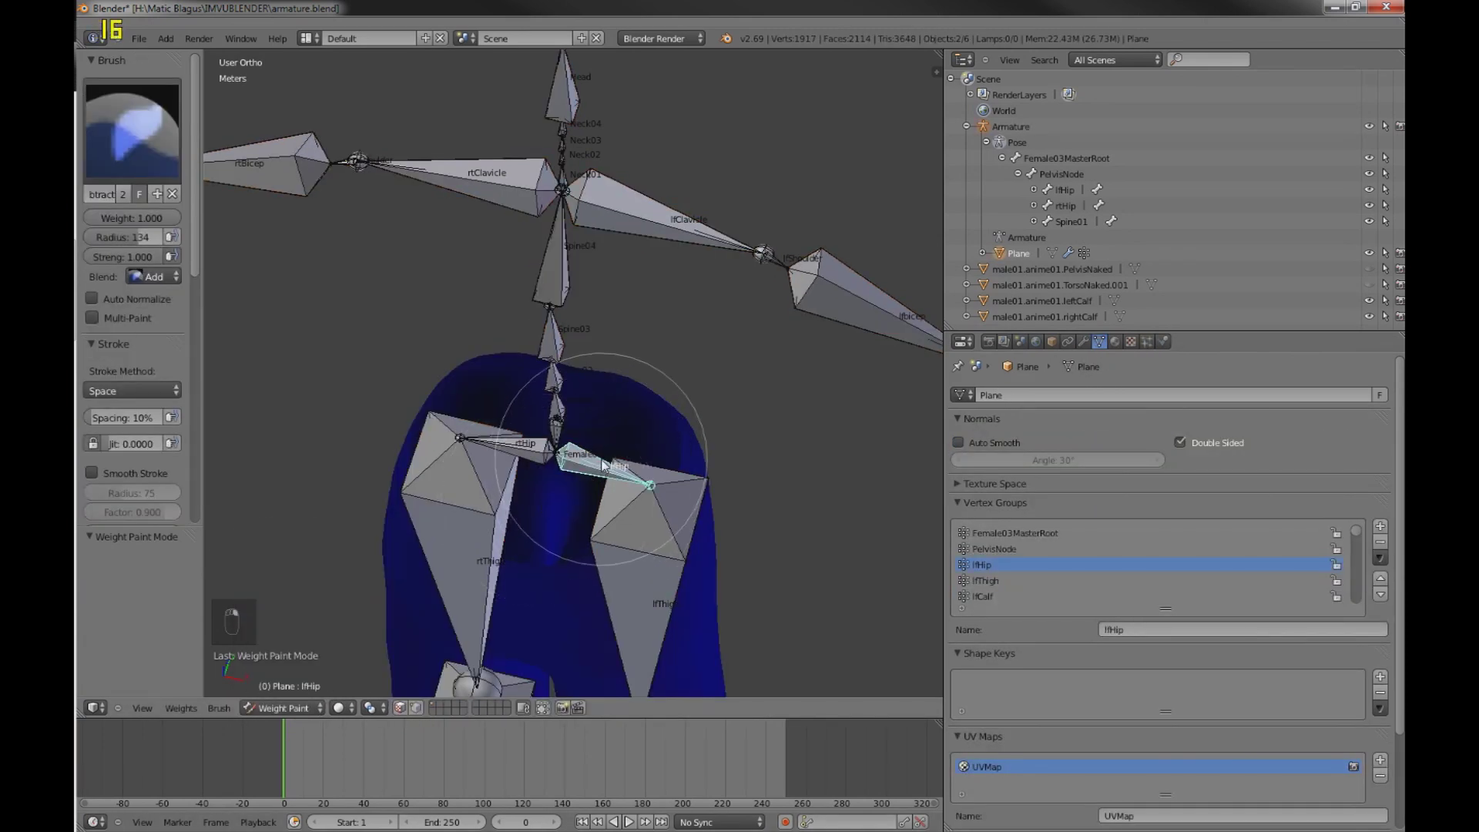
- Paint rtHip weights over the right hip and rtThigh over the upper right leg
key(KP_1)
key(KP_1)
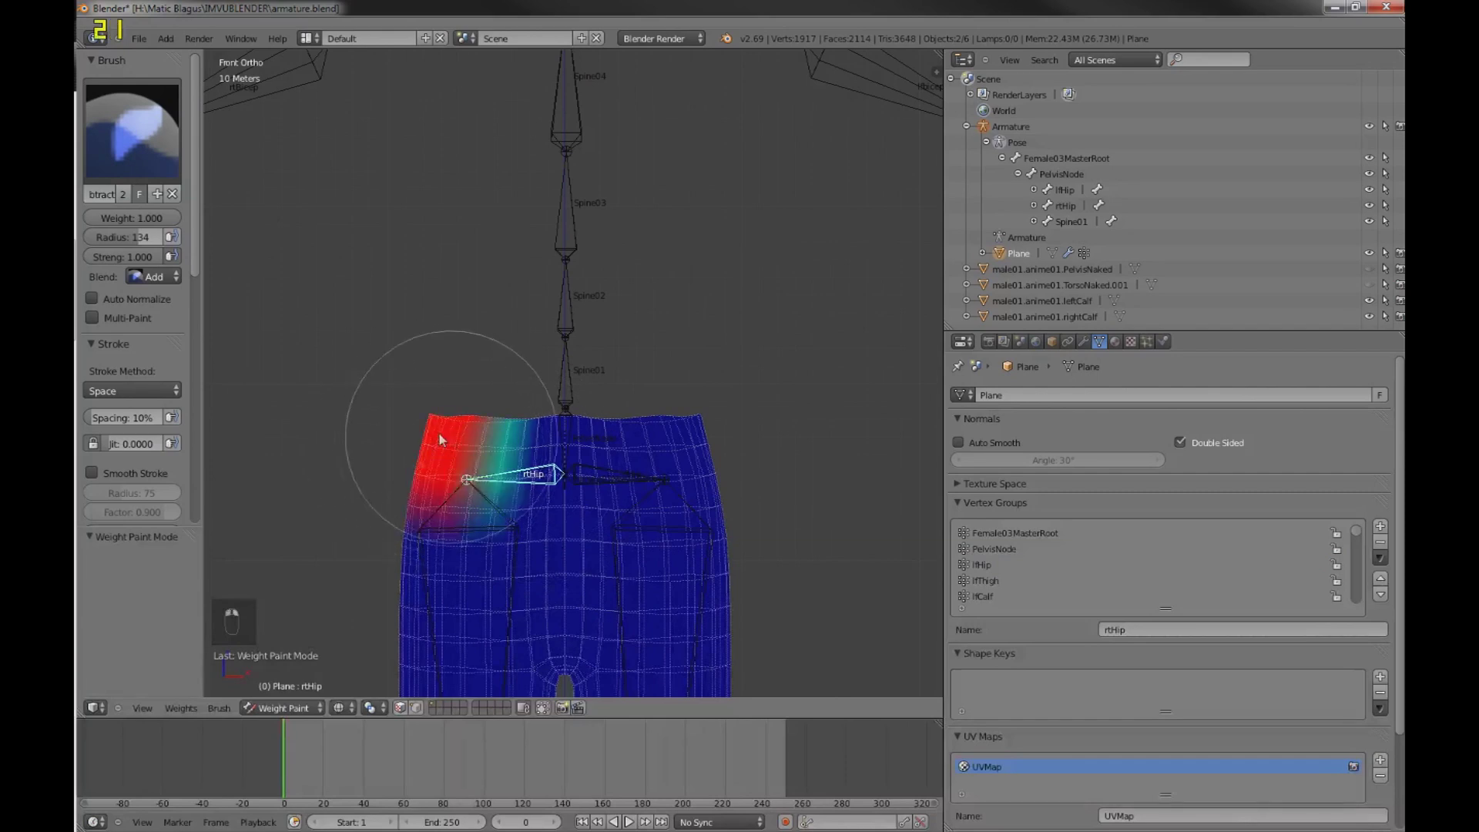
drag(447, 474, 513, 507)
drag(514, 507, 499, 536)
drag(477, 524, 533, 533)
middle_click(533, 533)
drag(505, 550, 548, 575)
drag(539, 575, 530, 459)
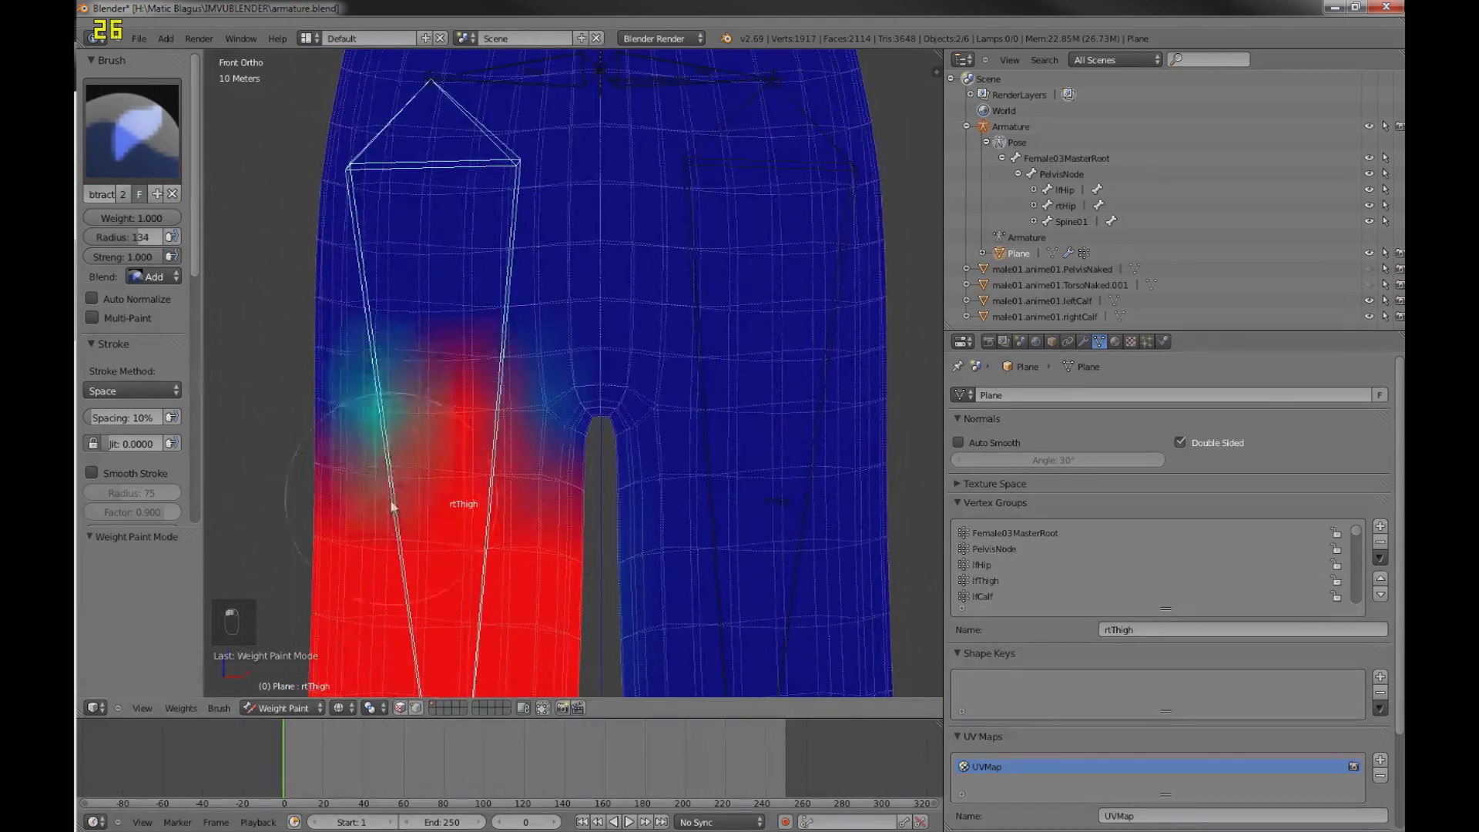
- Paint lfThigh weights across the other upper leg and rtCalf over the lower right leg
middle_click(410, 355)
middle_click(478, 506)
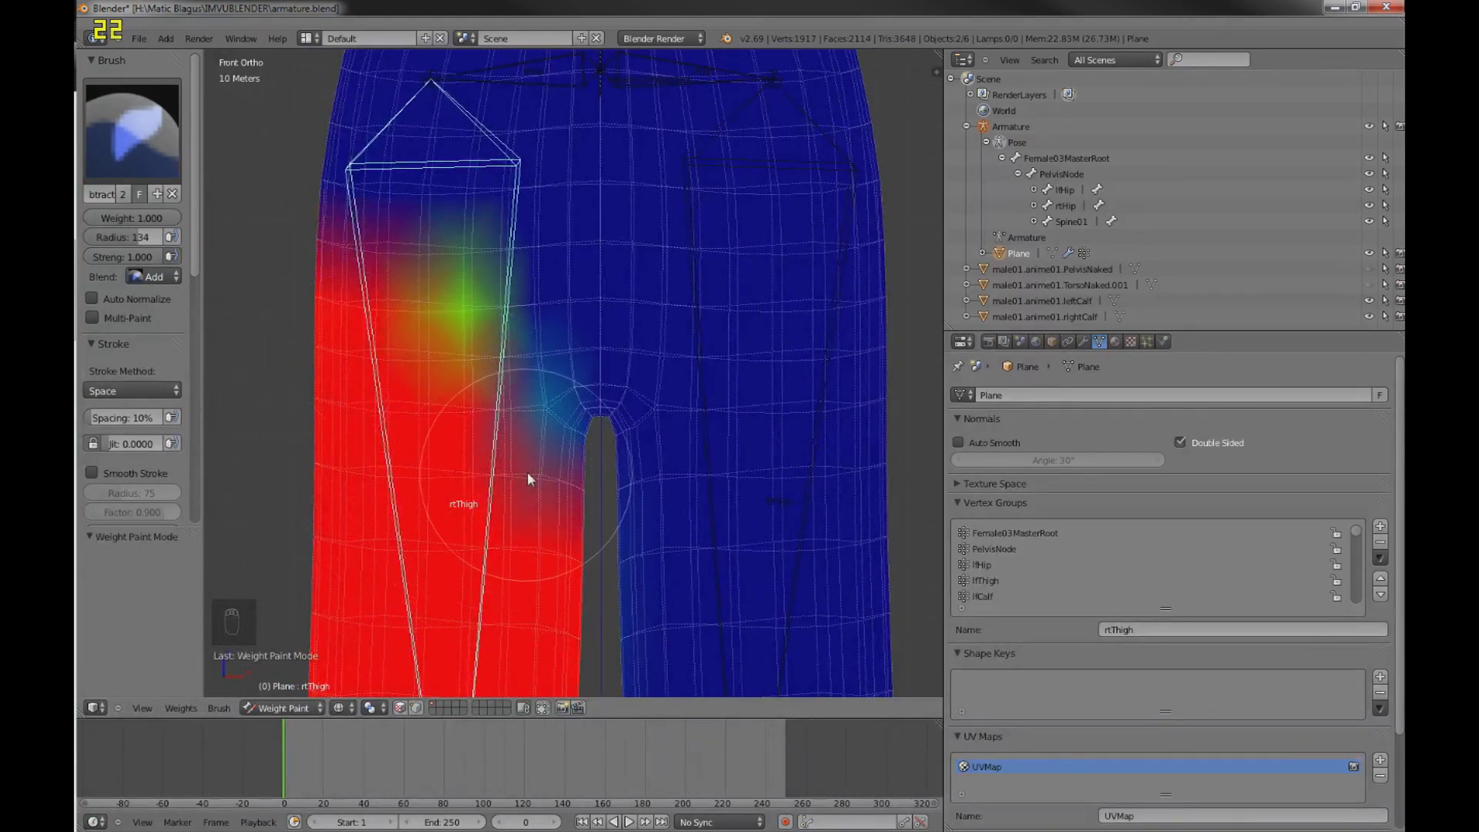
middle_click(532, 476)
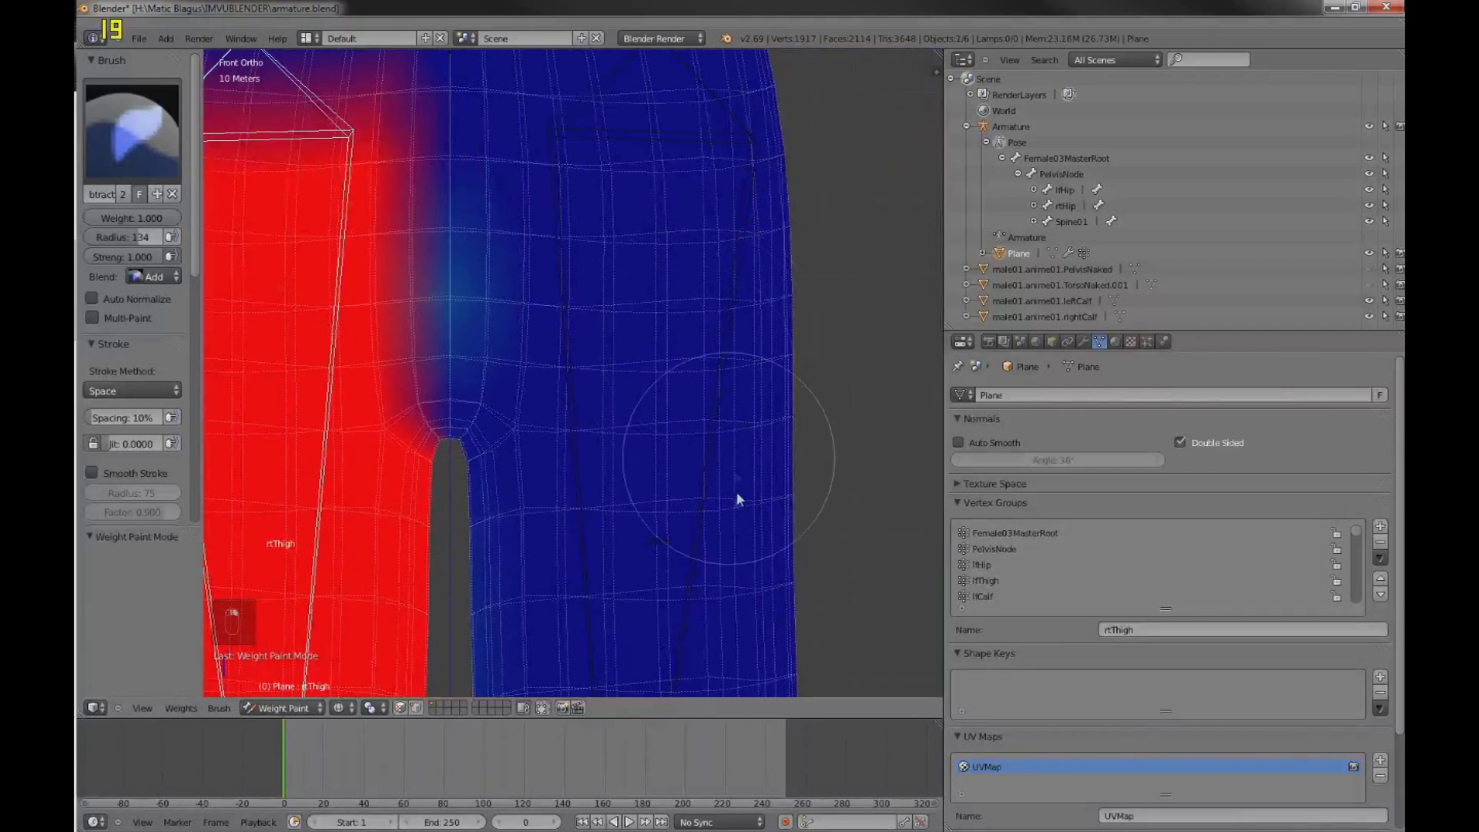
drag(701, 549, 560, 465)
drag(560, 466, 704, 578)
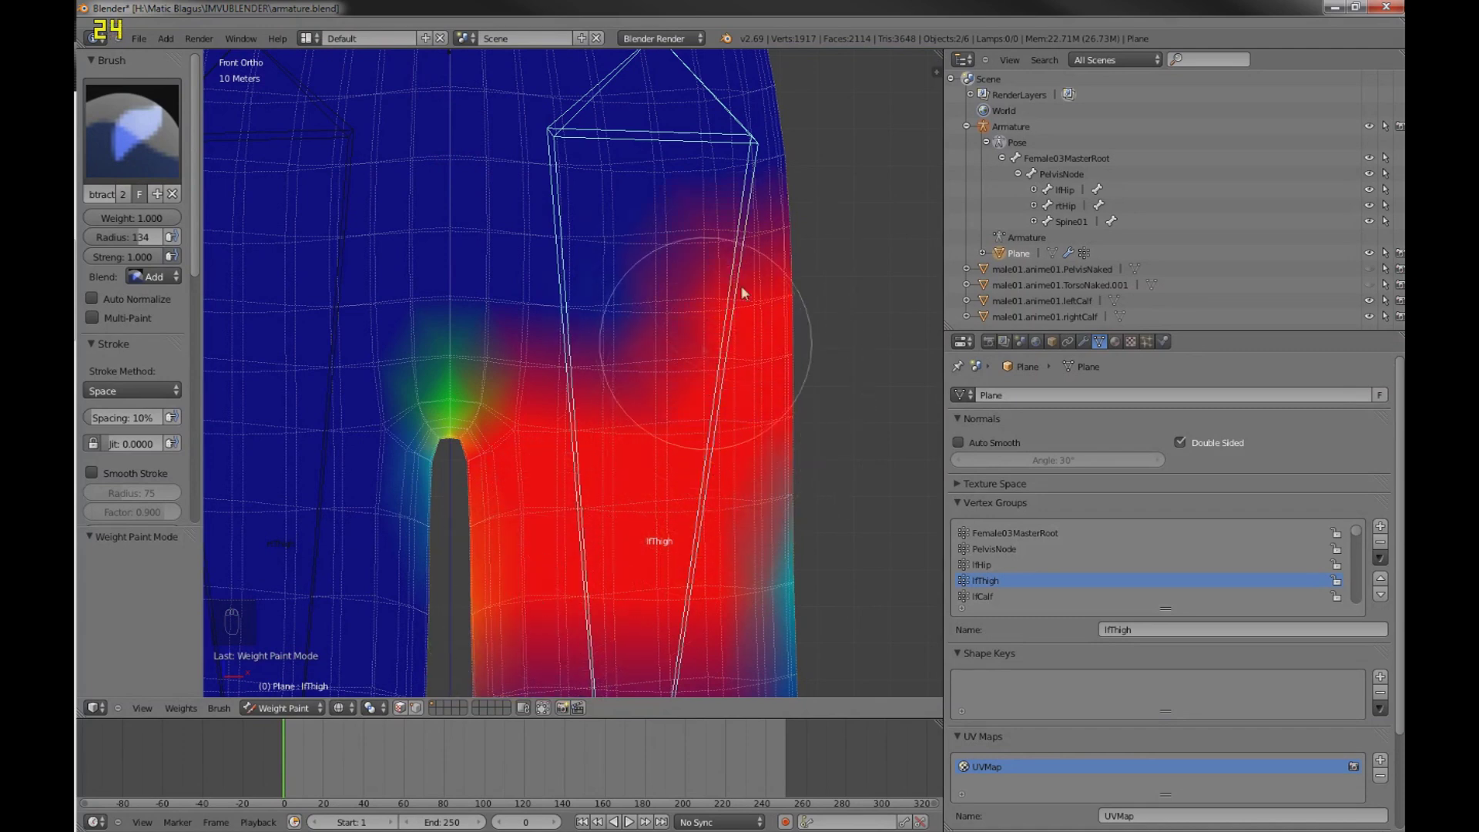
drag(591, 272, 610, 182)
drag(609, 176, 592, 240)
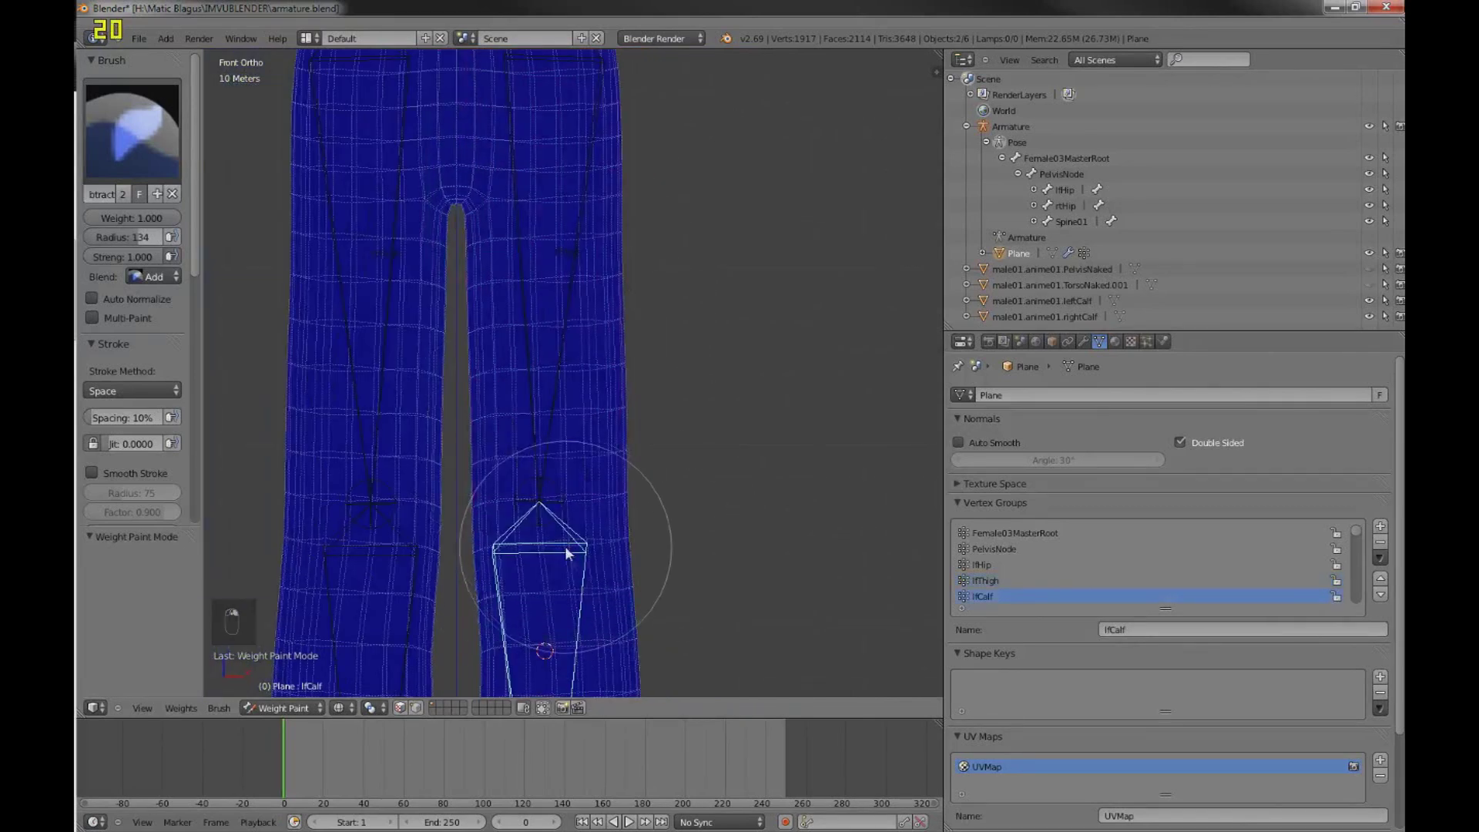
drag(584, 347, 384, 319)
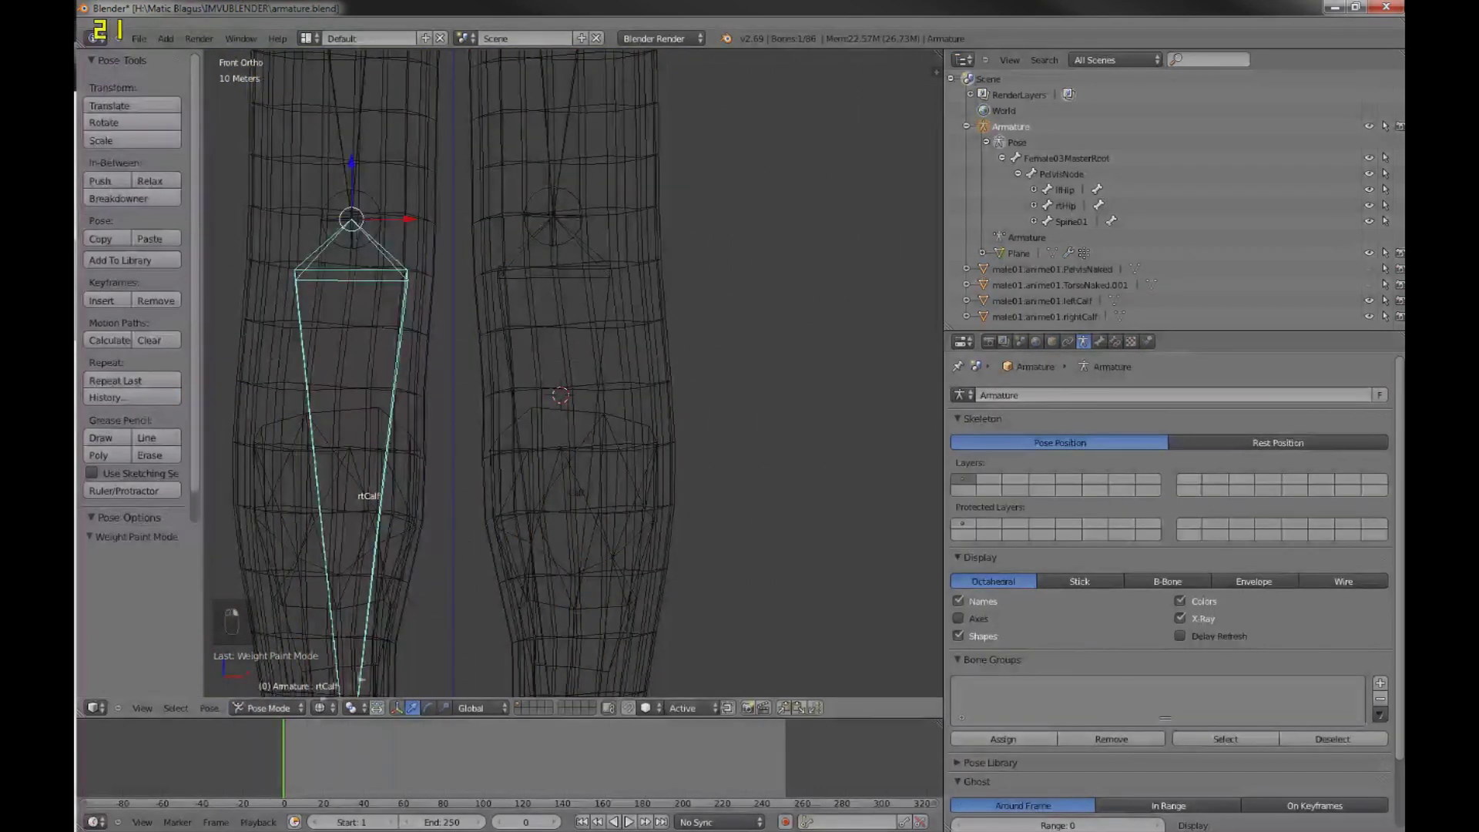
- In solid shading, rotate the lfCalf and lfThigh bones about -41° so the pants leg follows
key(z)
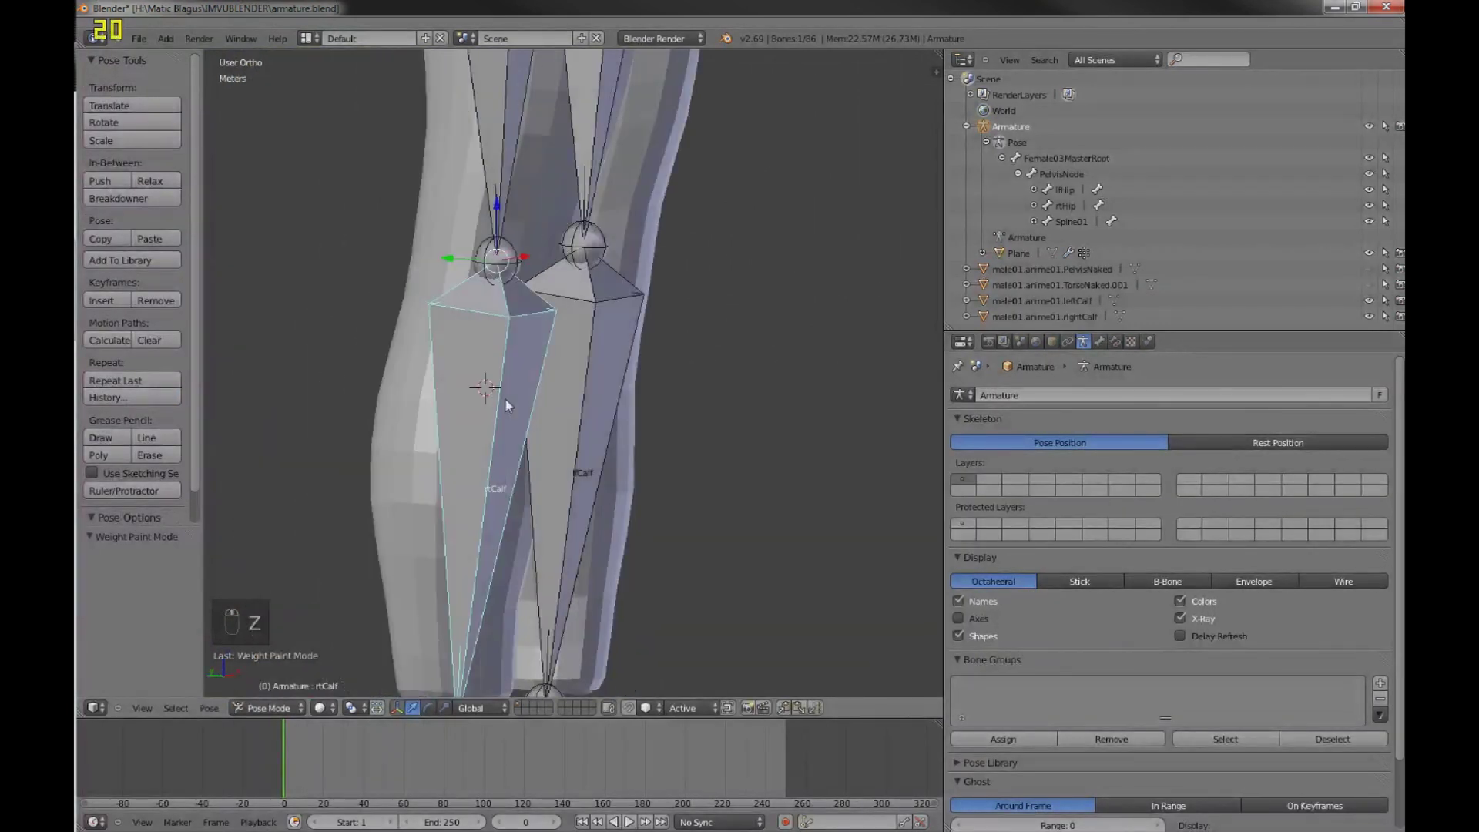
key(r)
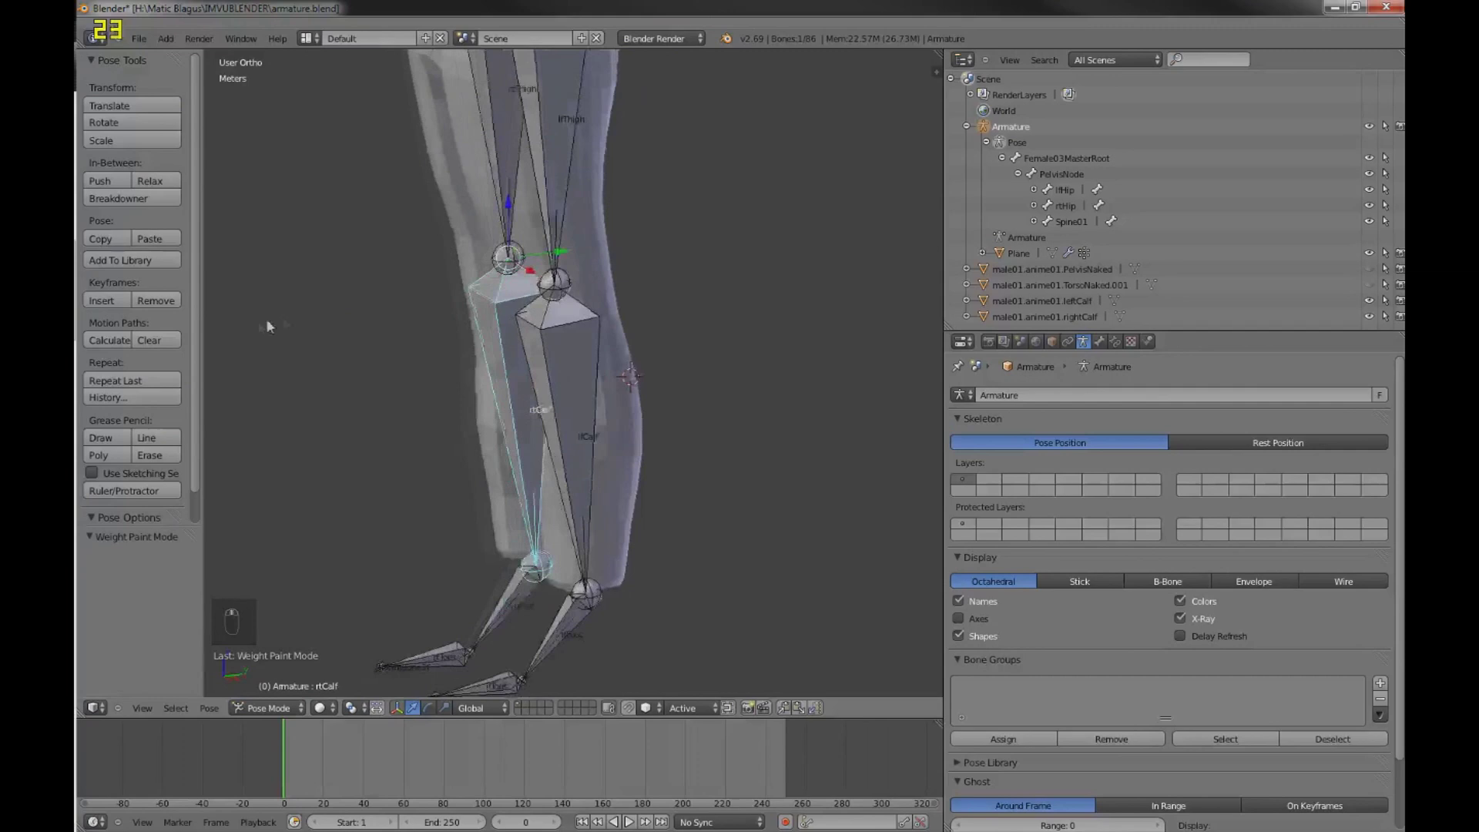
key(r)
drag(593, 358, 561, 436)
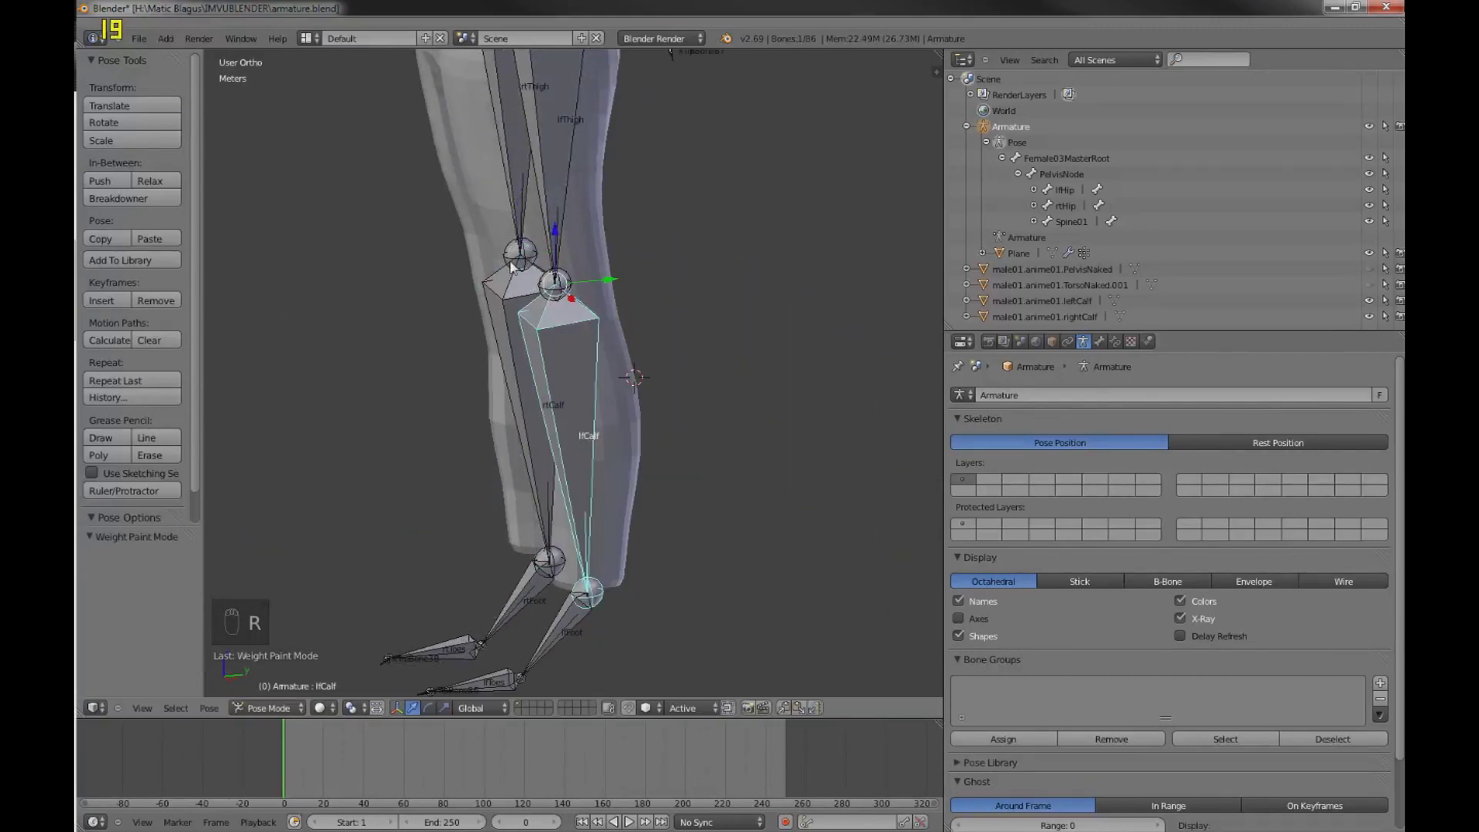
drag(518, 292, 521, 368)
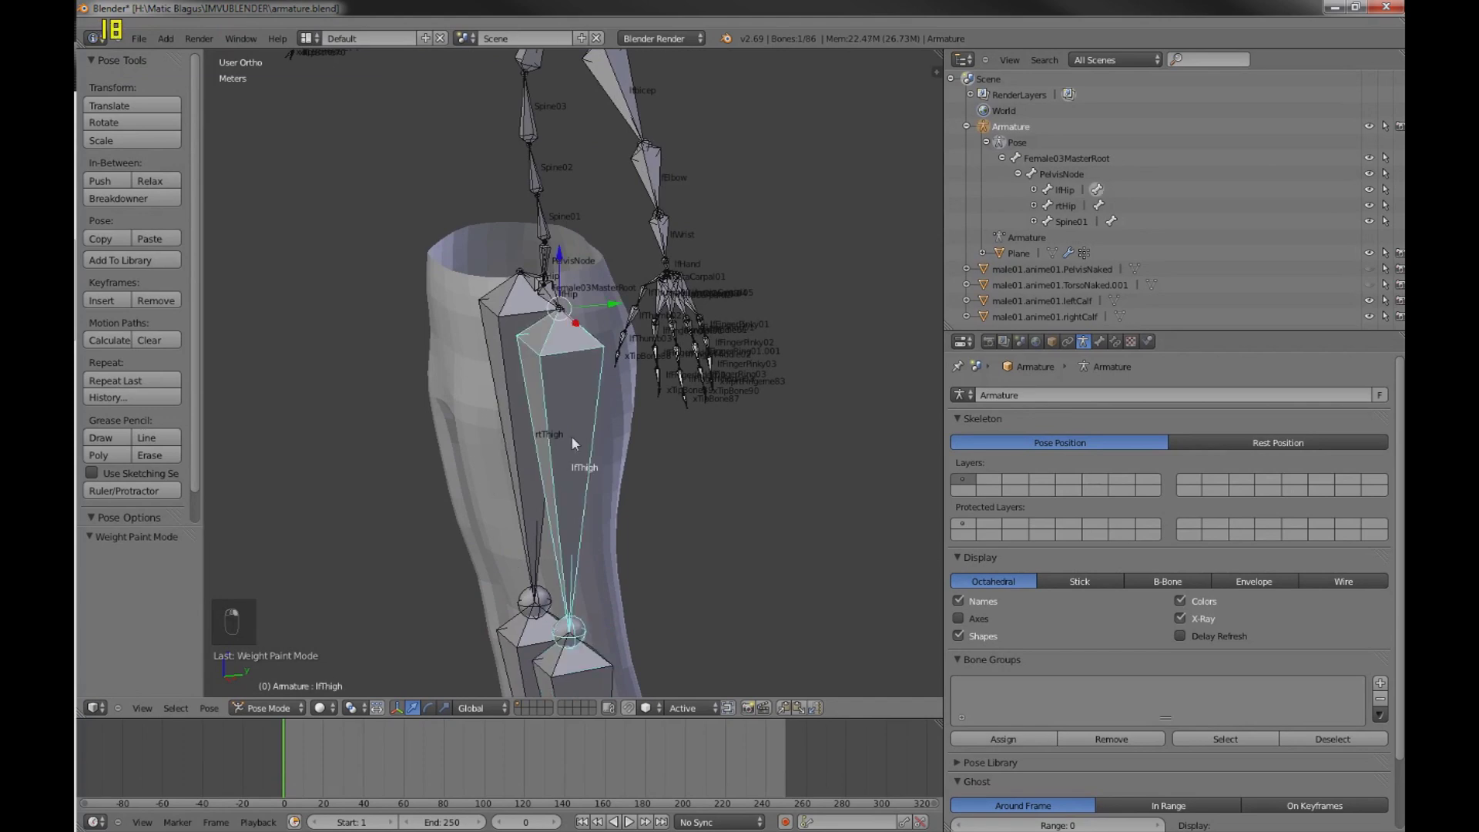
key(r)
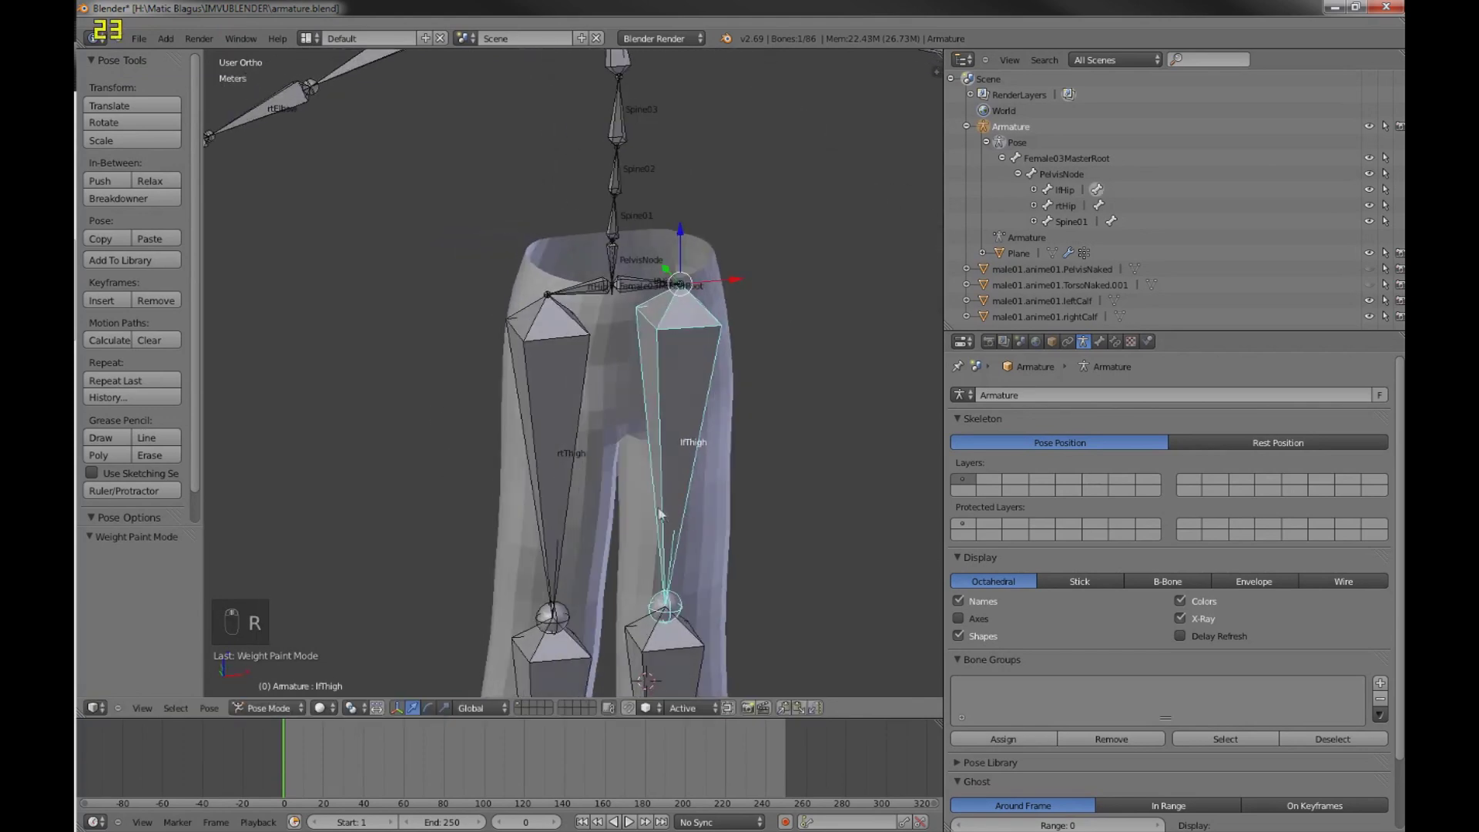
key(r)
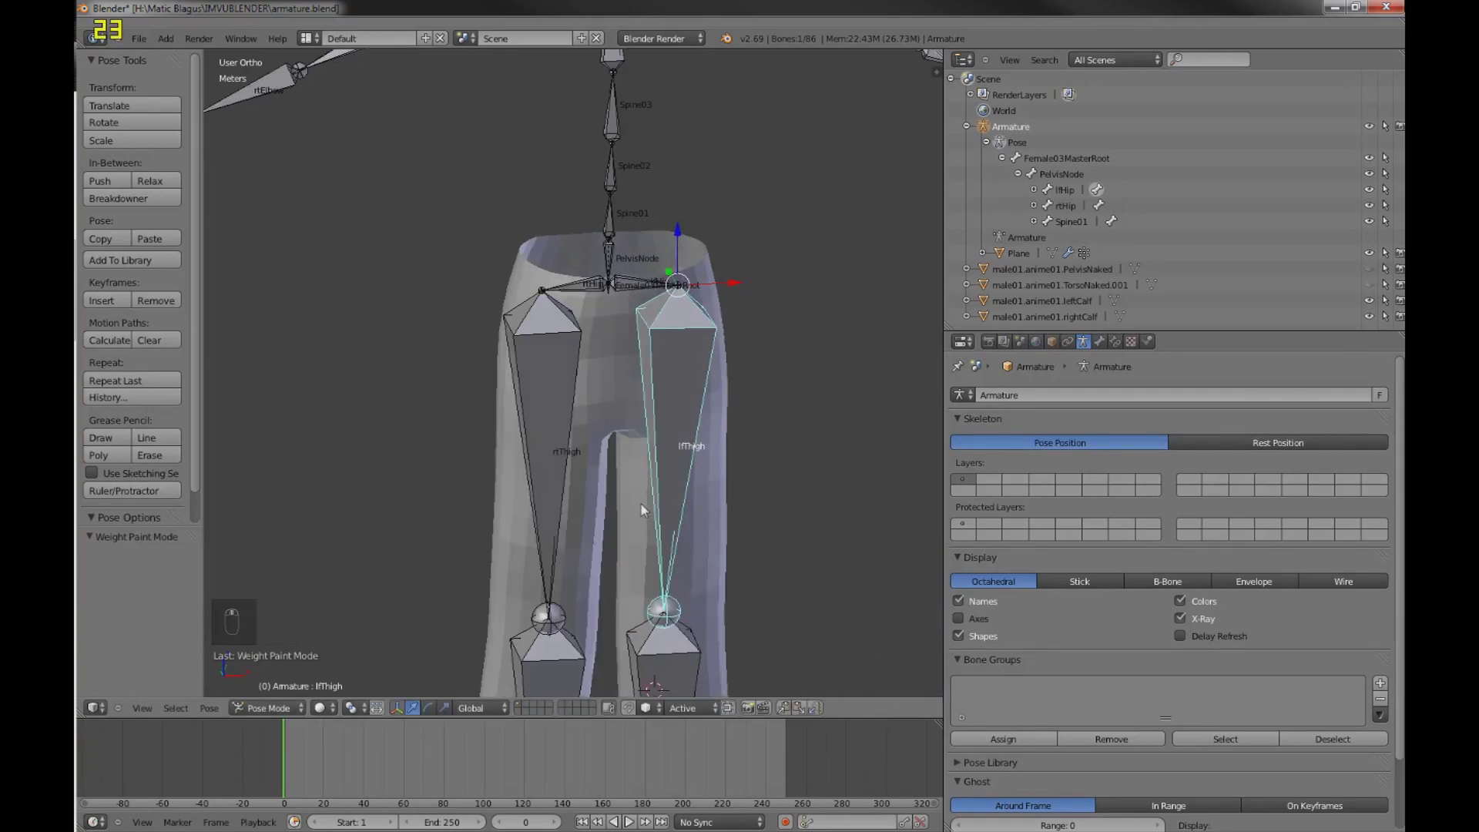
key(r)
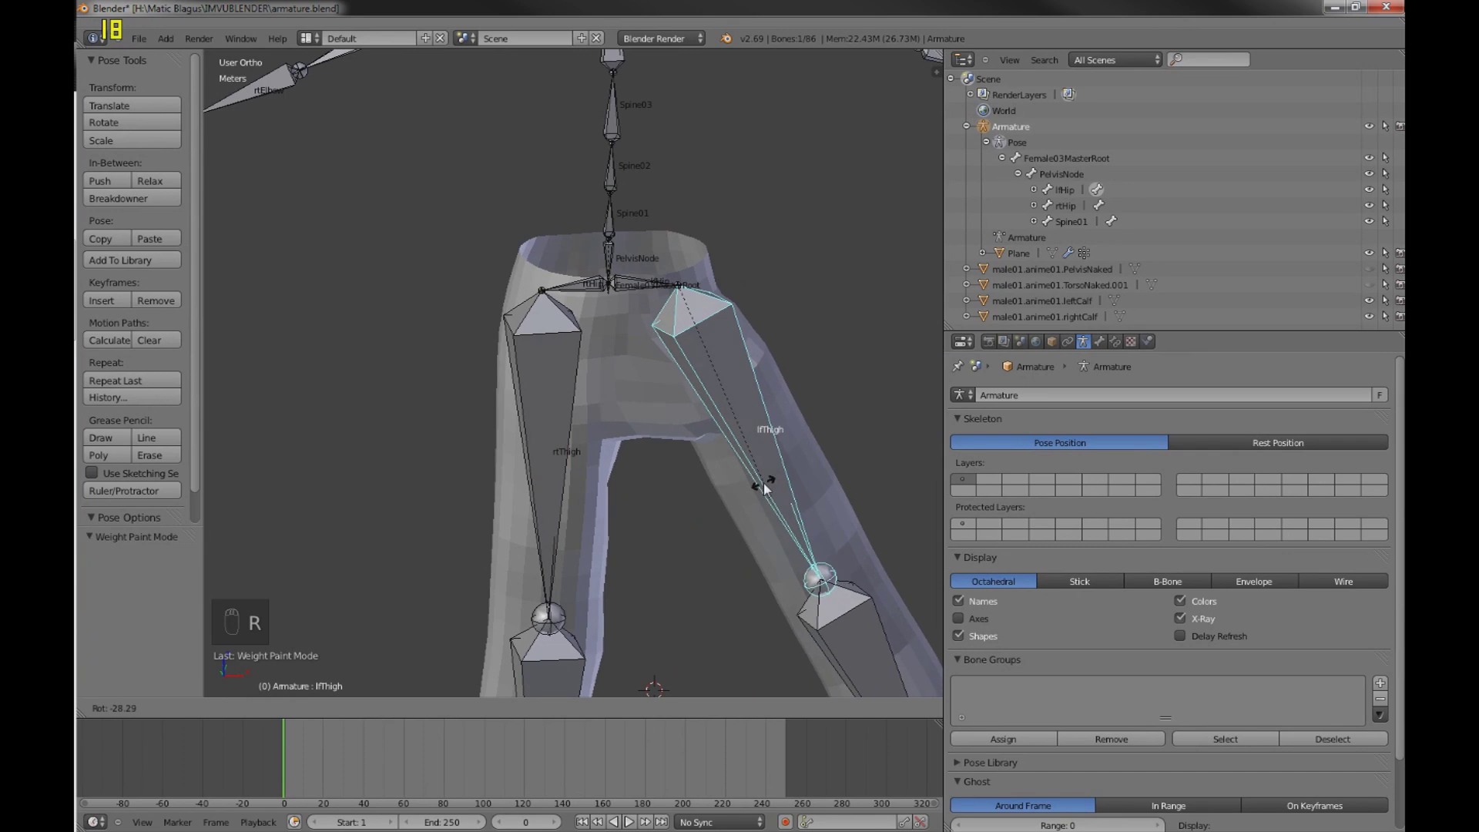